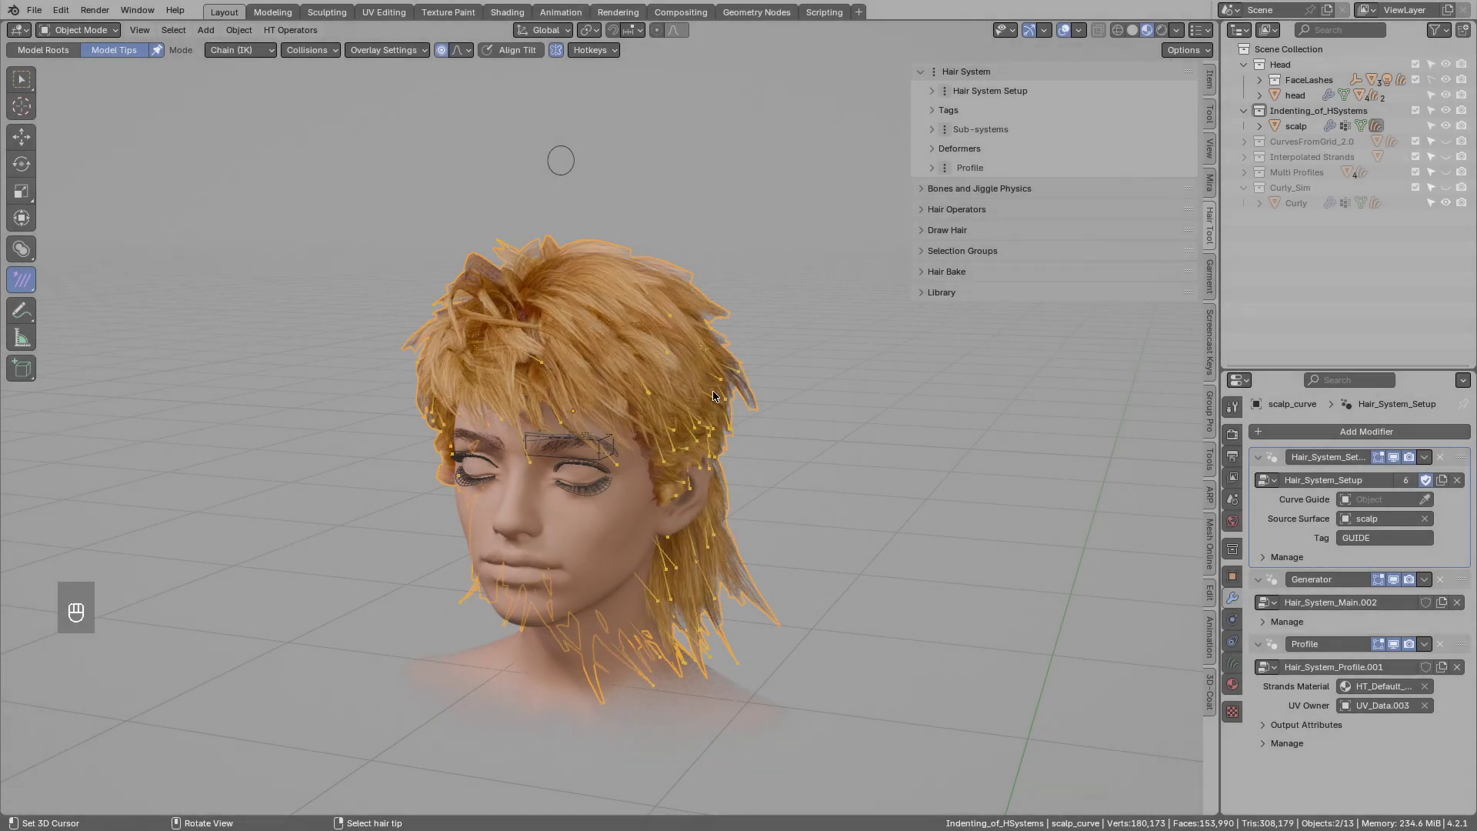
Orbit around the hair to inspect the single GUIDE generator's strands, returning to the front of the face.
left_click_drag(715, 391, 1020, 127)
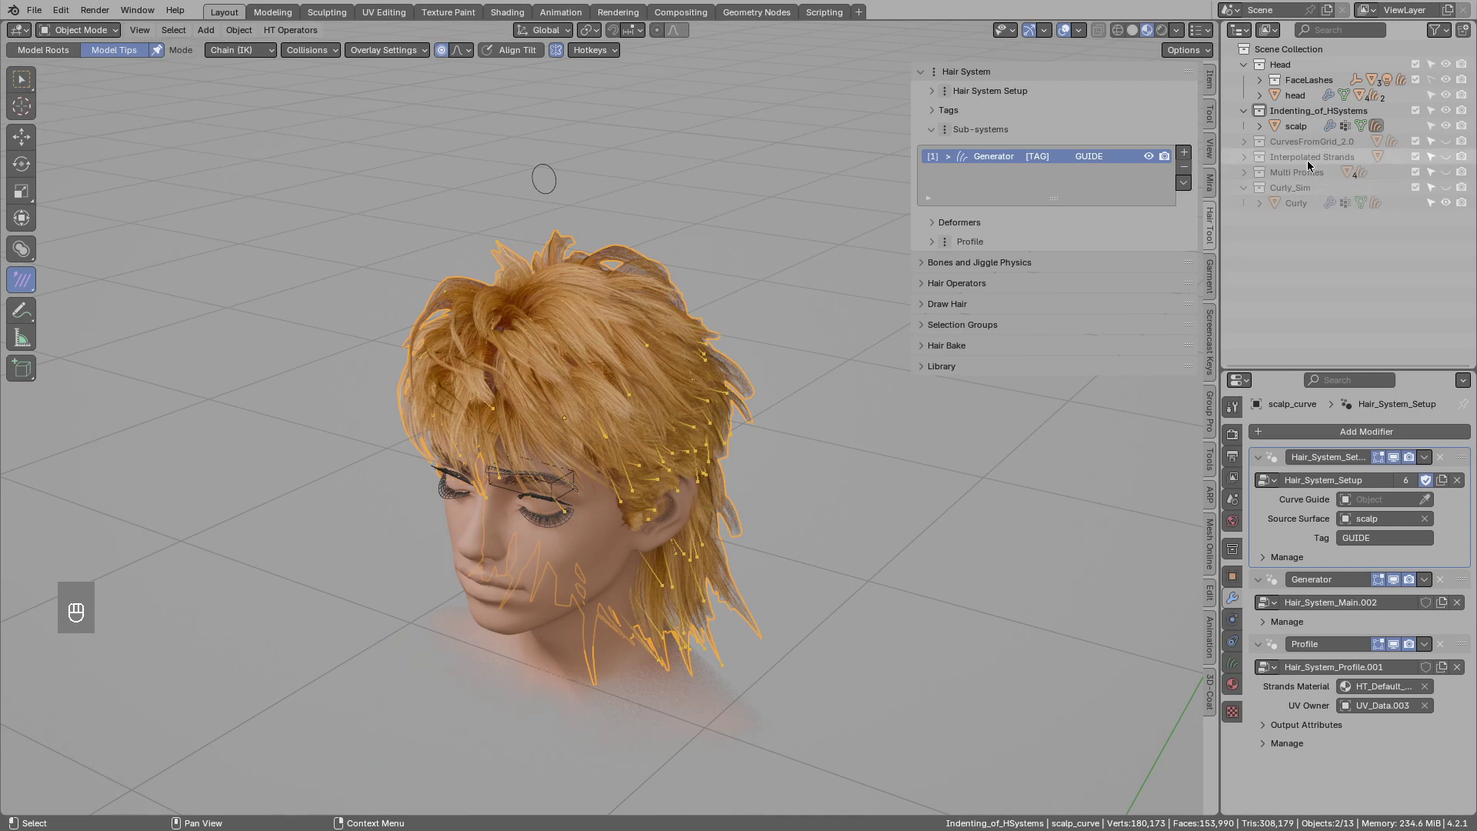
left_click_drag(657, 306, 629, 328)
left_click_drag(646, 347, 1184, 158)
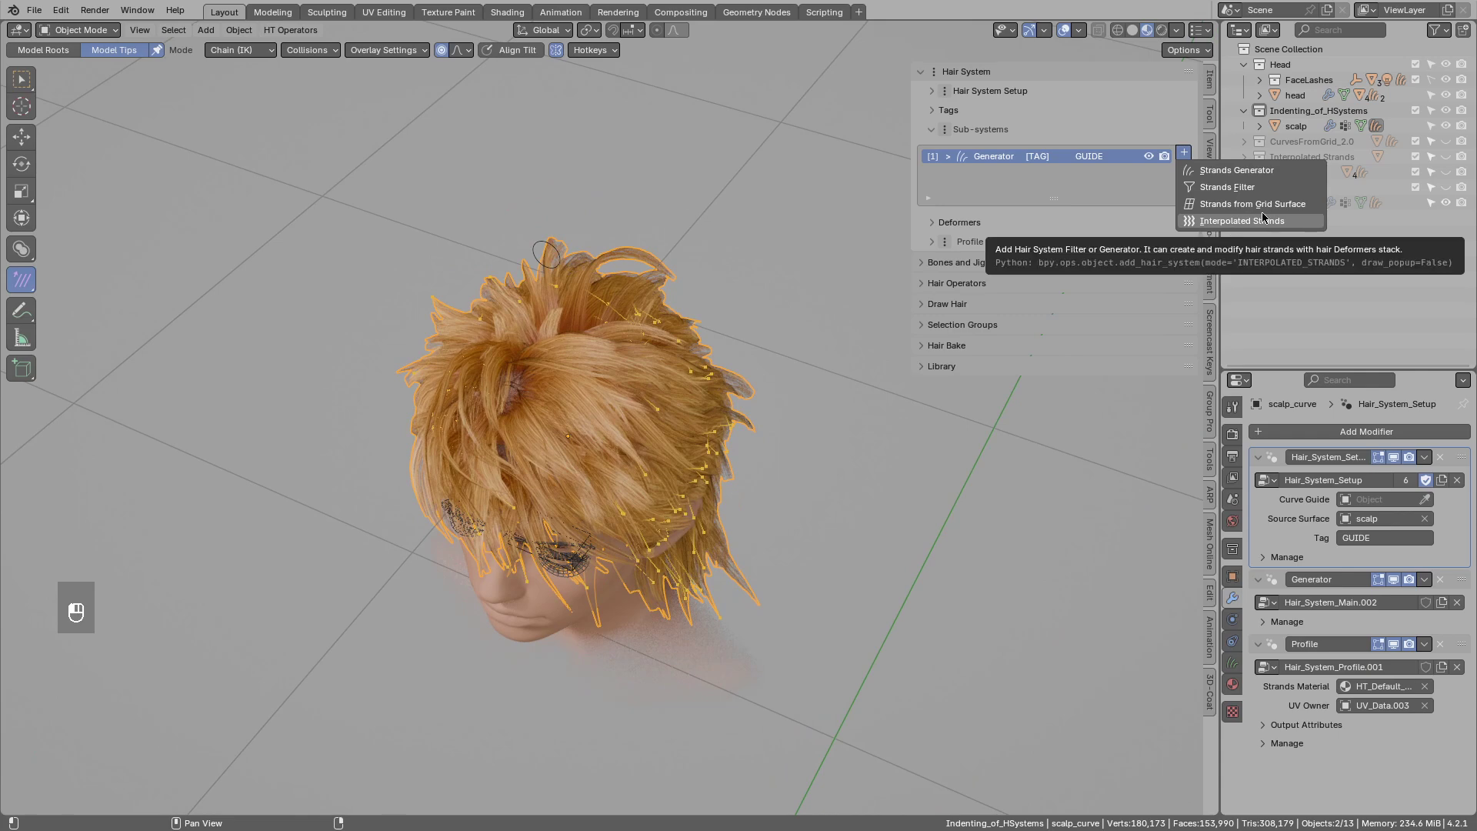
left_click_drag(1135, 124, 673, 357)
Add a second Strands Generator sub-system and check the stiff strands around the head.
left_click_drag(713, 294, 1054, 169)
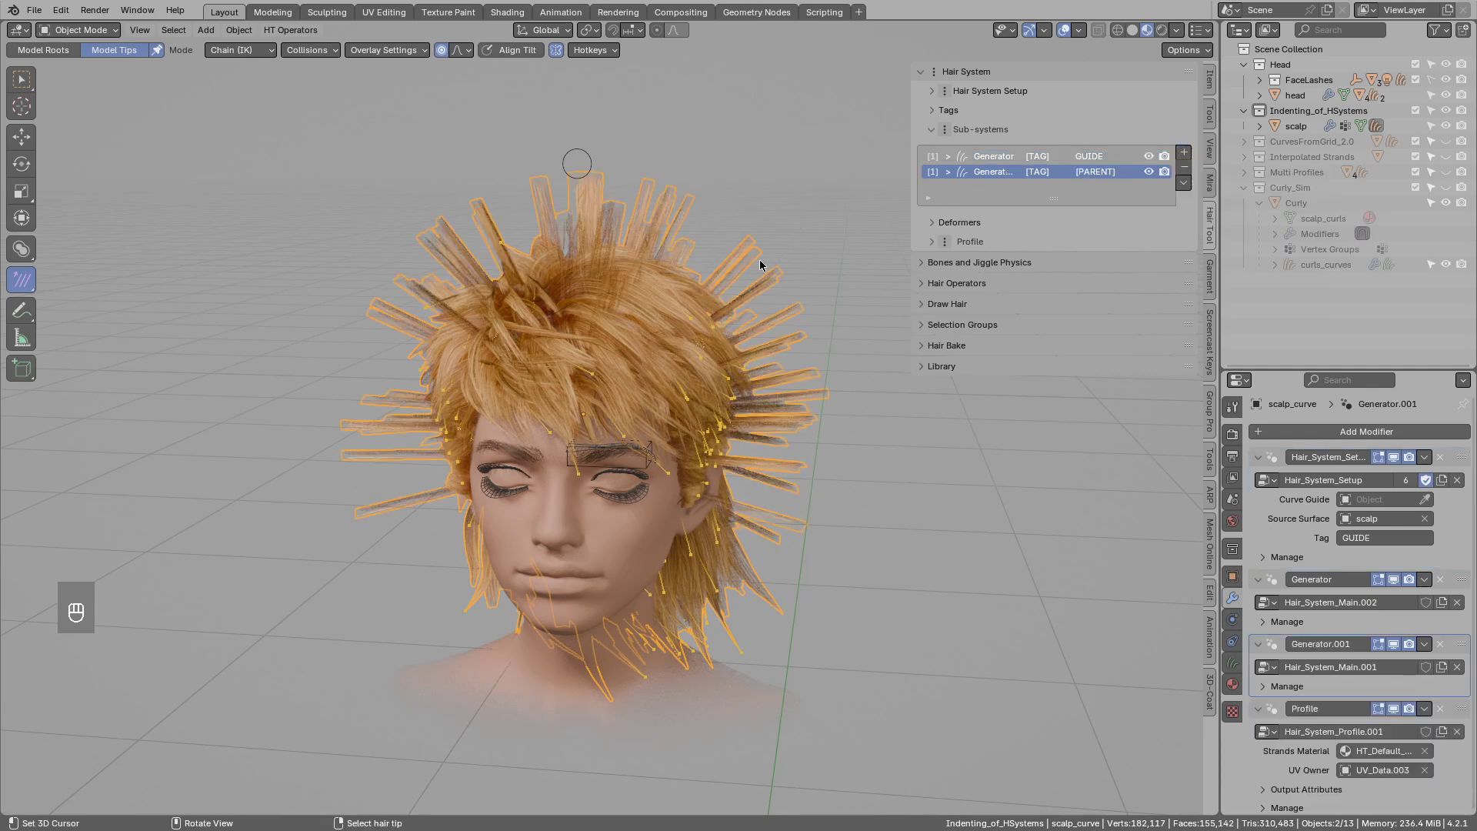
middle_click(755, 296)
left_click_drag(758, 308, 755, 316)
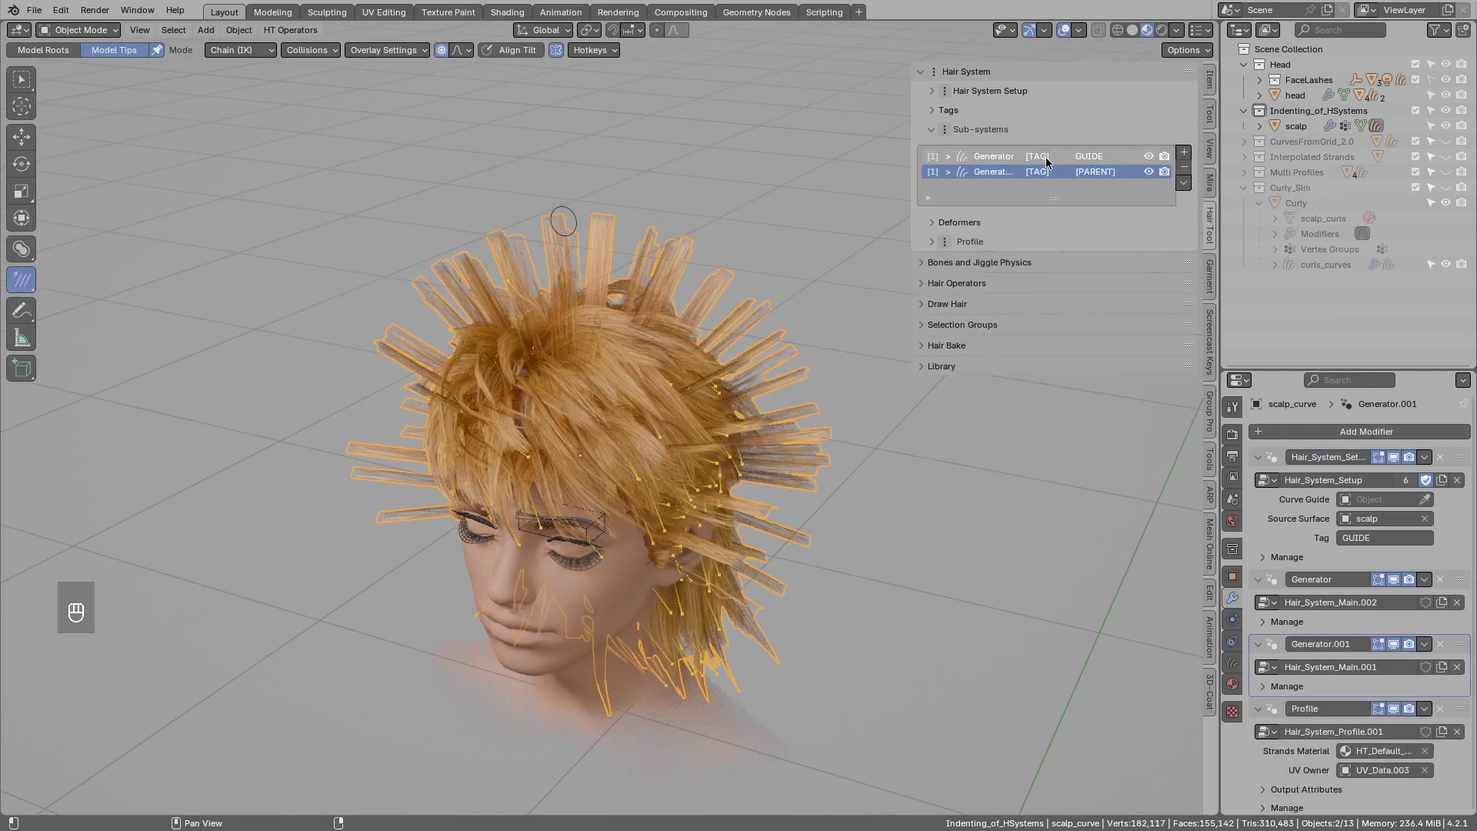
left_click_drag(1052, 161, 1103, 177)
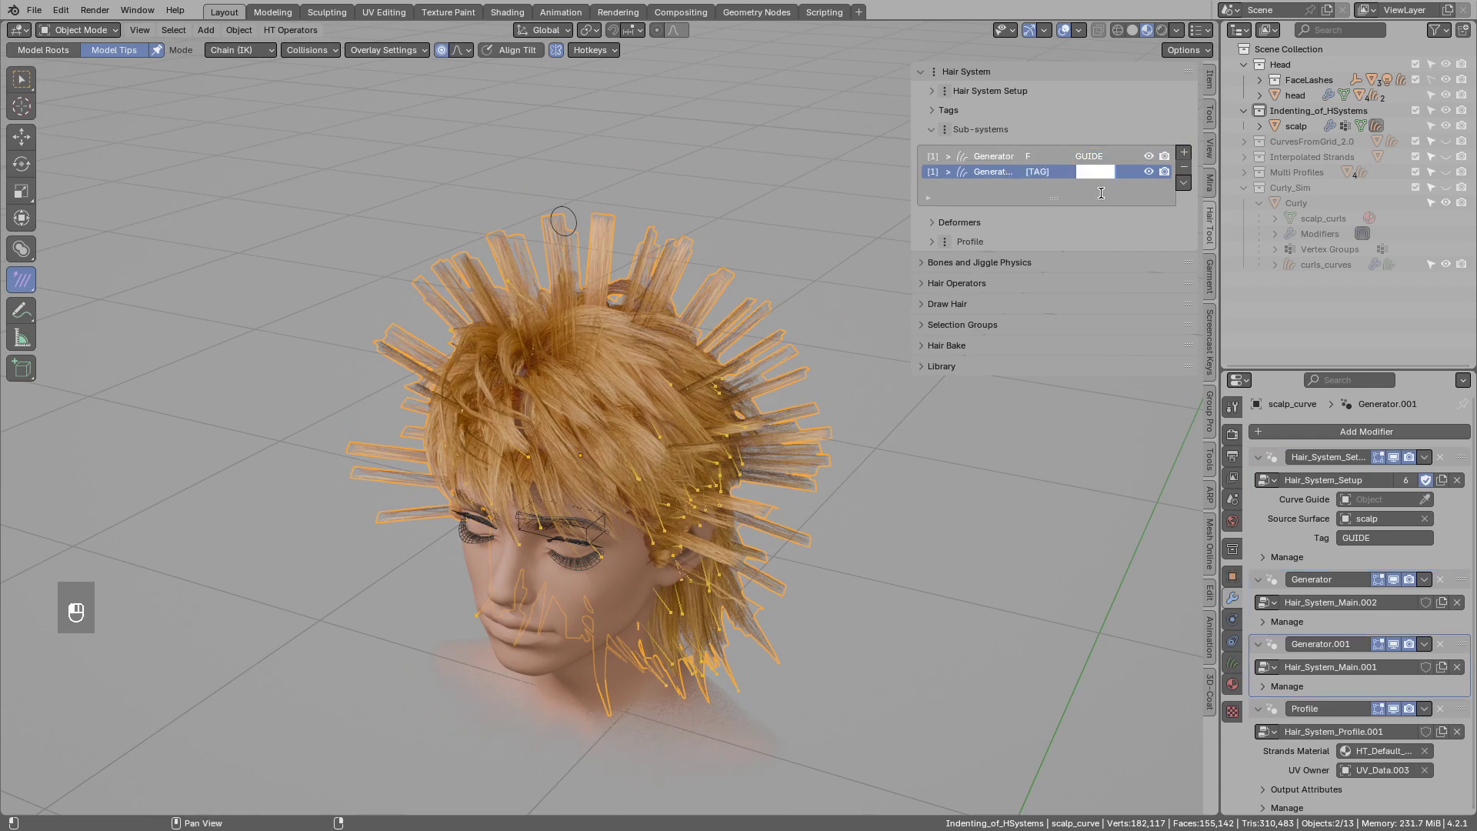
left_click_drag(1094, 188, 1188, 156)
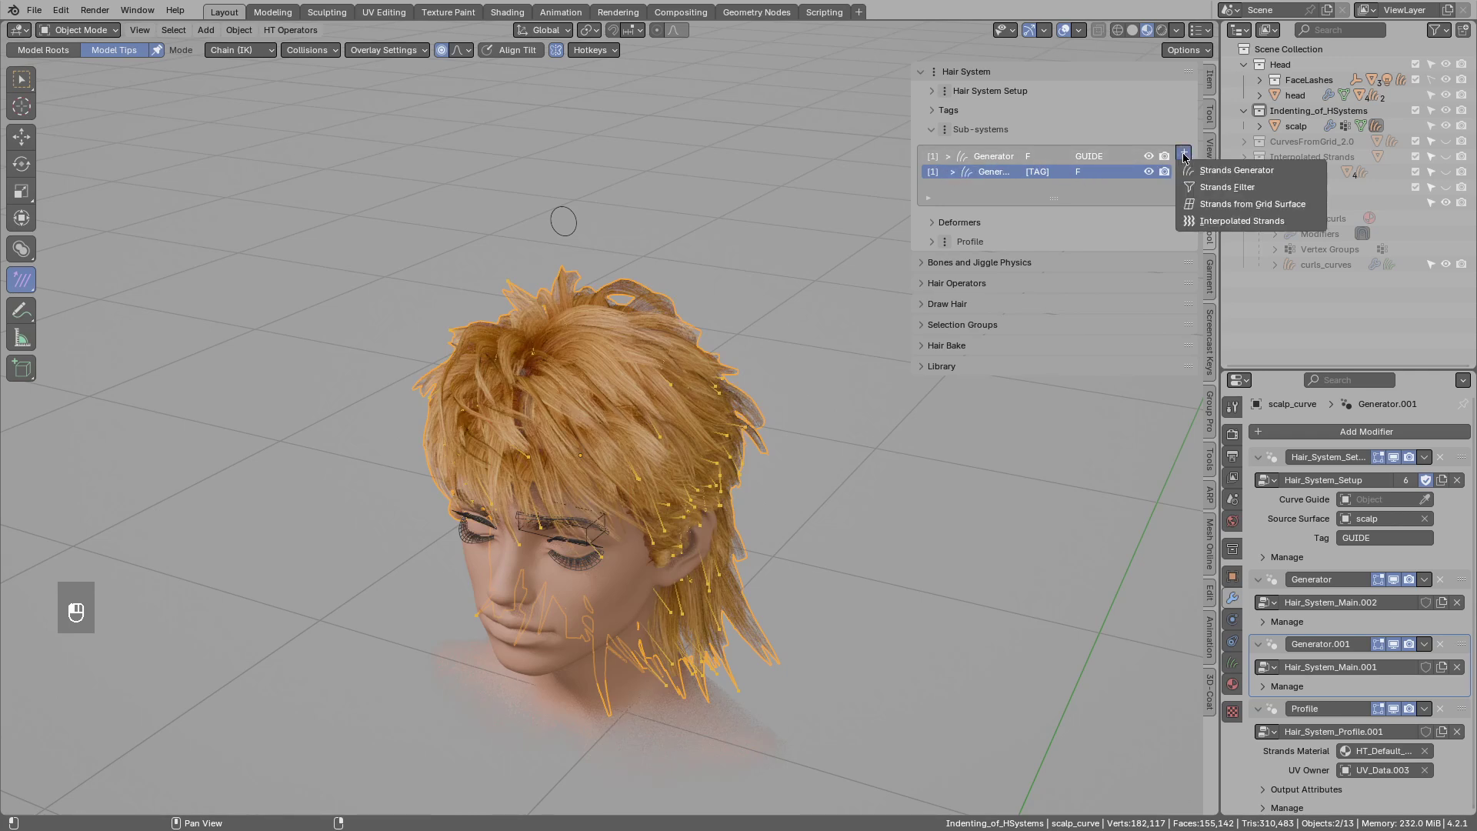
left_click_drag(1112, 182, 1100, 182)
Add third and fourth Strands Generators and set their tag and parent-tag fields to chain the four layers.
left_click_drag(1102, 199, 1022, 170)
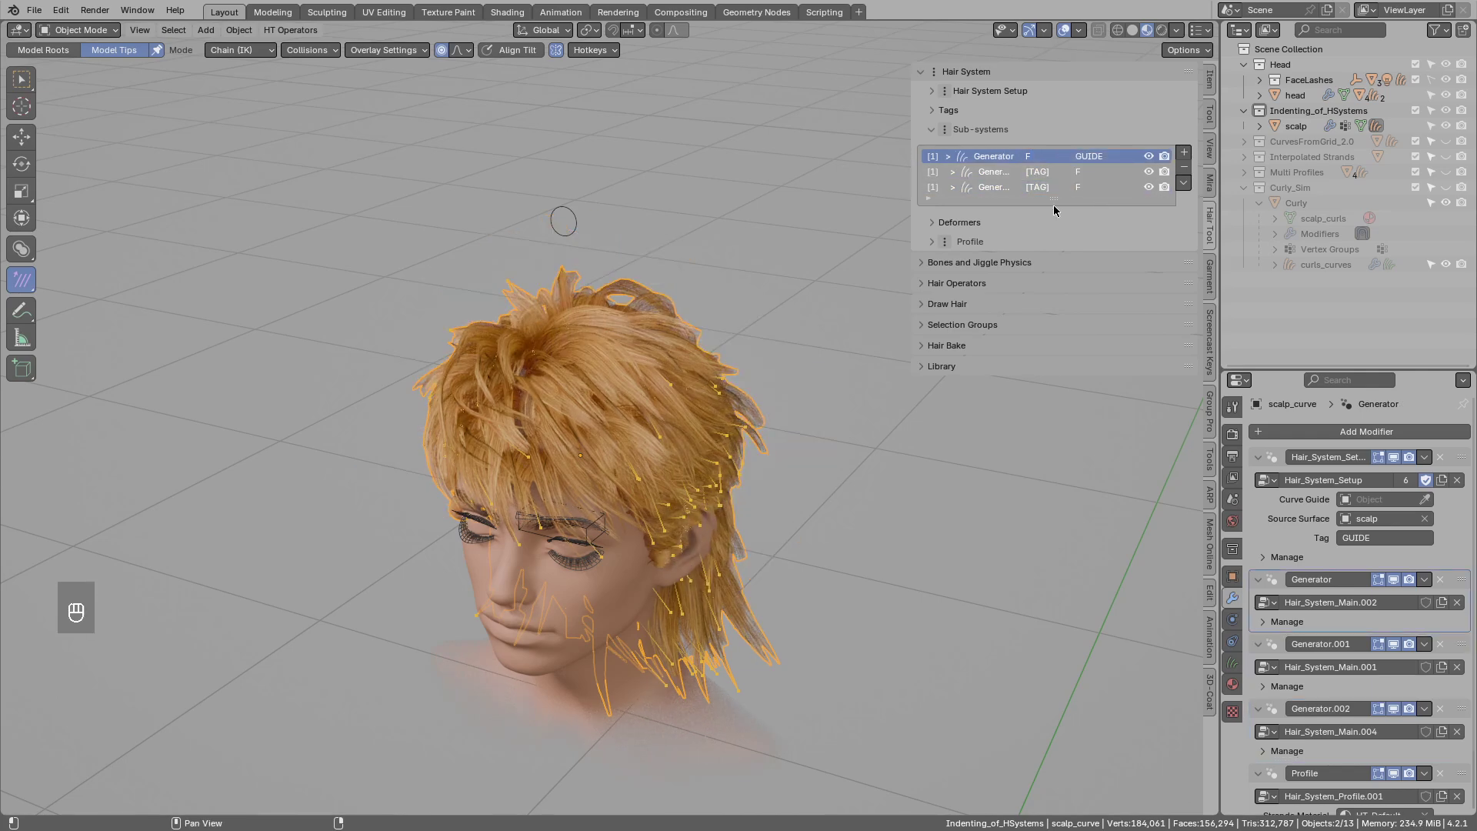
left_click_drag(1056, 221, 1190, 155)
left_click_drag(1185, 167, 1013, 179)
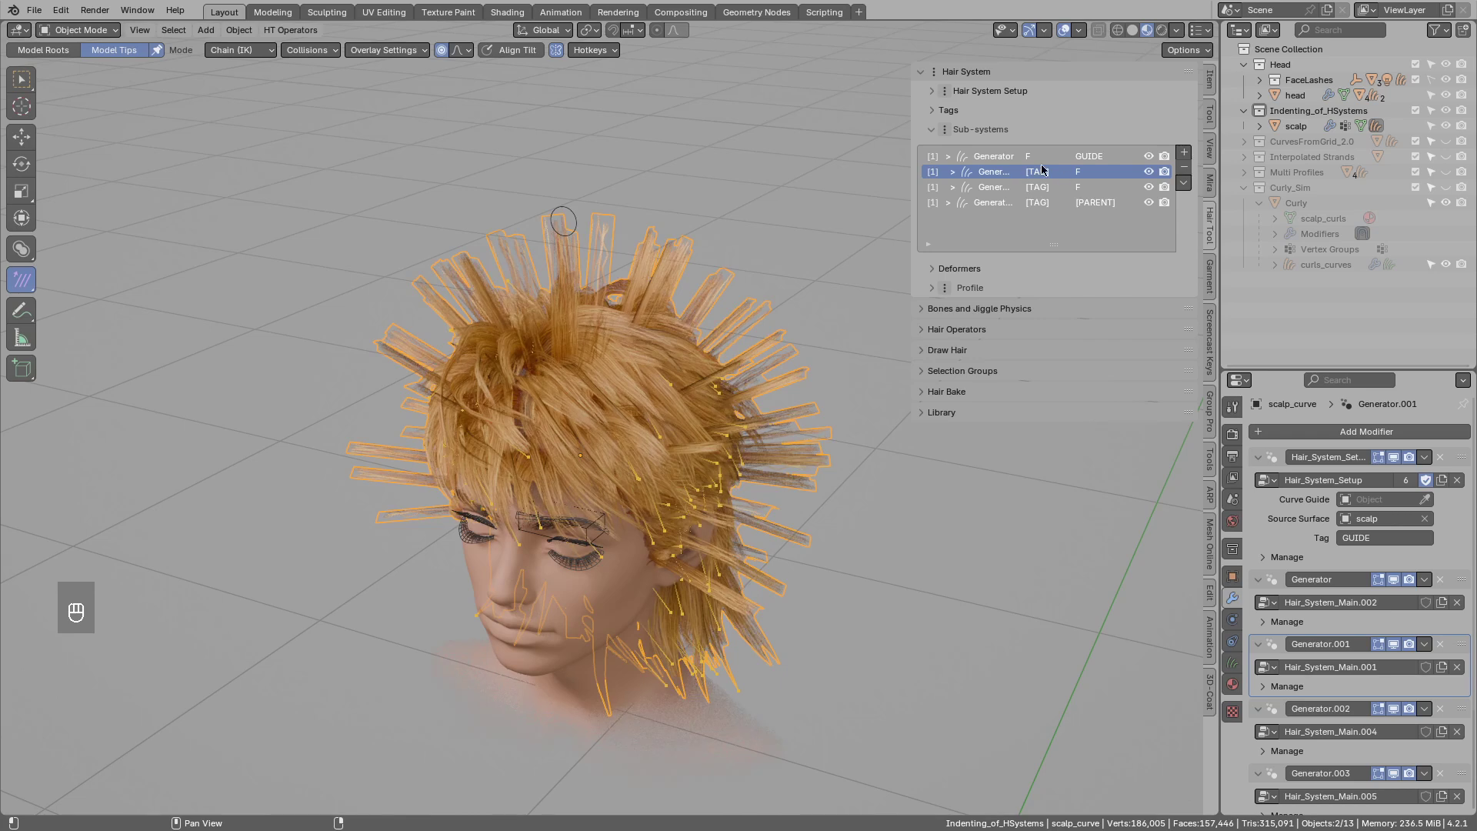
left_click_drag(1051, 180, 1019, 173)
left_click_drag(1041, 181, 1097, 209)
left_click(1101, 238)
left_click_drag(1095, 218, 993, 178)
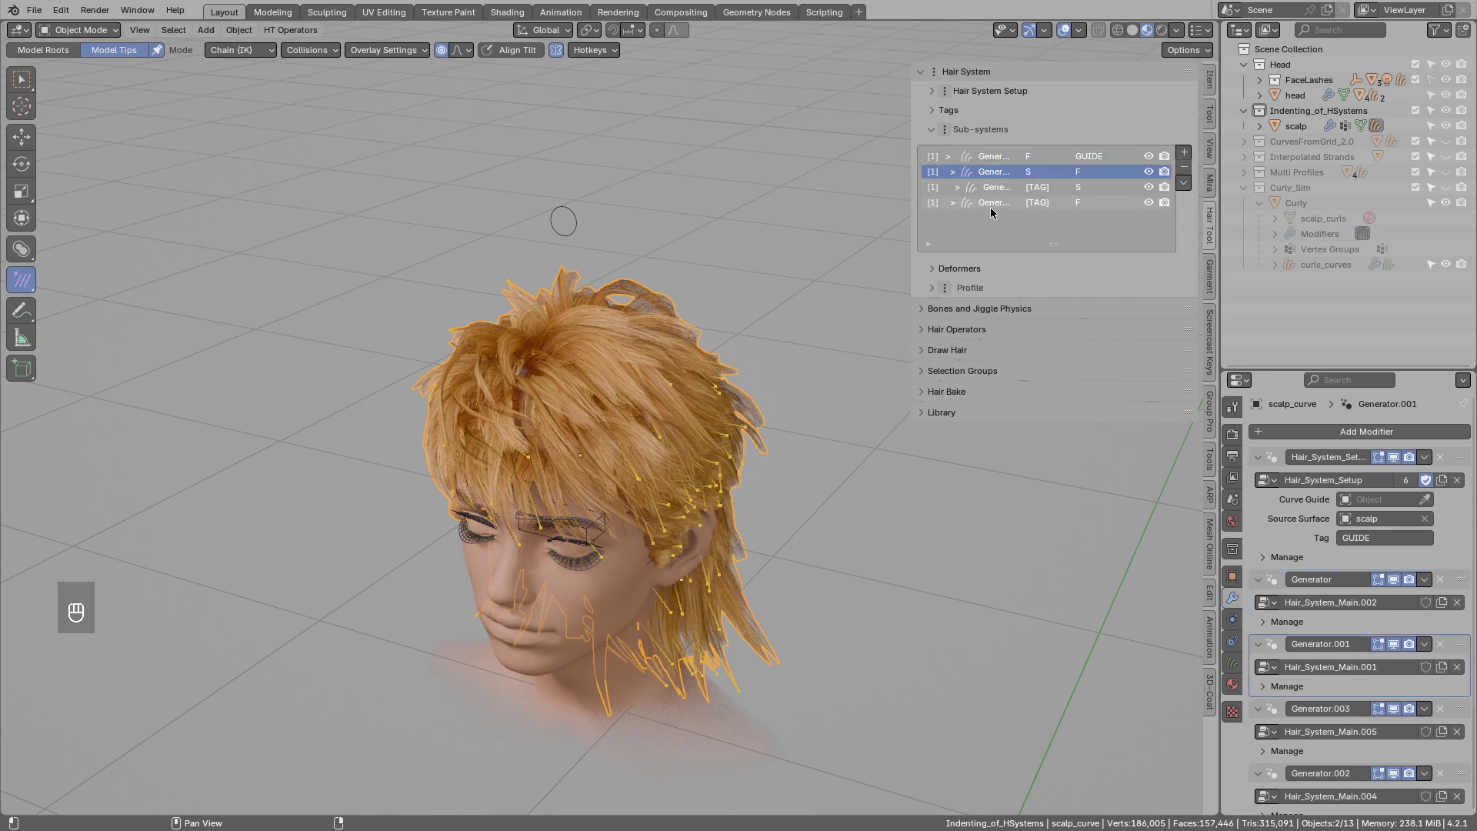
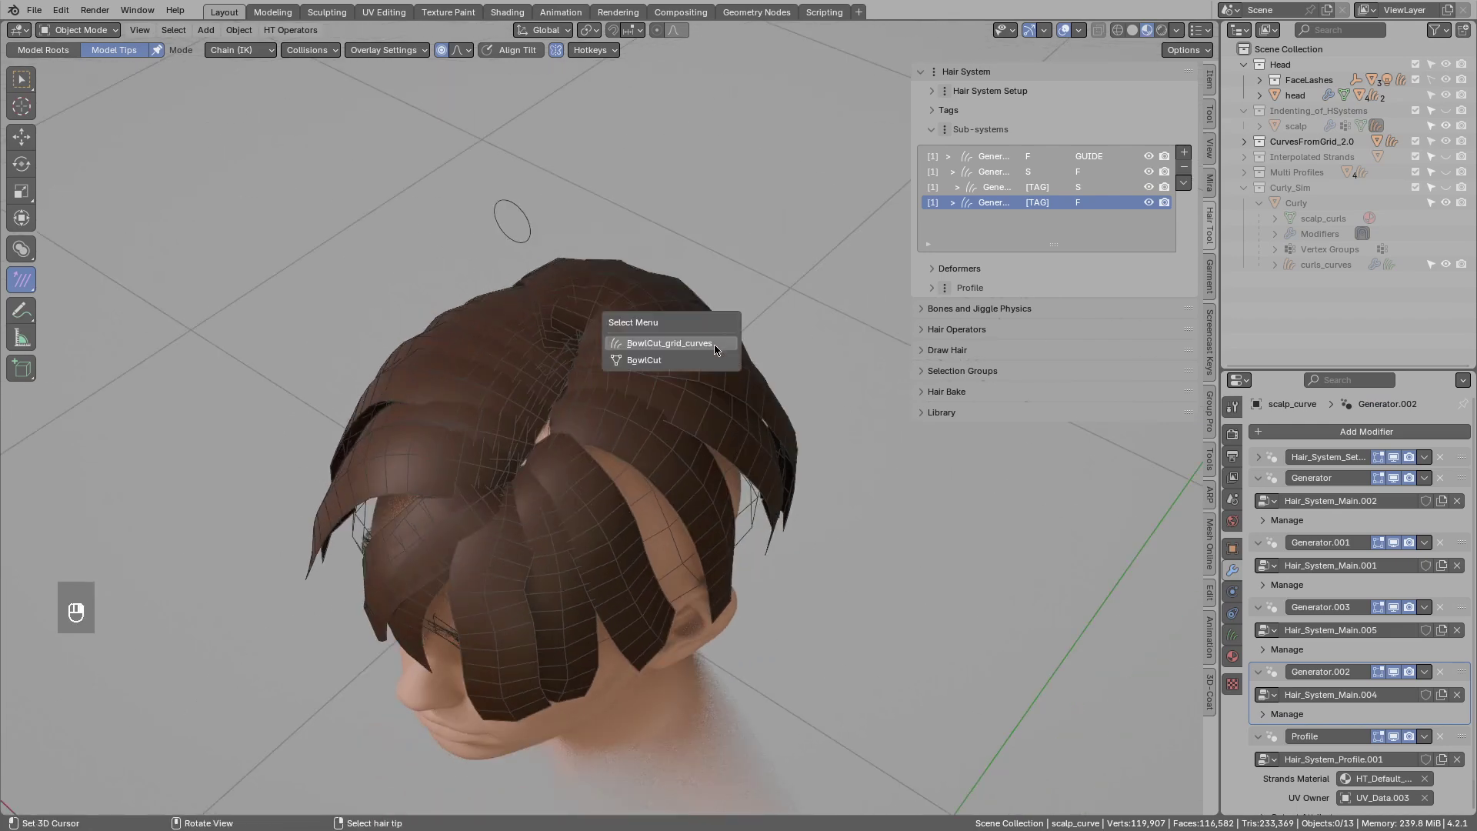
Select the BowlCut head mesh and enter Edit Mode in edge selection.
key("g")
key("h")
left_click_drag(650, 410, 657, 438)
key("Tab")
left_click(659, 477)
key("3")
key("g")
key("d")
key("d")
key("d")
left_click_drag(581, 506, 570, 529)
Step through edge selections on the head mesh, undoing stray picks along the way.
key("d")
key("d")
left_click_drag(601, 457, 602, 513)
key("ctrl+z")
key("ctrl+z")
key("ctrl+z")
key("ctrl+z")
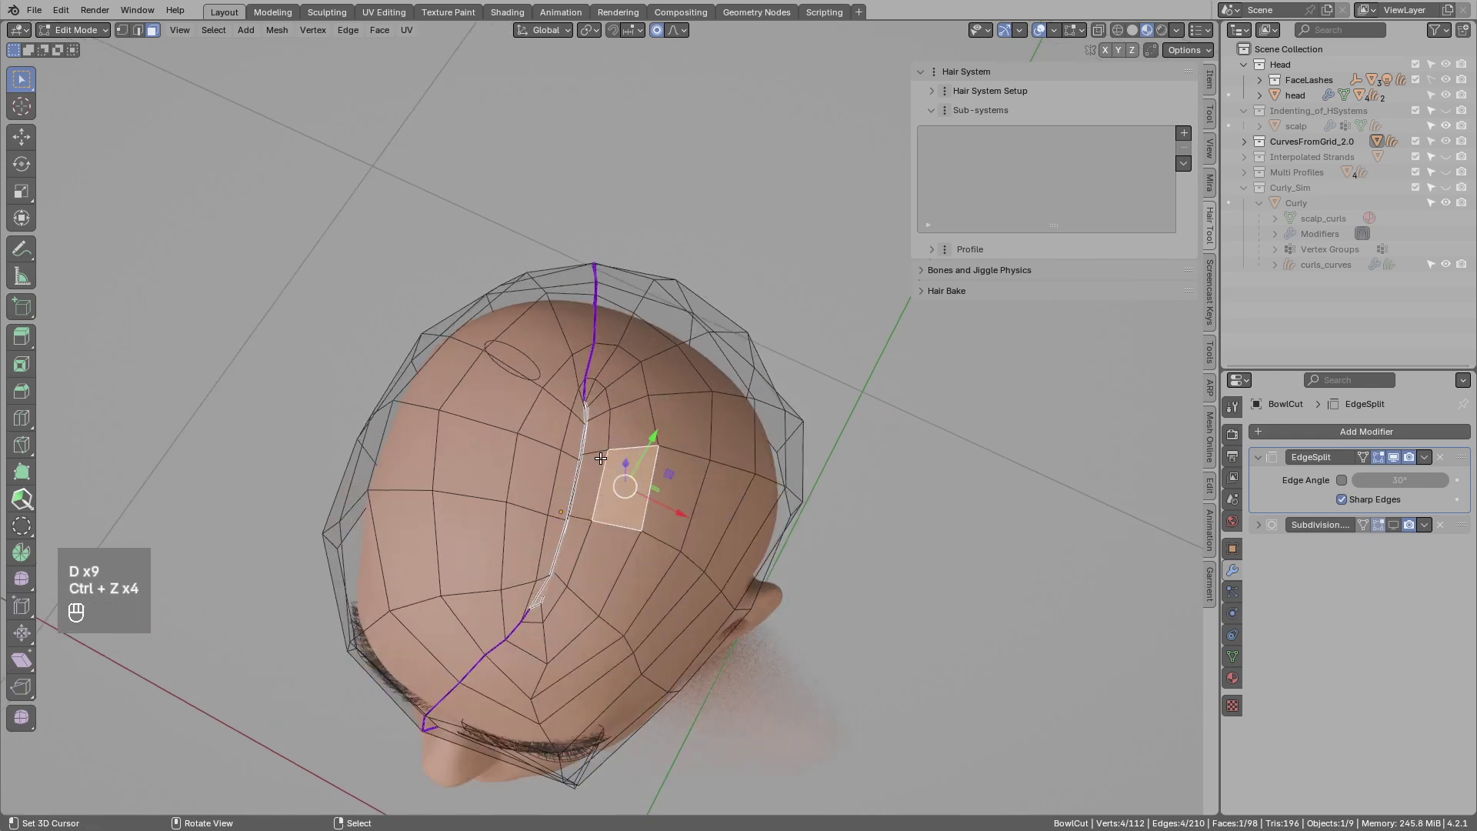
key("Tab")
left_click_drag(585, 470, 592, 446)
key("alt+a")
key("d")
key("d")
key("d")
key("d")
key("d")
key("d")
Continue picking edges down the middle of the BowlCut mesh toward the centre seam.
left_click(600, 414)
left_click_drag(501, 388, 551, 385)
left_click(542, 411)
key("d")
left_click_drag(596, 434, 591, 578)
key("d")
key("d")
key("d")
left_click_drag(603, 565, 593, 561)
key("d")
left_click_drag(638, 400, 685, 400)
key("d")
Select the centre edge loop of the head and mark it sharp with Ctrl+E.
key("Tab")
key("4")
key("g")
key("4")
key("g")
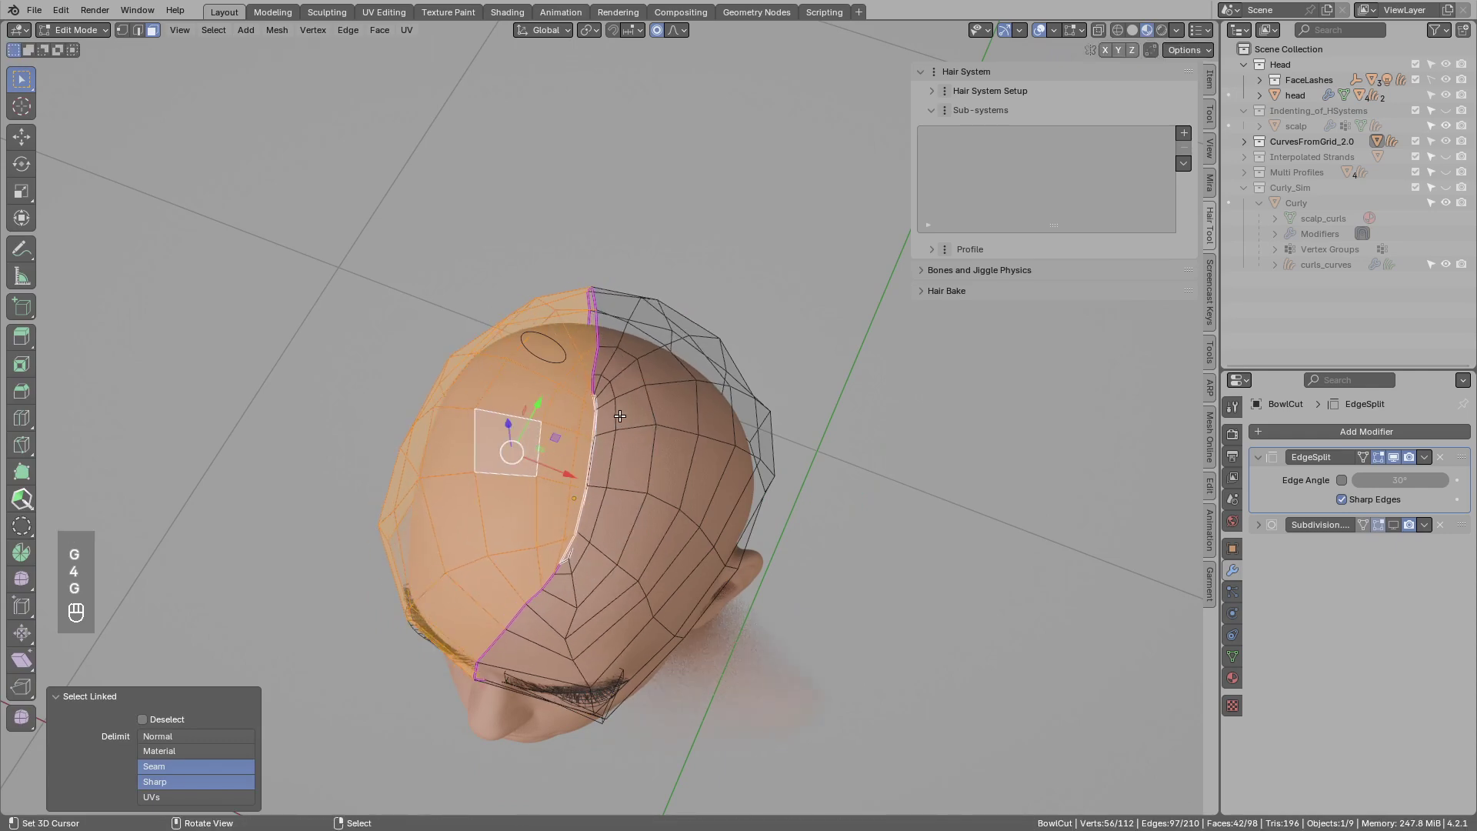
key("2")
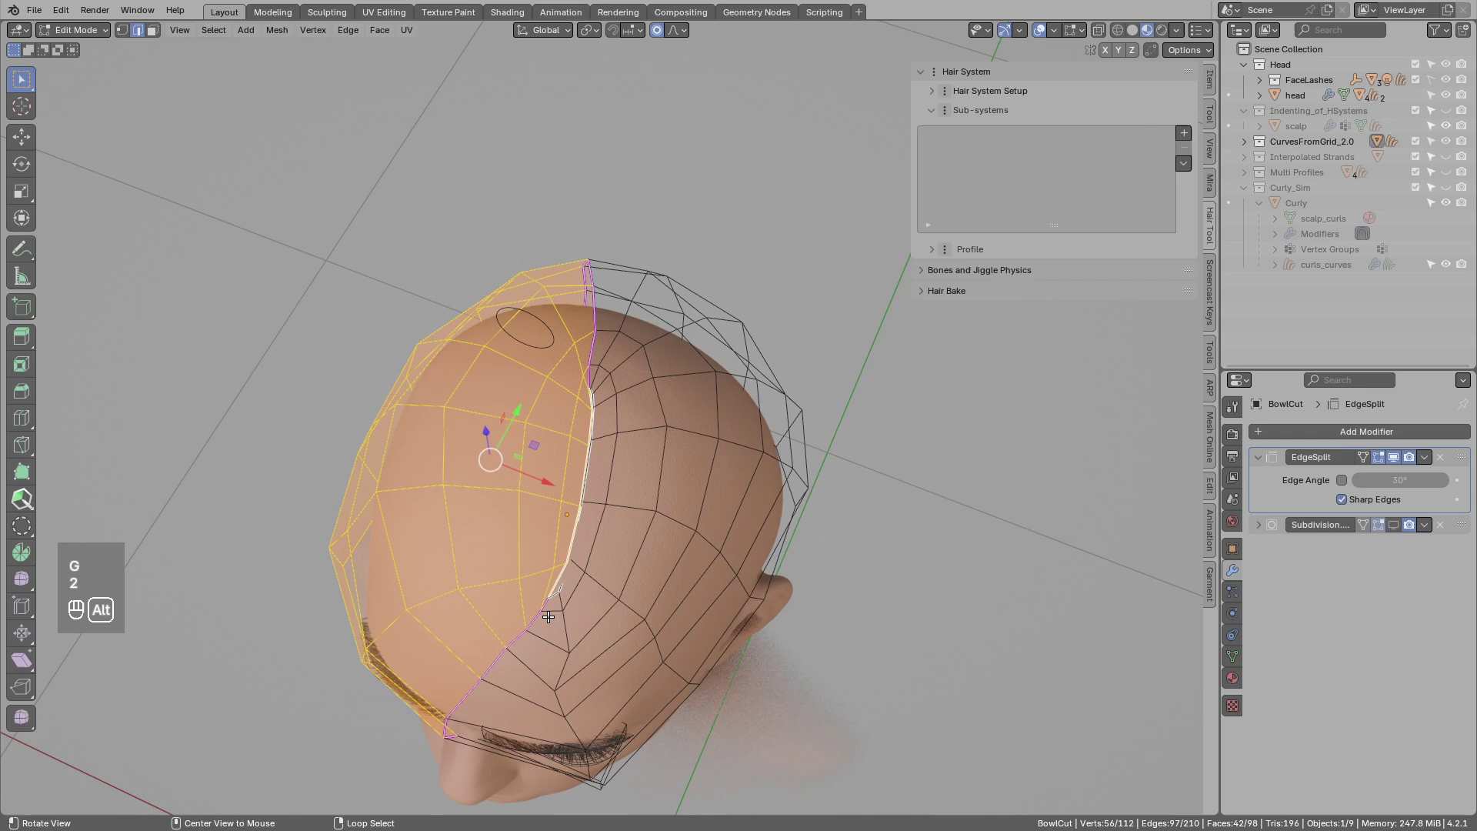
middle_click(599, 349)
left_click_drag(624, 380, 613, 393)
key("ctrl+z")
left_click_drag(607, 399, 655, 399)
left_click(643, 401)
key("ctrl+e")
Remove the EdgeSplit modifier so only Subdivision remains on the BowlCut mesh.
left_click_drag(614, 398, 572, 405)
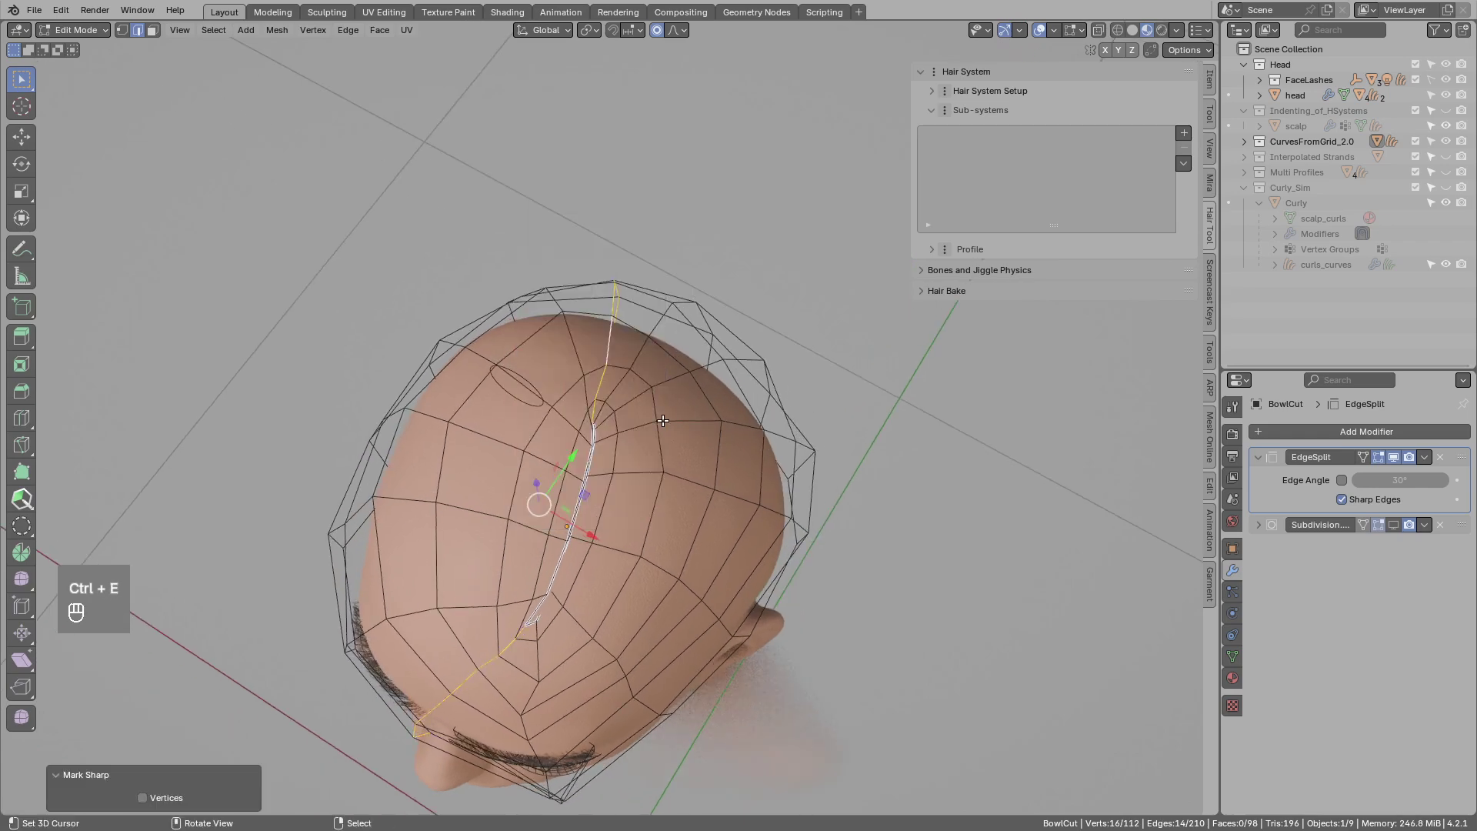
middle_click(631, 408)
key("alt+a")
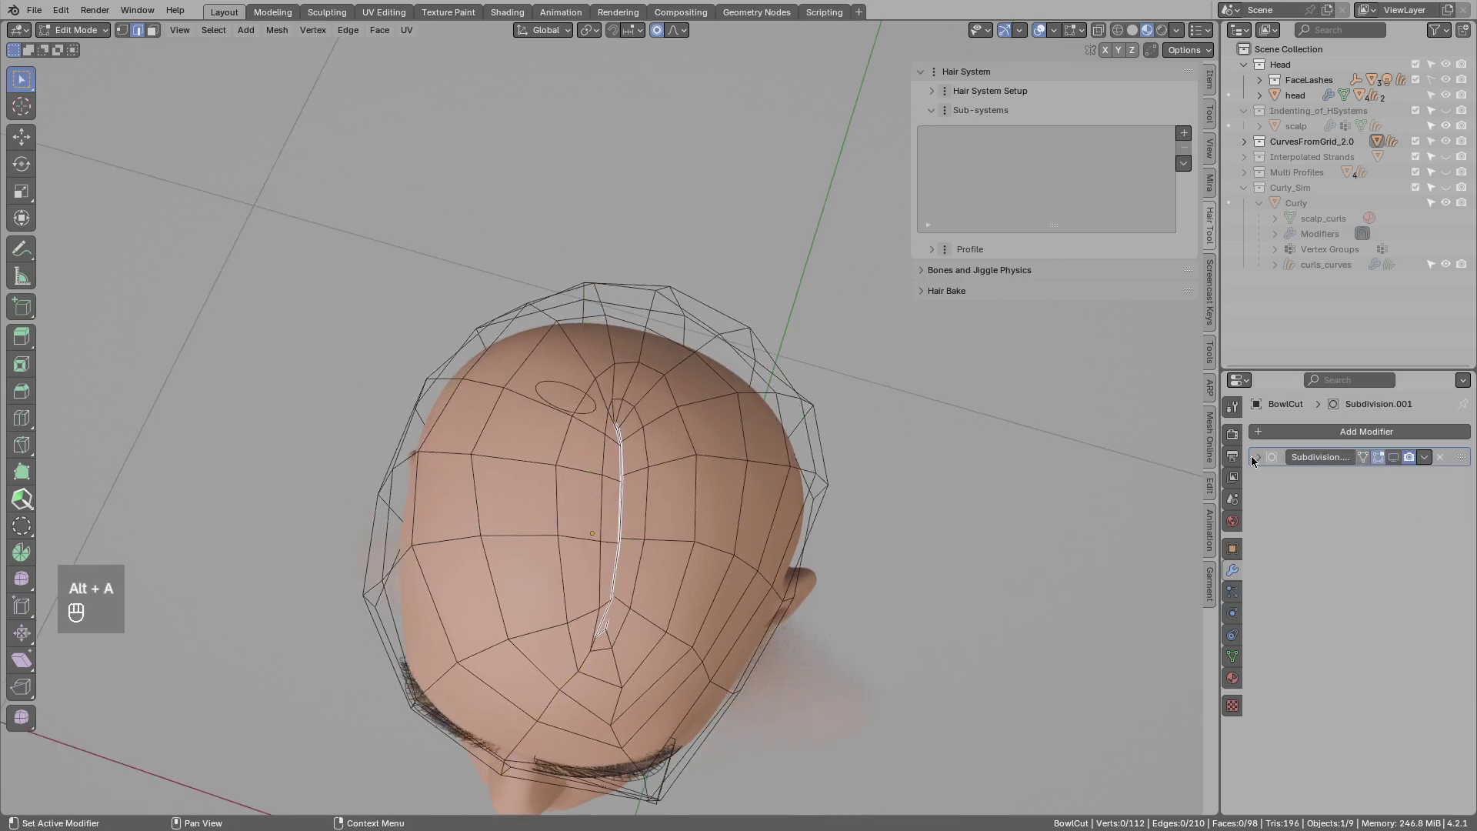
Back in Object Mode, add a Strands from Grid Surface generator for BowlCut_grid_curves wrapping the head.
key("Tab")
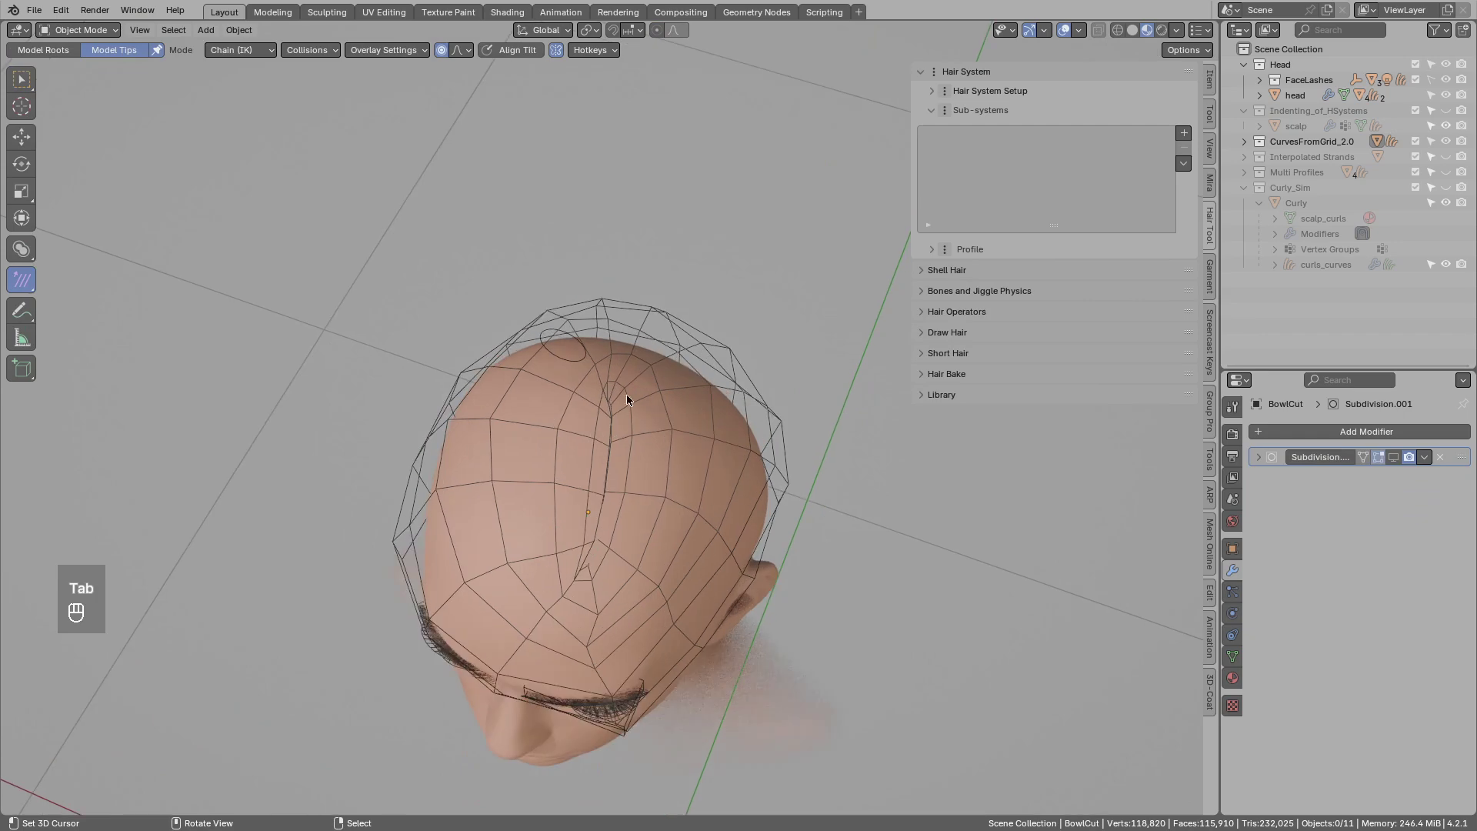
key("alt+h")
left_click_drag(705, 393, 694, 322)
left_click_drag(692, 341, 678, 390)
left_click(678, 392)
key("g")
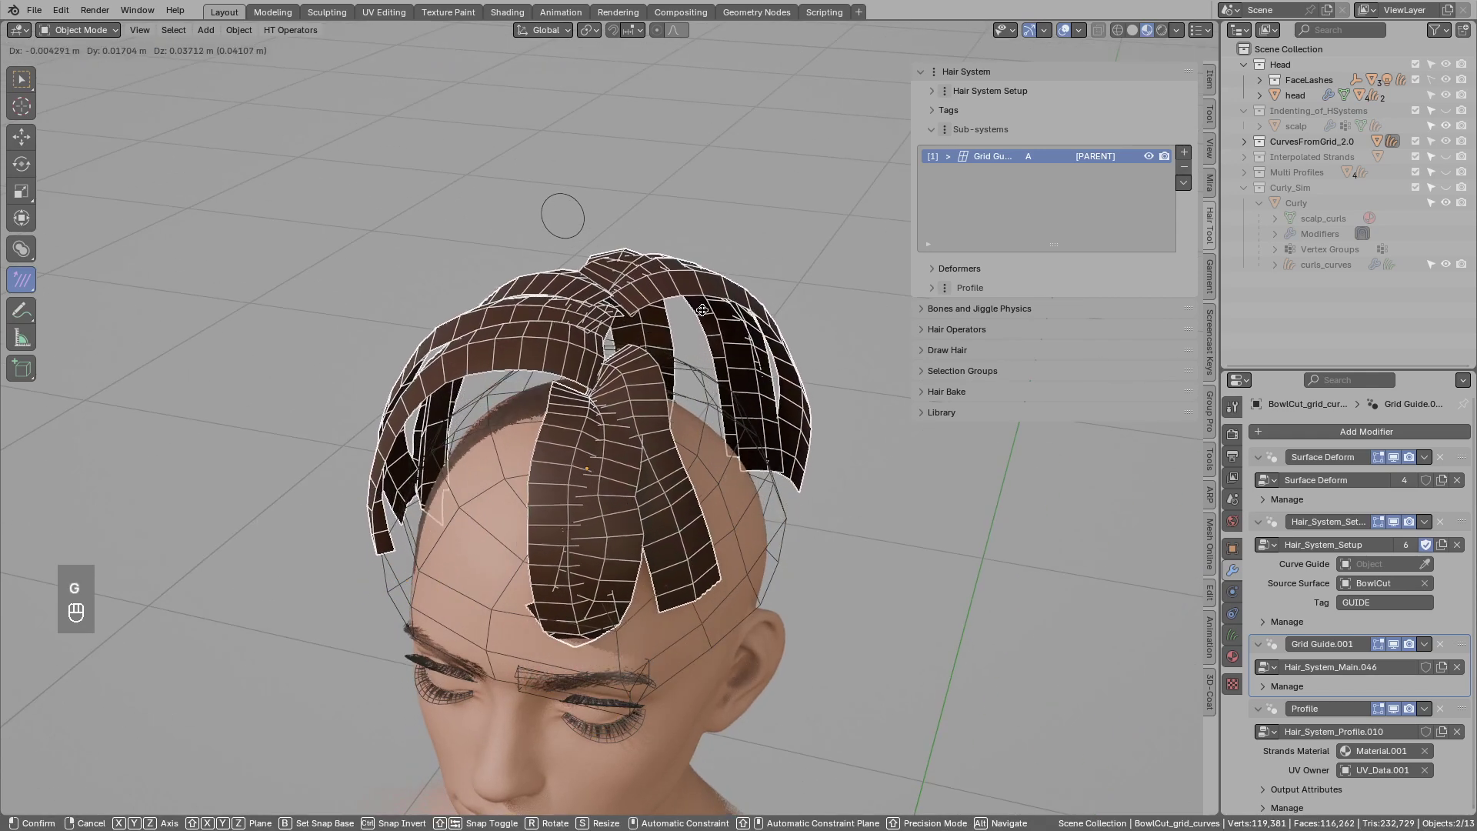
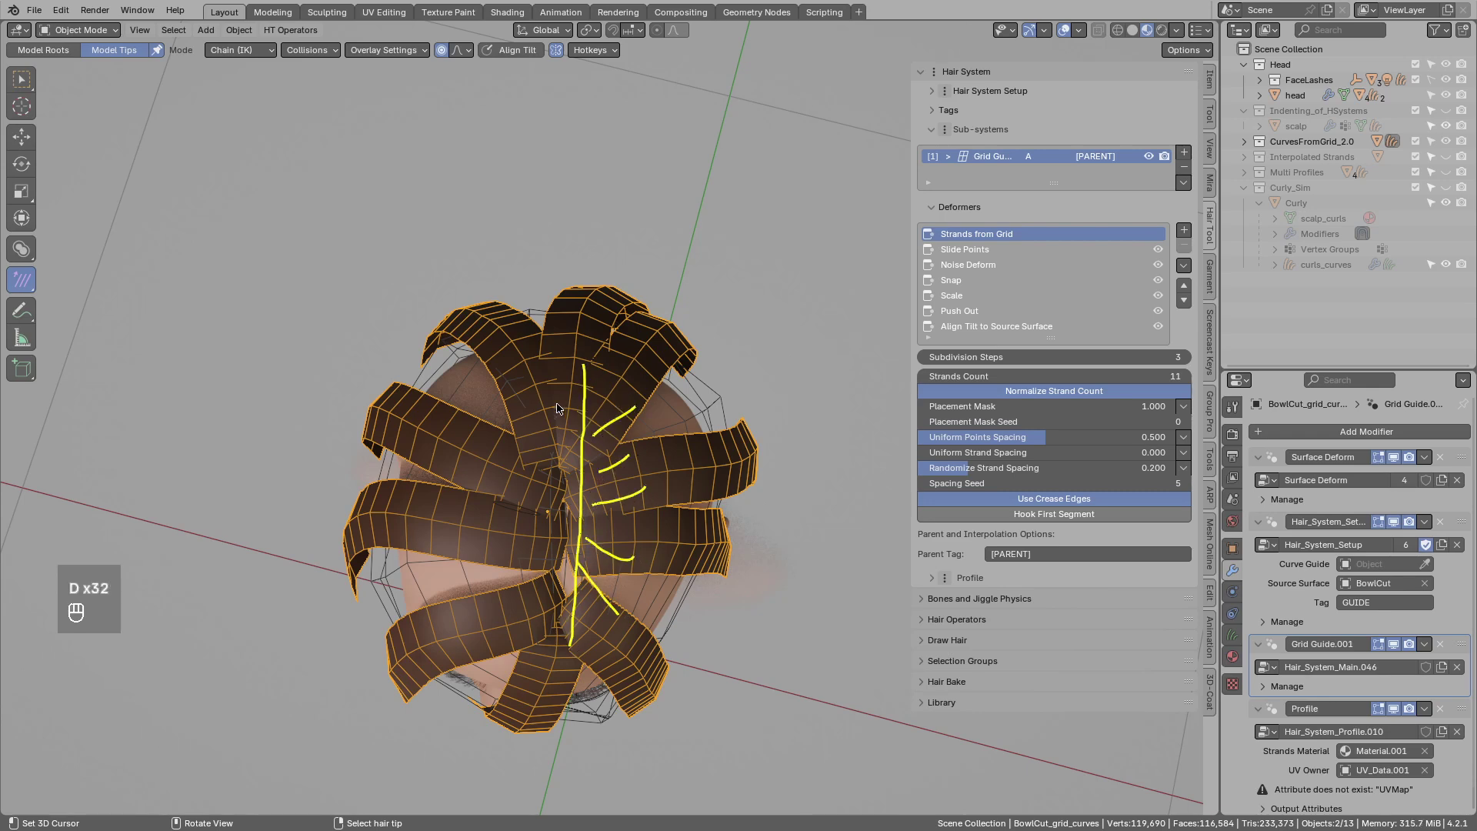
In the Deformers panel raise the generator's Strands Count to 22 for denser cards.
key("d")
key("d")
key("d")
left_click(567, 396)
left_click(542, 575)
key("d")
left_click(548, 533)
key("d")
key("d")
key("d")
left_click(543, 477)
left_click_drag(558, 416, 681, 563)
Expand the card Profile settings of the BowlCut grid generator.
key("d")
left_click_drag(681, 563, 1058, 346)
key("d")
key("2")
left_click_drag(1045, 329, 641, 490)
left_click_drag(629, 380, 927, 363)
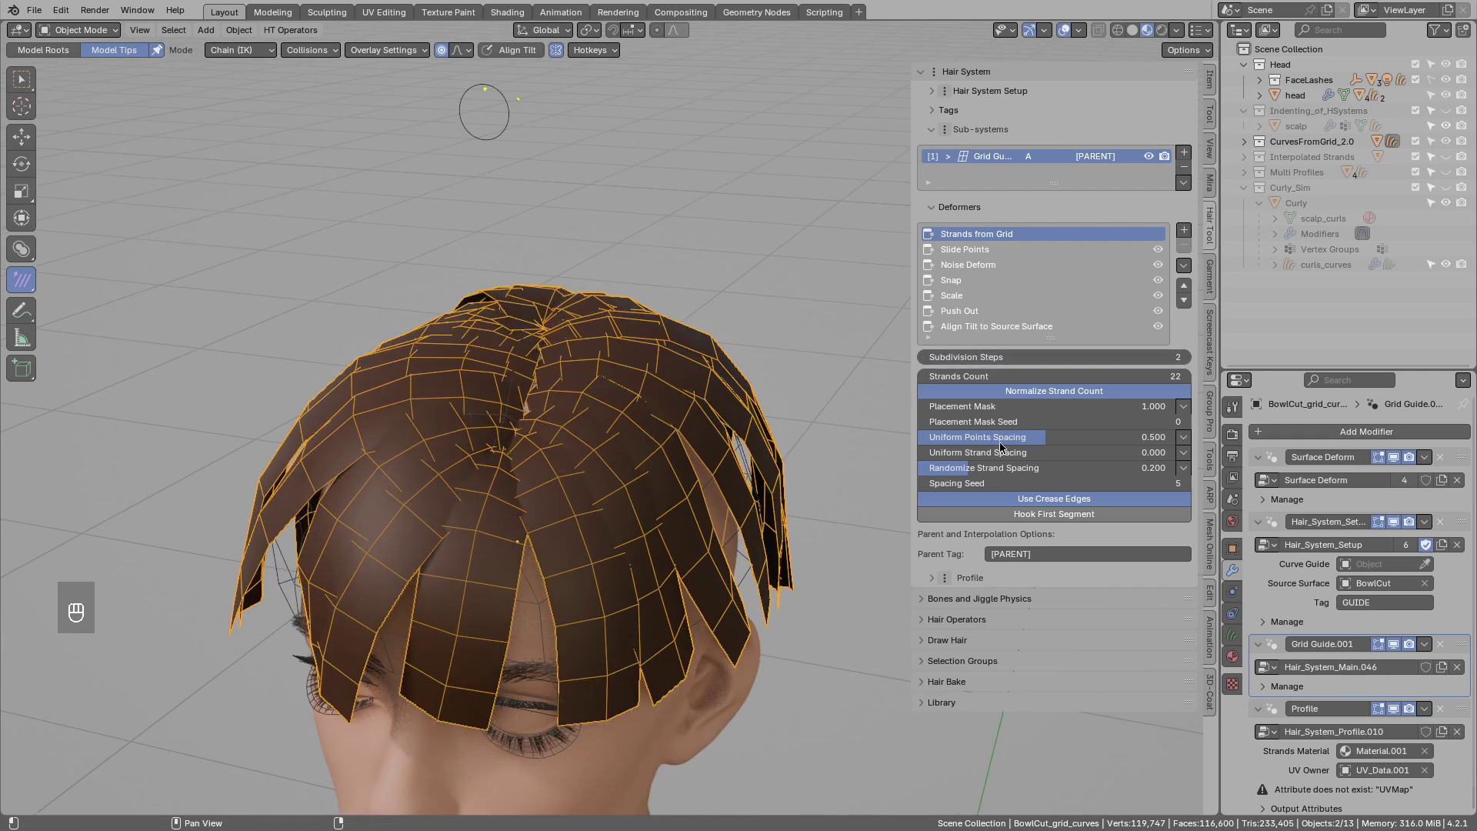
left_click_drag(999, 607, 998, 599)
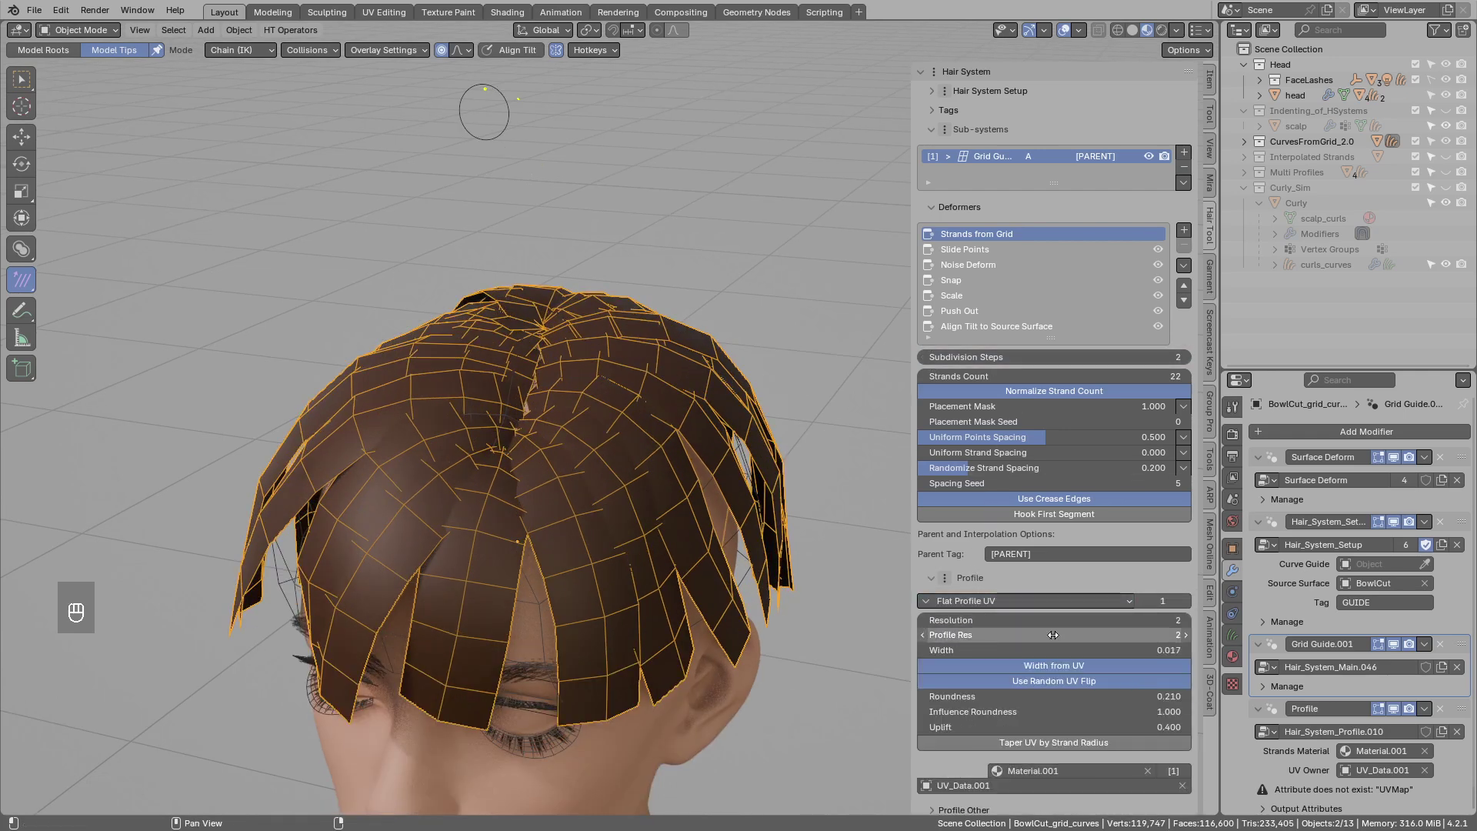
left_click_drag(925, 627, 571, 365)
left_click_drag(570, 365, 609, 350)
left_click_drag(609, 351, 609, 387)
left_click_drag(608, 387, 589, 359)
Test Subdivision Steps 3 on the cards, then set it back to 2.
key("h")
left_click(589, 360)
left_click_drag(594, 359, 584, 342)
key("Tab")
left_click(583, 342)
middle_click(584, 334)
key("d")
key("d")
key("d")
key("d")
key("d")
key("2")
key("g")
left_click(654, 34)
key("g")
key("d")
key("d")
key("d")
key("d")
key("Tab")
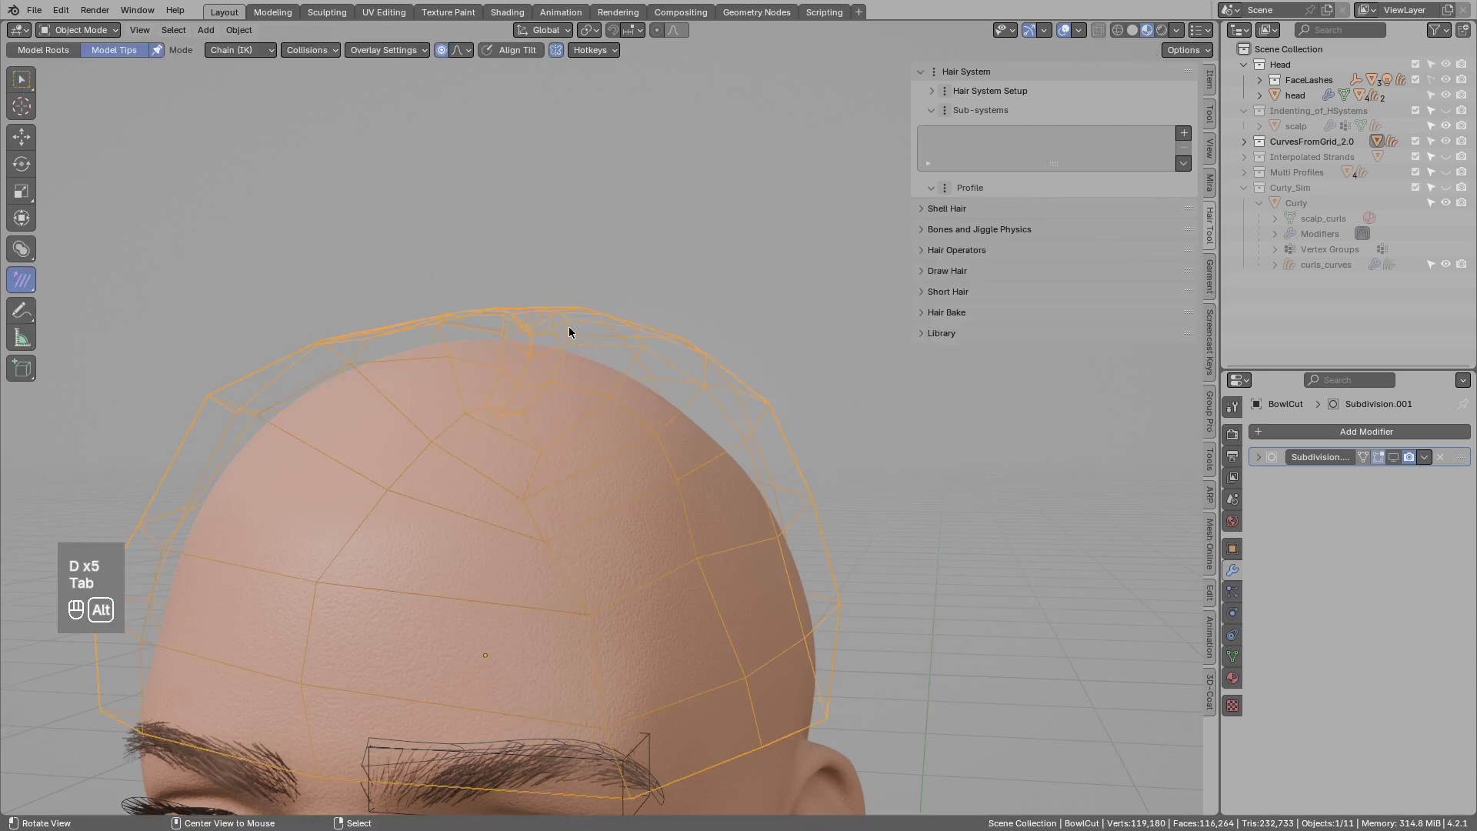
Unhide everything and inspect the 2-step subdivided cards around the head.
key("alt+h")
key("alt+a")
key("d")
key("d")
key("d")
left_click(538, 349)
left_click_drag(553, 347, 687, 337)
left_click_drag(542, 337, 754, 372)
left_click_drag(791, 414, 576, 363)
key("d")
key("d")
left_click_drag(617, 455, 625, 419)
middle_click(627, 423)
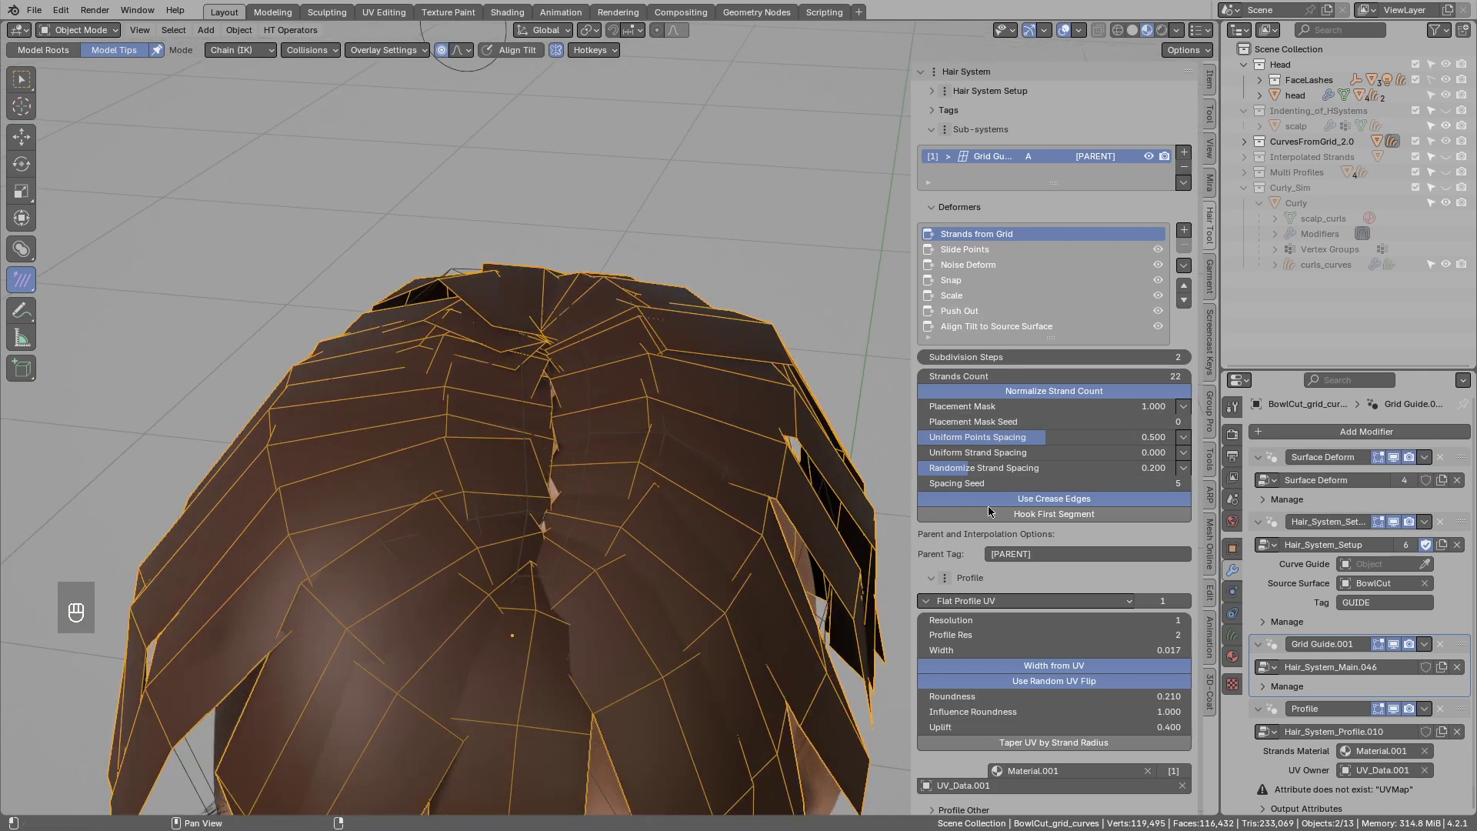
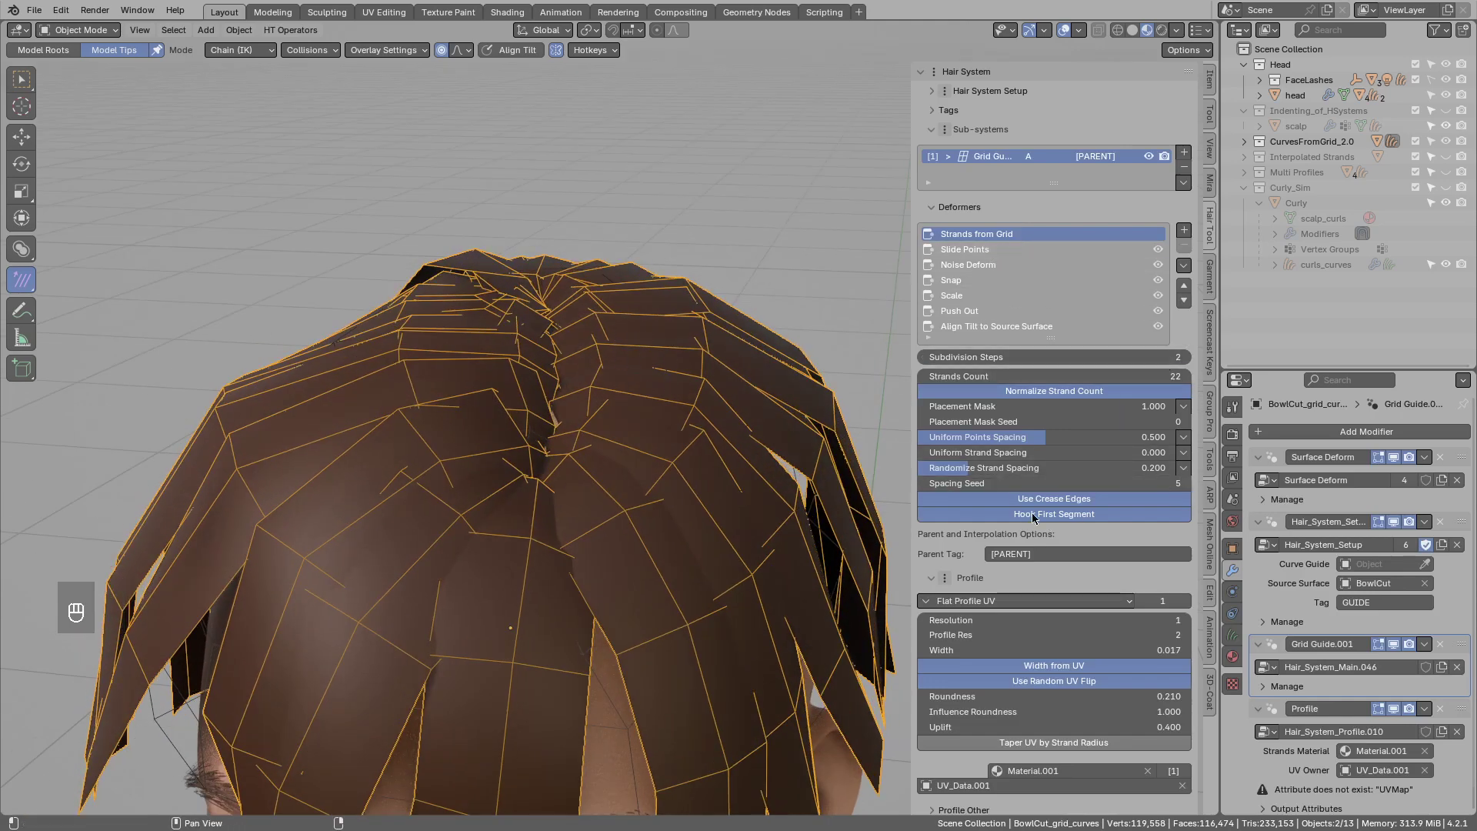
Toggle Hook First Segment and switch off the Slide Points deformer.
left_click(1037, 518)
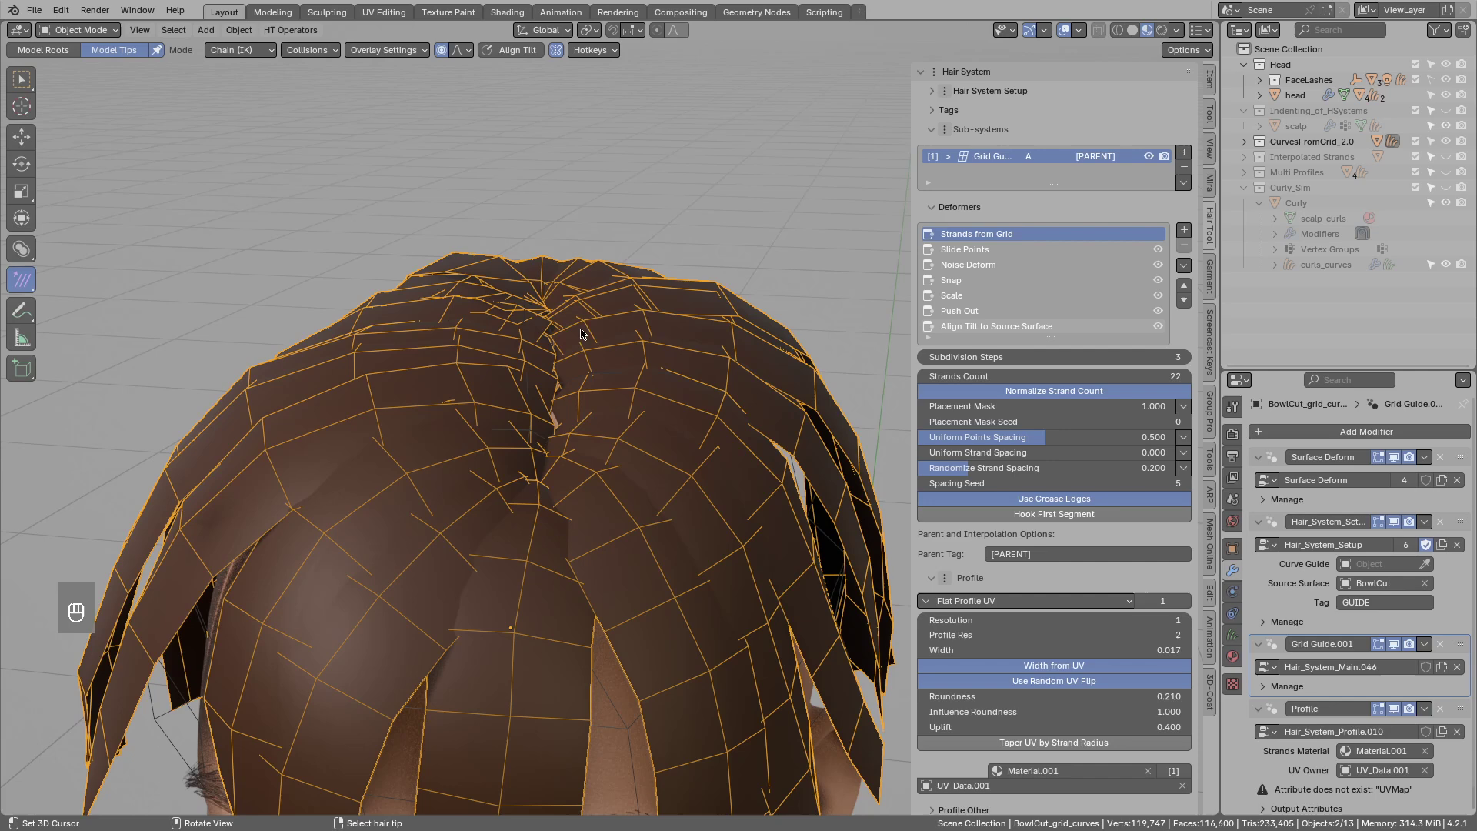
left_click(587, 354)
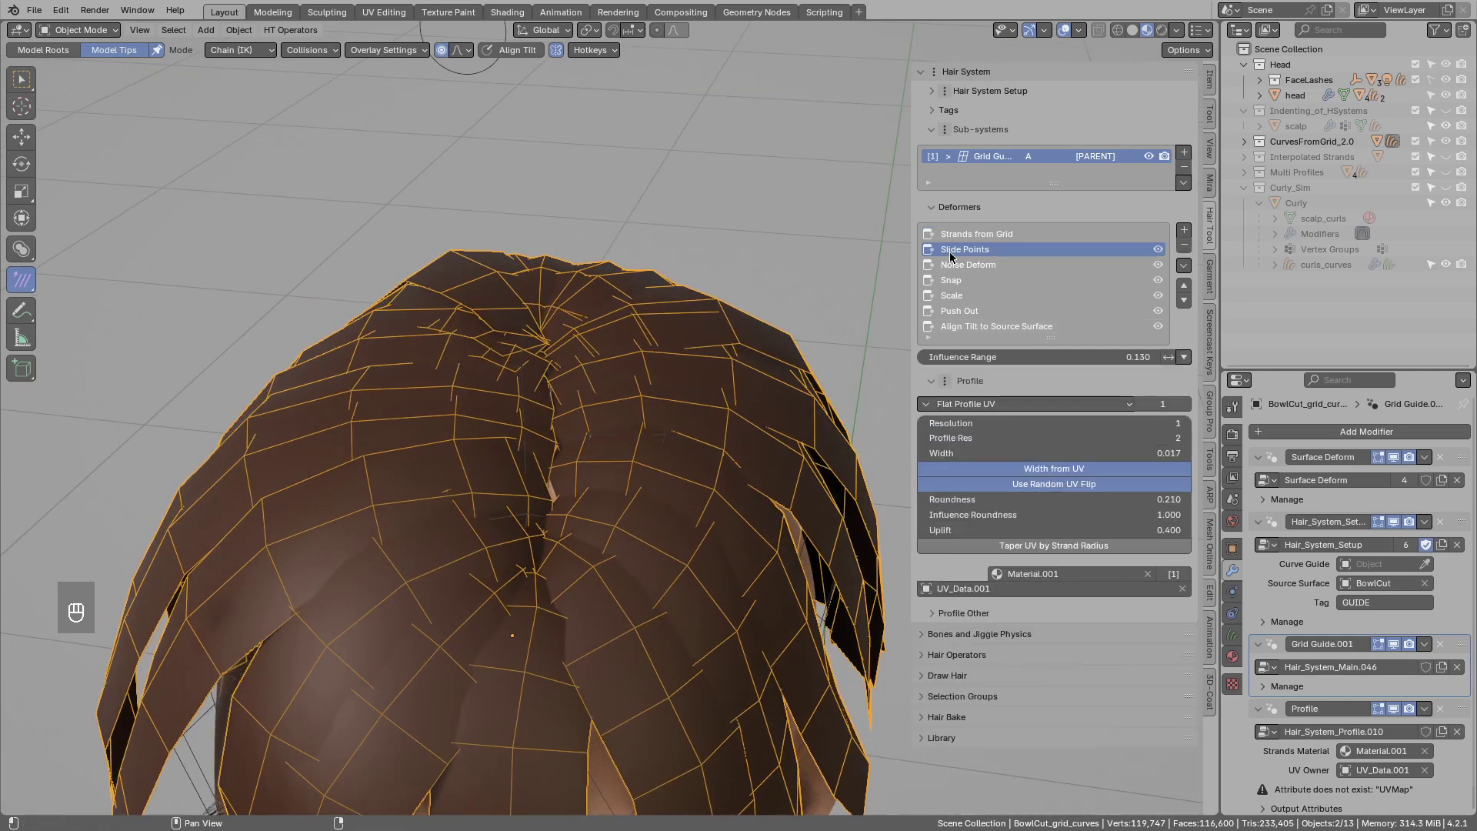
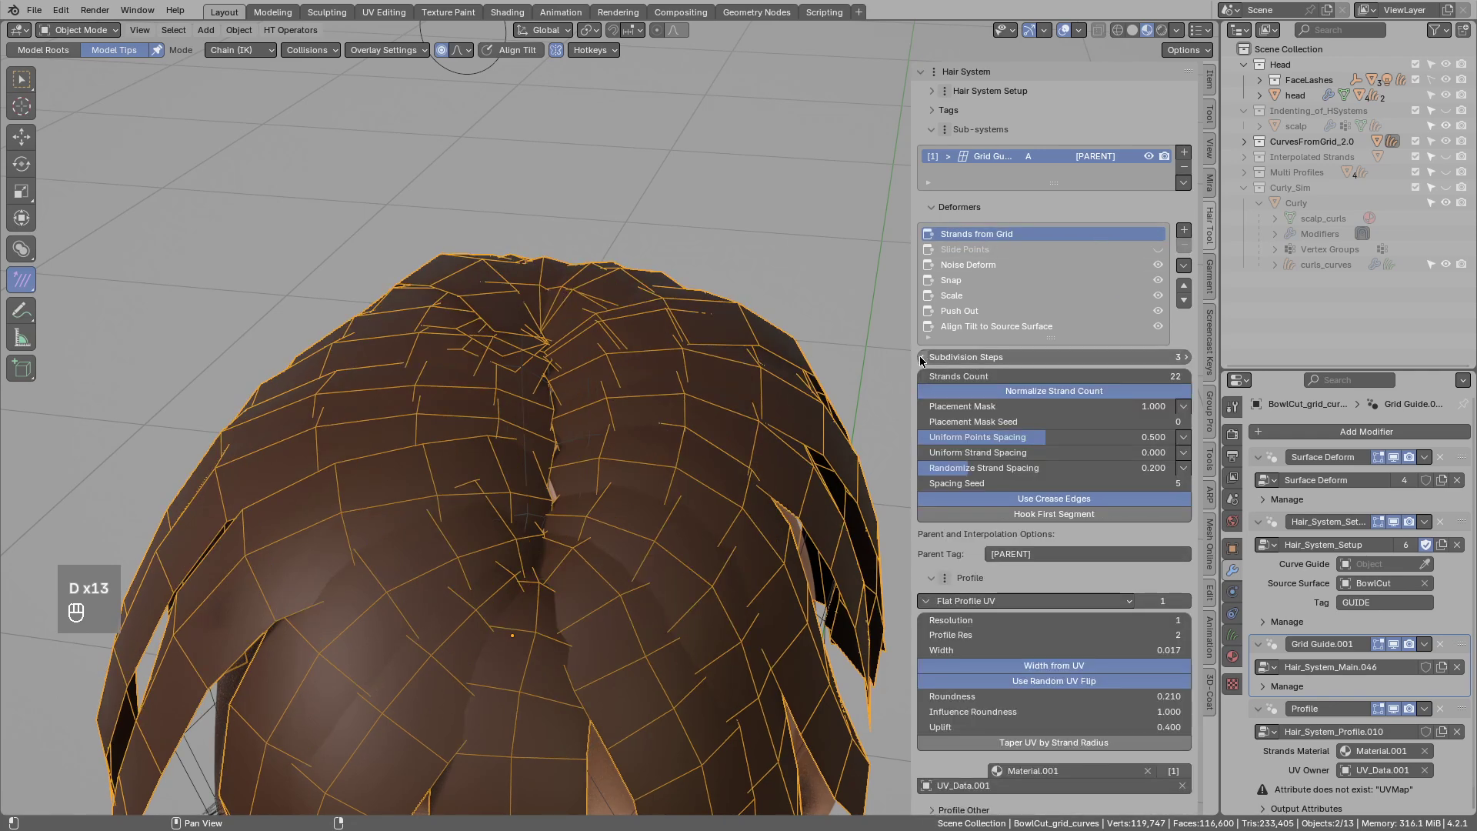
middle_click(929, 360)
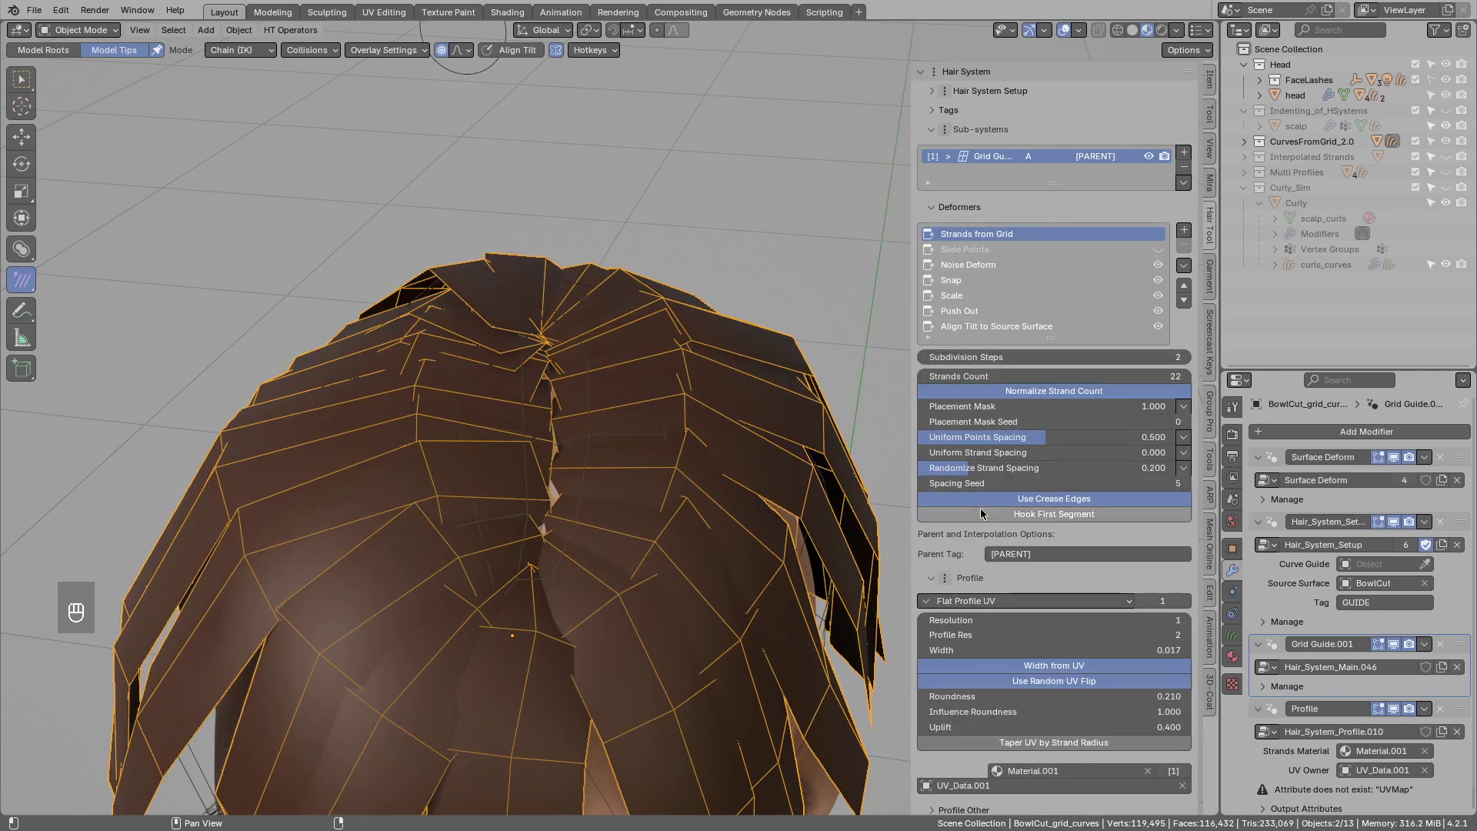
Switch Hair Tool to Model Tips mode and nudge the first front card tips.
left_click(987, 517)
key("alt+a")
left_click(1453, 143)
left_click(1452, 158)
left_click_drag(685, 398, 626, 444)
left_click_drag(613, 448, 492, 449)
left_click_drag(511, 426, 567, 472)
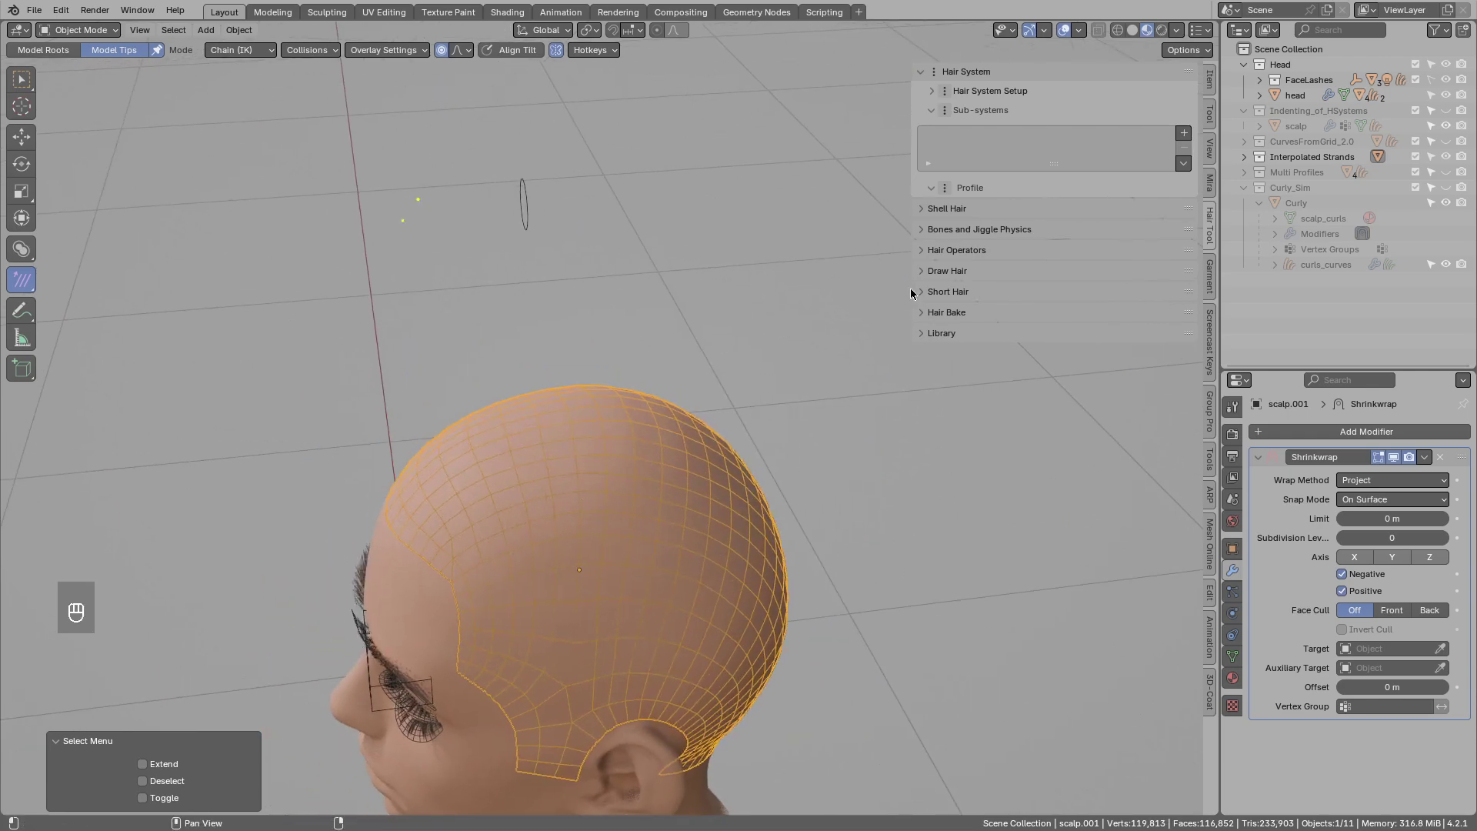
middle_click(969, 280)
middle_click(641, 394)
Draw five more hair strands along the scalp to thicken the mohawk crest.
key("d")
key("d")
key("d")
left_click_drag(451, 436, 500, 332)
key("d")
key("d")
key("d")
left_click_drag(593, 407, 694, 248)
key("d")
key("d")
key("d")
left_click_drag(683, 451, 792, 429)
key("d")
key("d")
key("d")
key("d")
key("d")
left_click_drag(733, 556, 862, 582)
key("d")
left_click_drag(688, 394, 700, 415)
Grab individual spike tips and bend the front spikes into new curved shapes.
key("e")
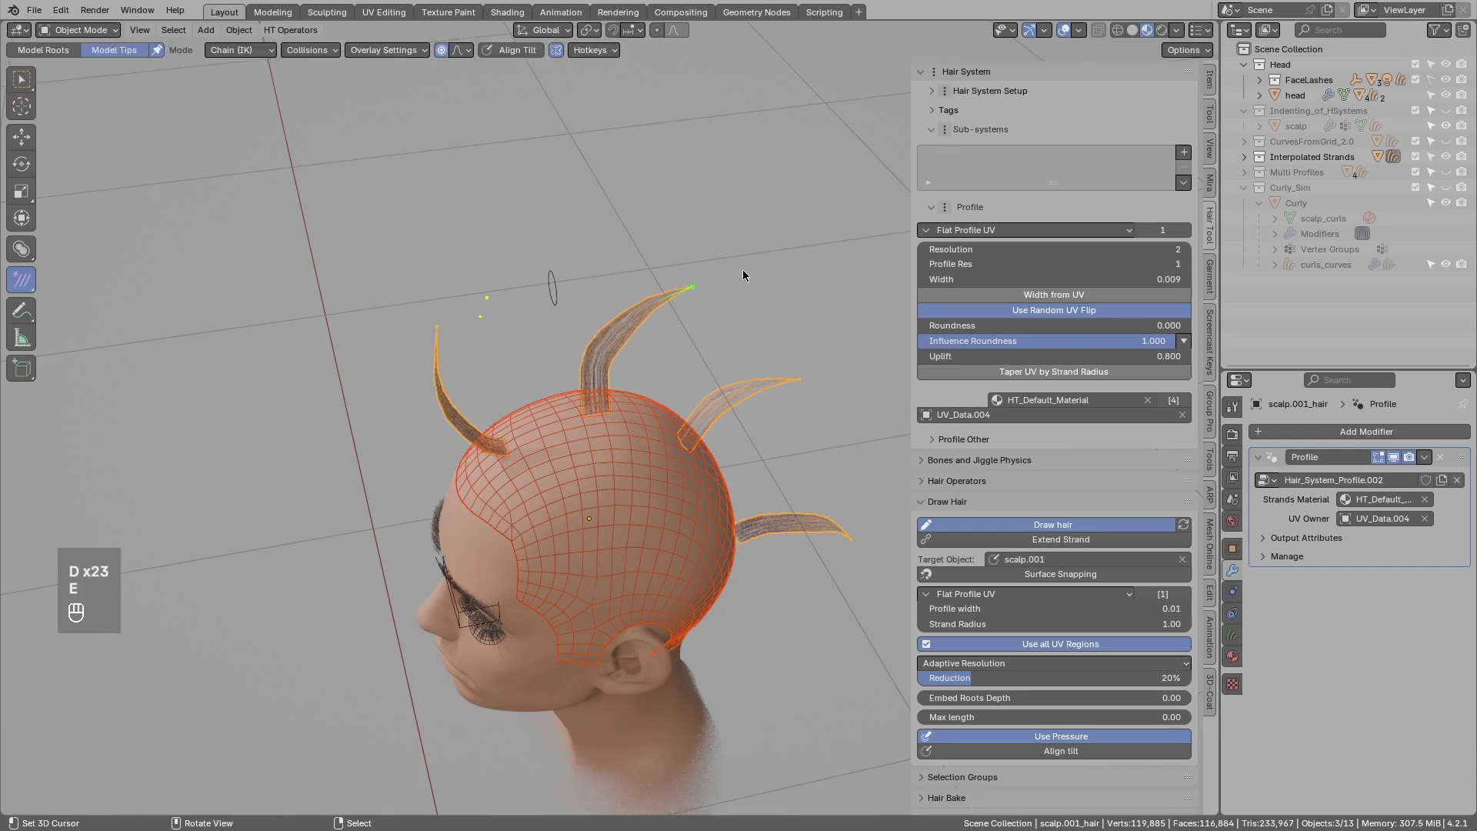
key("g")
left_click_drag(1191, 146, 1238, 221)
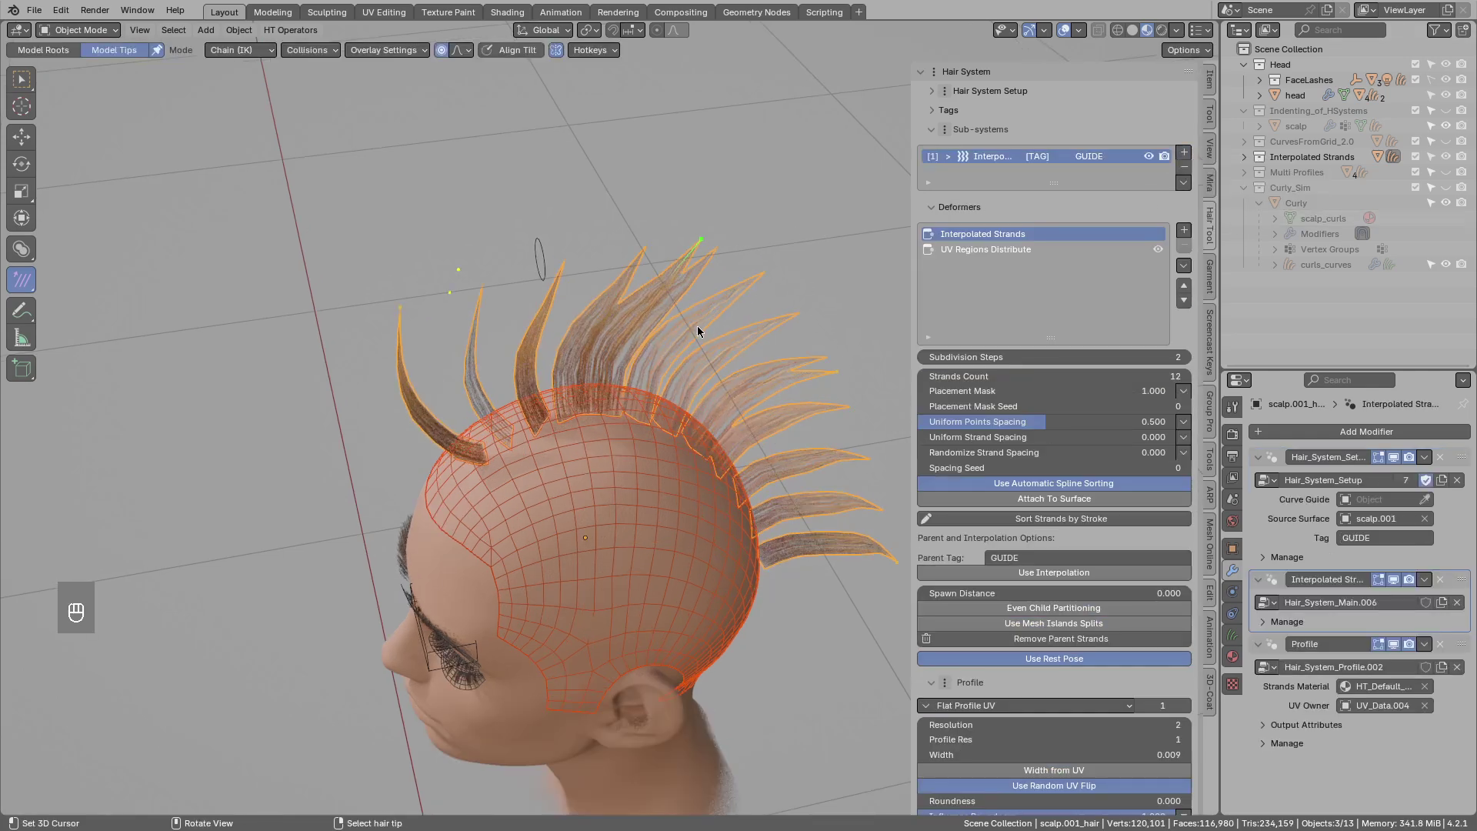
left_click_drag(689, 334, 673, 306)
key("g")
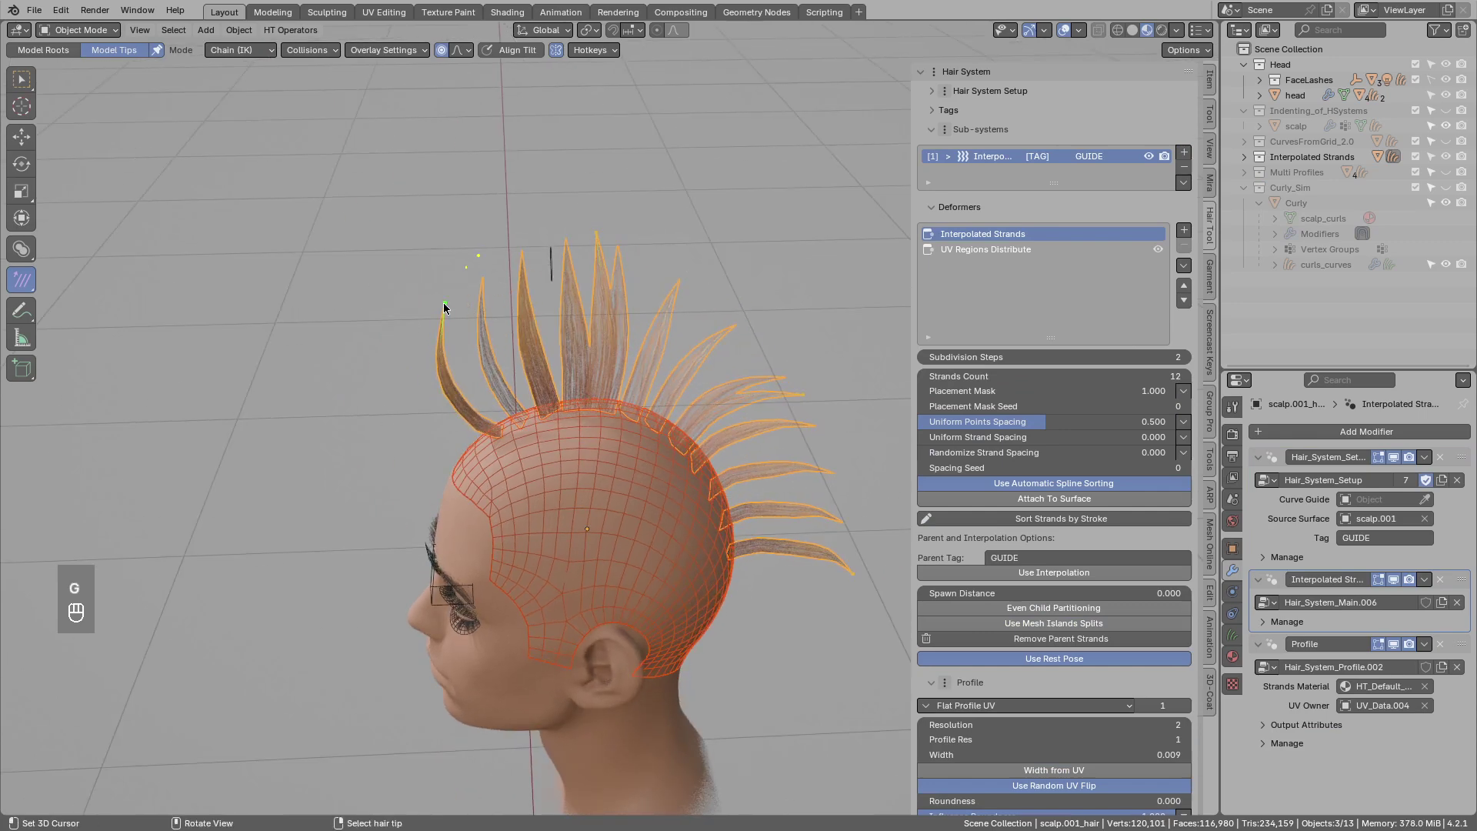
key("g")
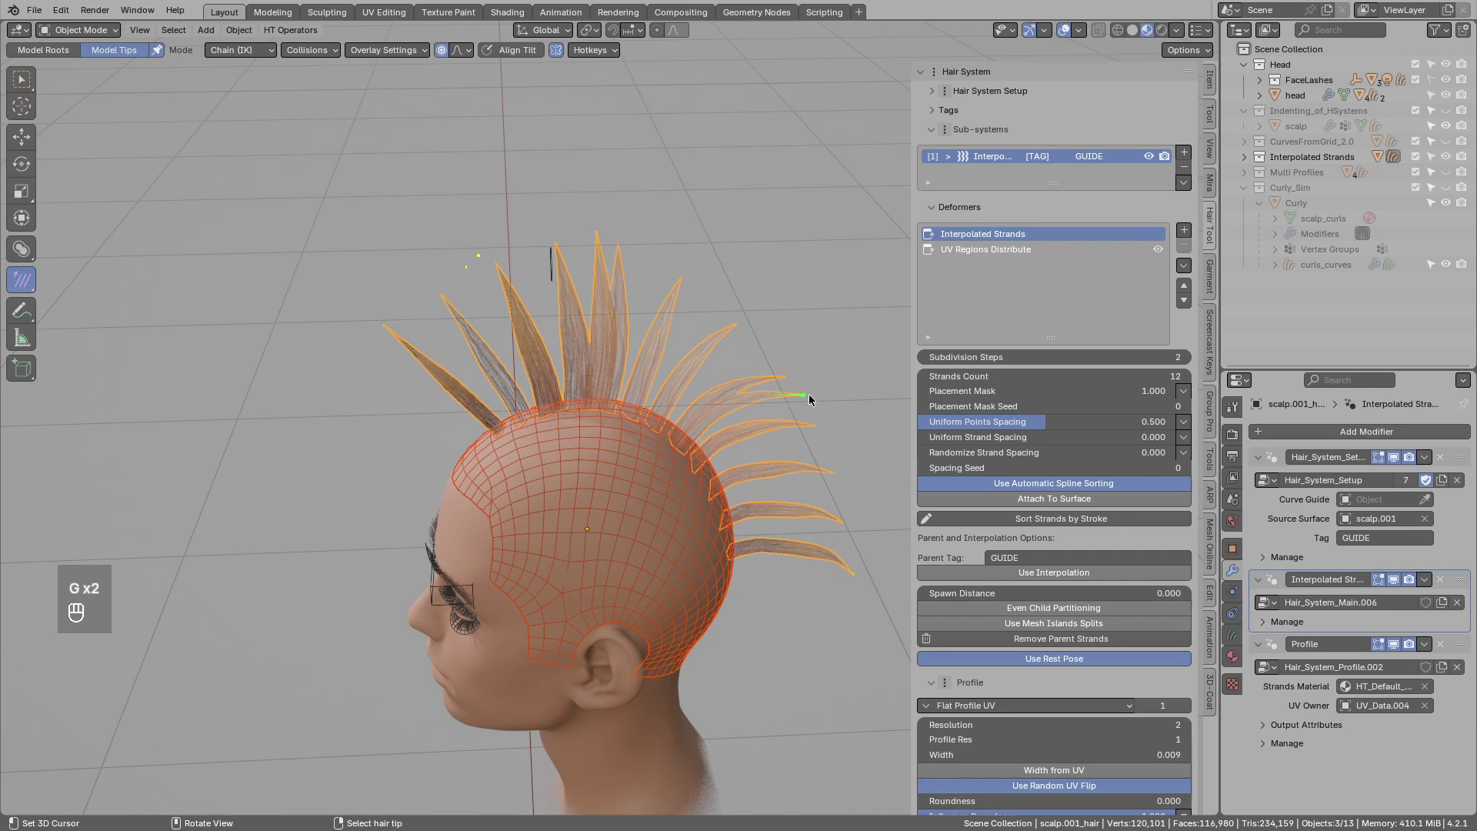
key("g")
key("g")
key("e")
key("e")
key("g")
key("g")
key("g")
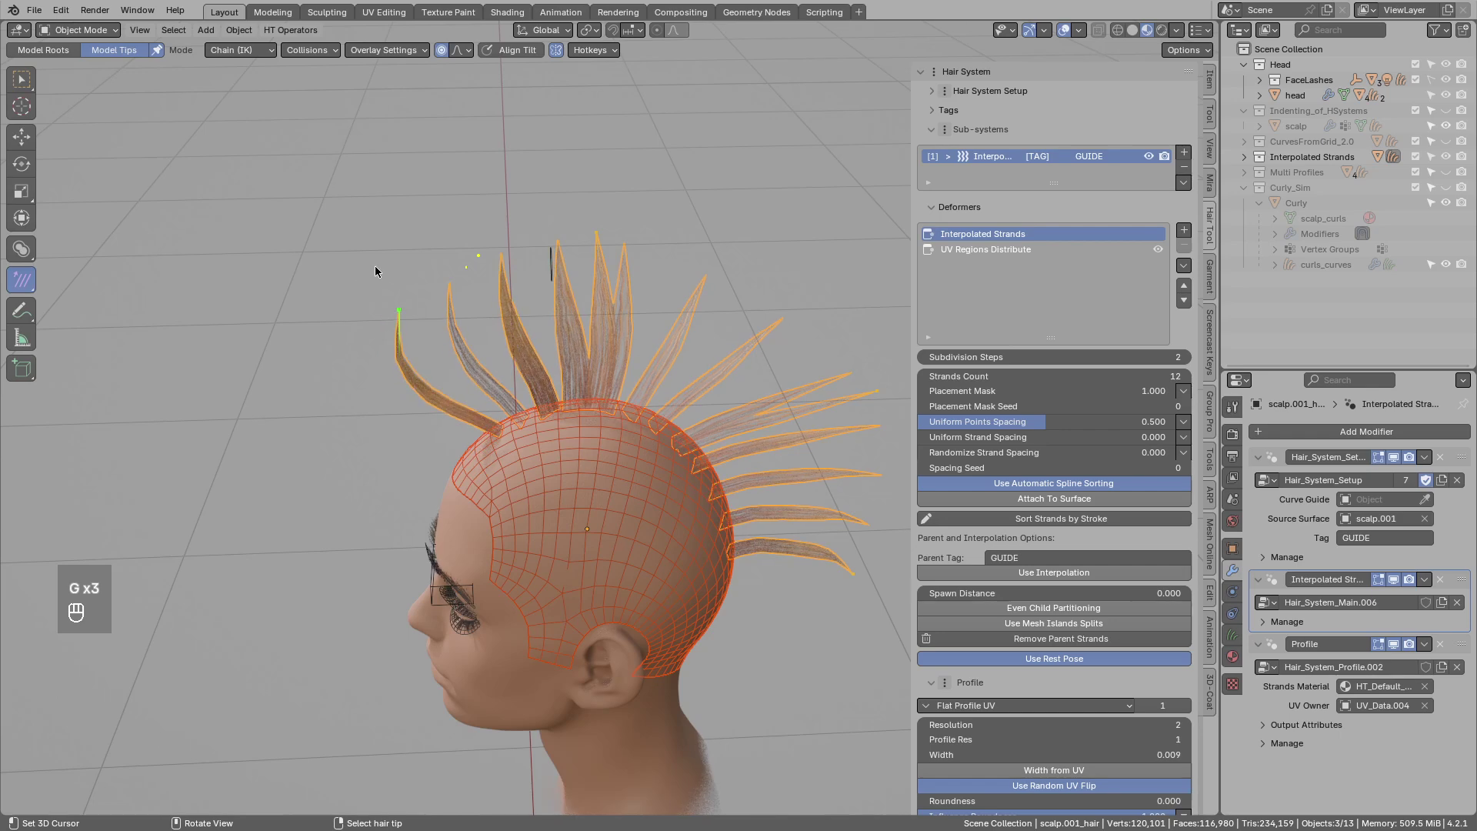
key("g")
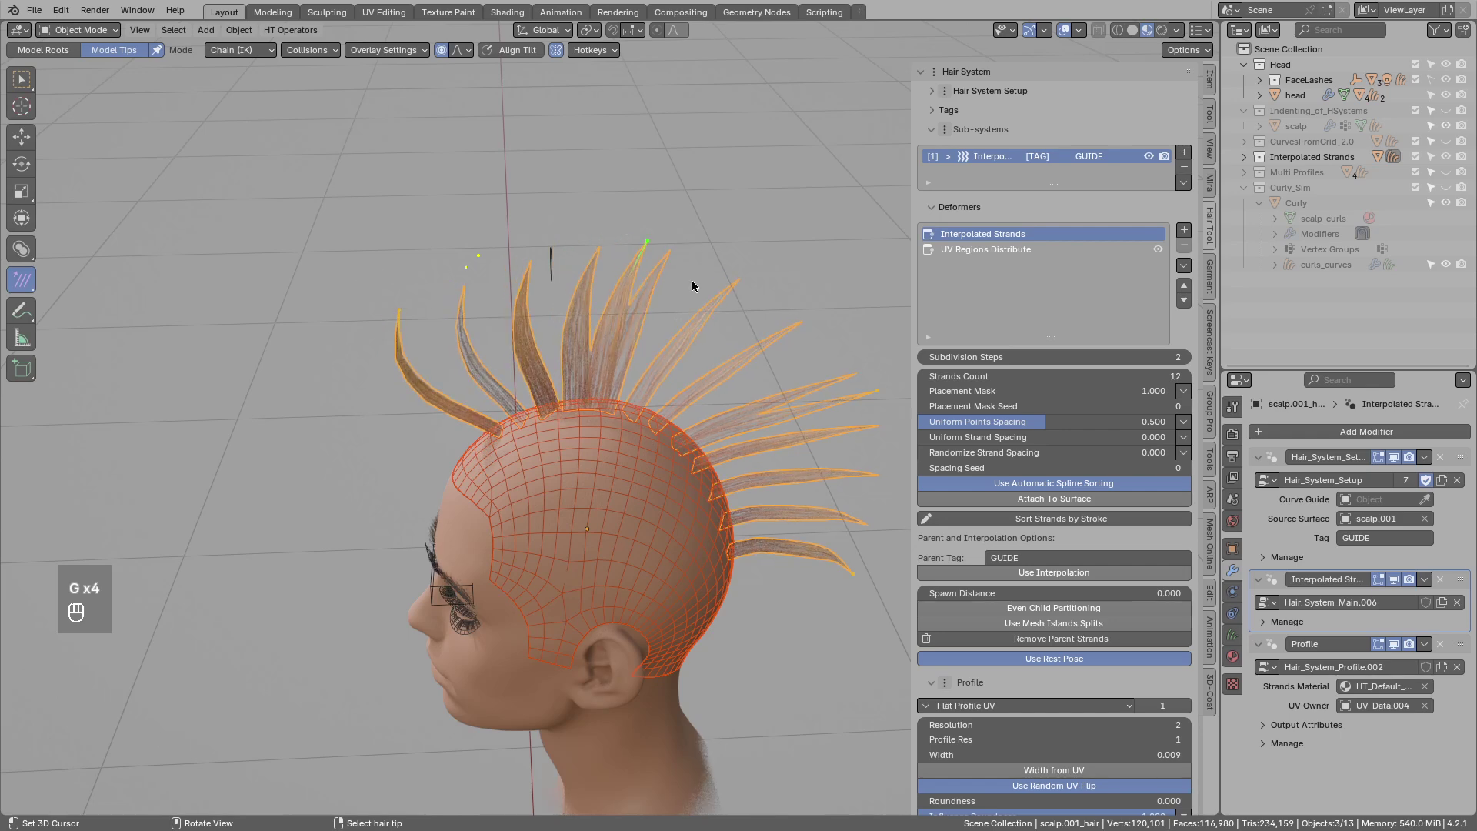
Set viewport shading to Solid so the mohawk cards show flat, framing the head.
left_click_drag(701, 426, 737, 451)
left_click_drag(721, 447, 709, 444)
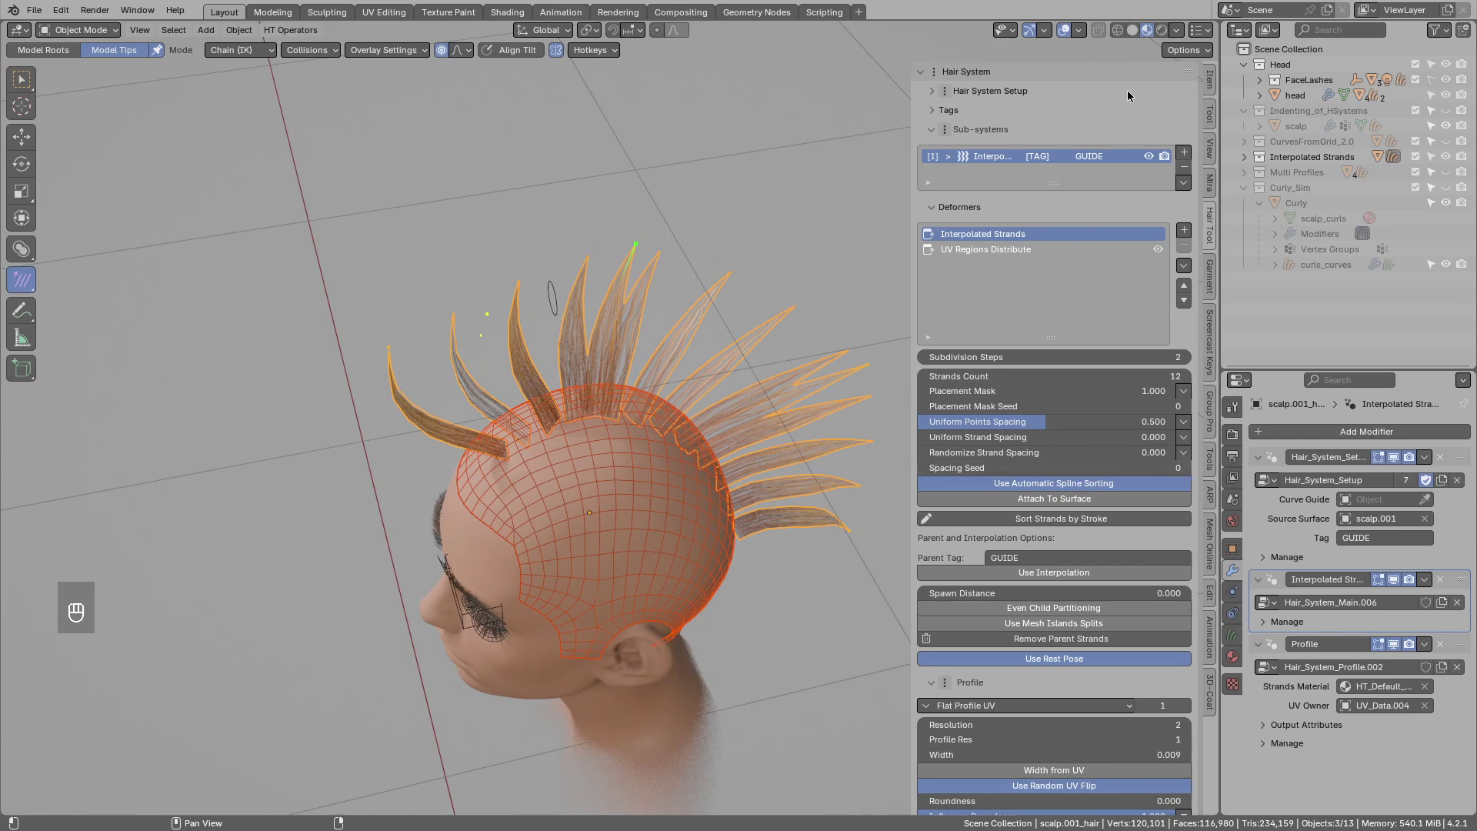
left_click(1138, 37)
left_click(655, 327)
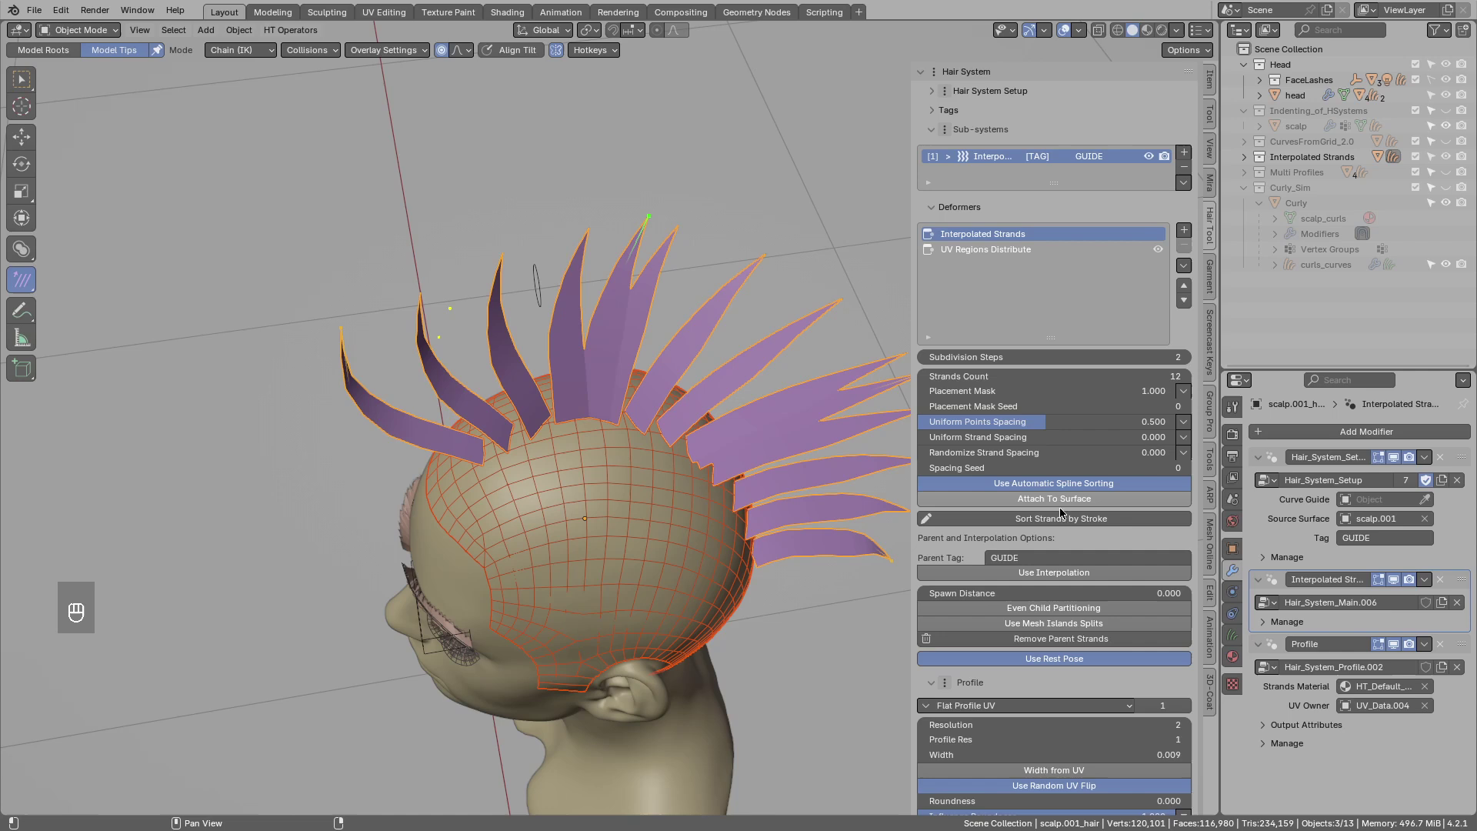
left_click_drag(1039, 524, 722, 433)
left_click_drag(721, 433, 615, 446)
middle_click(598, 380)
Drag more card tips upward so the spikes stand taller and sweep back.
left_click_drag(585, 422, 554, 437)
left_click_drag(565, 436, 644, 302)
key("d")
key("d")
key("d")
key("d")
left_click_drag(544, 462, 524, 271)
key("d")
left_click_drag(530, 420, 543, 452)
Enable guide-curve overlay so green guides show inside the spikes.
left_click_drag(1025, 513, 684, 416)
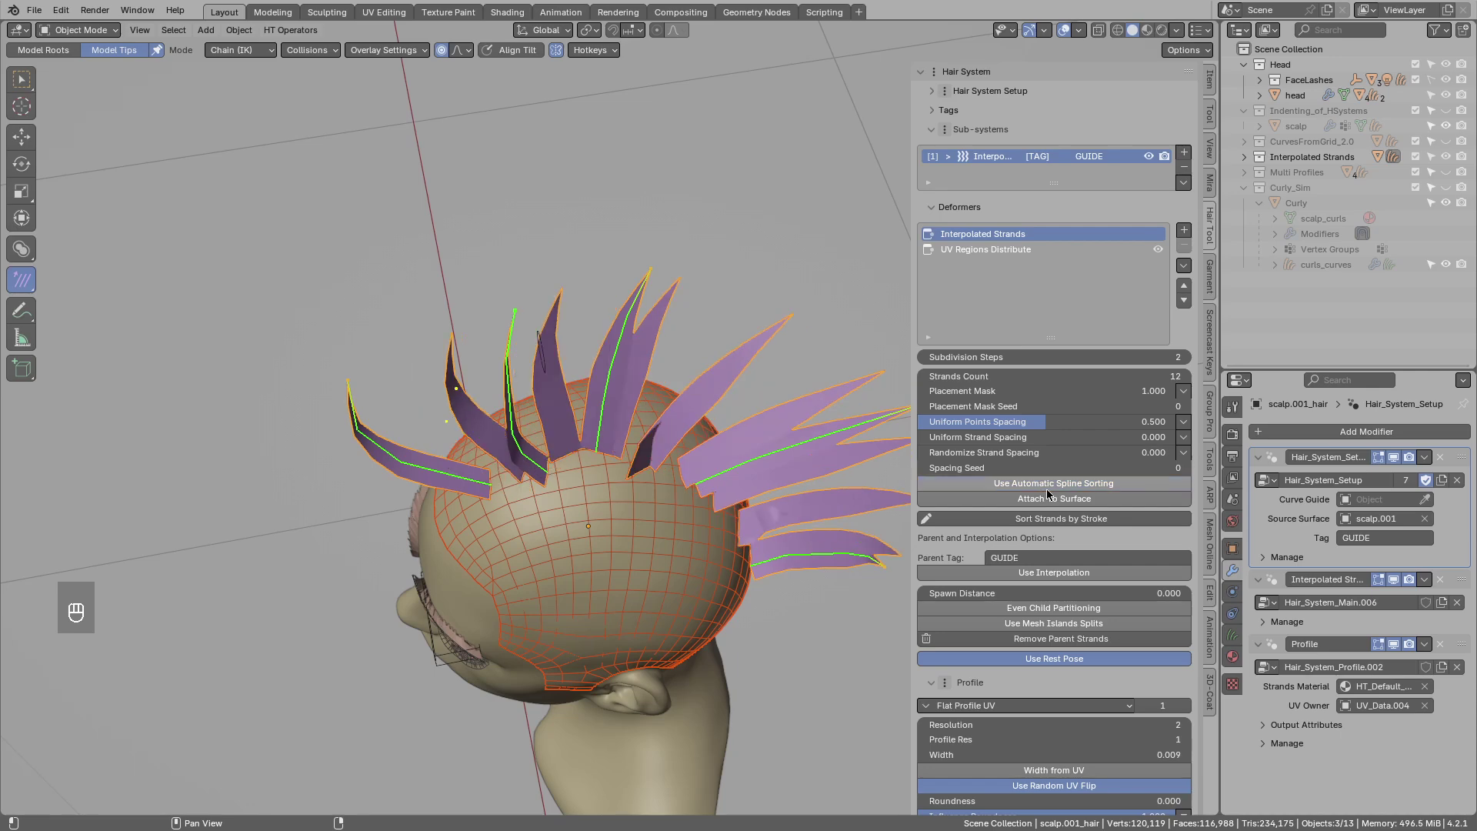
left_click_drag(779, 452, 763, 482)
left_click(1020, 488)
left_click_drag(608, 448, 620, 376)
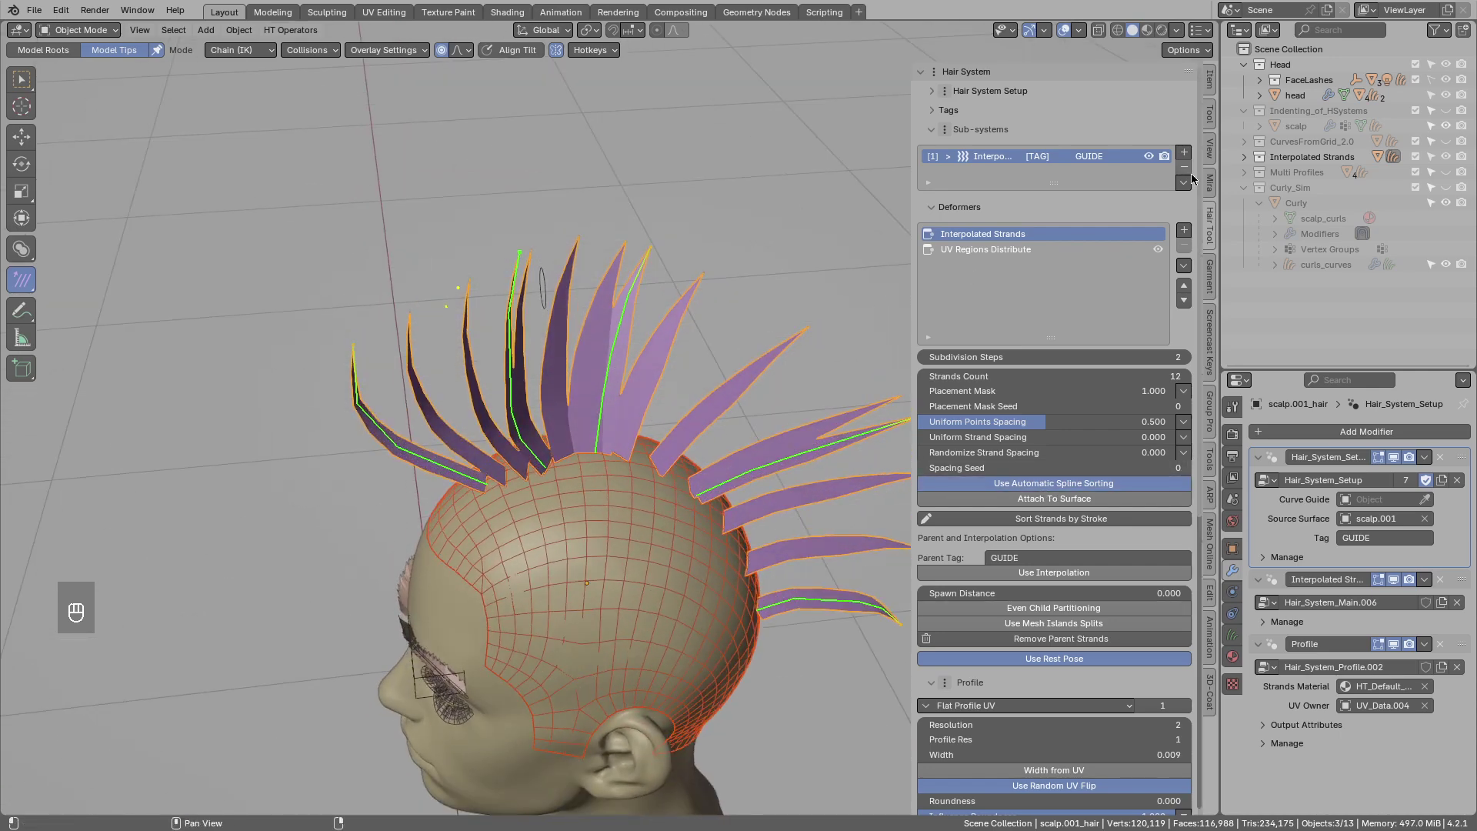
Remove the Interpolated sub-system and enter Edit Mode on the guide curves.
key("g")
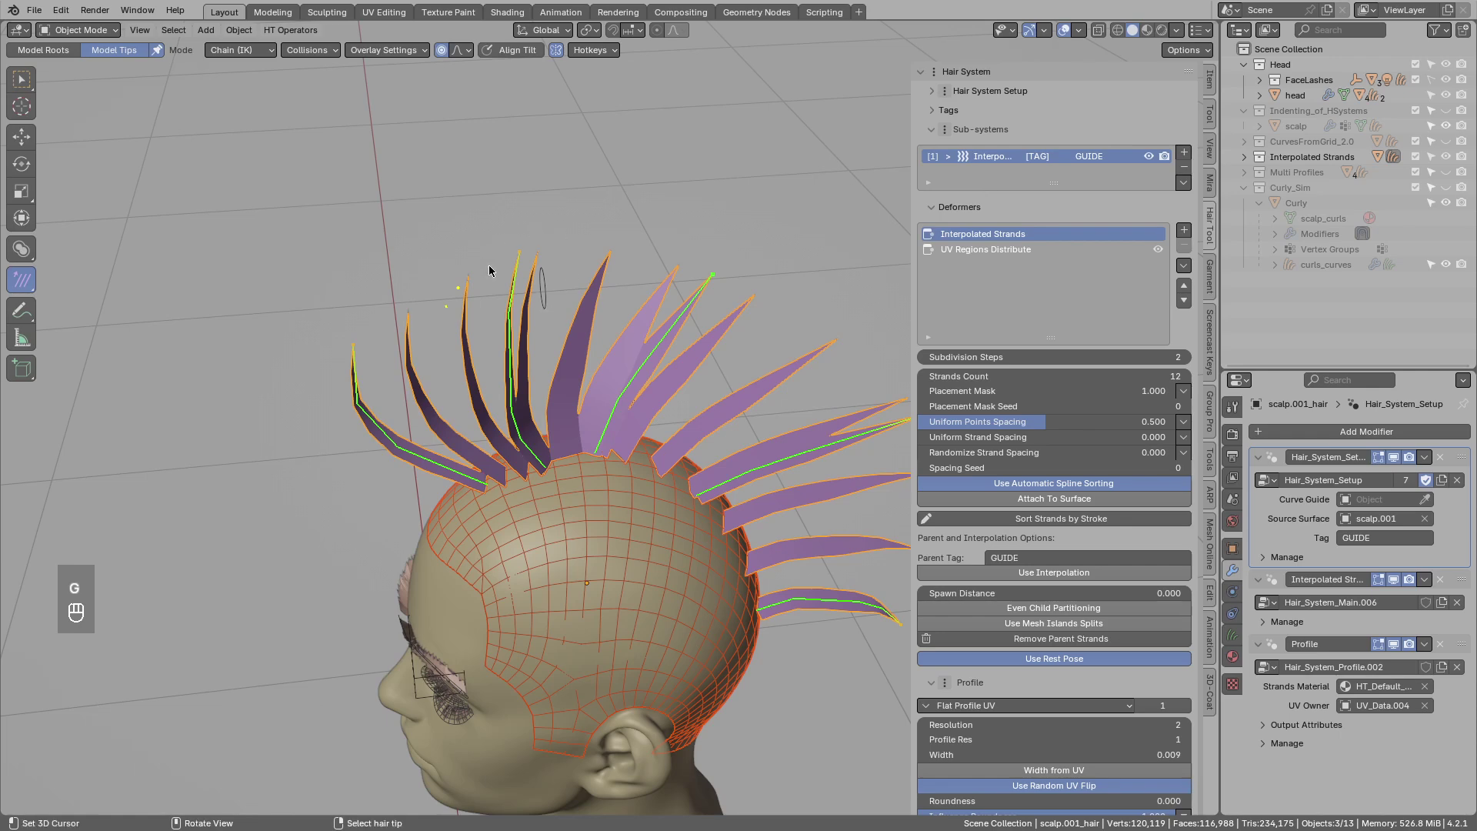
left_click(1193, 171)
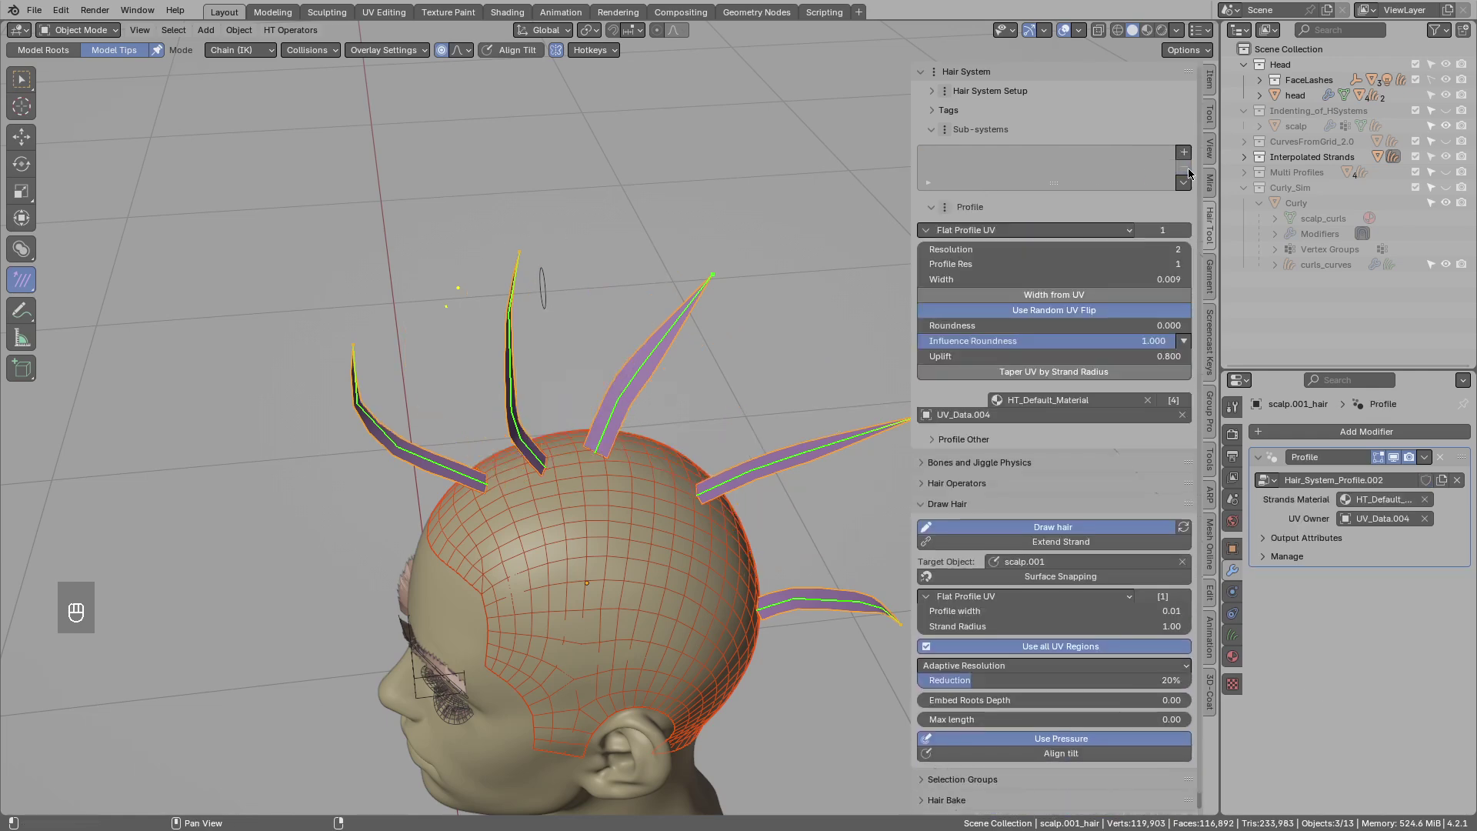
left_click_drag(518, 356, 521, 381)
key("Tab")
Rotate a selected guide strand, then duplicate it and rotate the copy.
left_click(510, 444)
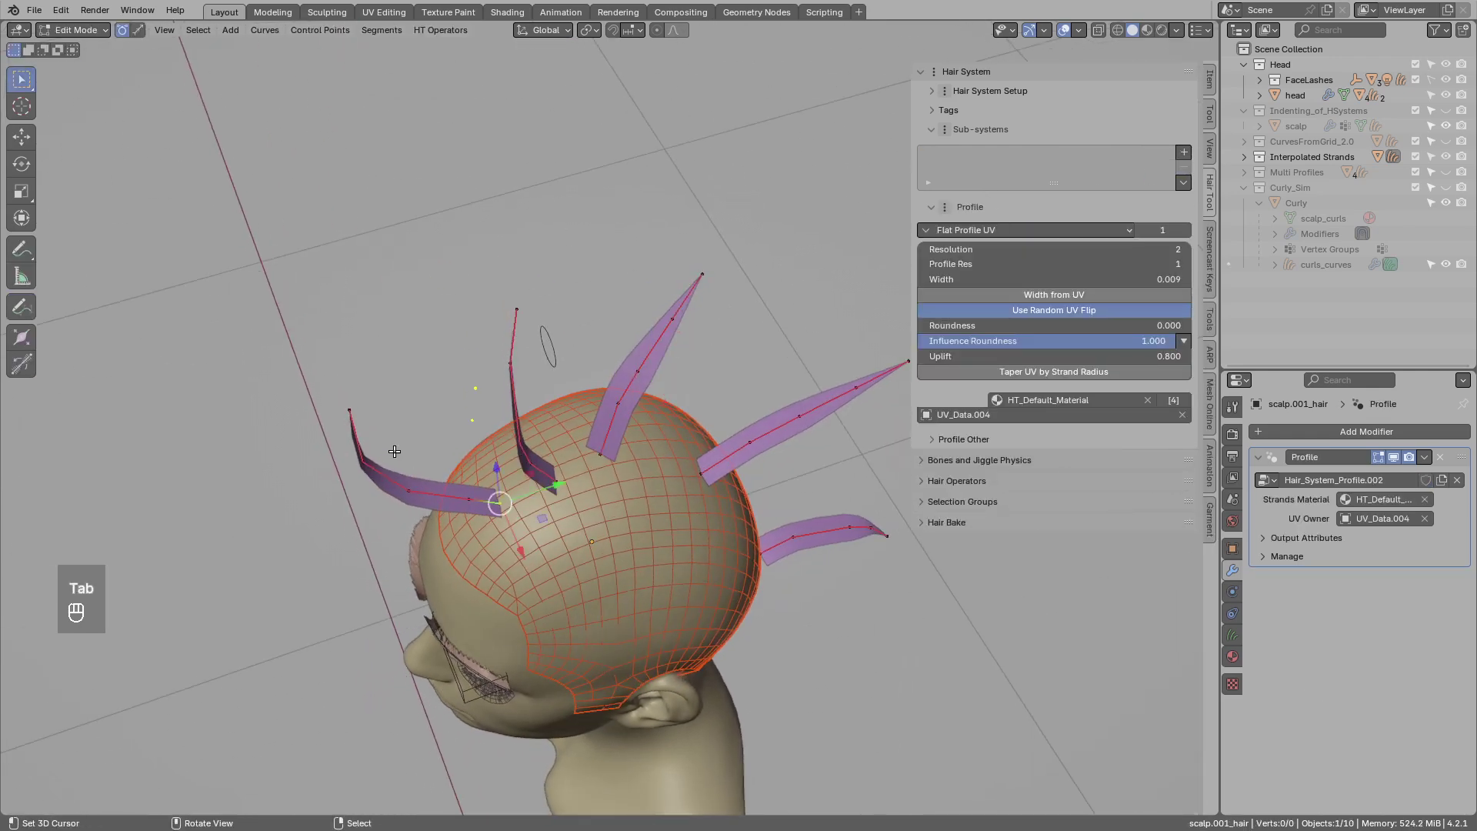
key("4")
left_click_drag(442, 501, 284, 494)
left_click(496, 404)
left_click_drag(561, 363, 576, 444)
key("shift+d")
key("r")
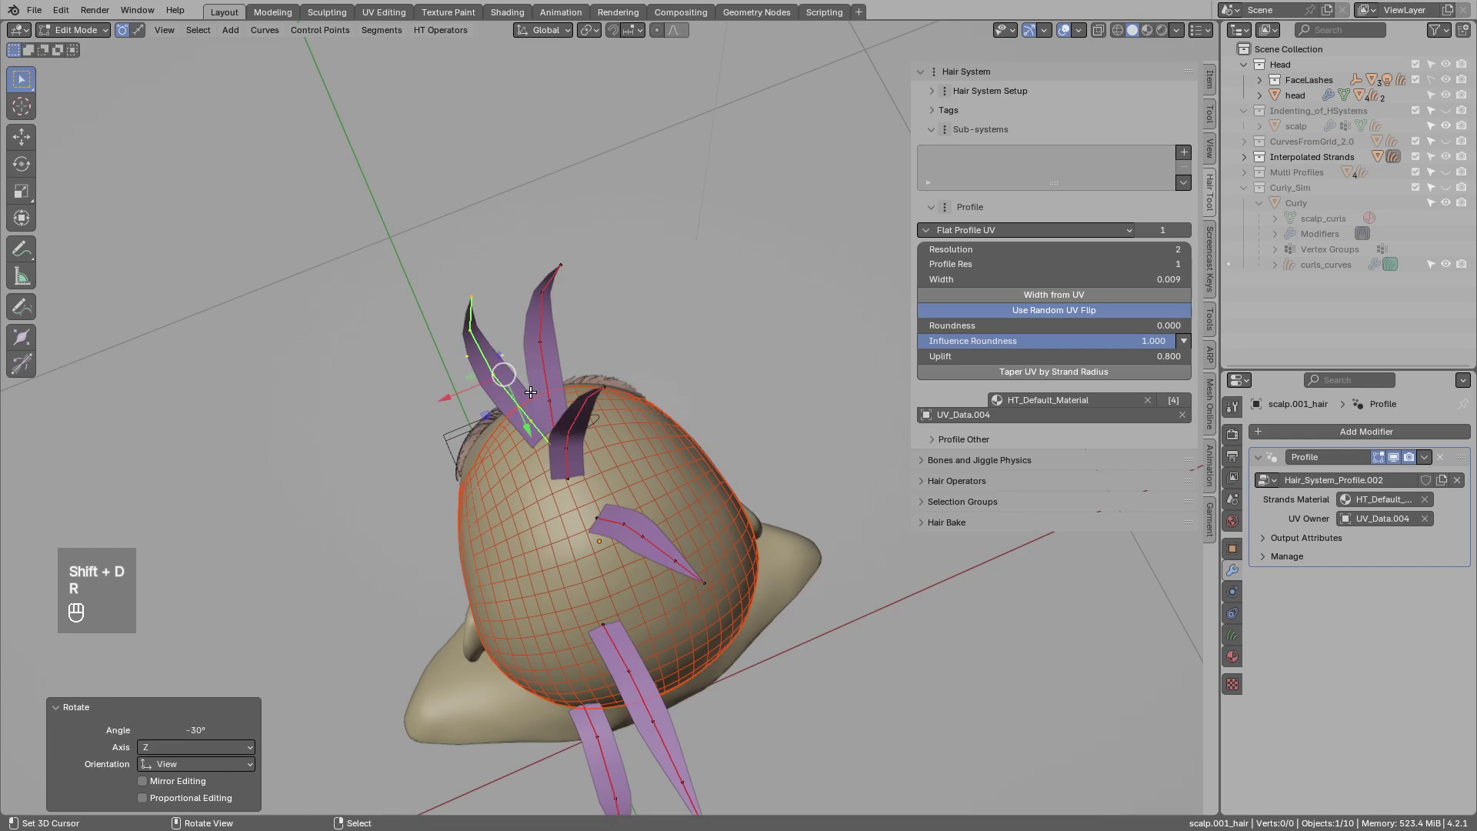
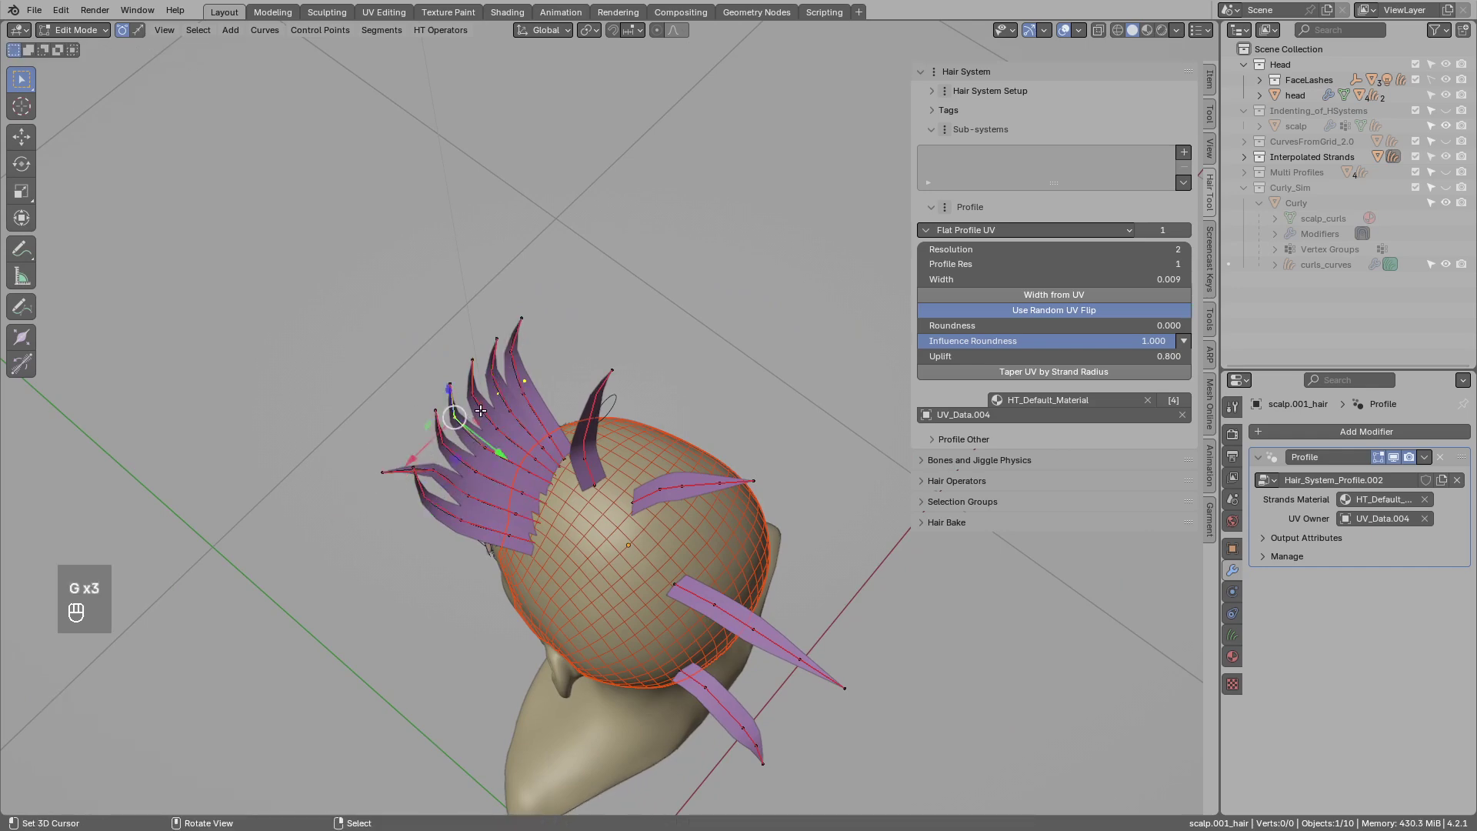
Move the duplicated guide strands into place over the front of the head.
key("g")
key("g")
key("g")
key("g")
key("g")
key("g")
left_click_drag(617, 361, 659, 321)
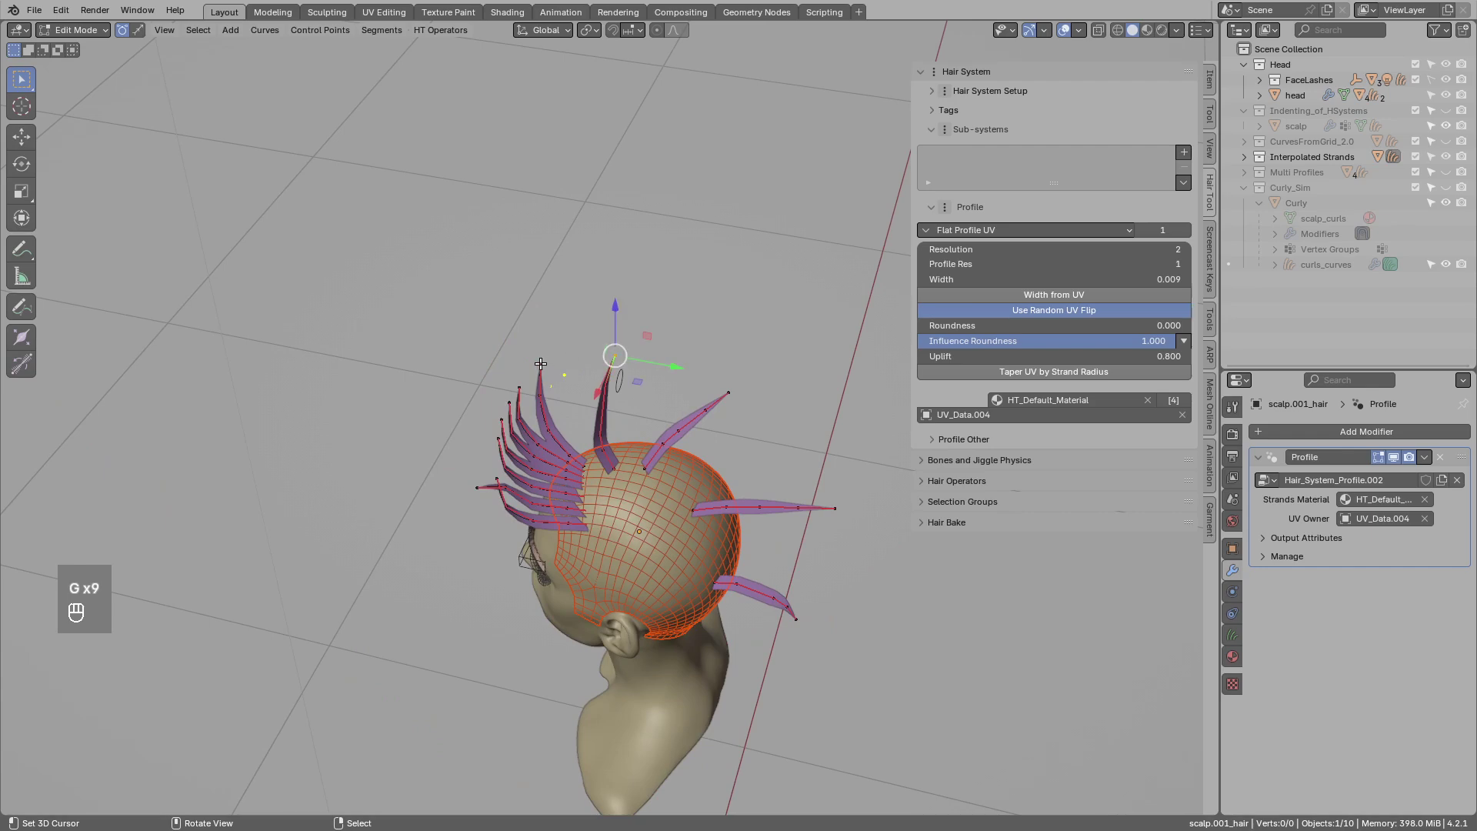
key("4")
Run Interpolate Strands with 7 splines between the guides, then leave Edit Mode.
key("ctrl+shift+h")
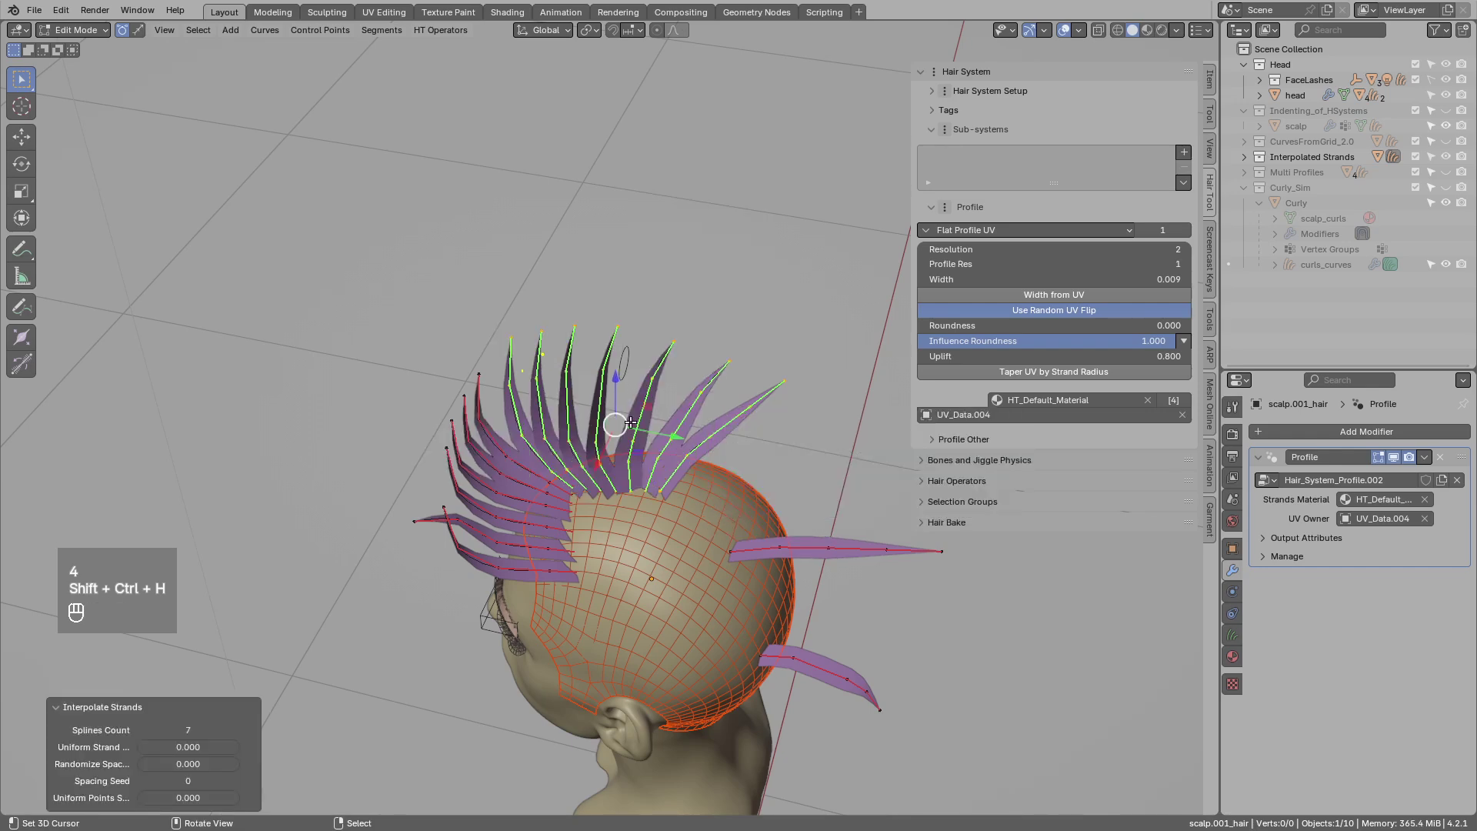
key("alt+a")
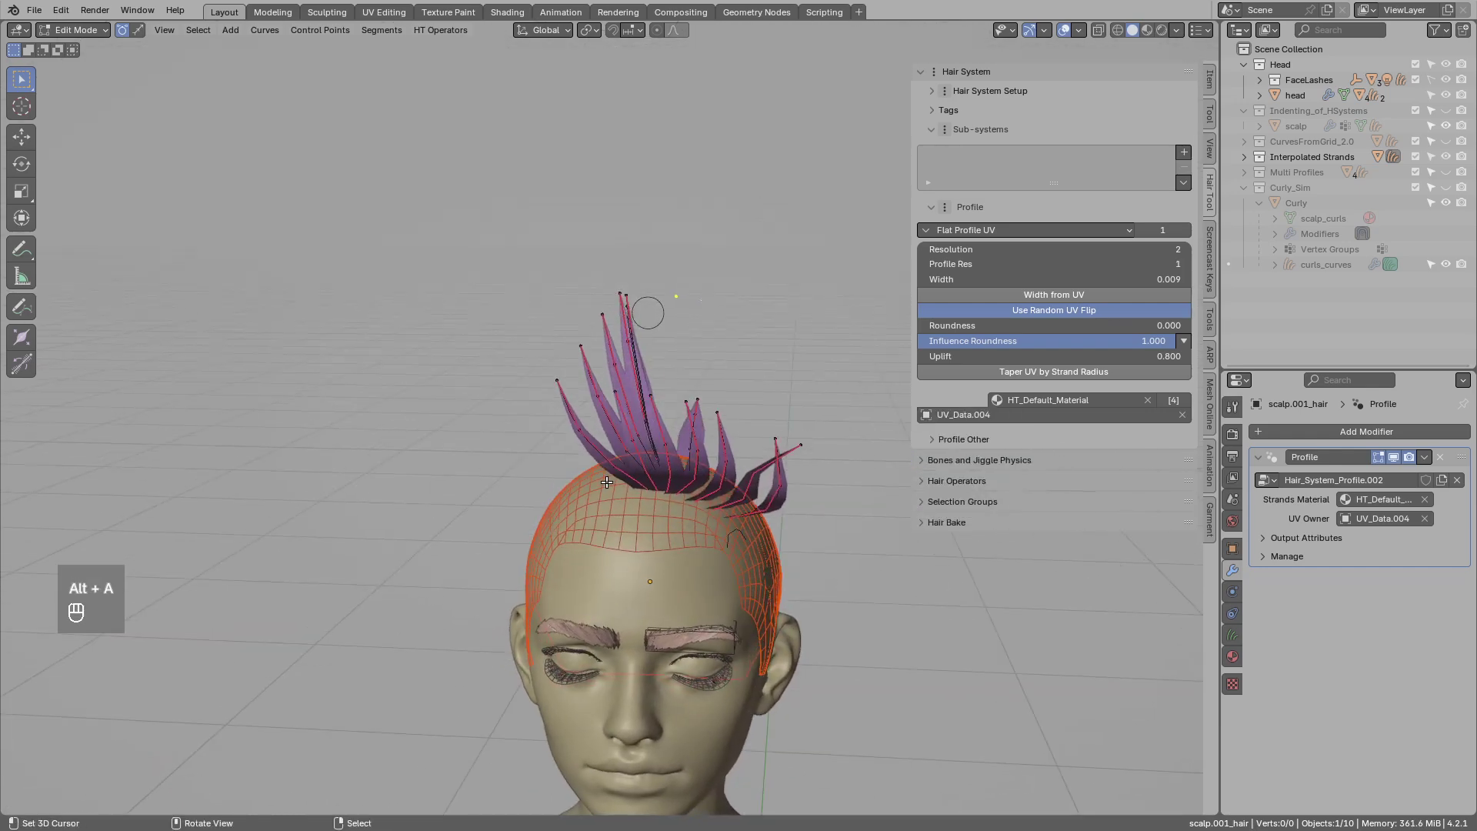
key("d")
key("d")
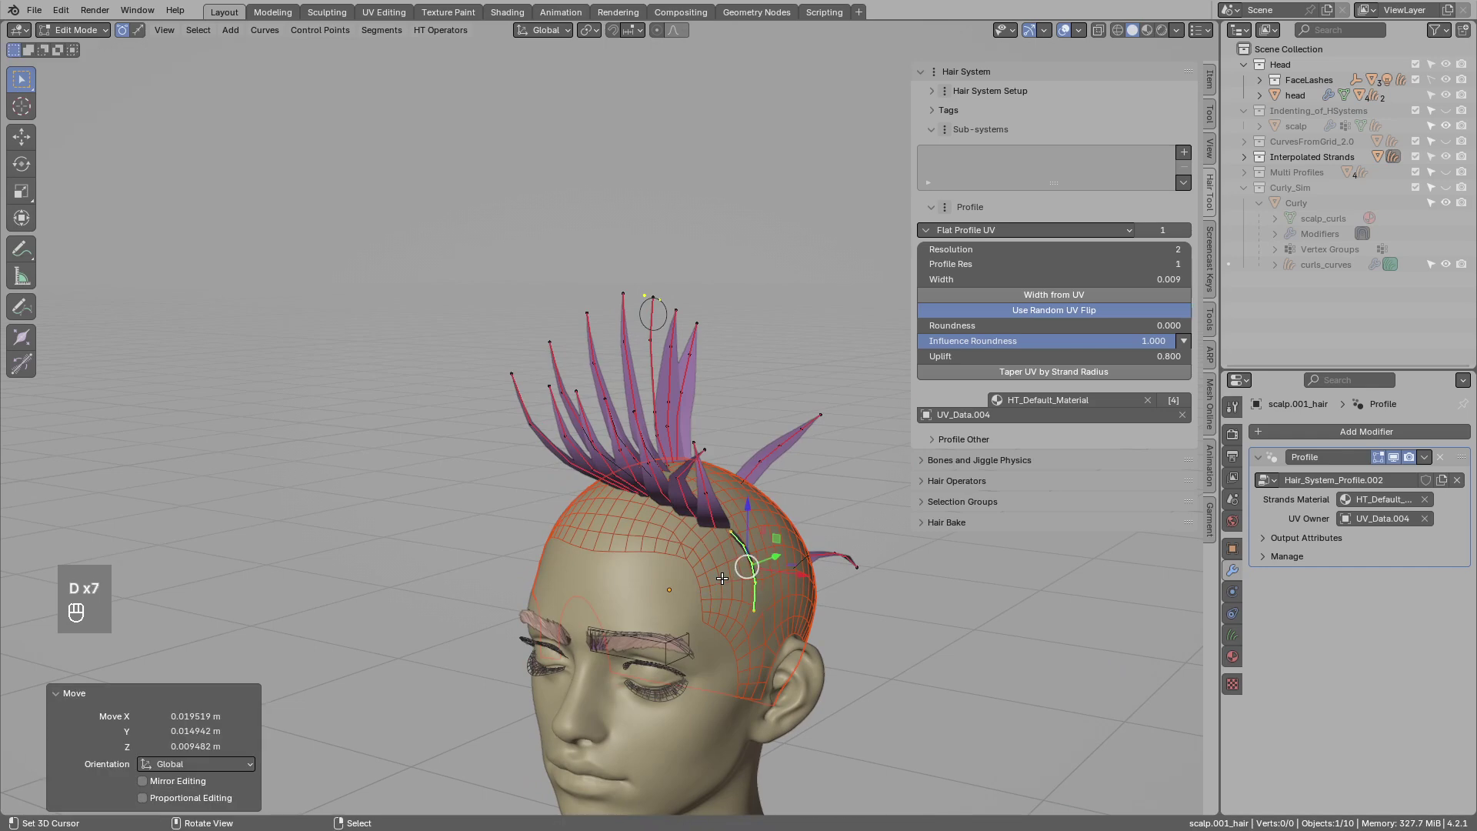
key("ctrl+z")
key("ctrl+z")
left_click_drag(667, 484, 634, 416)
Select the scalp.002_curve hair object of the short hairstyle.
key("Tab")
middle_click(1444, 133)
left_click_drag(1451, 130, 1457, 171)
middle_click(1452, 169)
left_click_drag(782, 405, 699, 421)
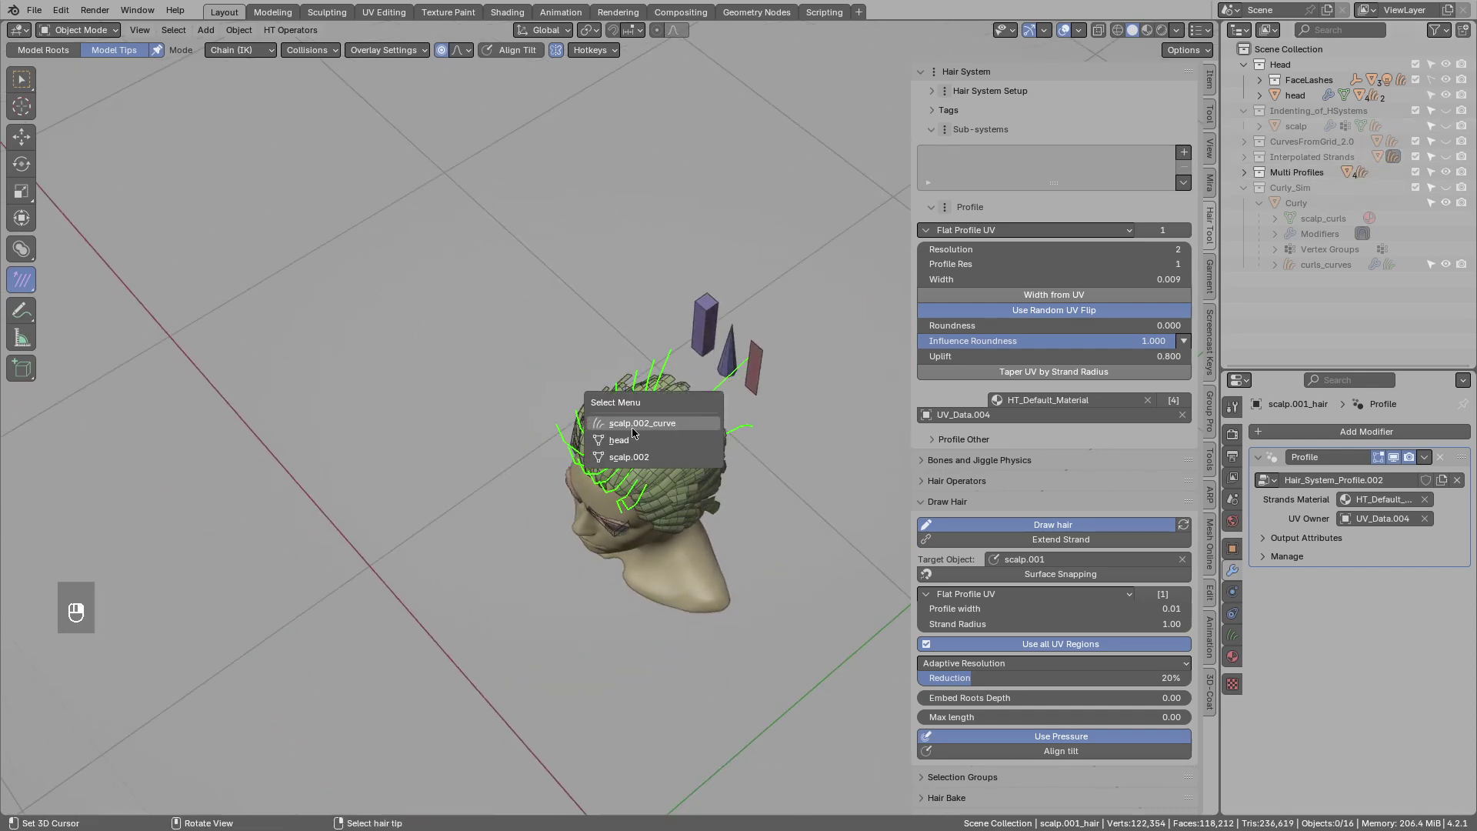
left_click_drag(649, 433, 562, 430)
left_click_drag(577, 433, 627, 432)
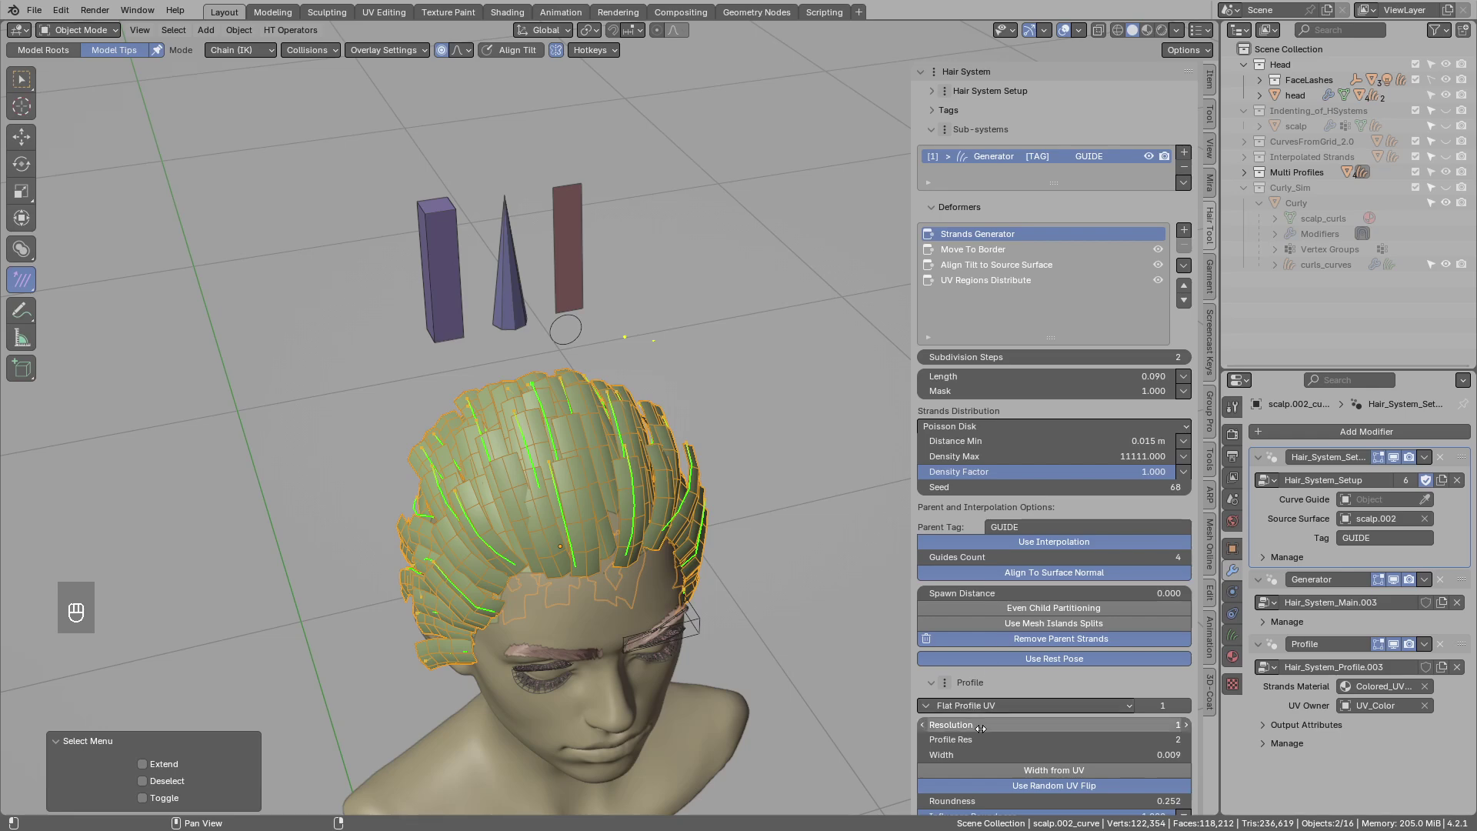
Set the hair system's Profile type to Mesh Profile.
left_click(976, 793)
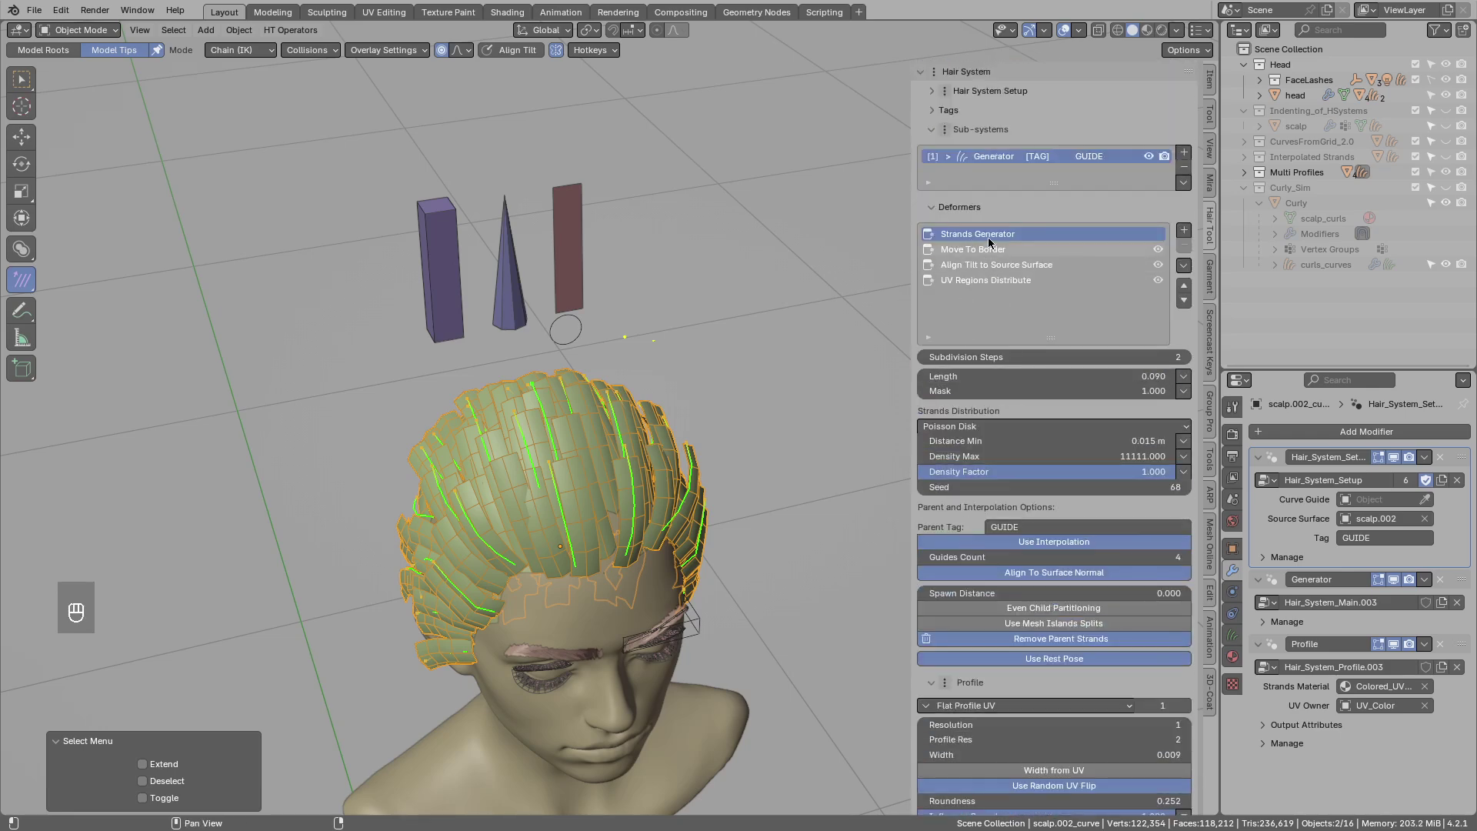
left_click(972, 209)
left_click(977, 208)
left_click(975, 211)
left_click(974, 229)
left_click_drag(967, 131, 990, 144)
middle_click(987, 167)
left_click_drag(1010, 193, 969, 261)
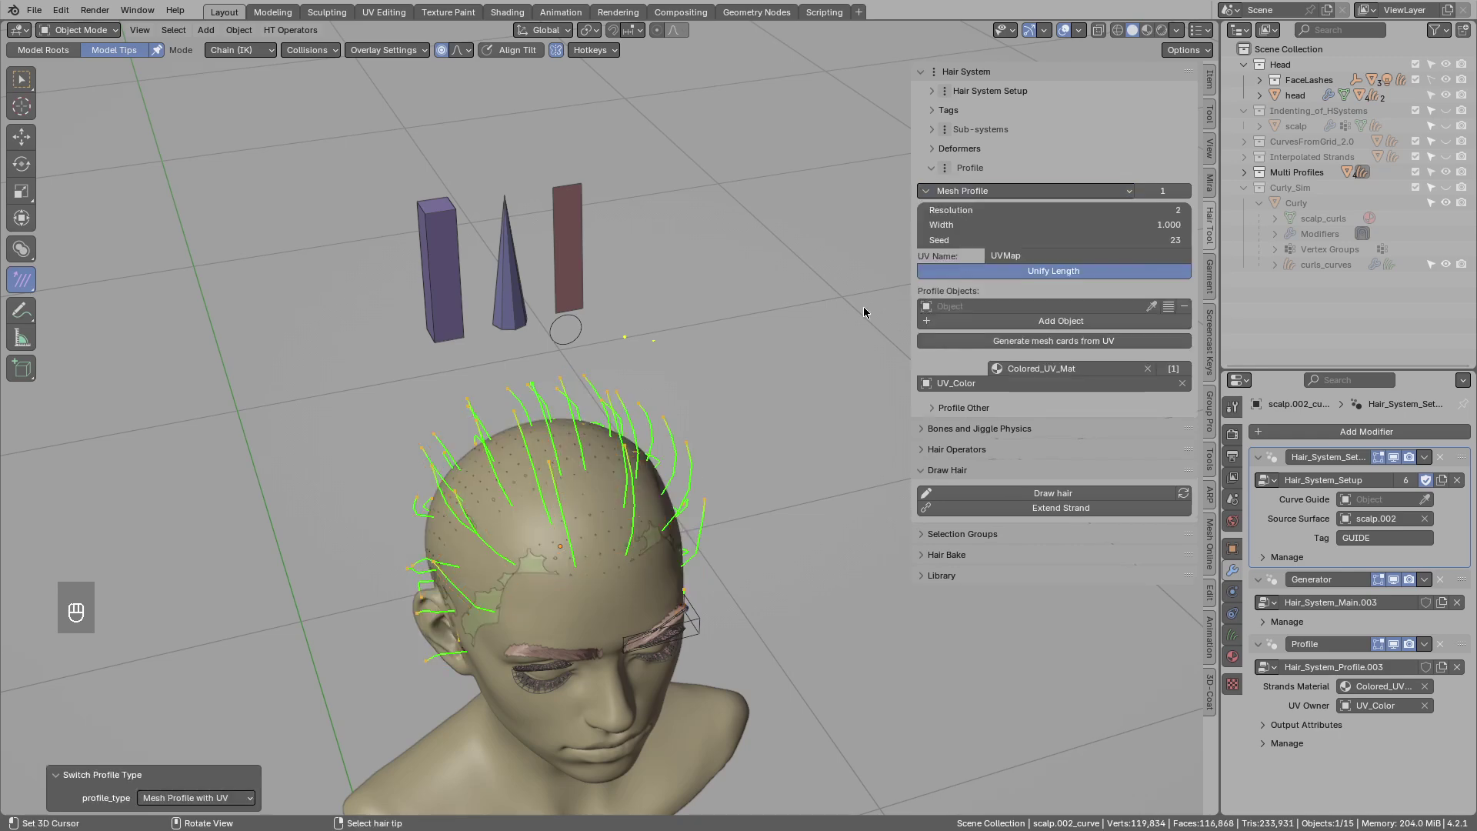
Add the Cube, Cone and Plane objects as mesh profile shapes with the eyedropper.
middle_click(590, 428)
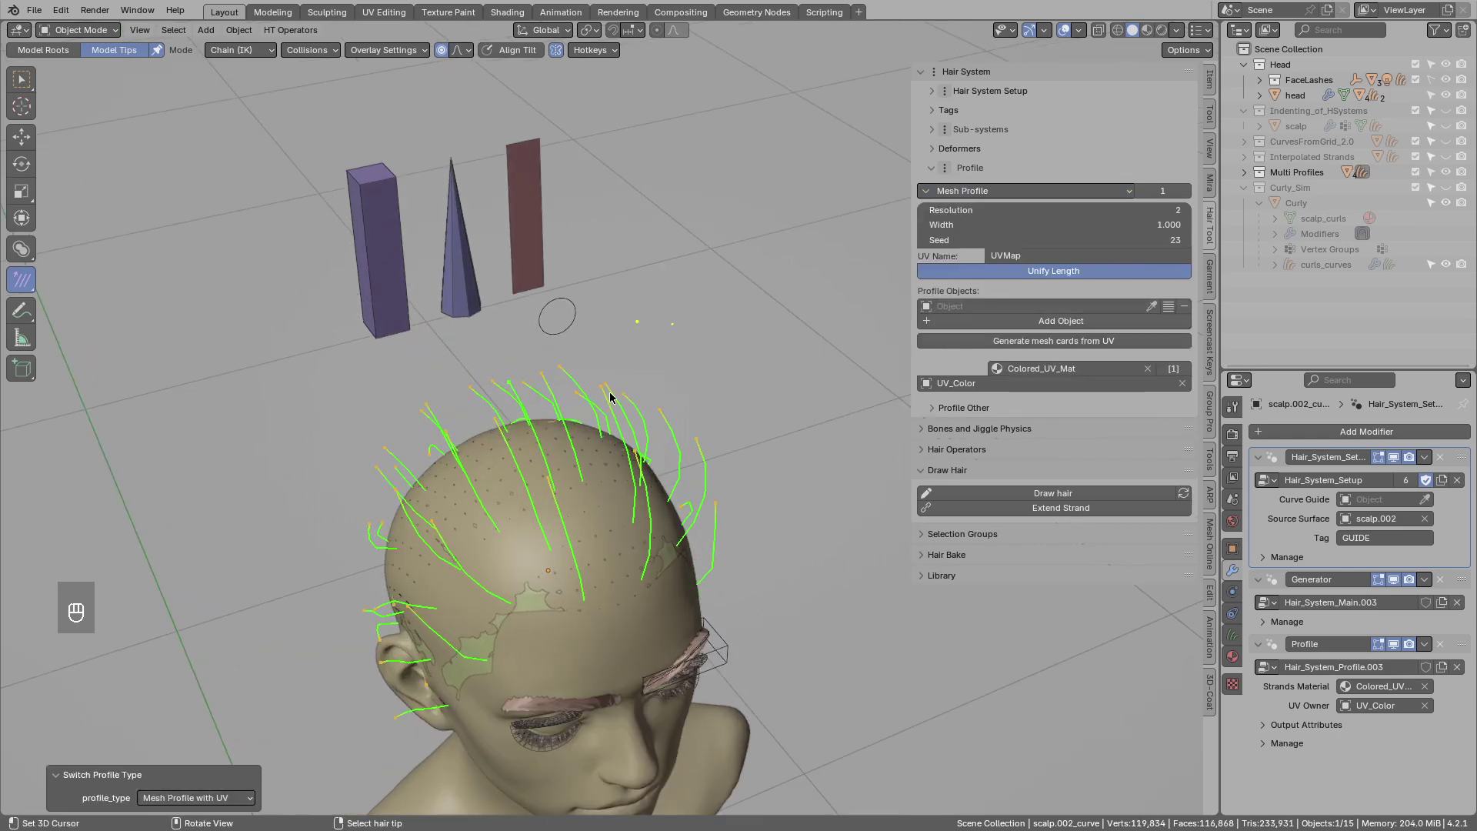
left_click_drag(606, 400, 571, 400)
middle_click(576, 407)
left_click_drag(615, 420, 636, 399)
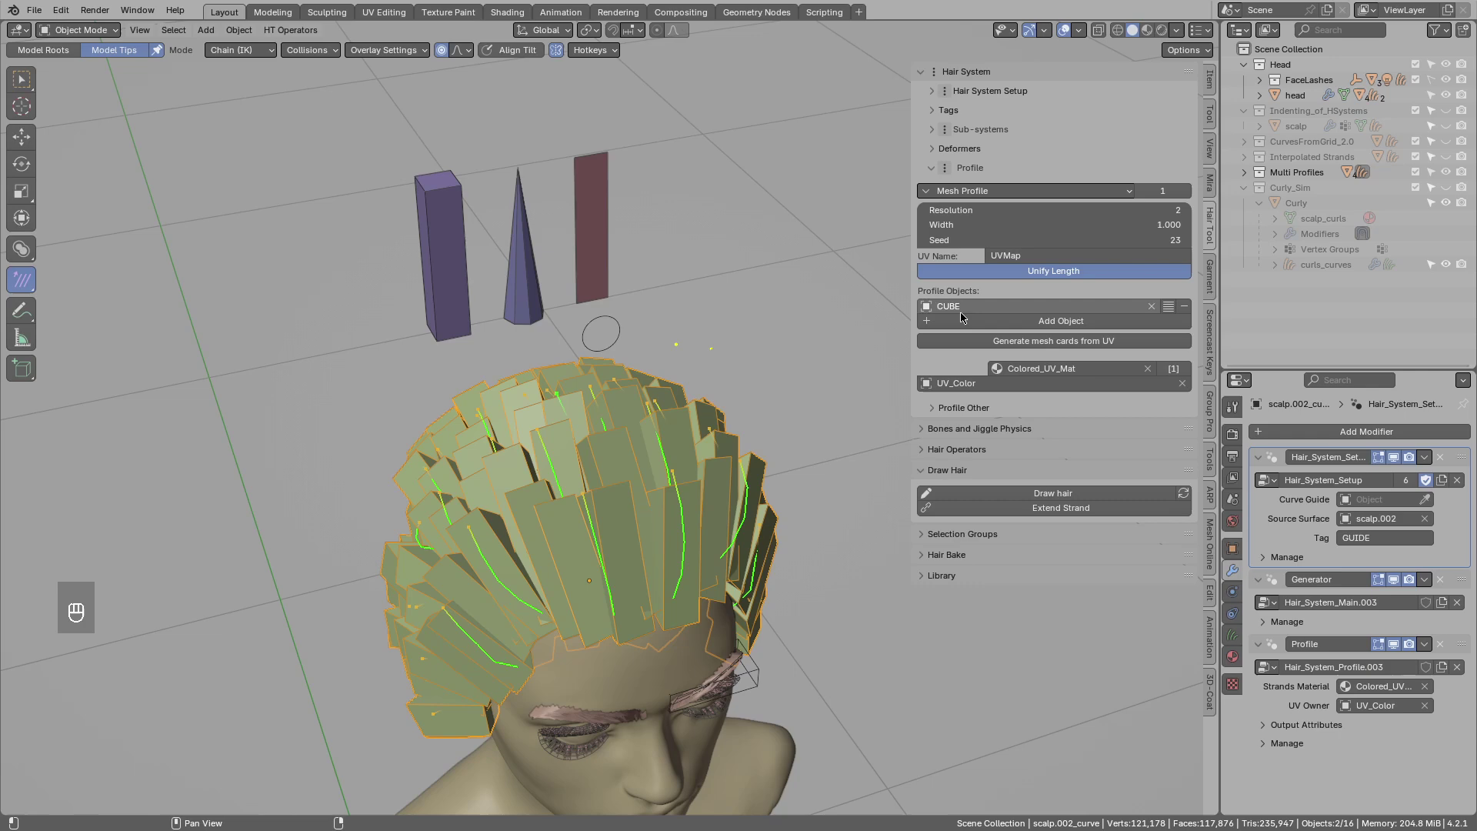
middle_click(1094, 325)
middle_click(1161, 321)
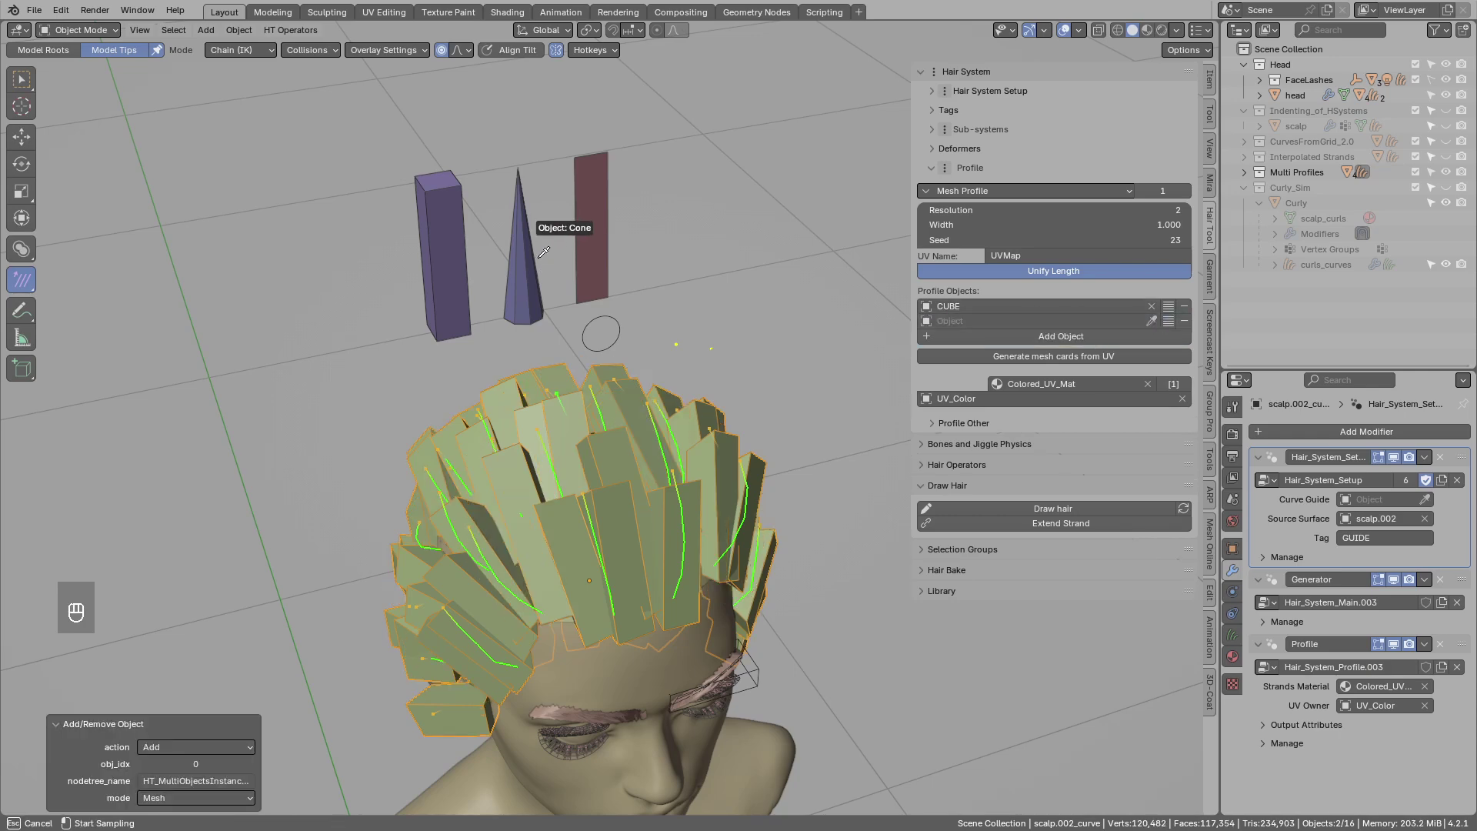
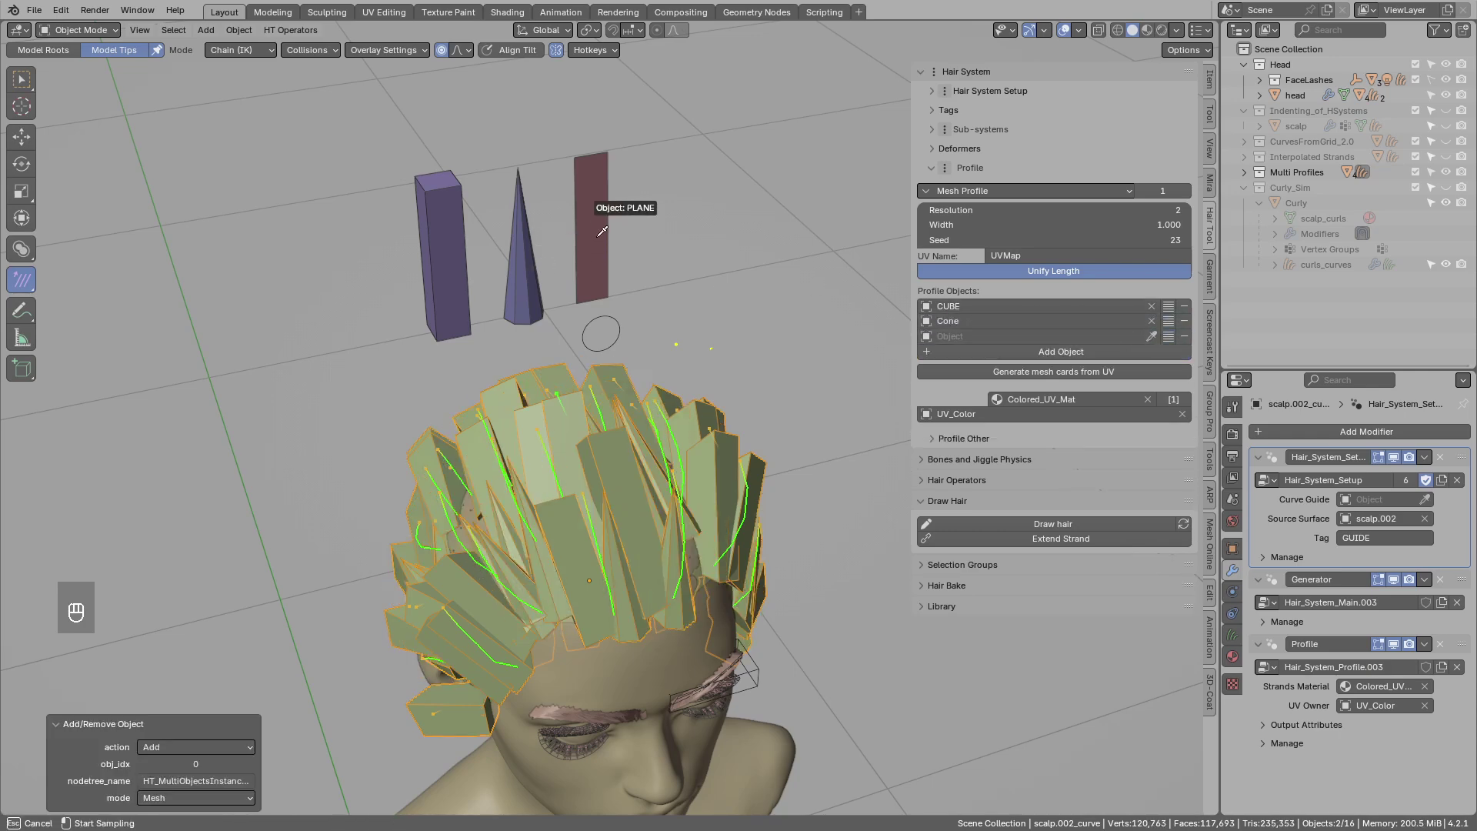
left_click_drag(666, 391, 705, 373)
left_click_drag(598, 307, 551, 291)
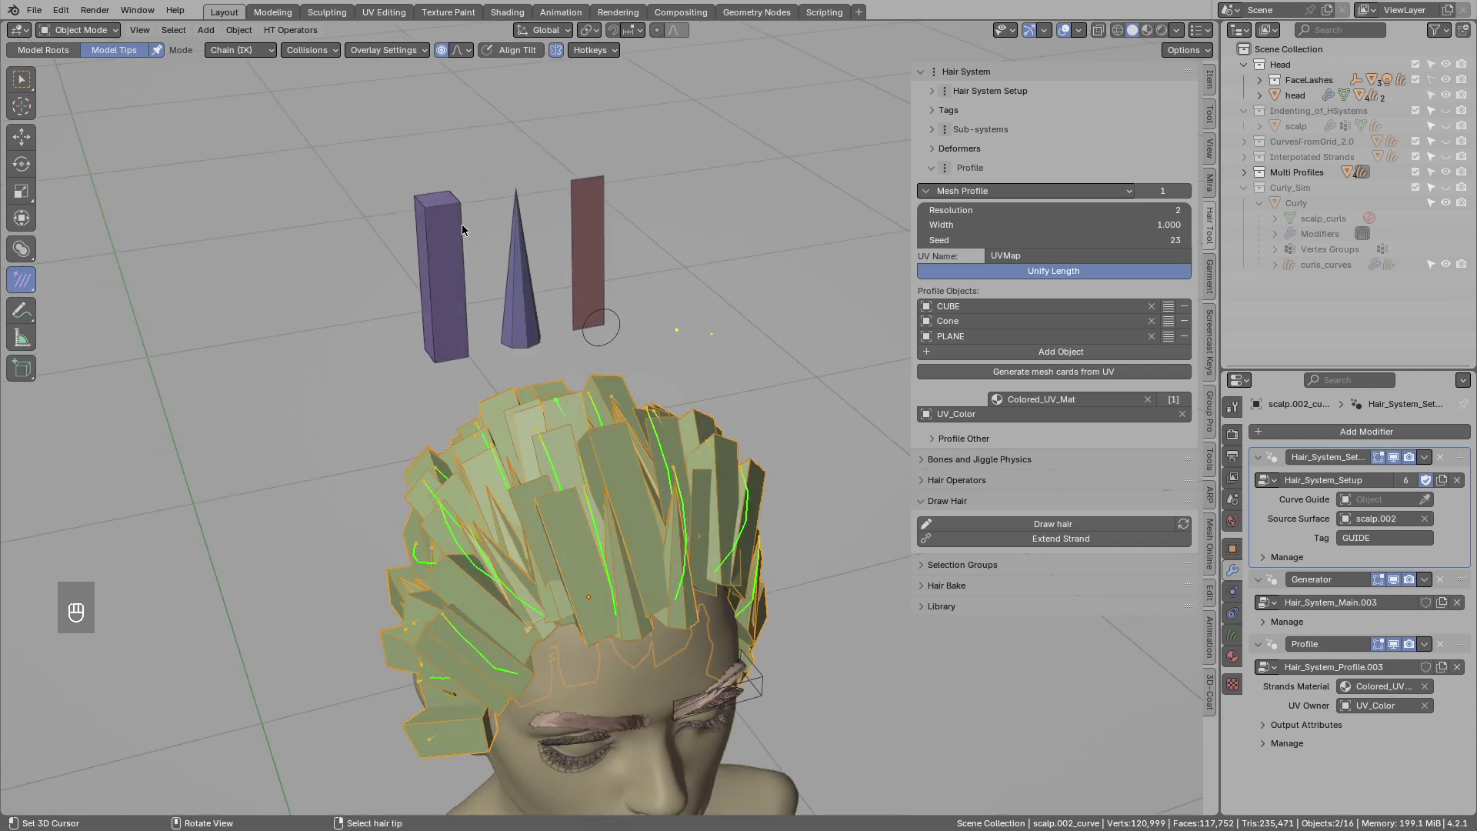
middle_click(598, 322)
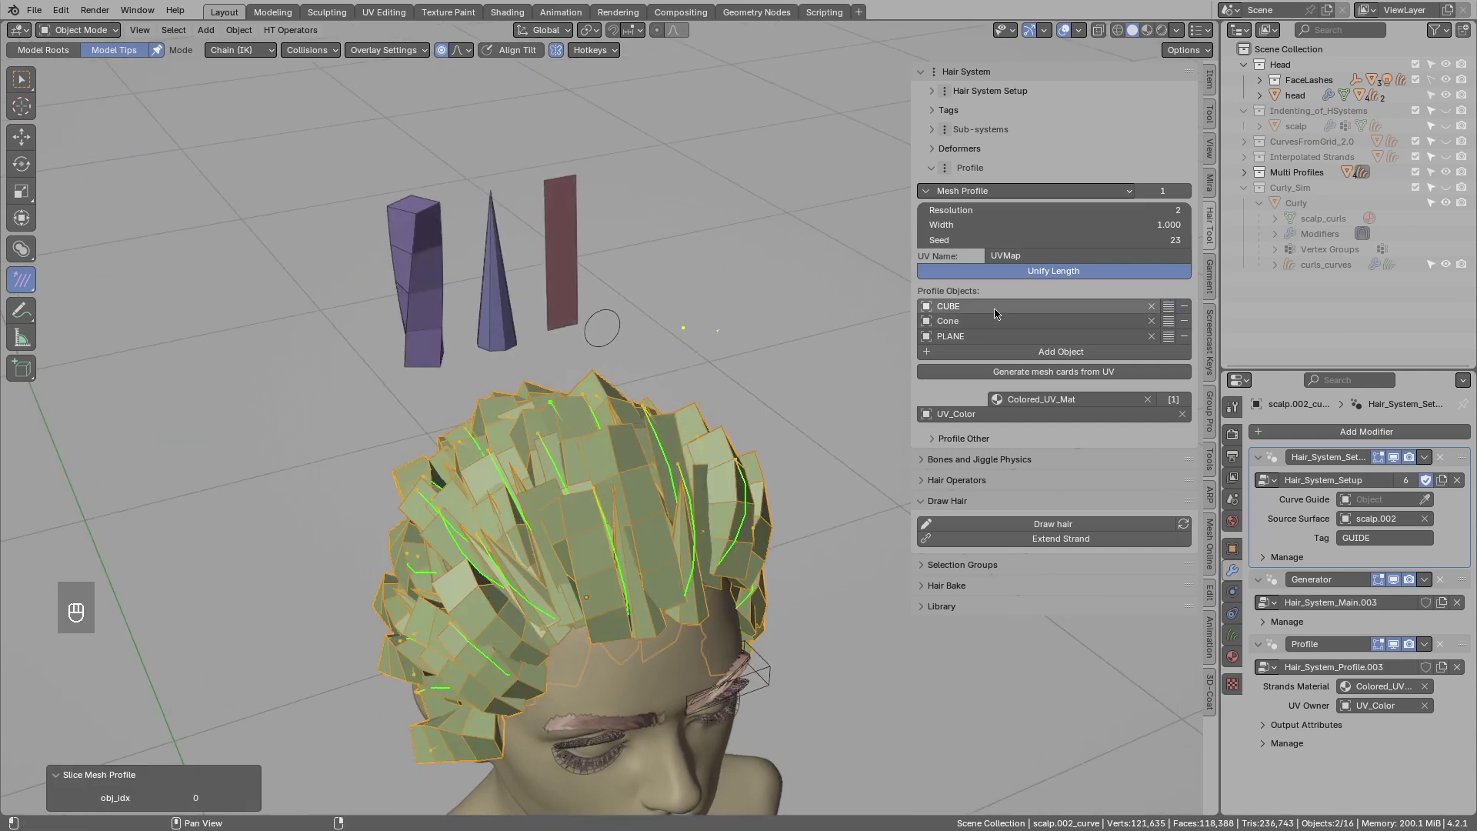
middle_click(1172, 326)
Run Slice Mesh Profile so the cards form mixed-shape chunks, inspecting around the head.
middle_click(482, 497)
left_click_drag(572, 400, 638, 443)
left_click_drag(555, 398, 565, 421)
middle_click(609, 411)
left_click_drag(598, 506, 608, 419)
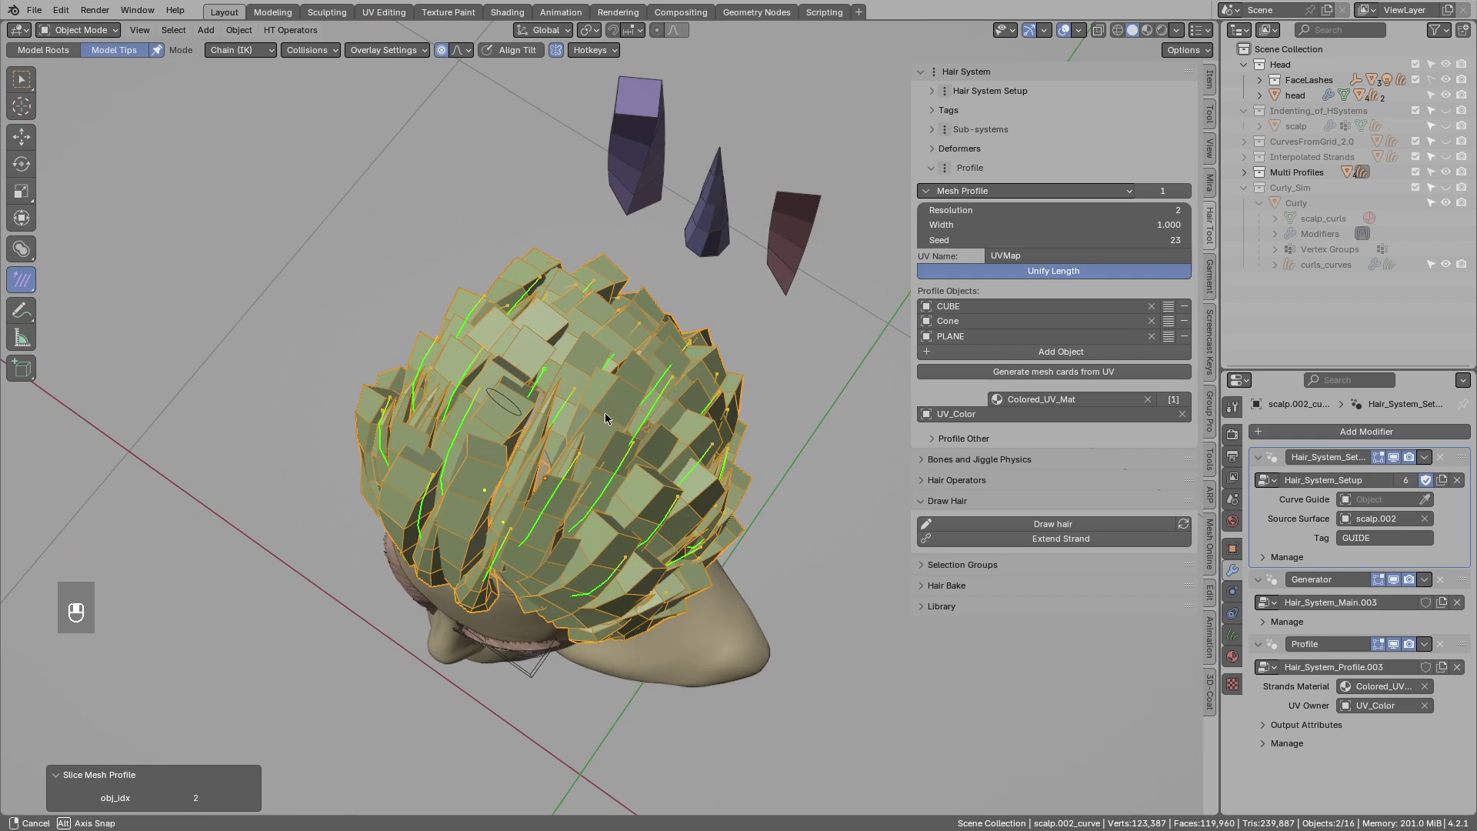
left_click_drag(609, 426, 630, 449)
left_click_drag(633, 454, 555, 465)
left_click_drag(636, 433, 599, 431)
left_click_drag(737, 428, 702, 431)
left_click_drag(675, 463, 566, 412)
Deselect all hair strands and review the chunky result.
key("alt+a")
left_click_drag(641, 484, 634, 441)
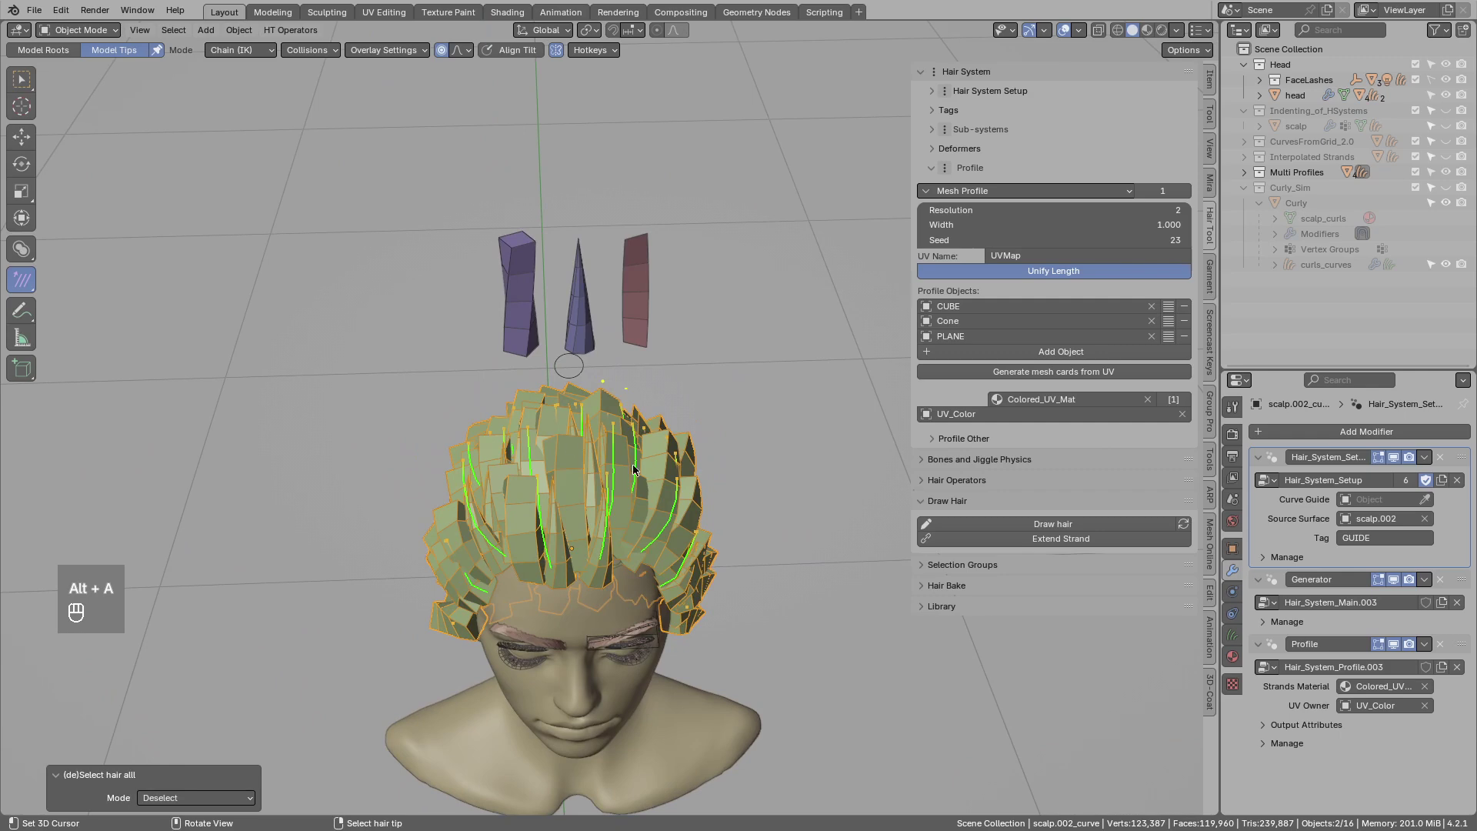
left_click_drag(621, 431, 651, 416)
middle_click(633, 440)
middle_click(571, 457)
middle_click(546, 489)
Add a second Profile Distribute deformer to the curly hair's deformer stack.
left_click_drag(619, 497, 580, 493)
middle_click(563, 483)
middle_click(980, 179)
middle_click(962, 151)
left_click_drag(1093, 226, 1232, 583)
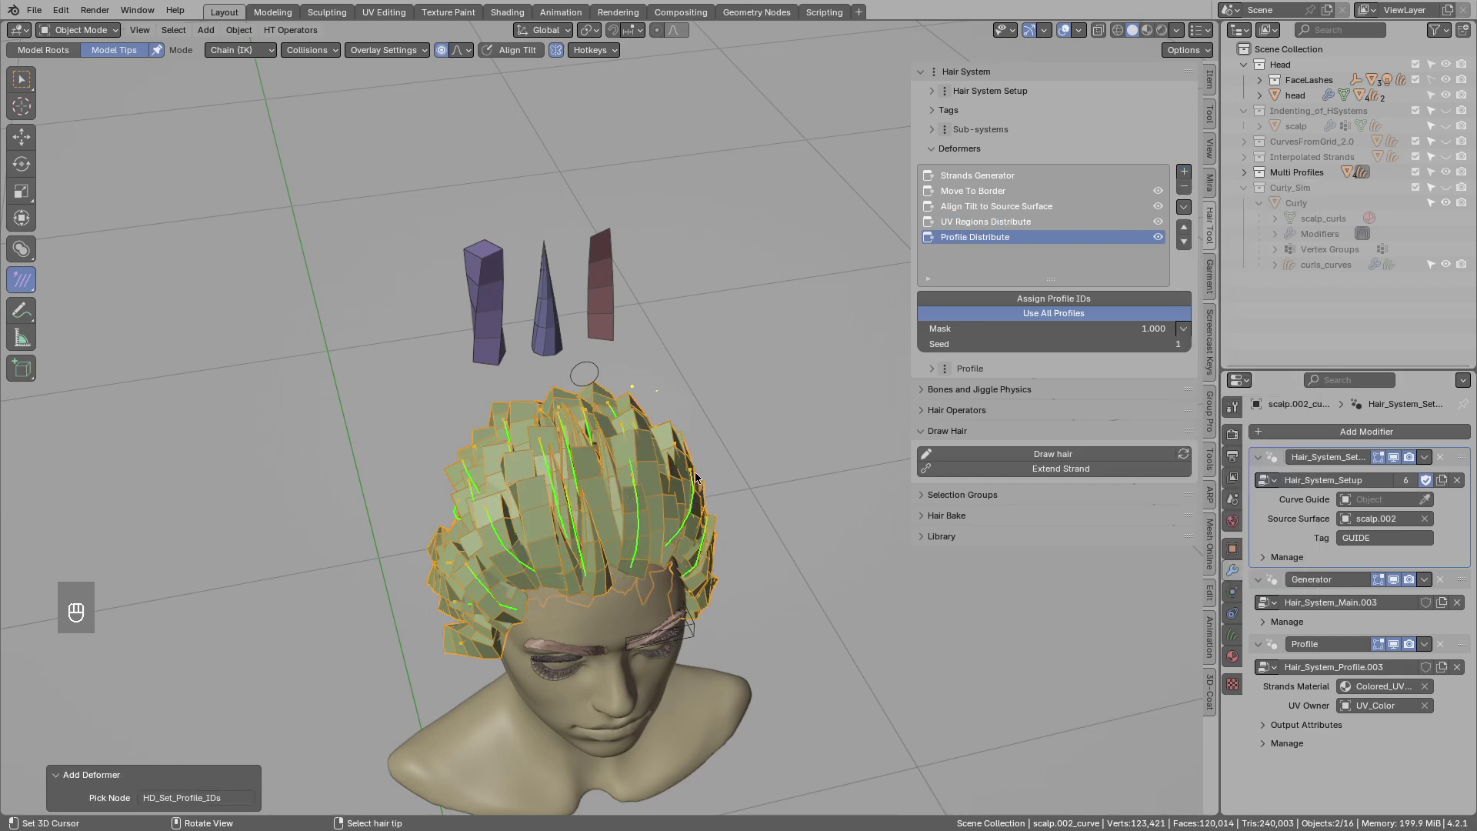
left_click(709, 469)
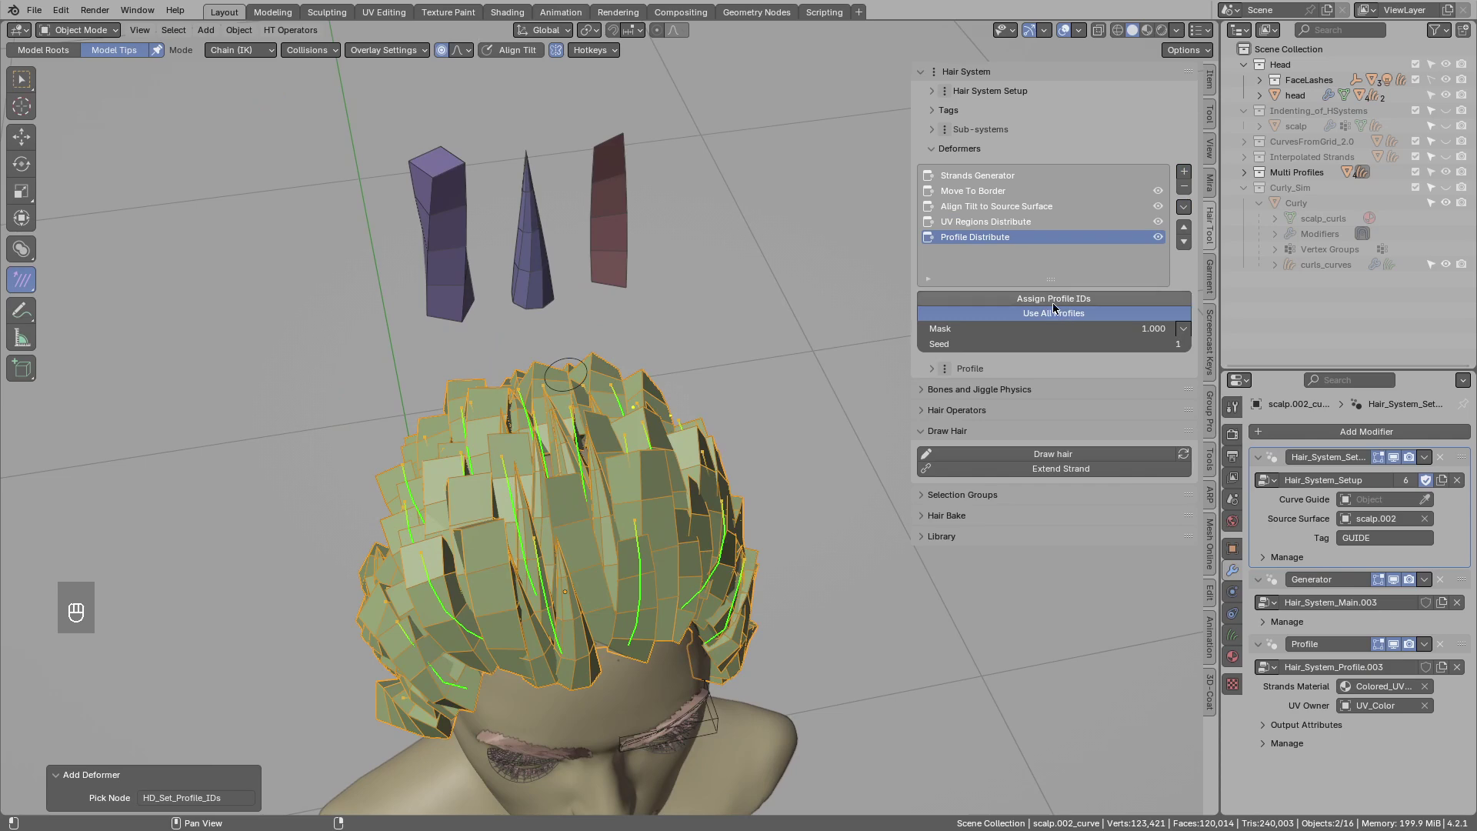
left_click(1040, 304)
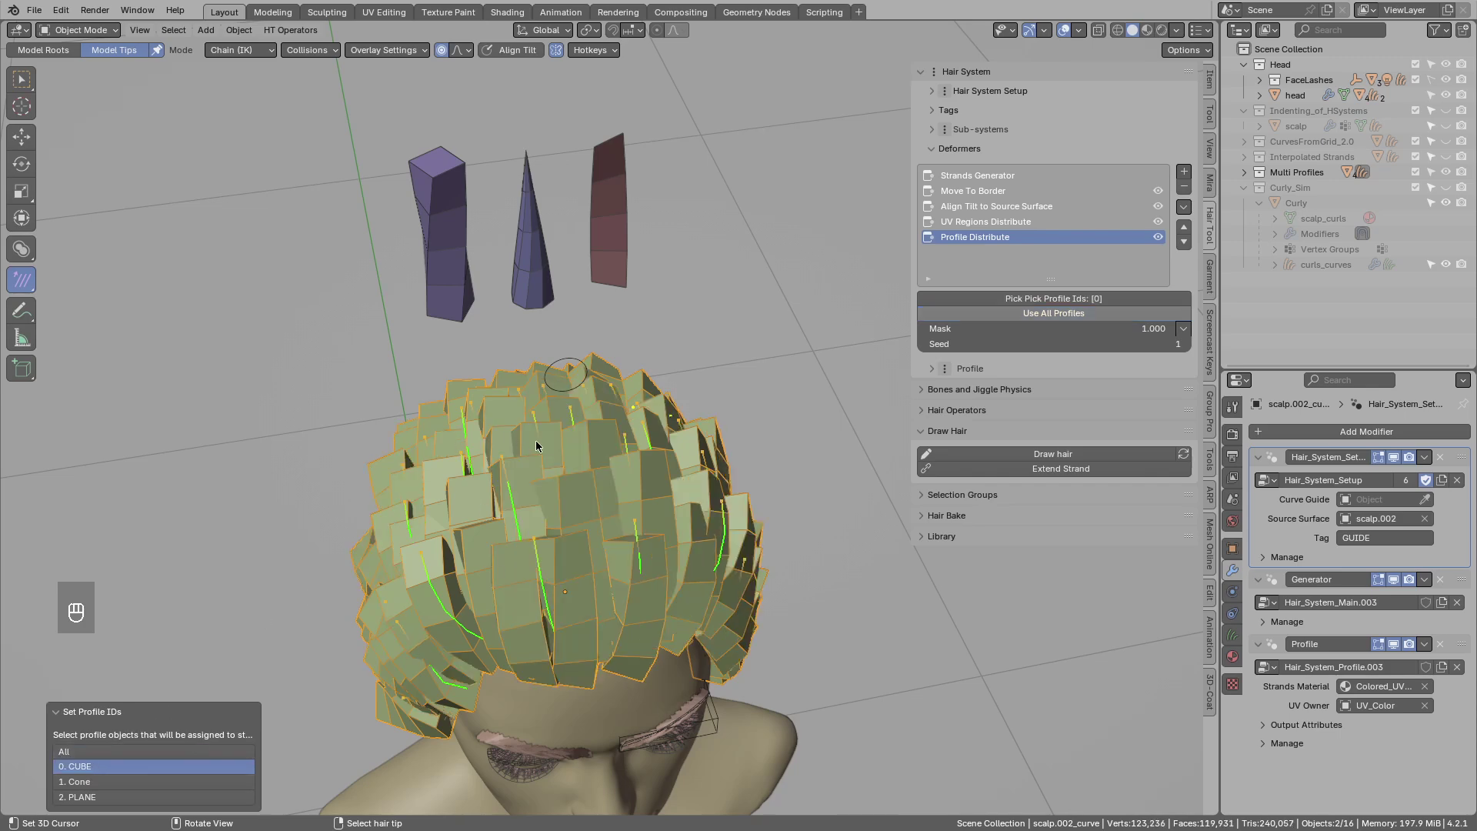
key("Return")
With all strands deselected, set the new deformer's Pick Profile Ids to 1 (Cone).
left_click_drag(548, 455, 557, 463)
key("alt+a")
left_click_drag(592, 474, 565, 448)
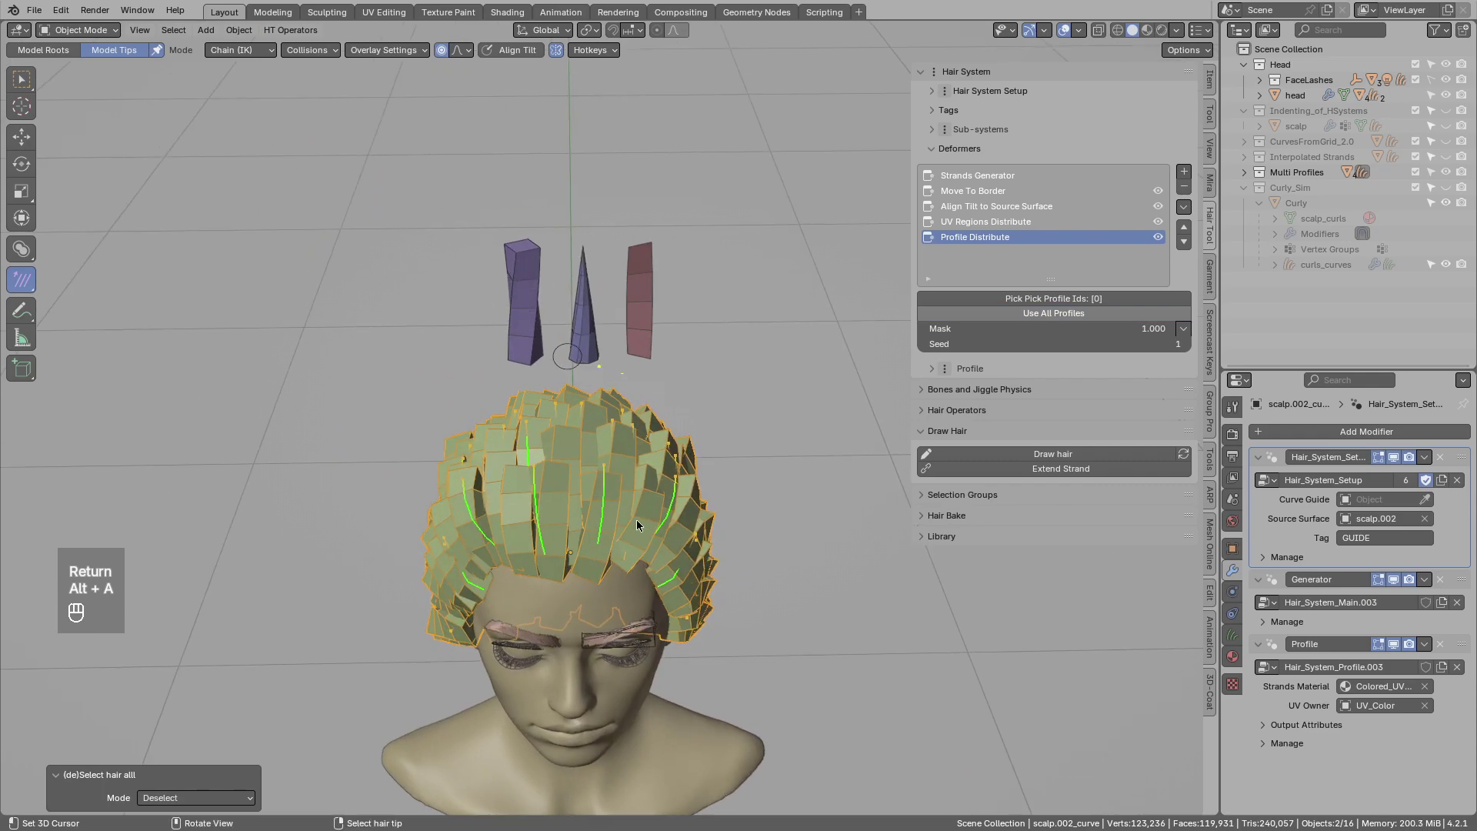
left_click_drag(1187, 172, 1223, 581)
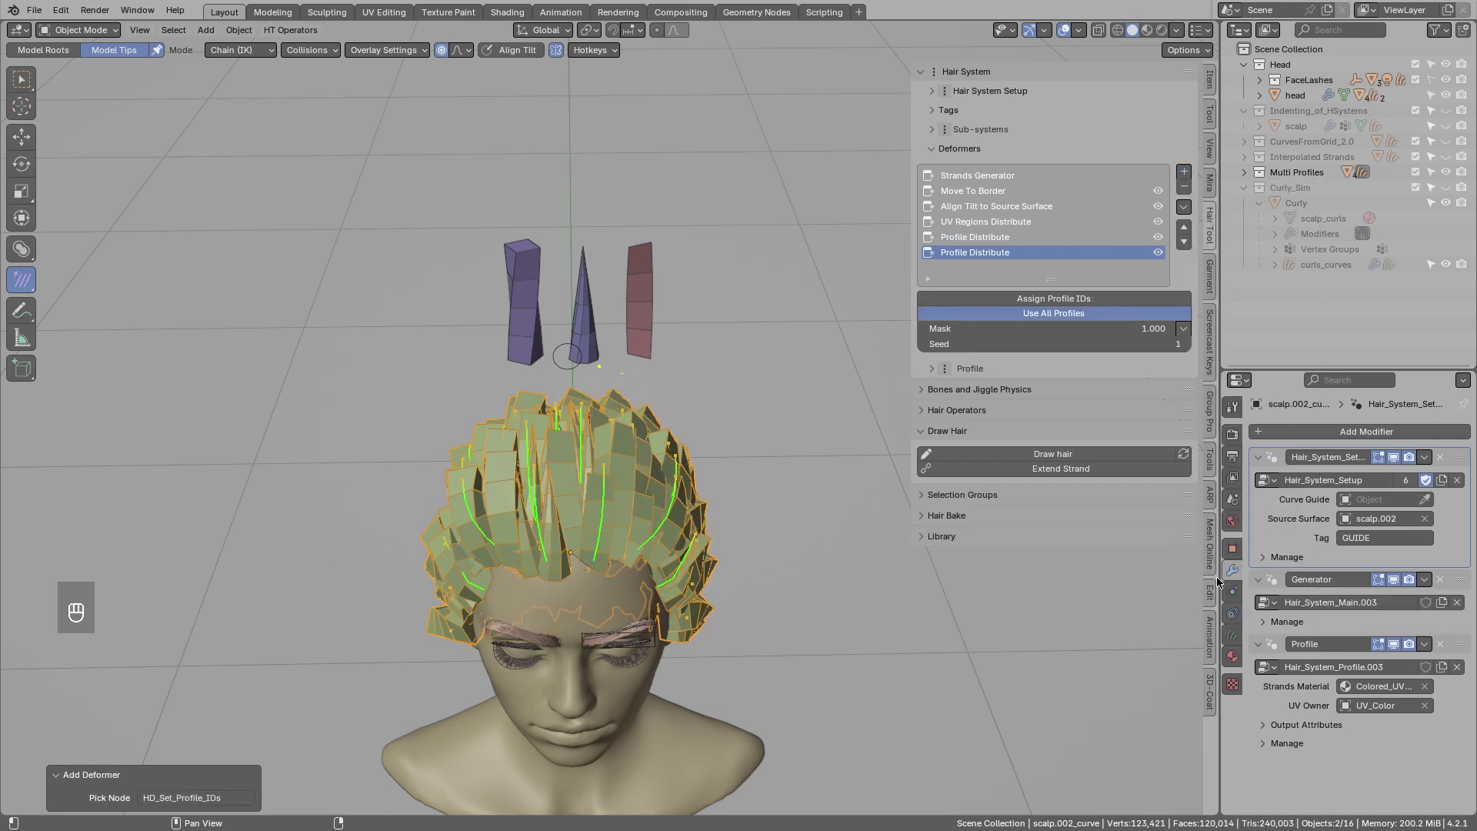
left_click(1072, 304)
left_click(161, 766)
key("Return")
Alt-click through the overlapping objects to select the scalp mesh.
key("alt+a")
middle_click(564, 517)
middle_click(1166, 260)
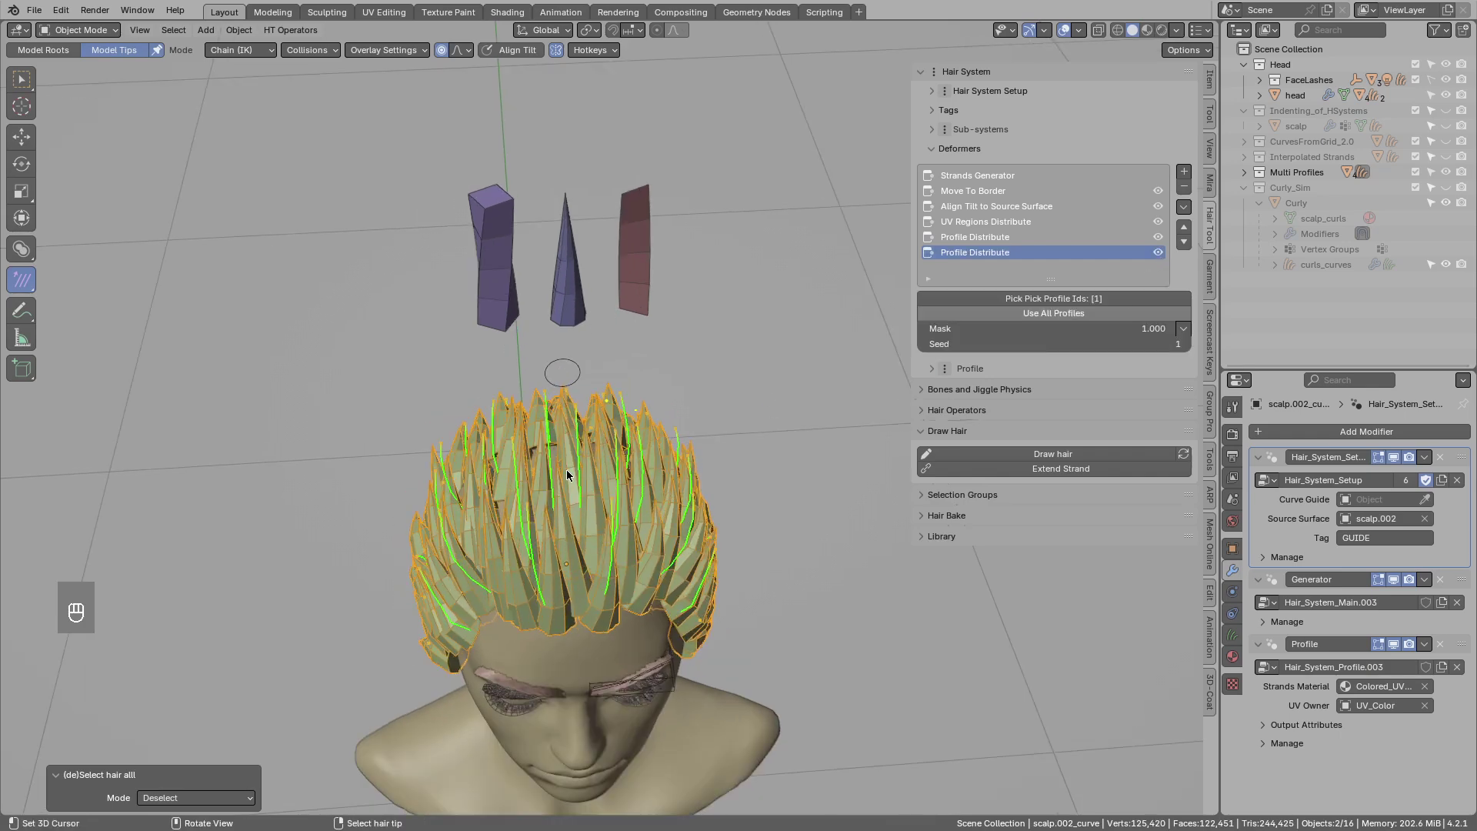
middle_click(593, 464)
Hide the hair, assign an inner scalp region to the Gradient vertex group, and show the hair again.
key("h")
left_click_drag(579, 510, 582, 525)
key("Tab")
key("q")
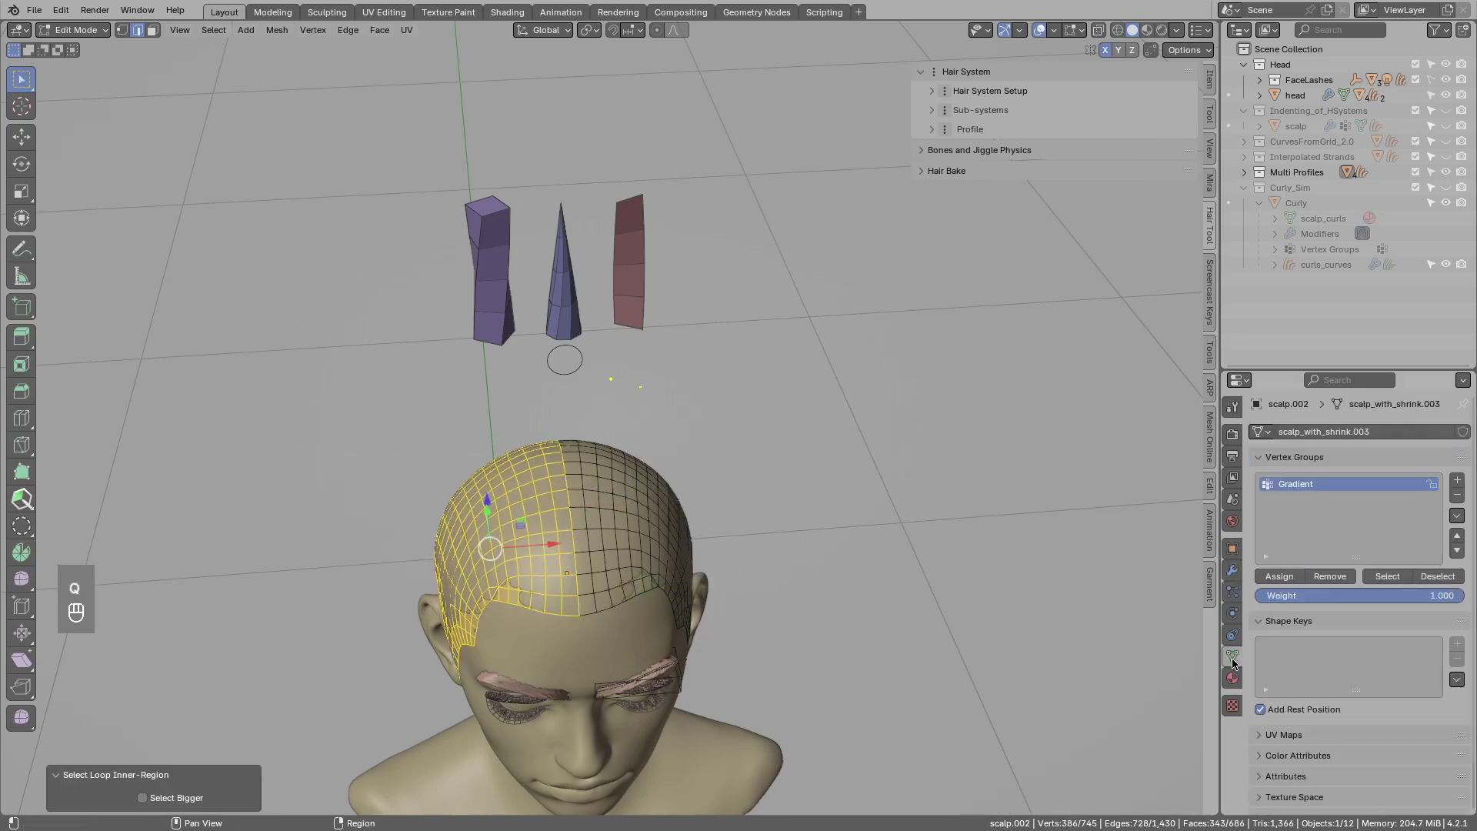
middle_click(1292, 574)
key("Tab")
key("alt+h")
key("alt+a")
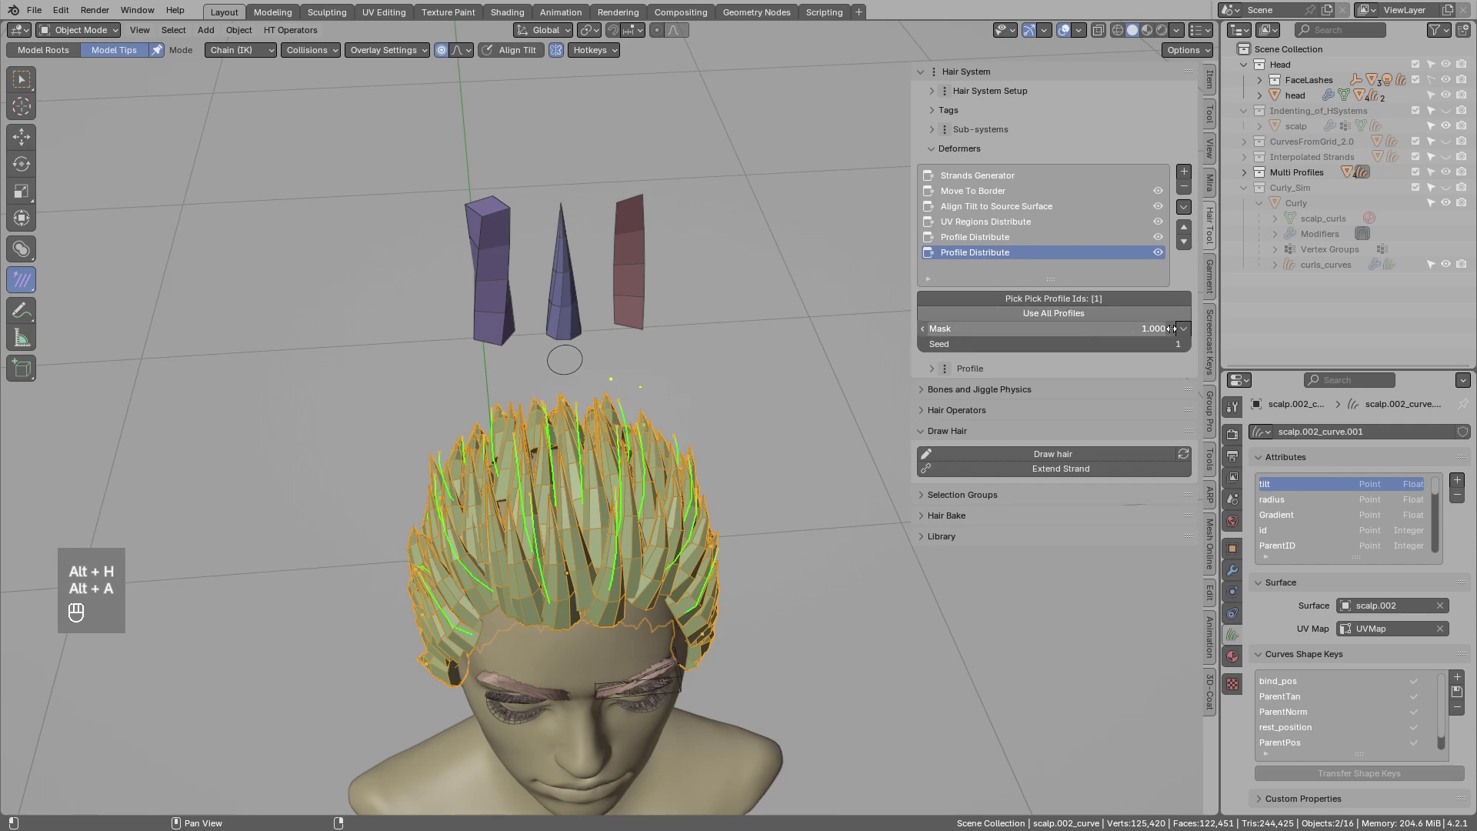
Add a VGroup mask using the Gradient group to the cone Profile Distribute deformer.
left_click_drag(1188, 335, 1236, 402)
left_click_drag(1005, 363, 976, 398)
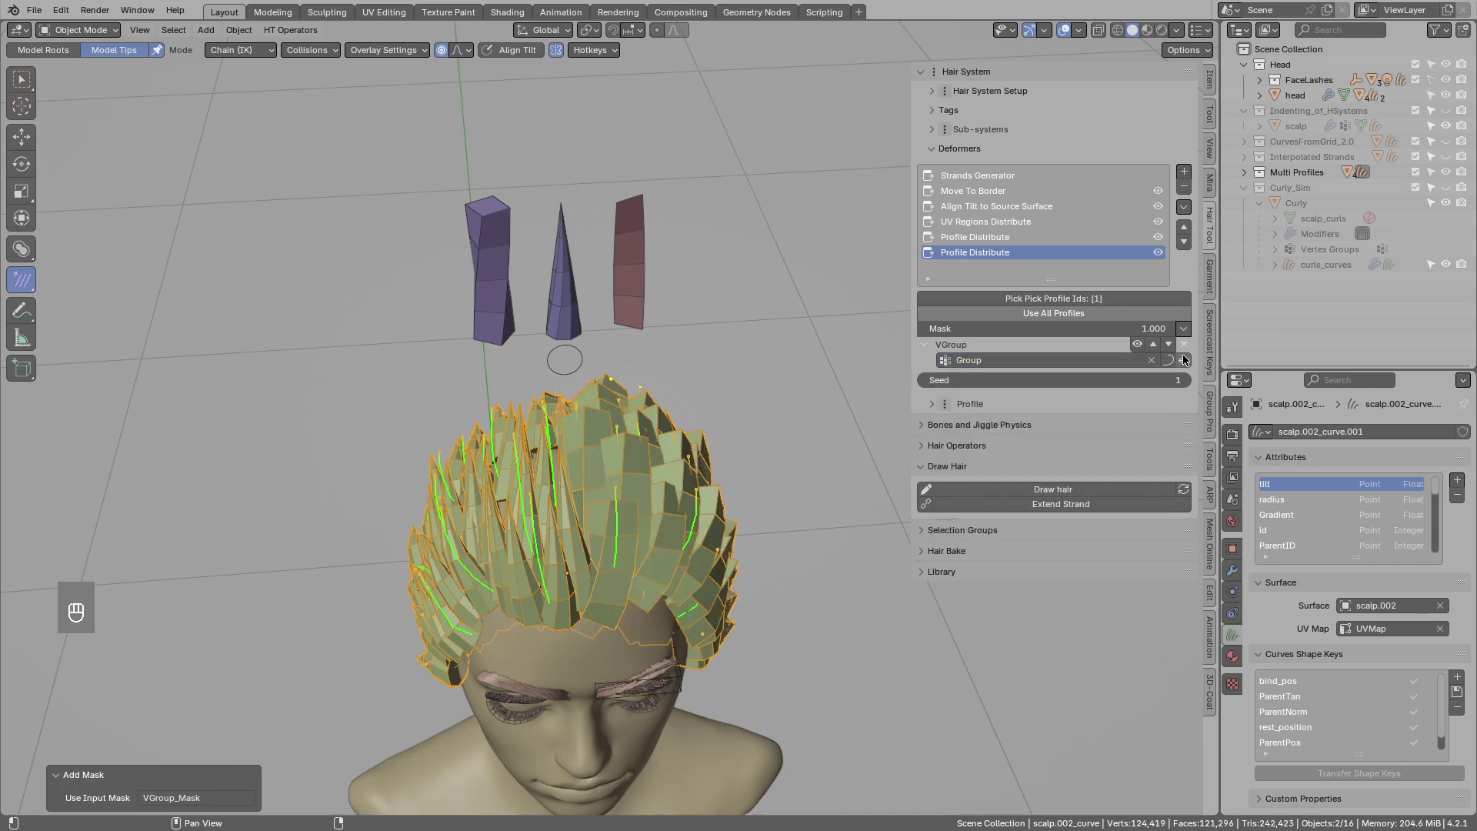
middle_click(1191, 356)
left_click_drag(592, 468, 521, 482)
left_click_drag(518, 458, 563, 456)
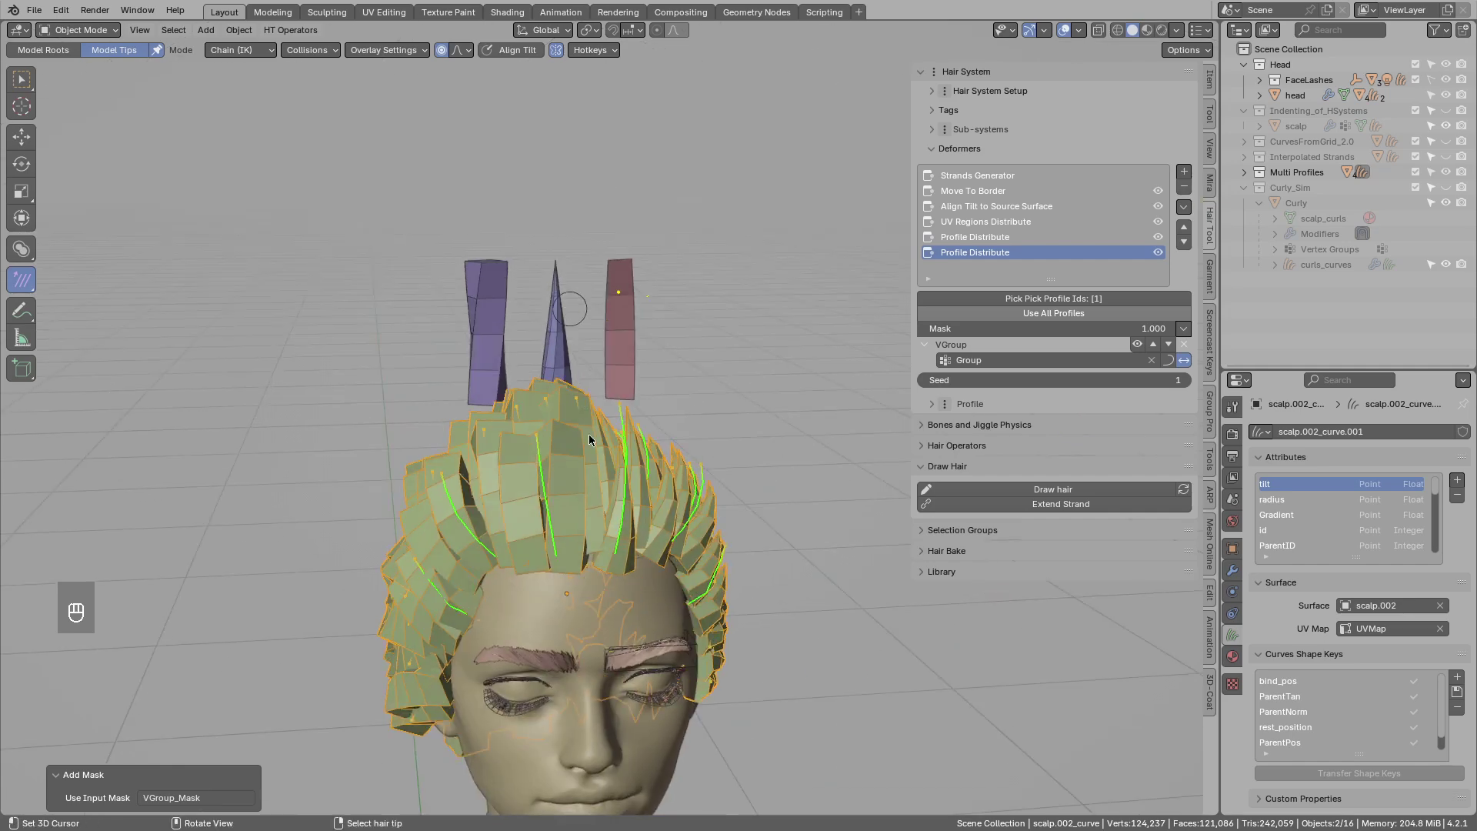
left_click_drag(585, 438, 590, 504)
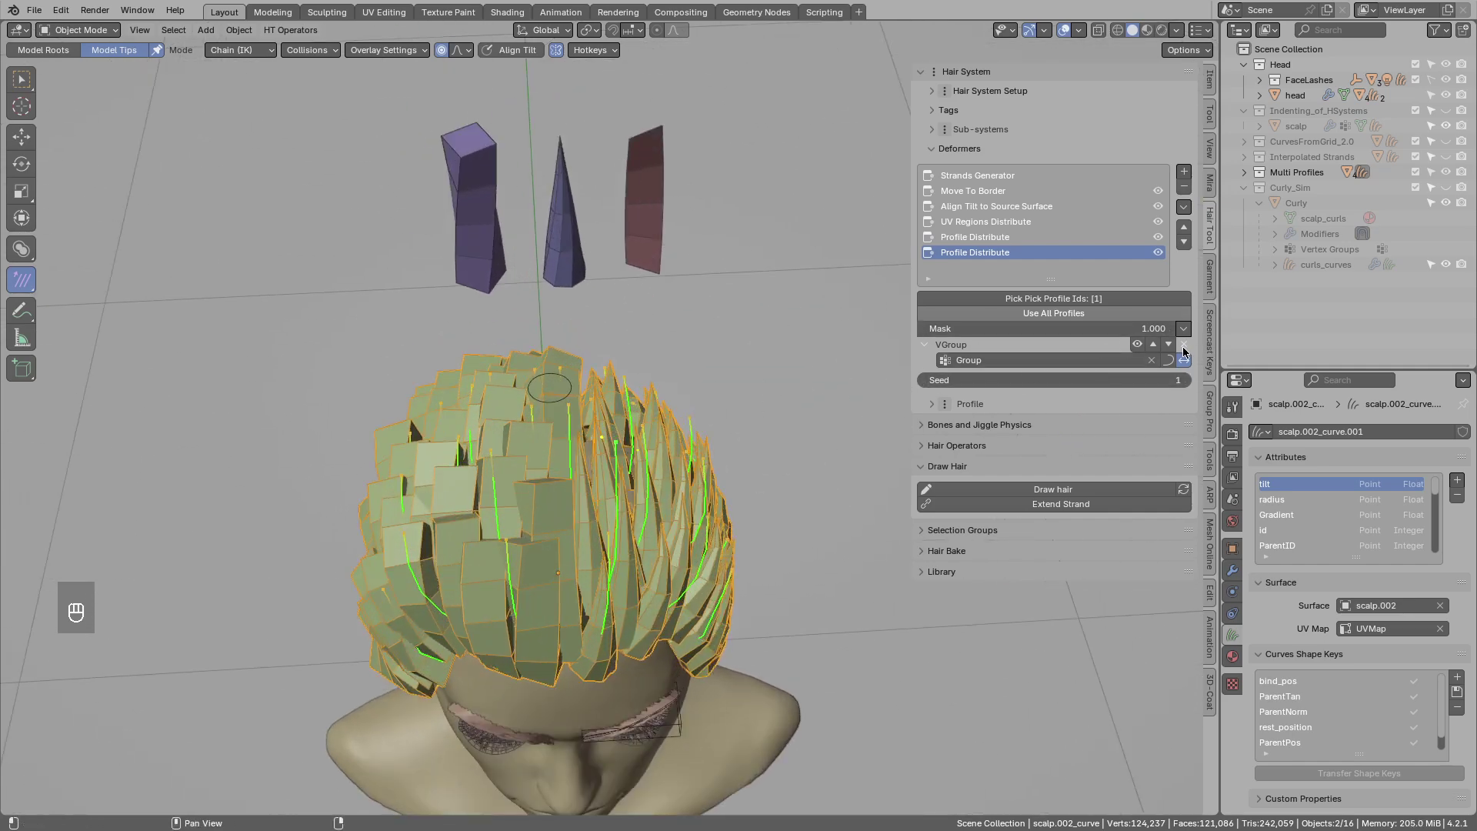
Try a length-based mask type instead, then undo back to the vertex-group mask.
left_click(1188, 342)
left_click_drag(1189, 332, 1221, 530)
left_click_drag(632, 485, 479, 401)
left_click_drag(511, 430, 522, 451)
left_click_drag(522, 439, 611, 476)
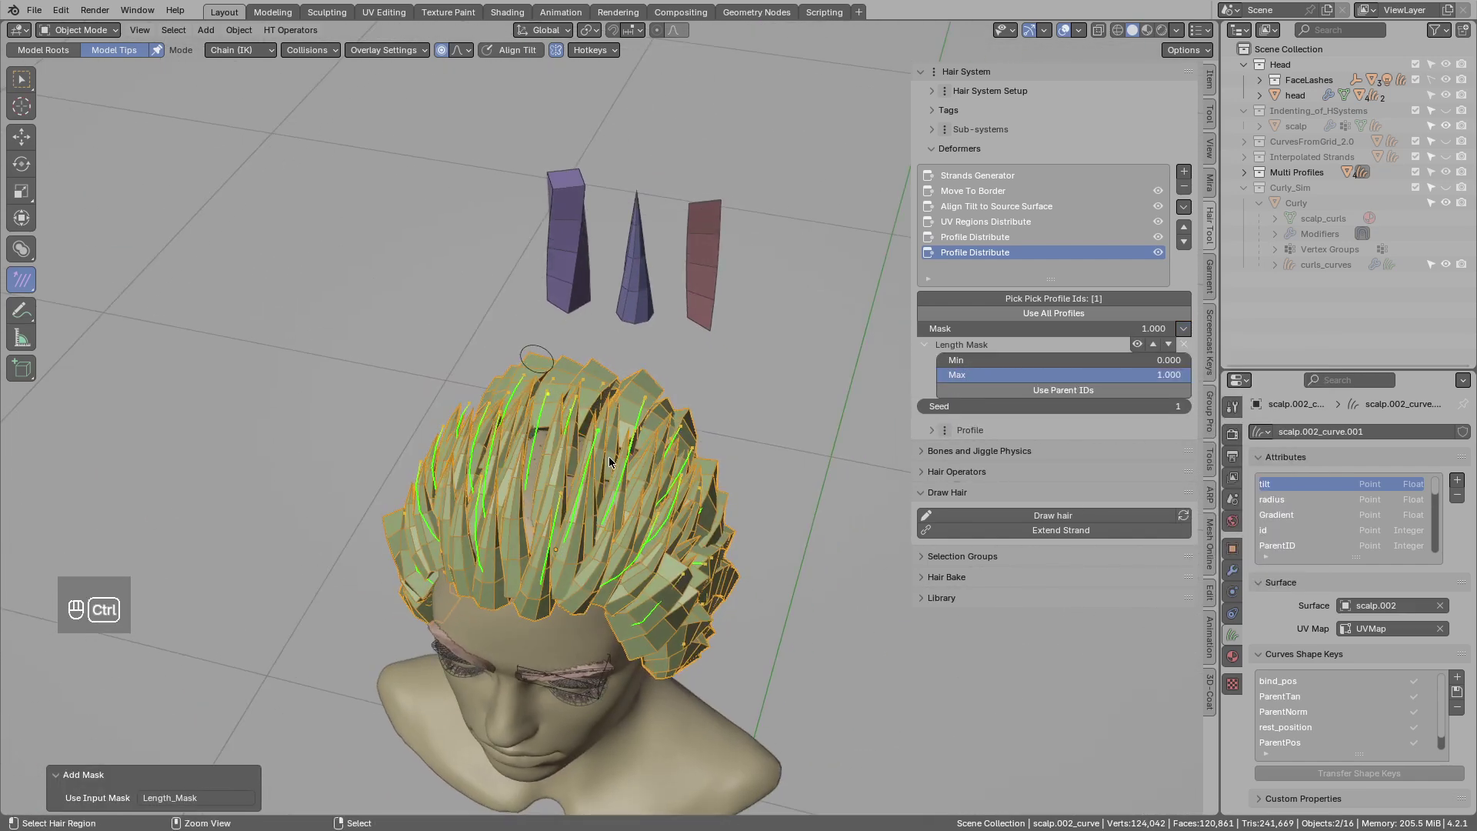
key("ctrl+z")
key("ctrl+z")
Return to a front view showing cube cards on one side and cone cards on the other.
left_click_drag(541, 460, 591, 500)
key("alt+a")
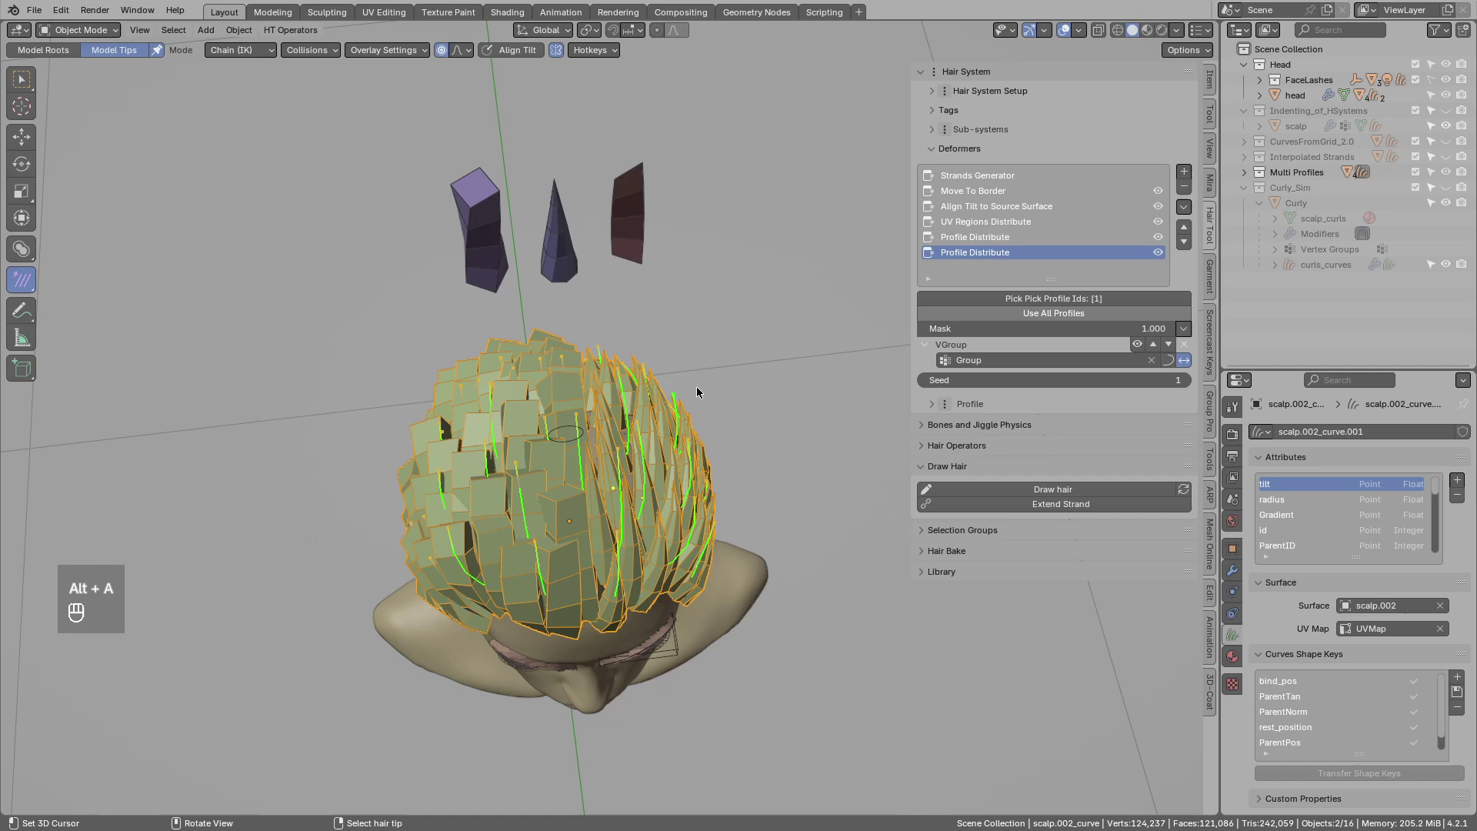
key("g")
middle_click(597, 439)
left_click_drag(557, 437, 569, 366)
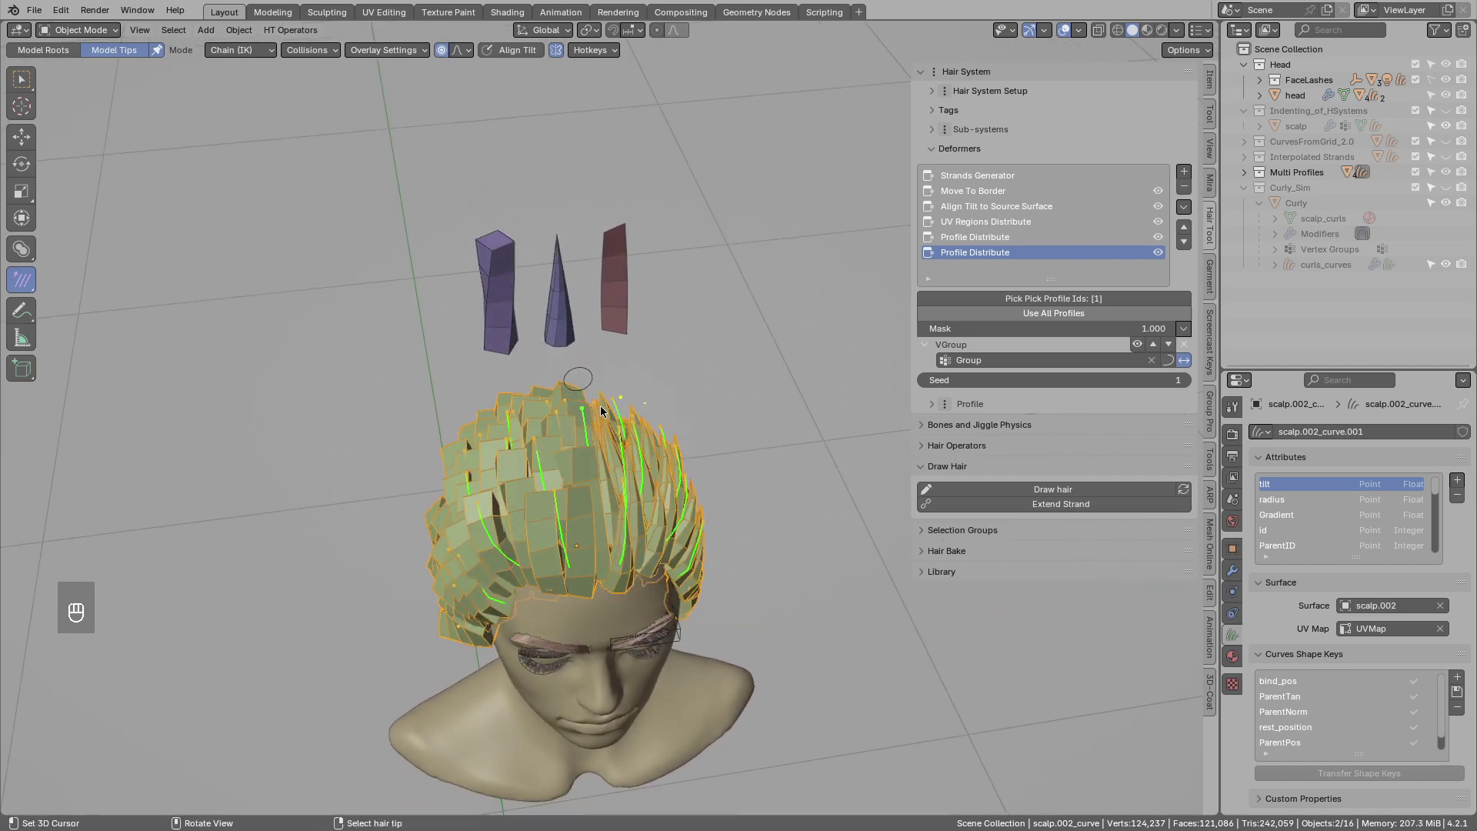
Bake all hair sub-systems from the Hair Tool pie menu and box-select strands on one side.
key("ctrl+shift+h")
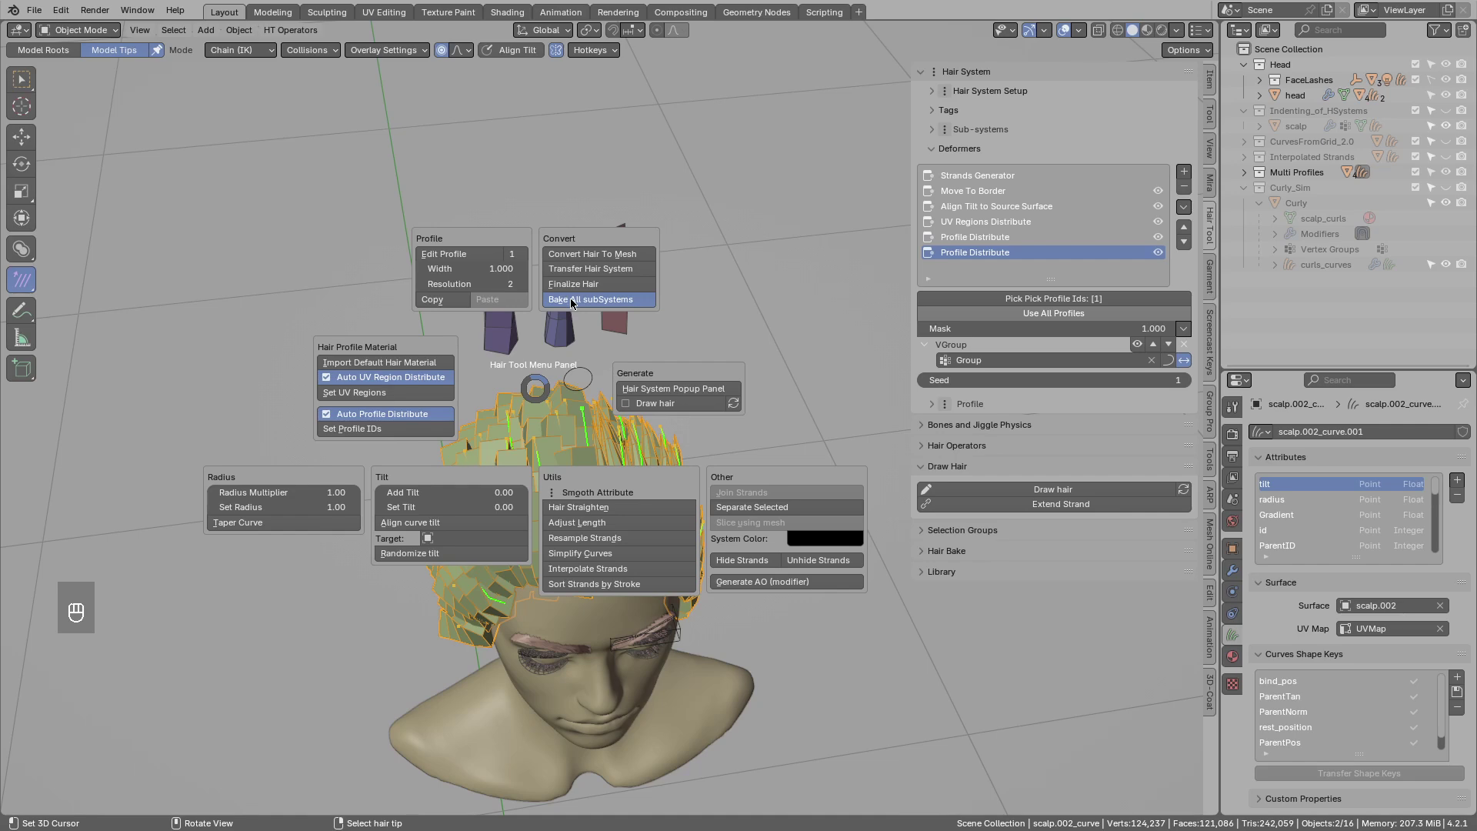
left_click(566, 427)
key("alt+a")
left_click_drag(546, 430, 580, 397)
key("alt+a")
key("b")
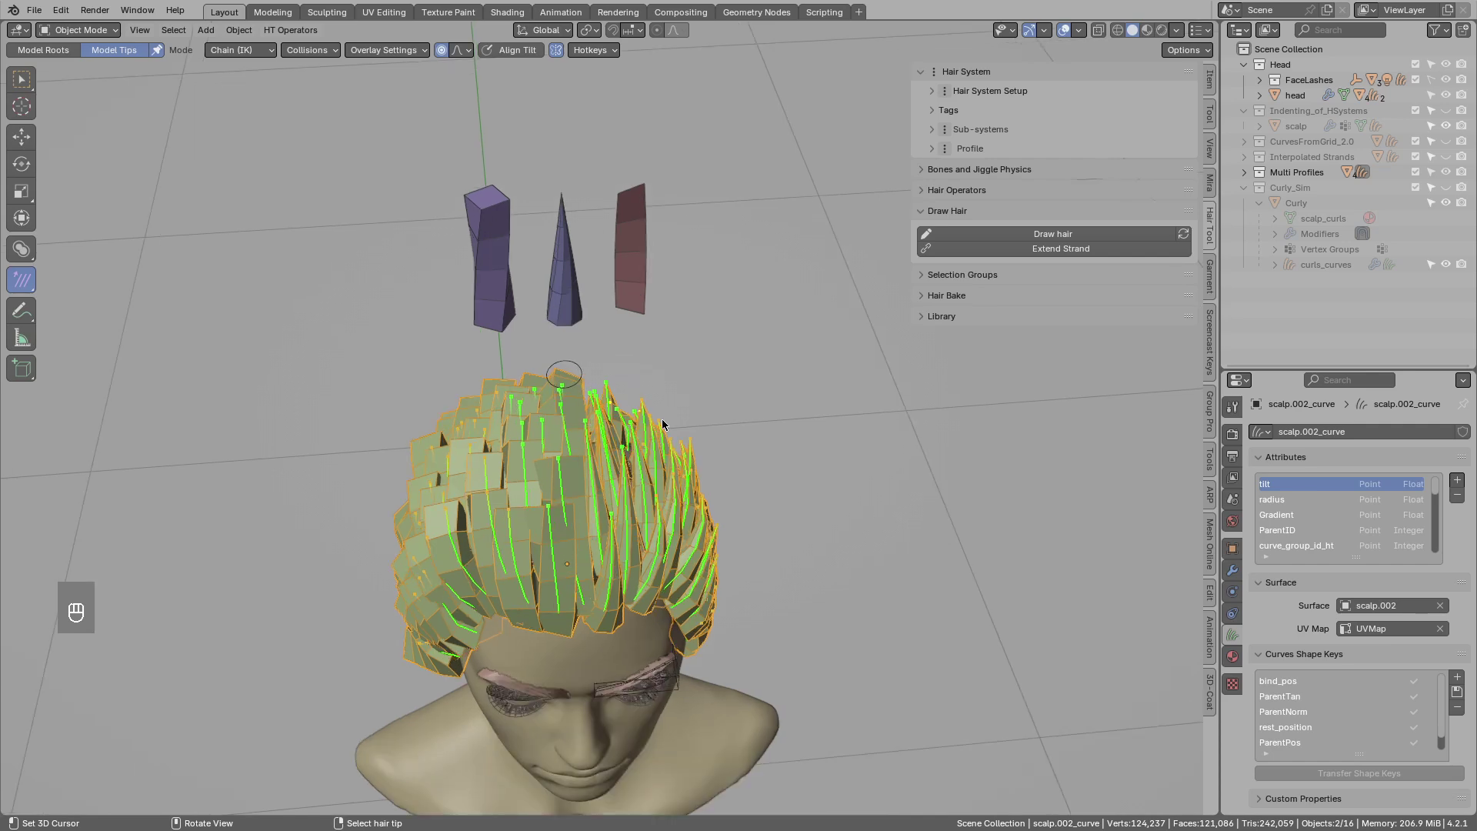
Use Set Profile IDs to assign 2. PLANE to the selected strands.
key("ctrl+shift+h")
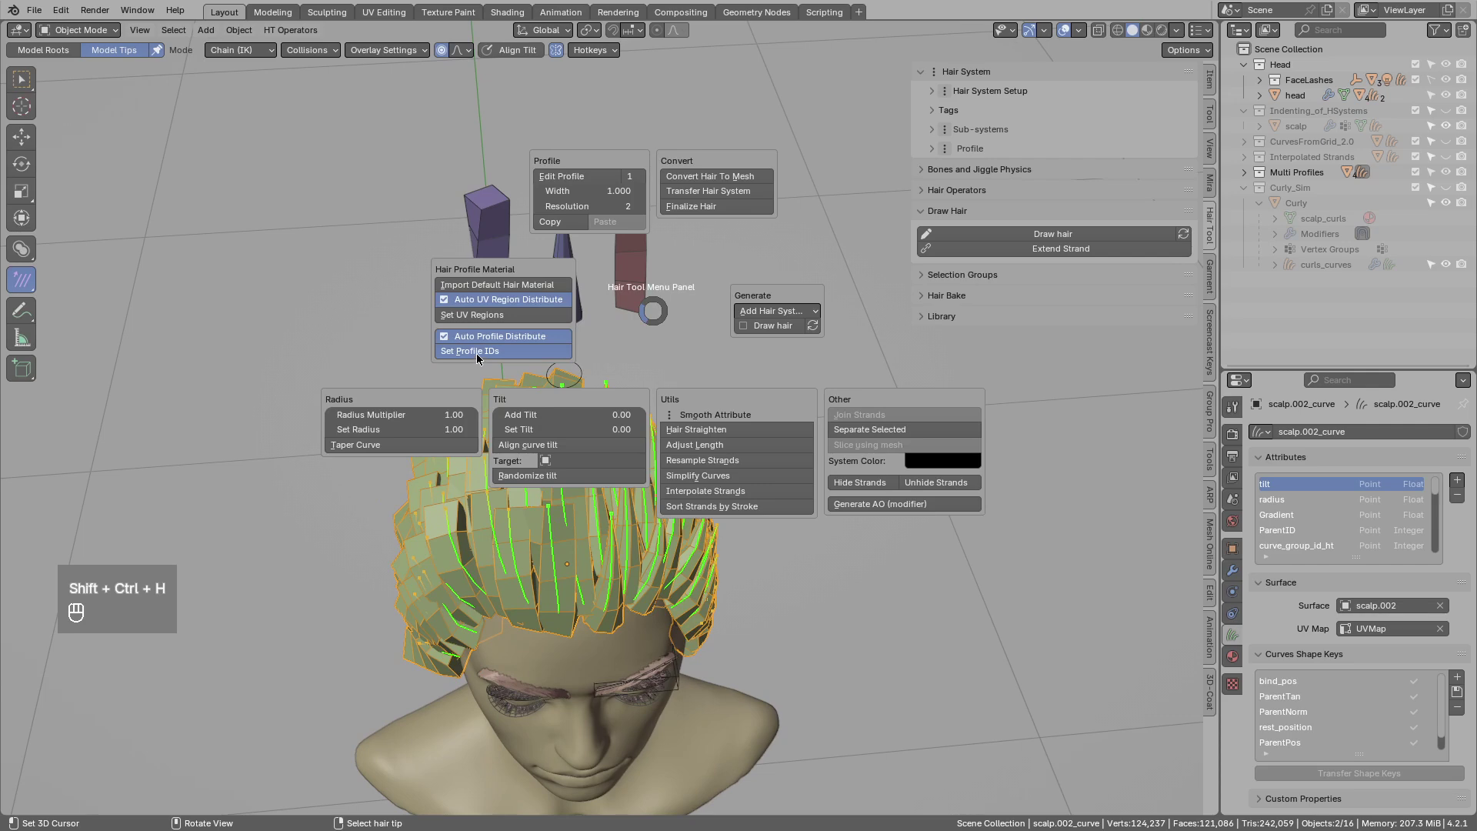
left_click_drag(93, 765, 606, 469)
key("alt+a")
key("b")
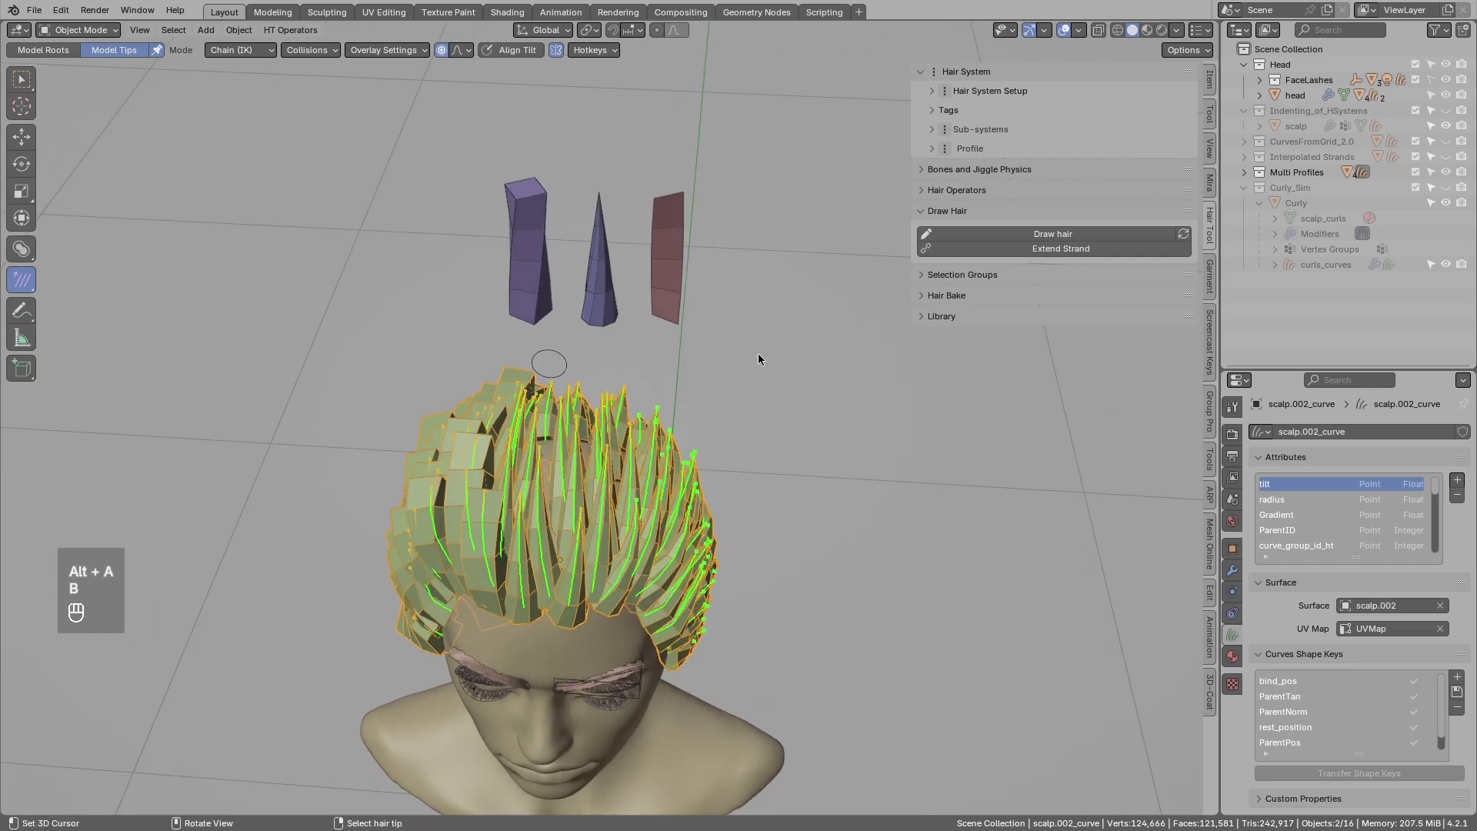
key("ctrl+shift+h")
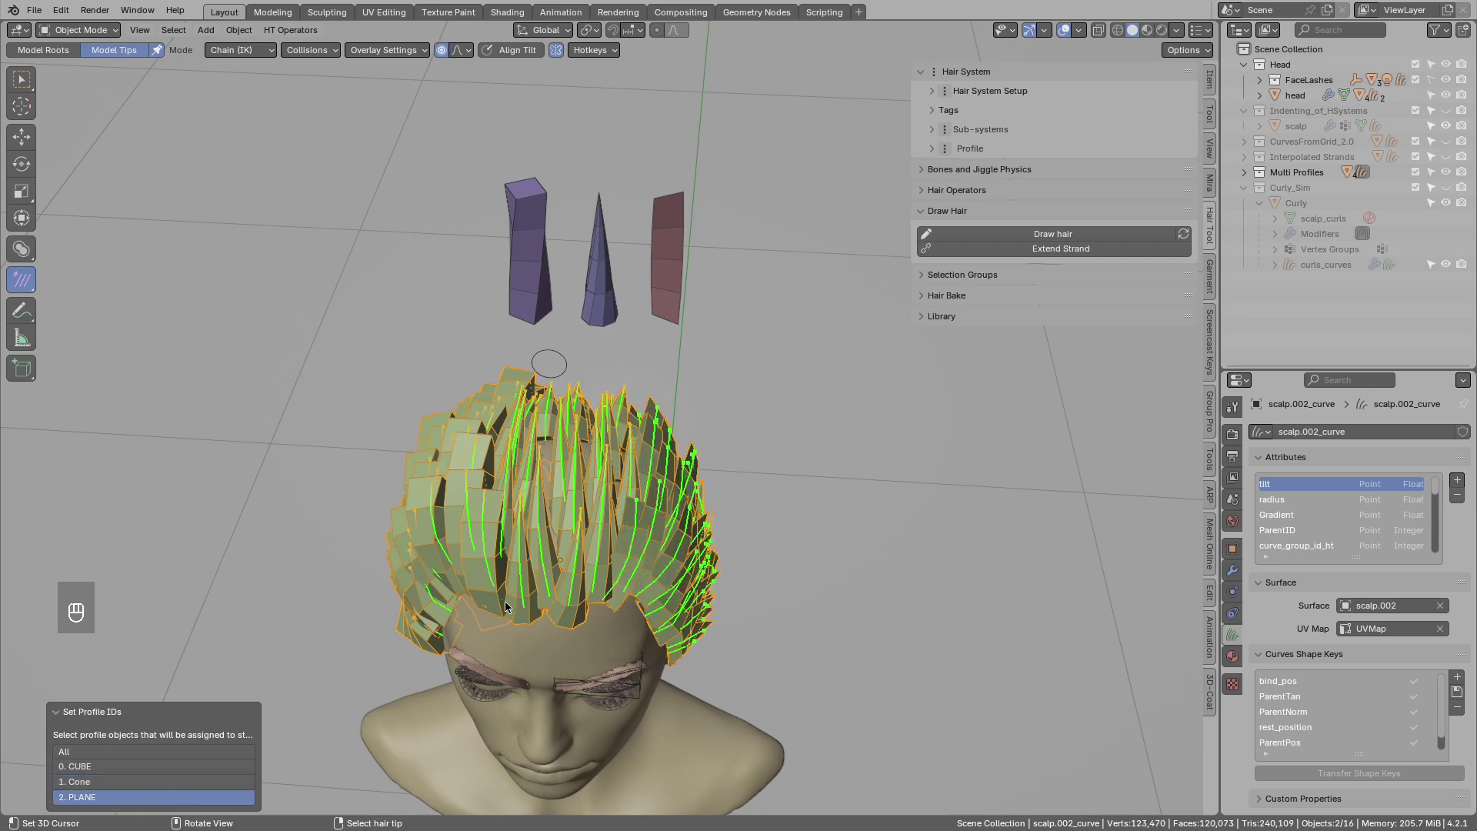
left_click_drag(535, 524, 475, 531)
Move the plane profile object beside the cube and cone profiles and reselect the hair curve.
left_click_drag(624, 449, 623, 487)
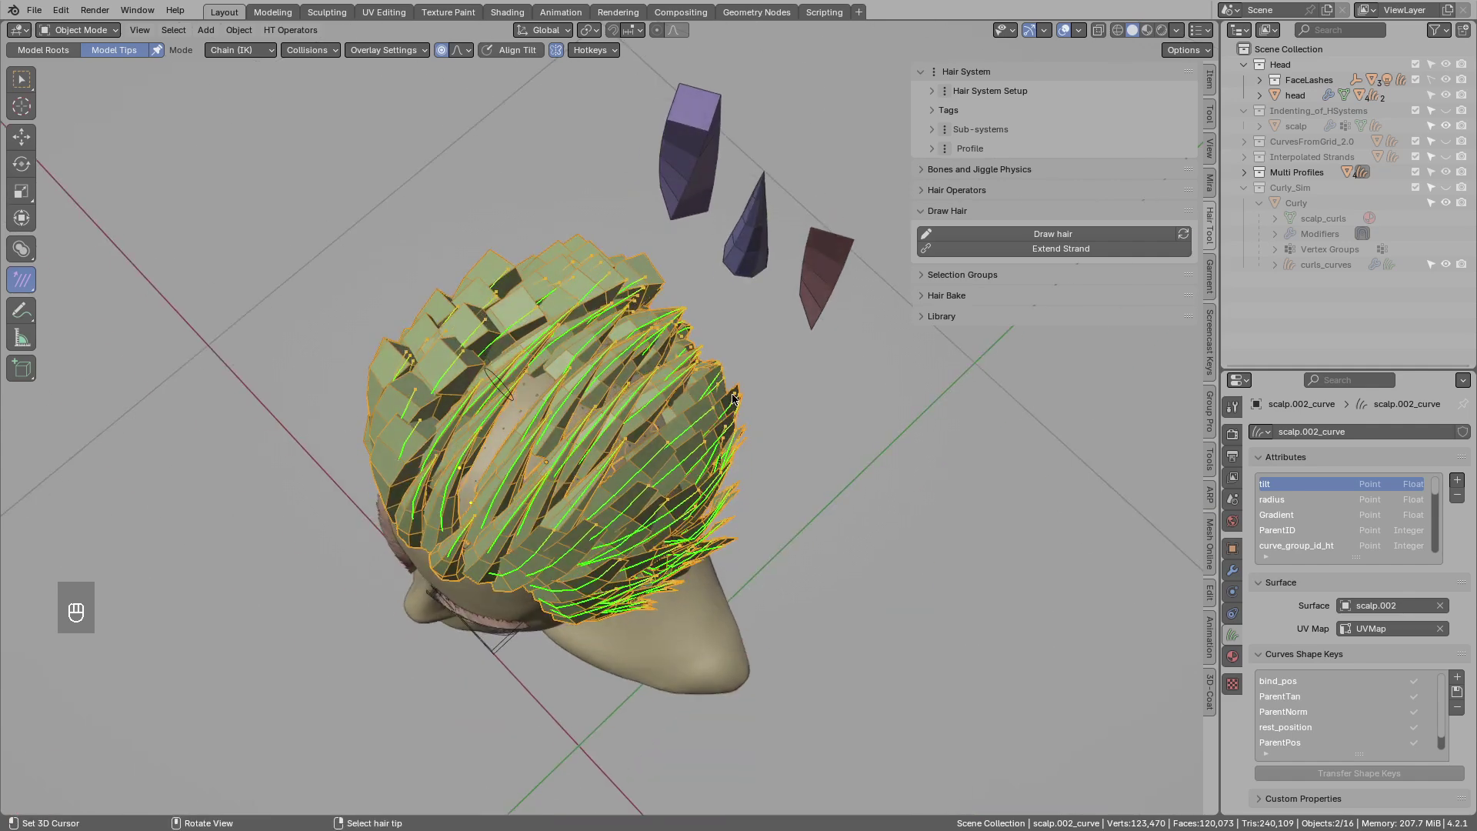
left_click_drag(679, 446, 734, 398)
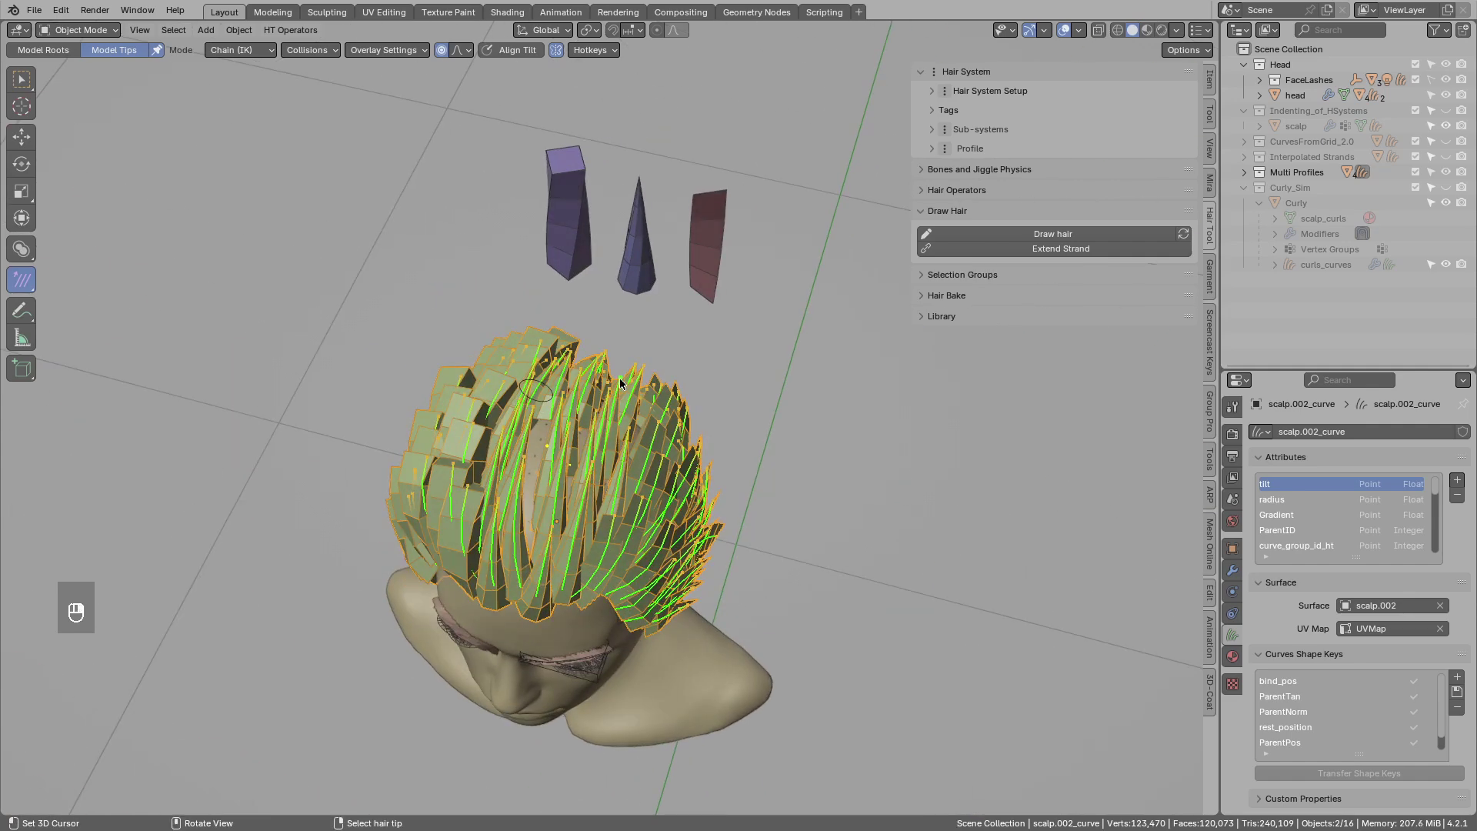
left_click_drag(644, 360, 670, 335)
left_click_drag(619, 287, 628, 320)
key("g")
middle_click(667, 297)
key("g")
left_click_drag(537, 448, 598, 442)
left_click_drag(610, 474, 579, 411)
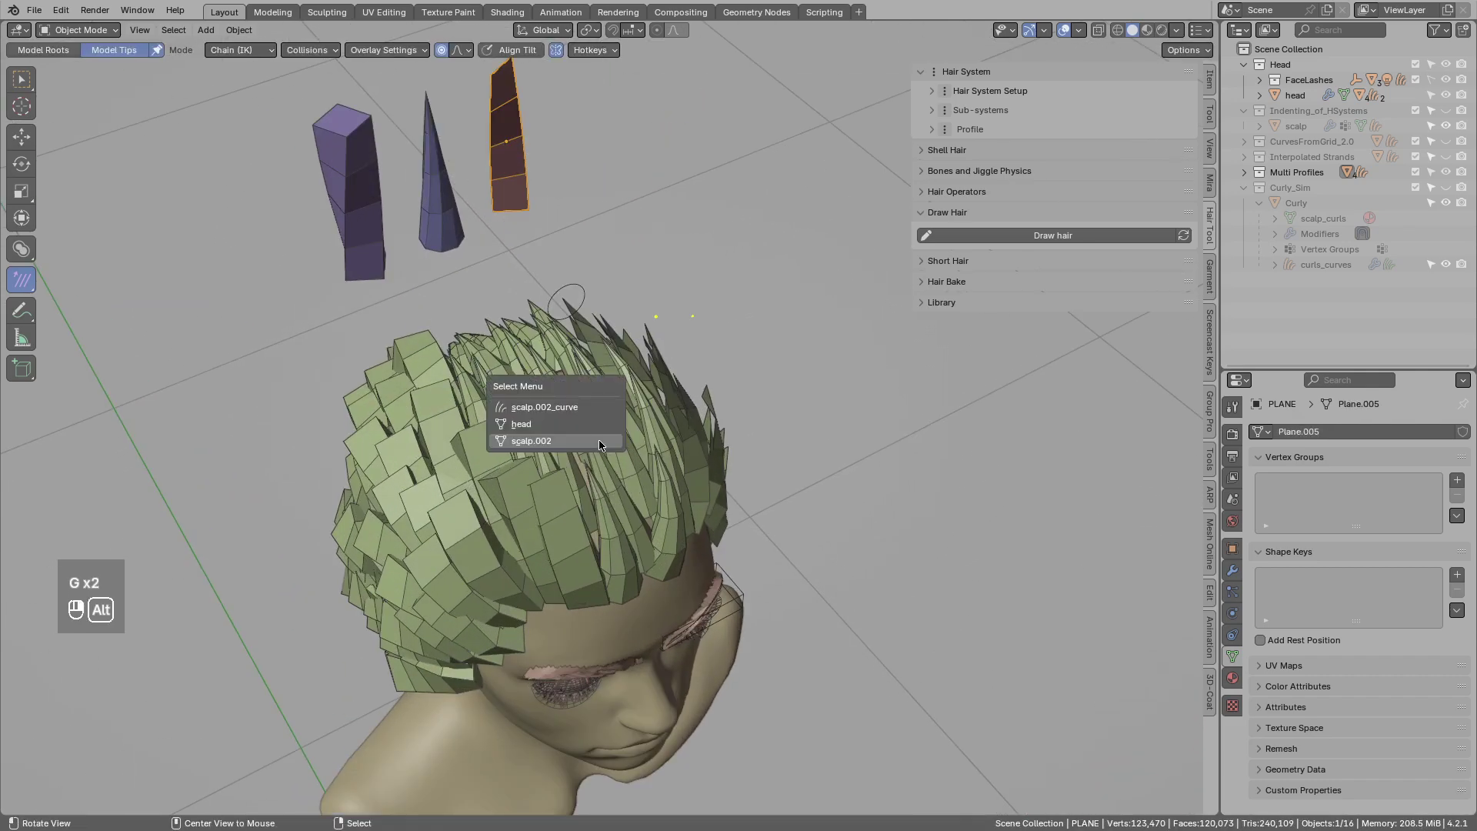
middle_click(672, 437)
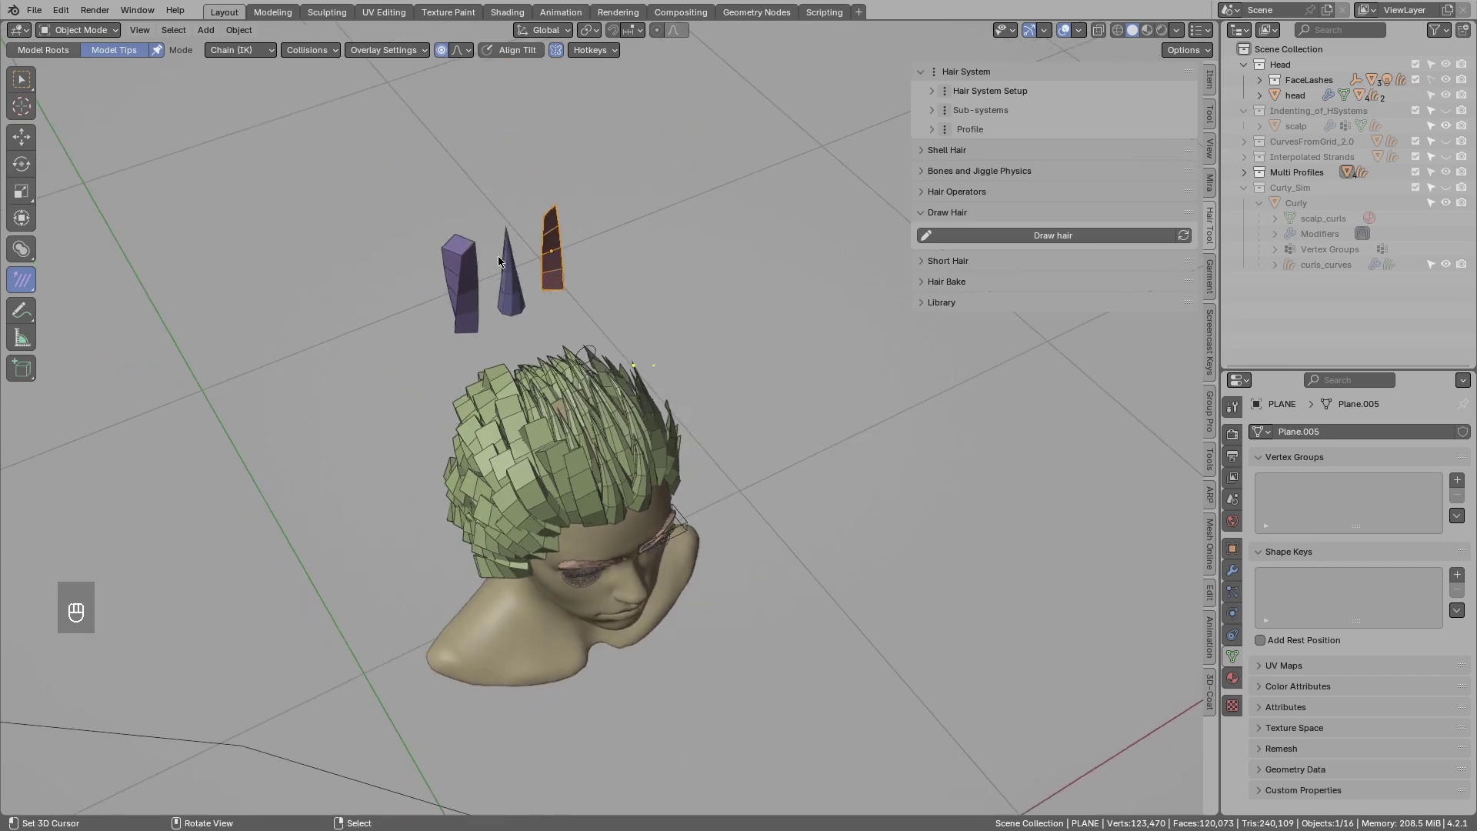
Generate mesh cards from UV for the hair curve and split off an Image Editor showing the UV grid.
left_click_drag(597, 408, 959, 172)
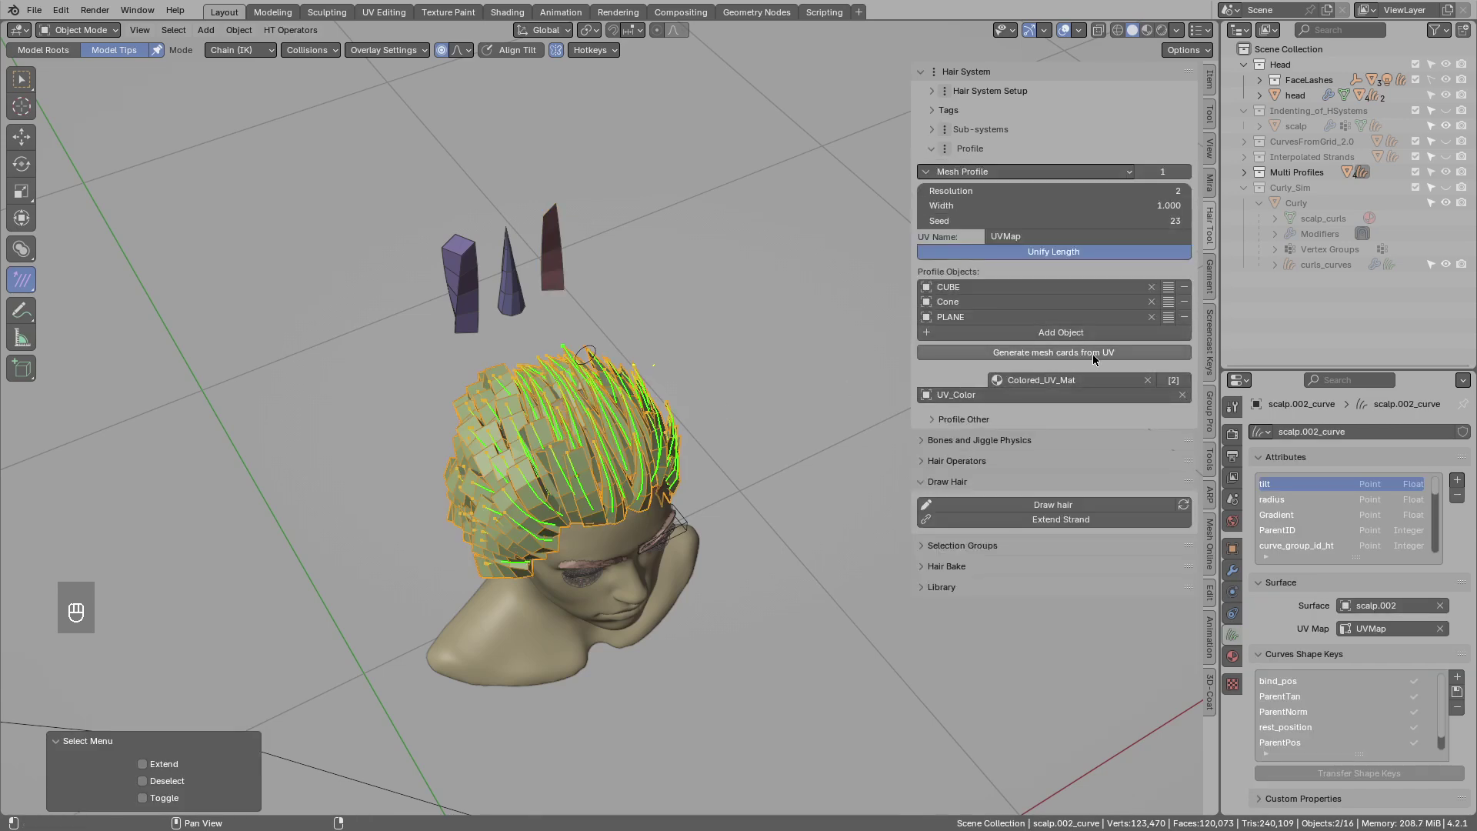
middle_click(551, 440)
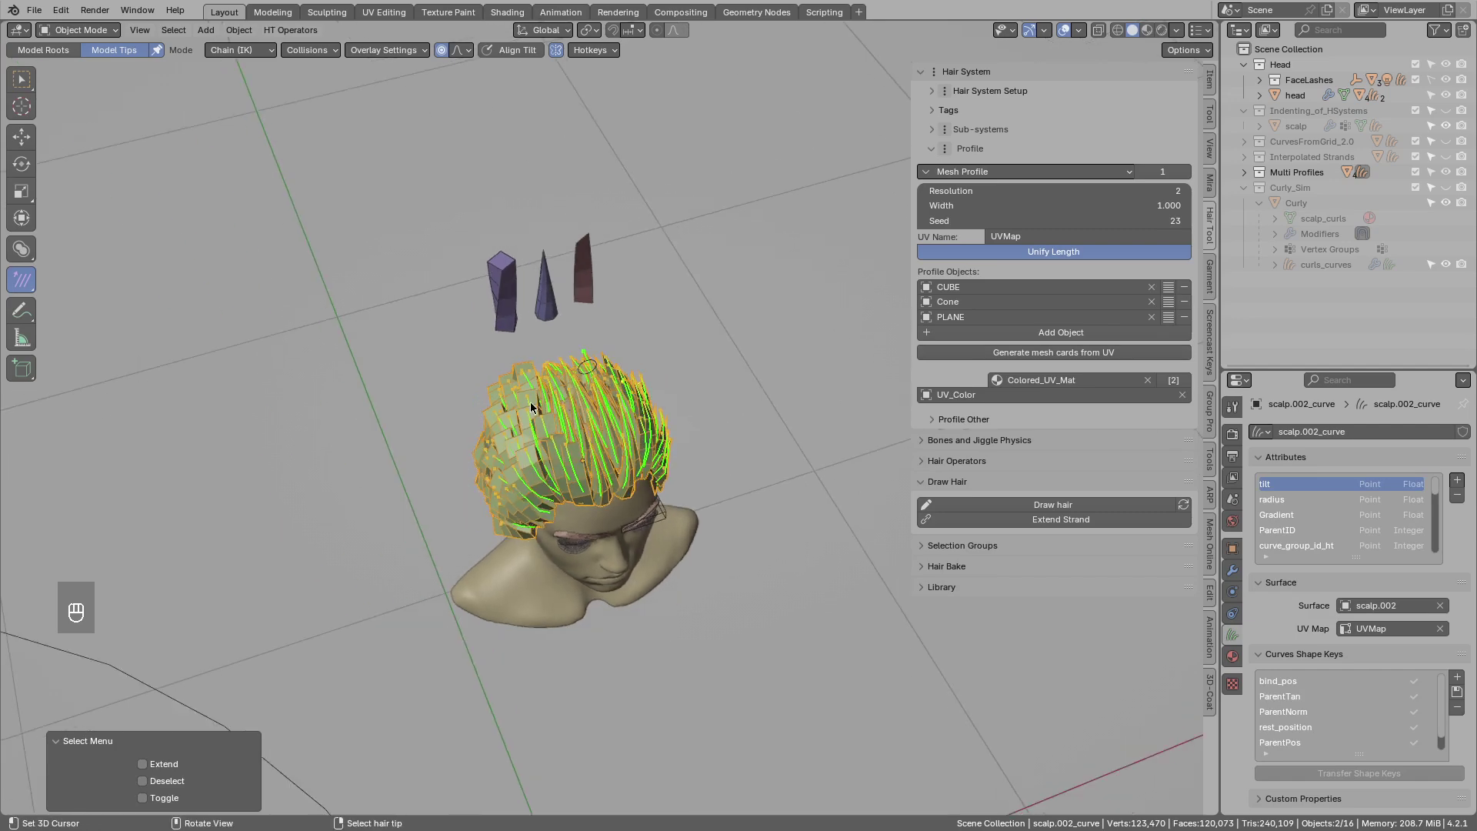
key("ctrl+shift+q")
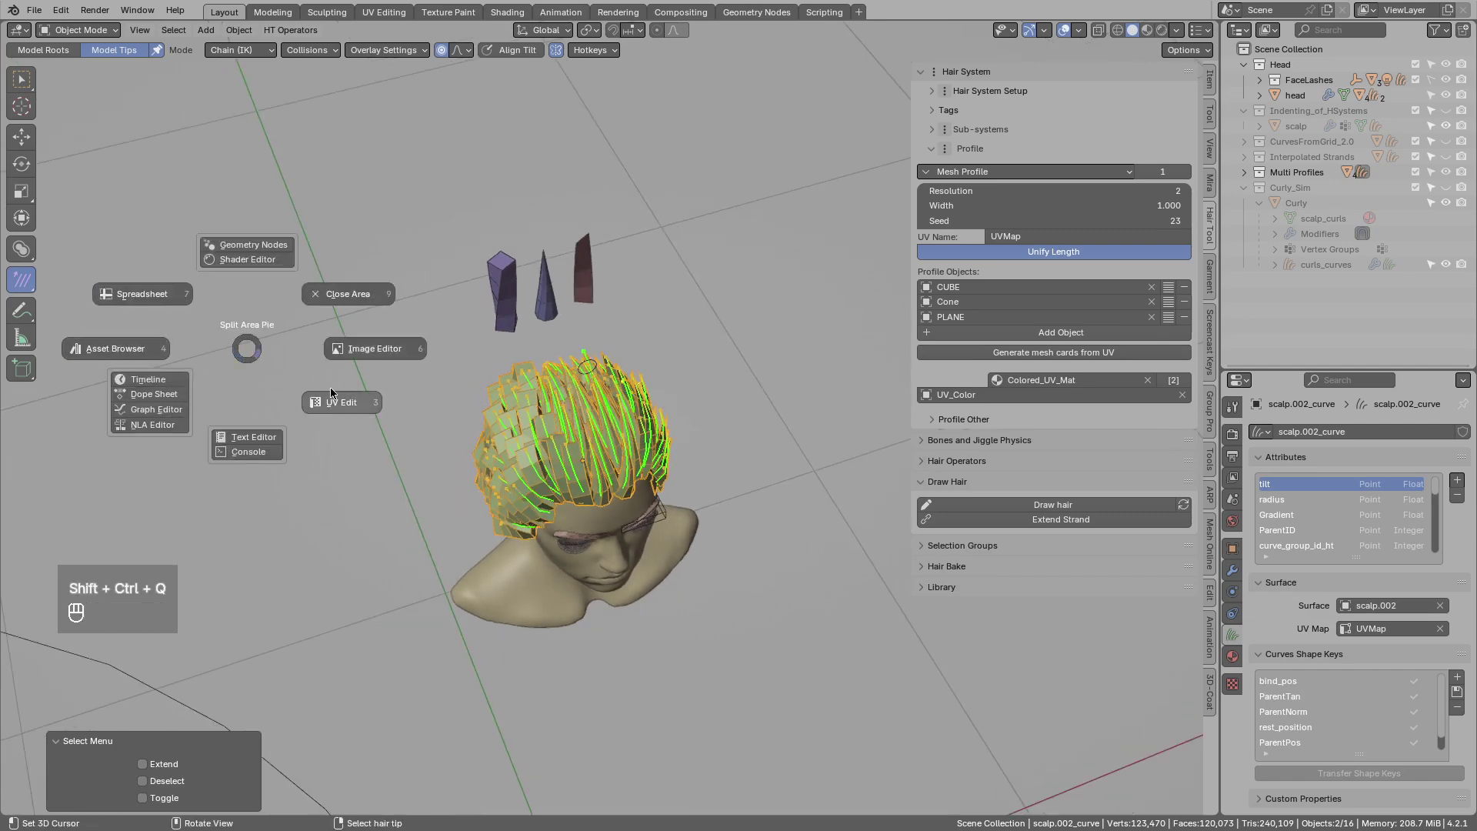
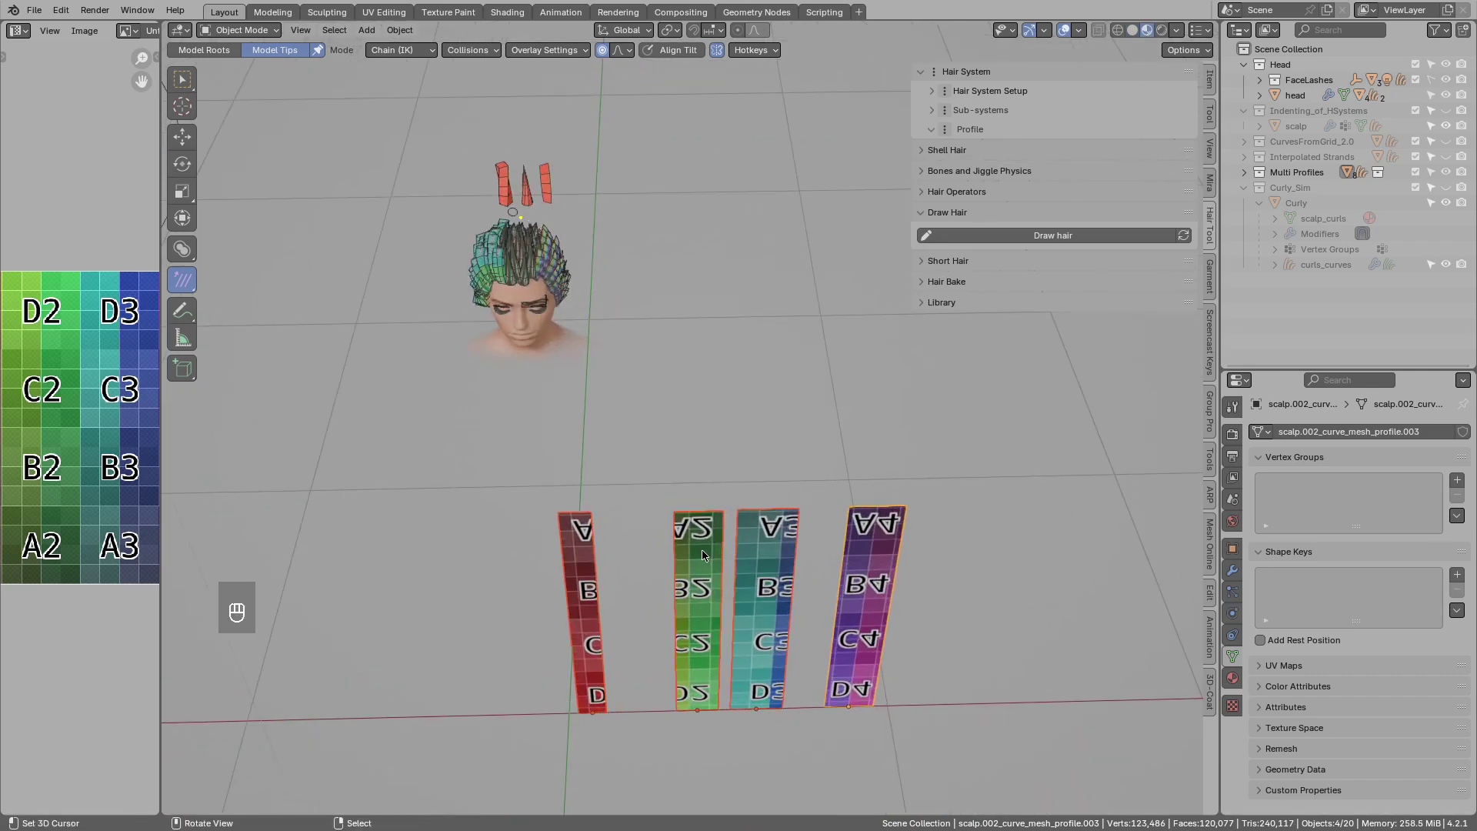
Select and reposition the generated UV card meshes below the head.
right_click(775, 544)
key("g")
right_click(878, 570)
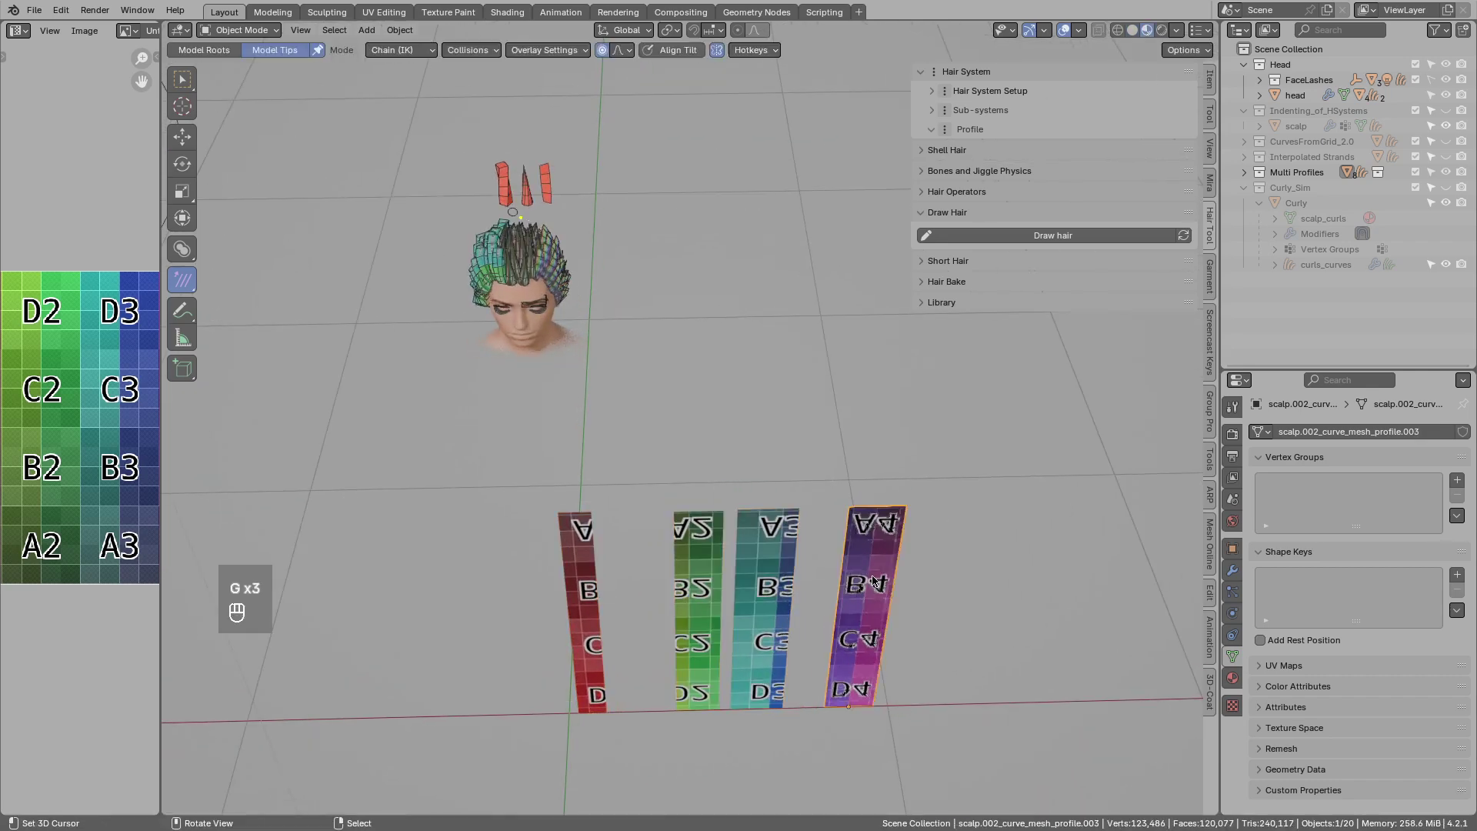
left_click_drag(601, 545, 749, 553)
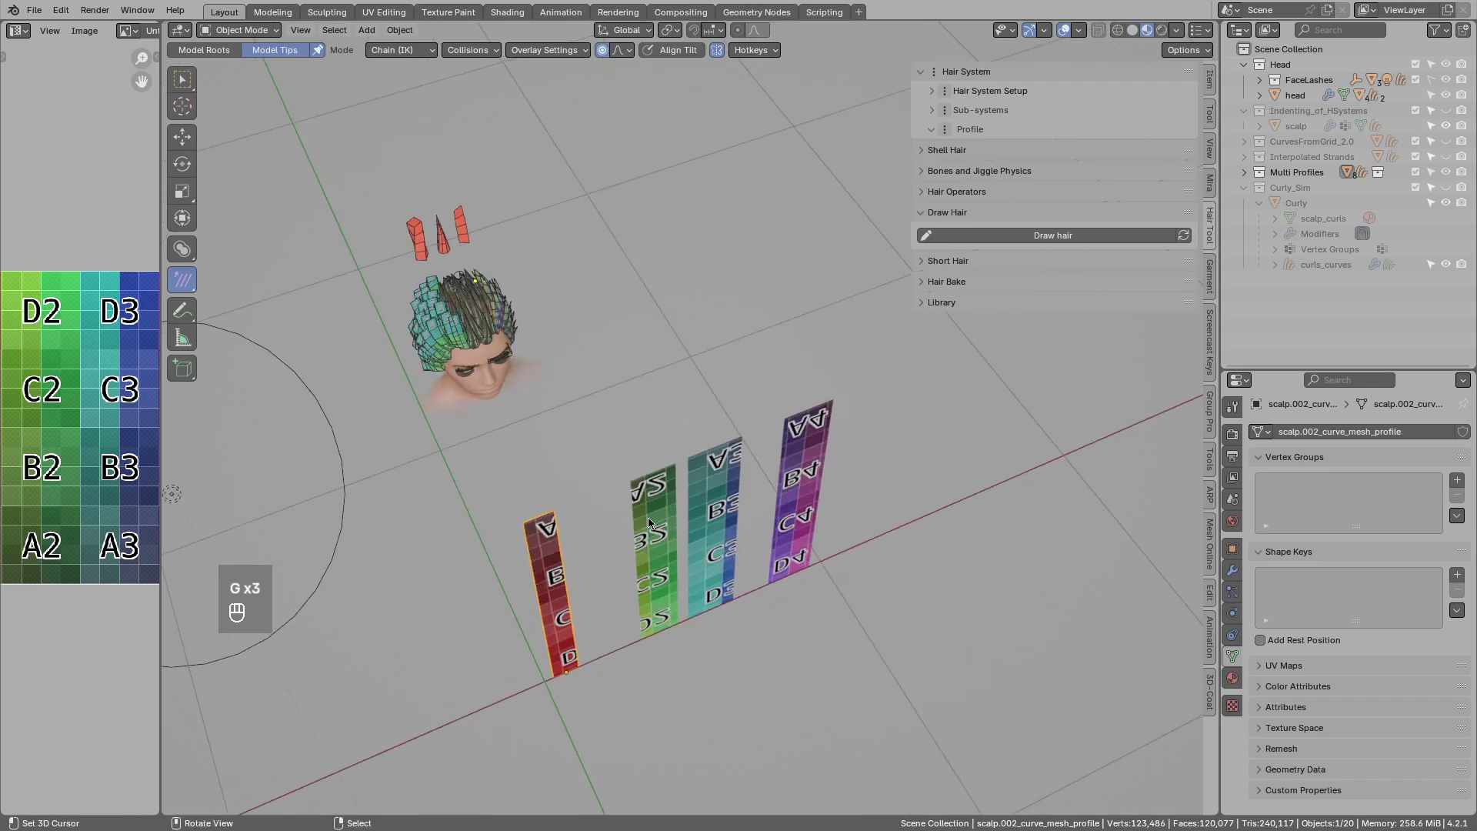
Replace the CUBE profile slot with scalp.002_curve_mesh_profile via the eyedropper, starting on the cone slot.
left_click(472, 308)
left_click_drag(500, 327, 1163, 294)
left_click(1156, 290)
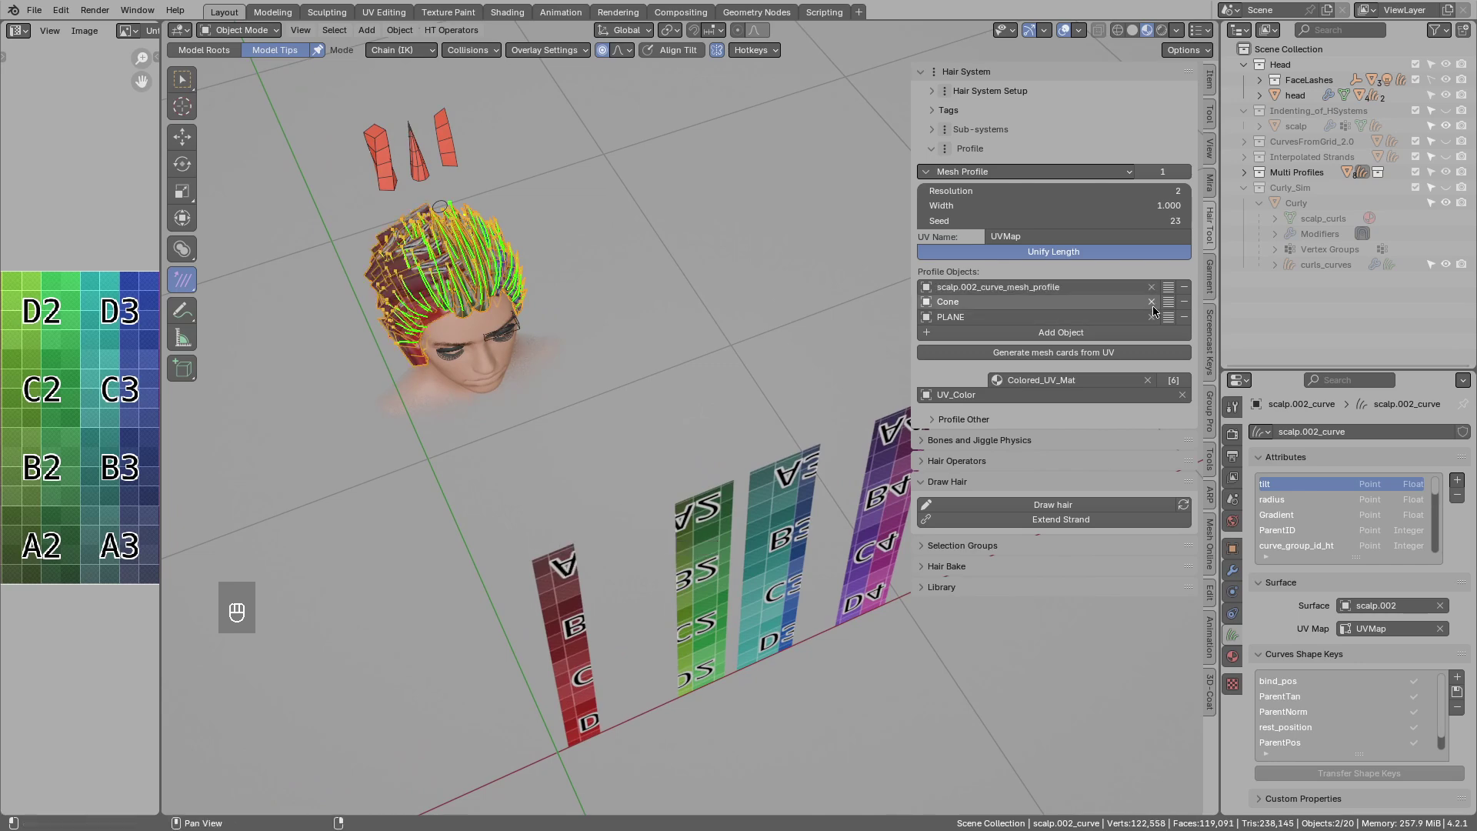
middle_click(1155, 302)
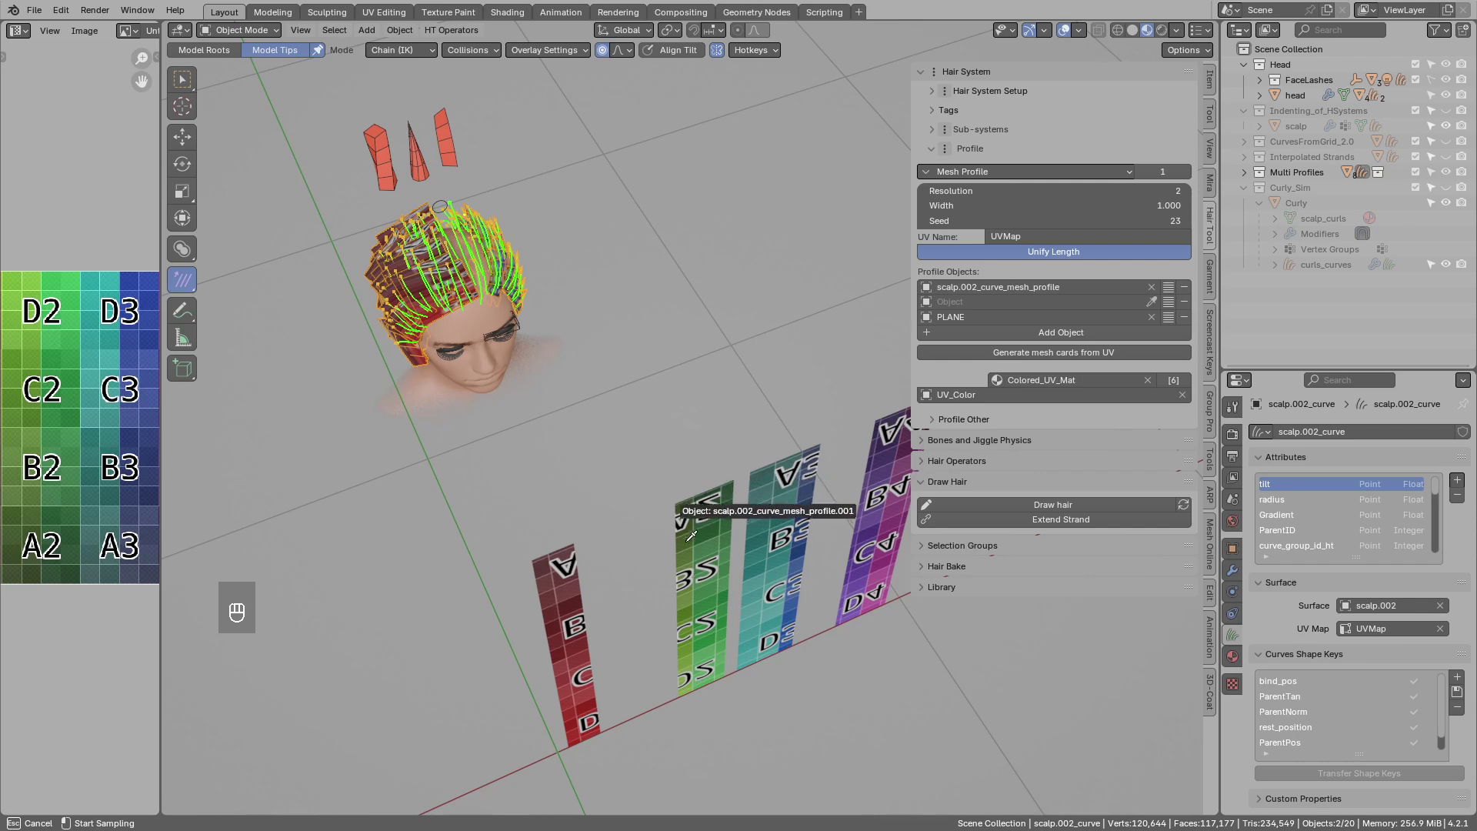
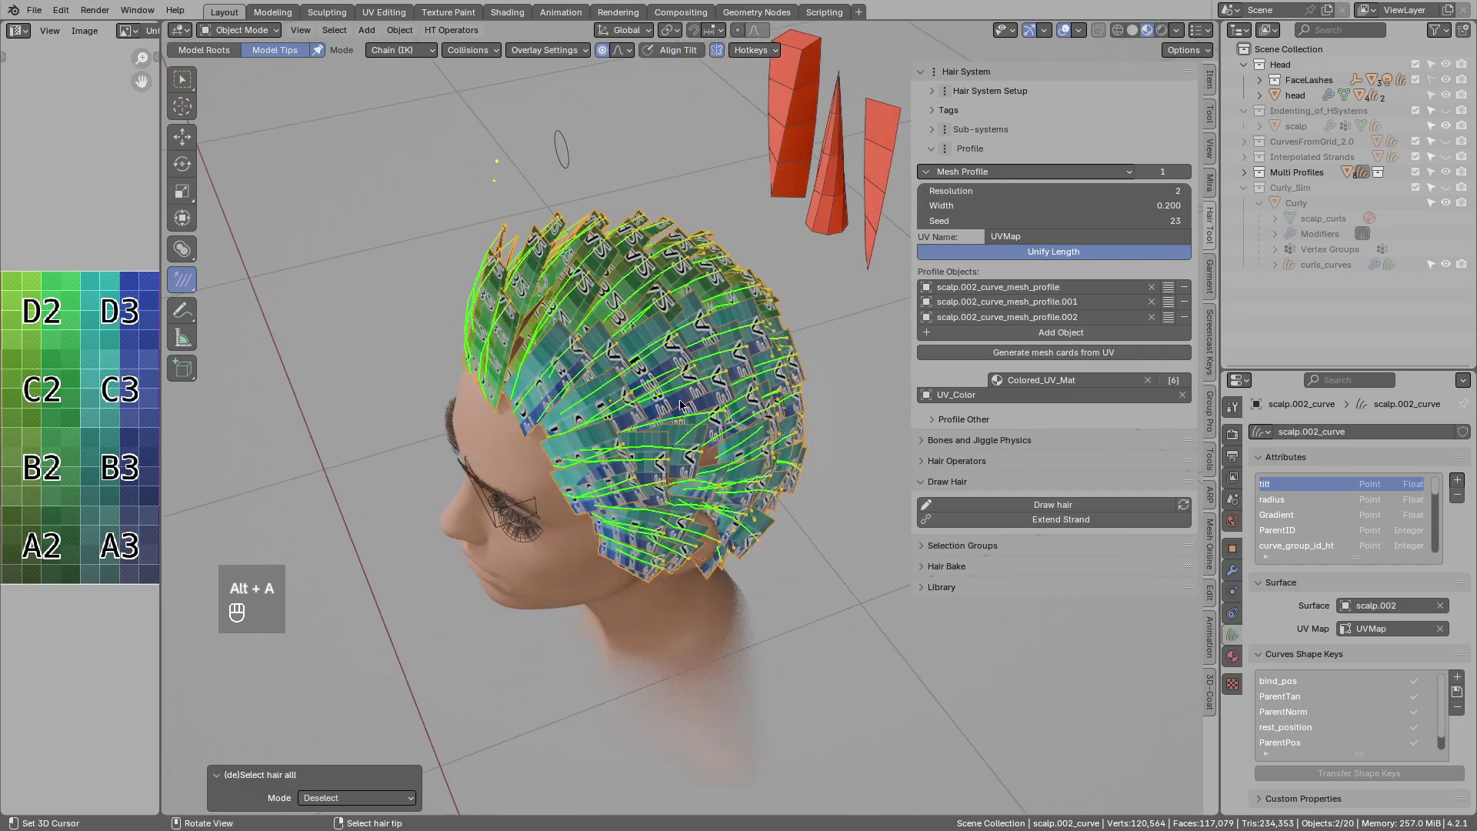
Orbit around the head to inspect the lettered mesh-profile cards wrapping the hair.
left_click_drag(548, 437, 678, 416)
left_click_drag(628, 429, 631, 475)
left_click_drag(702, 562, 648, 481)
left_click_drag(675, 462, 737, 411)
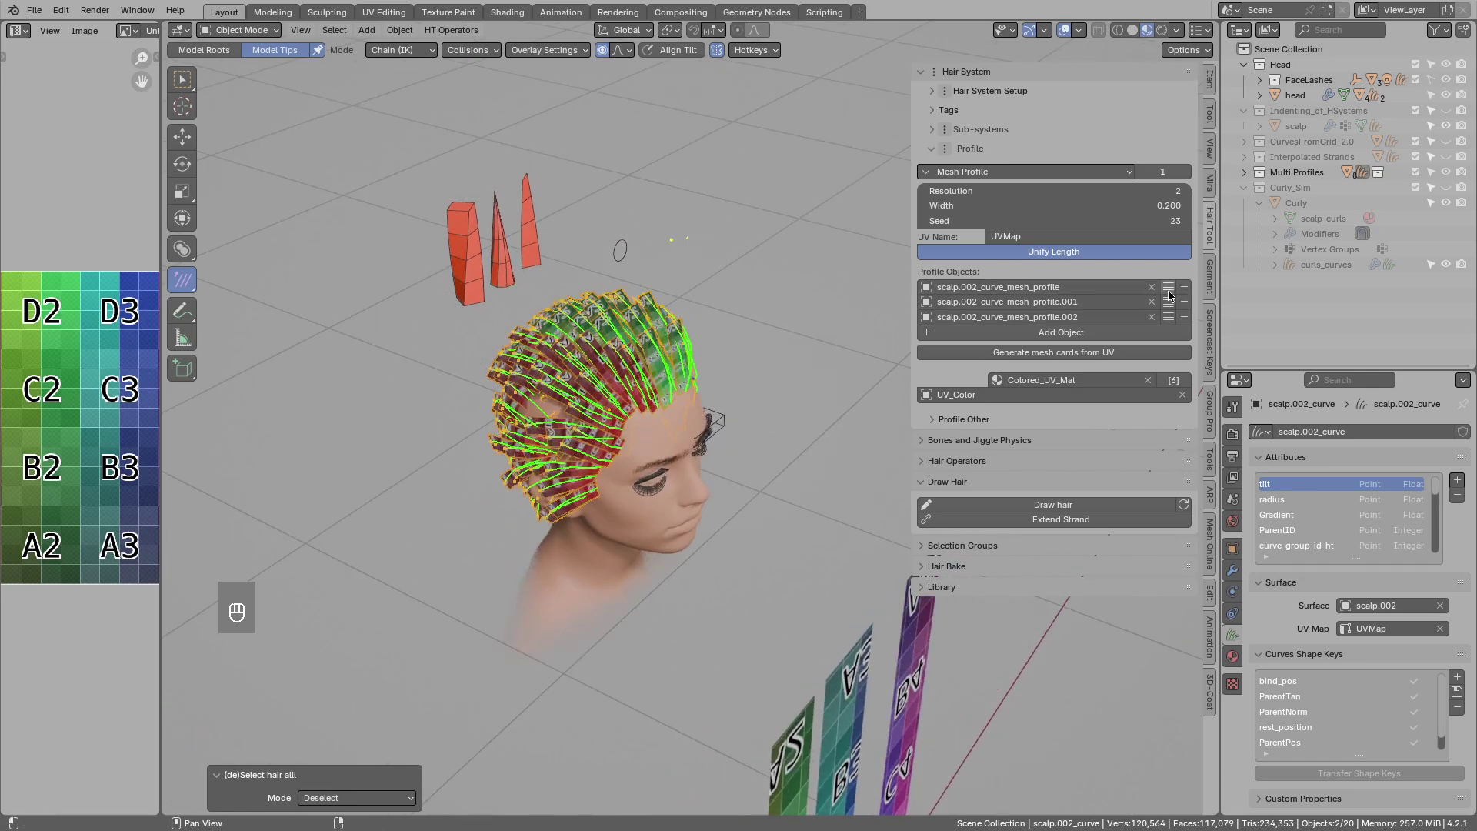
left_click_drag(1171, 294, 702, 562)
left_click_drag(637, 545, 671, 388)
left_click_drag(713, 453, 591, 435)
Deselect all hair strands via (de)Select hair set to Deselect and zoom out to the standing cards.
key("alt+a")
left_click_drag(557, 401, 516, 348)
left_click_drag(561, 368, 560, 424)
left_click(559, 425)
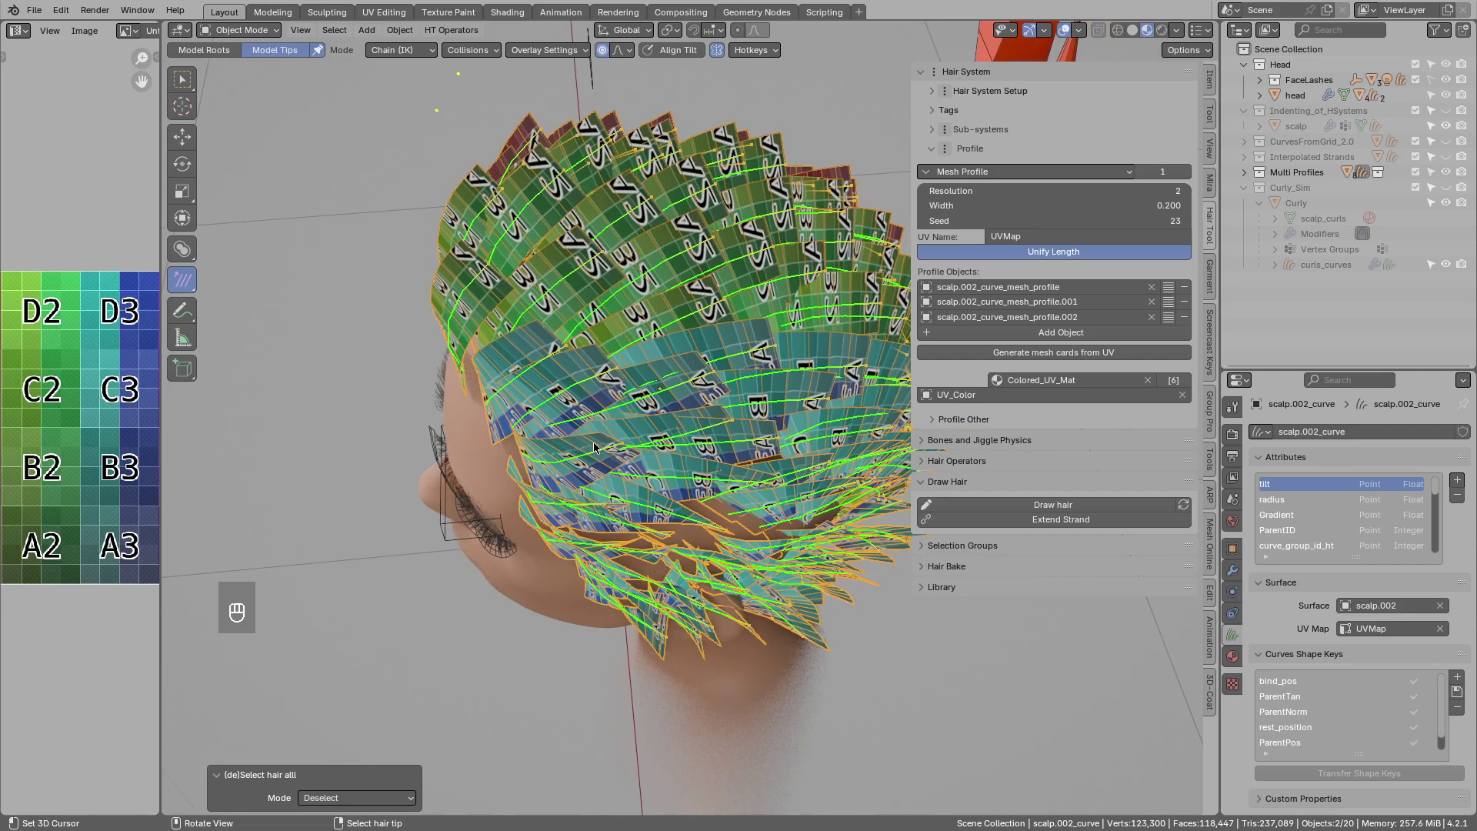
left_click(631, 427)
left_click(589, 439)
left_click_drag(607, 449, 631, 457)
key("d")
left_click_drag(569, 462, 713, 425)
Duplicate a profile card, rotate the copy and join it into the red card.
middle_click(624, 353)
left_click_drag(634, 400, 665, 455)
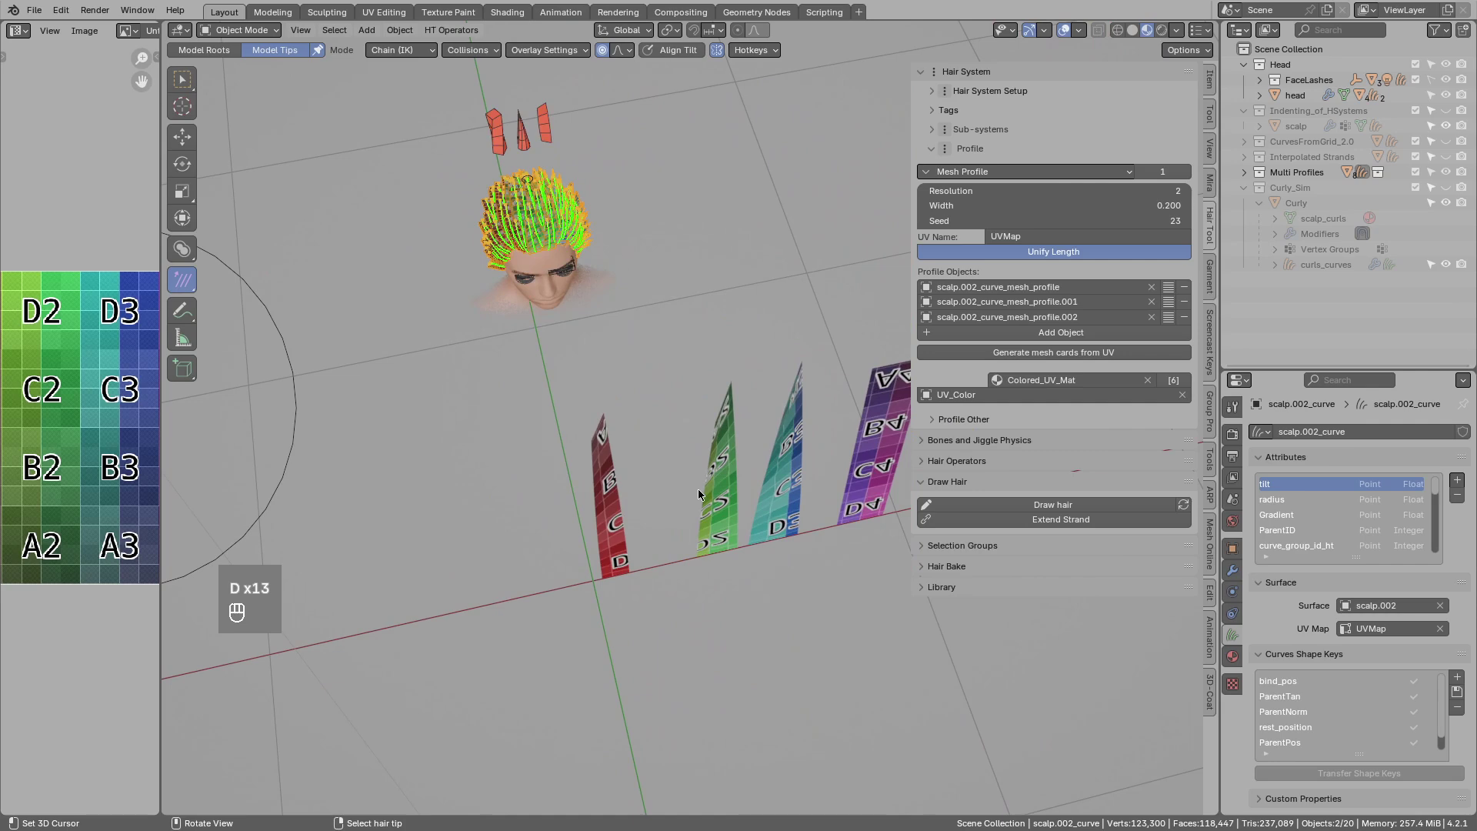
middle_click(722, 492)
middle_click(733, 524)
middle_click(732, 522)
key("shift+d")
key("r")
left_click(601, 579)
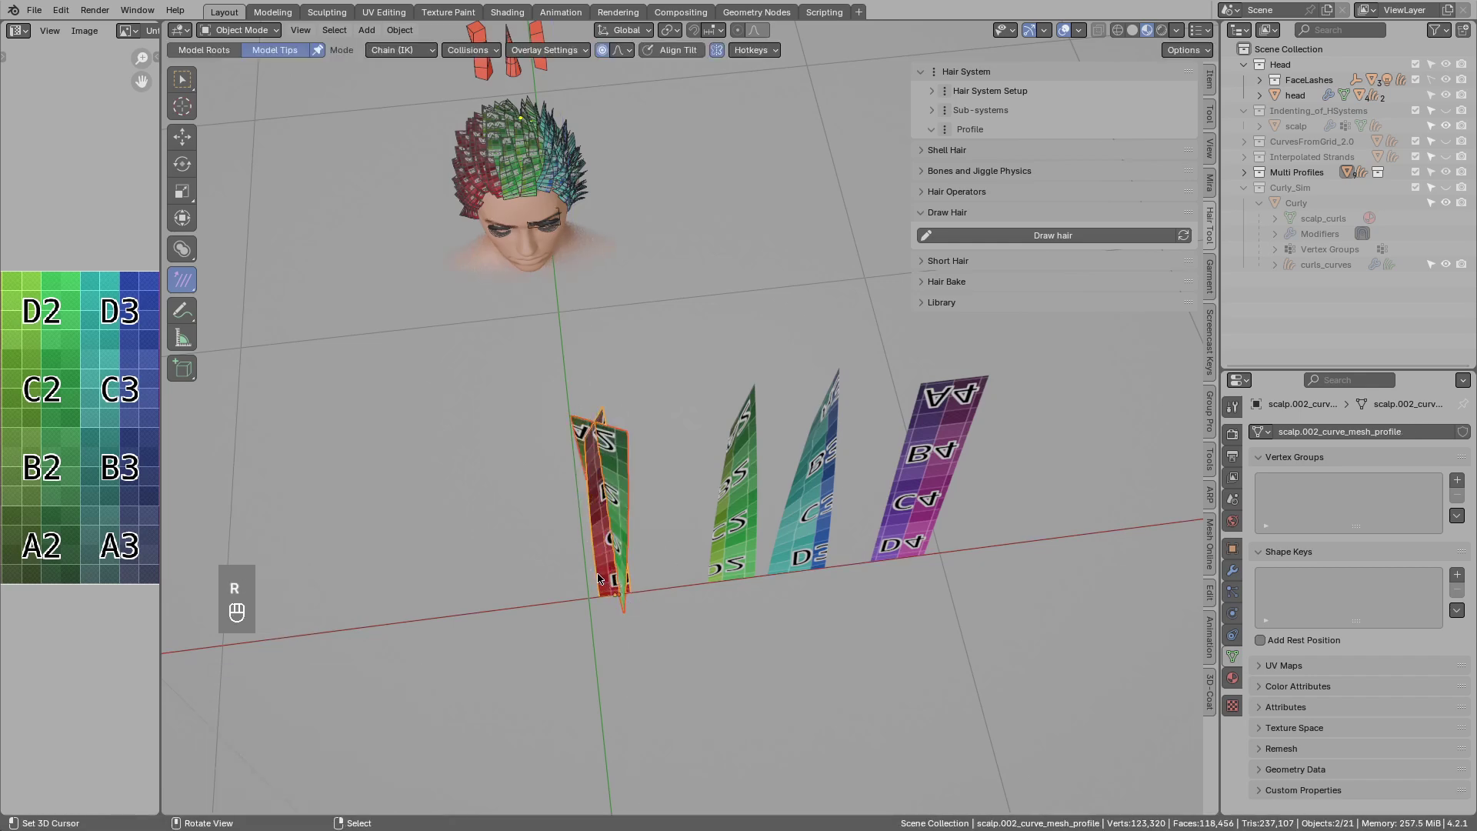
key("ctrl+j")
Orbit the head to check how the crossed card appears in the hair.
left_click_drag(581, 418, 639, 486)
left_click_drag(646, 474, 776, 450)
left_click_drag(598, 427, 537, 503)
left_click_drag(564, 498, 594, 493)
left_click_drag(630, 502, 650, 556)
left_click_drag(604, 565, 567, 509)
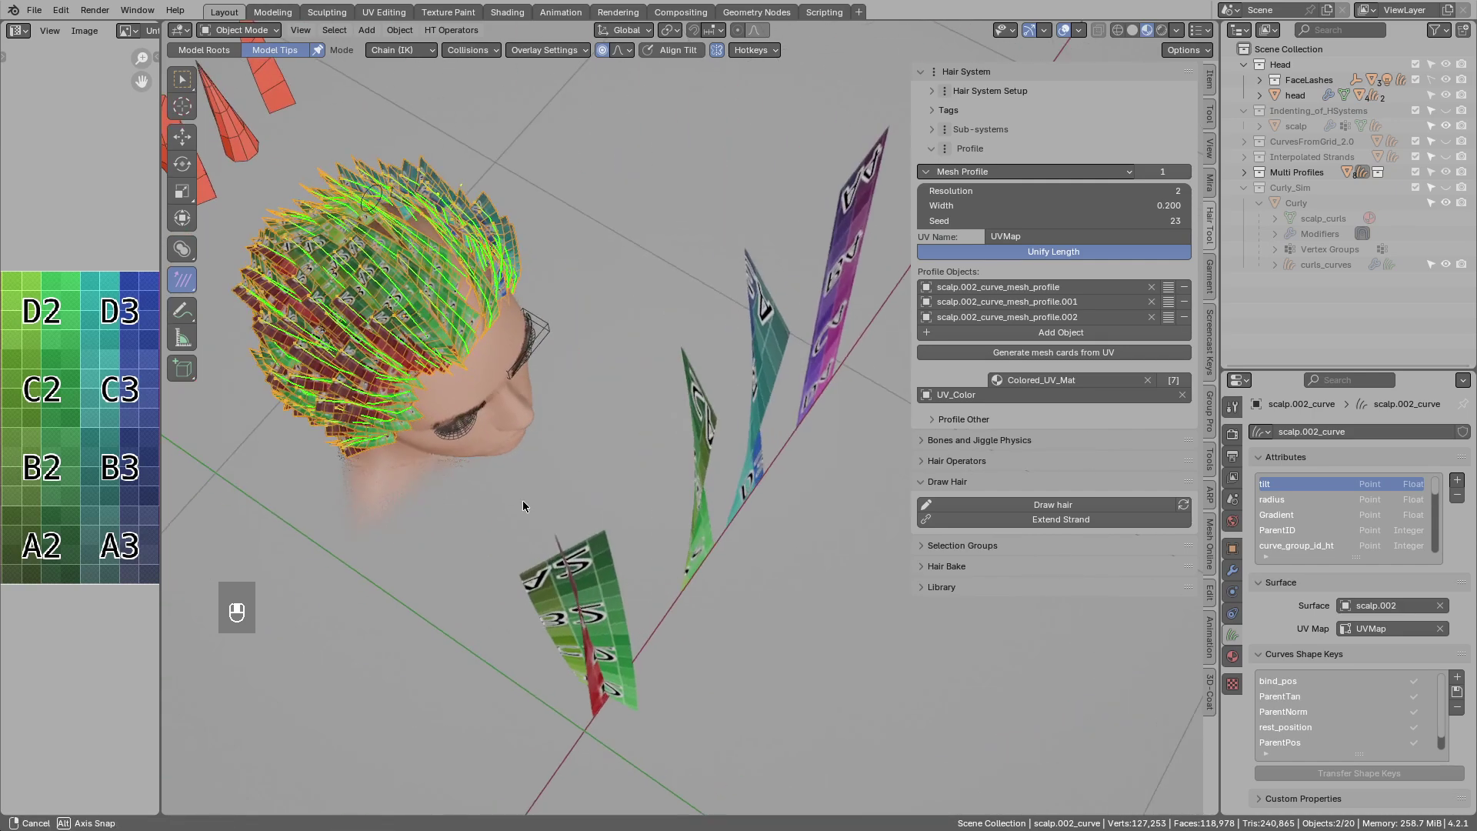
left_click_drag(467, 497, 687, 467)
left_click_drag(656, 524, 604, 533)
Duplicate another profile card and rotate the copy about Z so it crosses the original.
left_click(852, 619)
left_click(858, 619)
key("shift+d")
key("r")
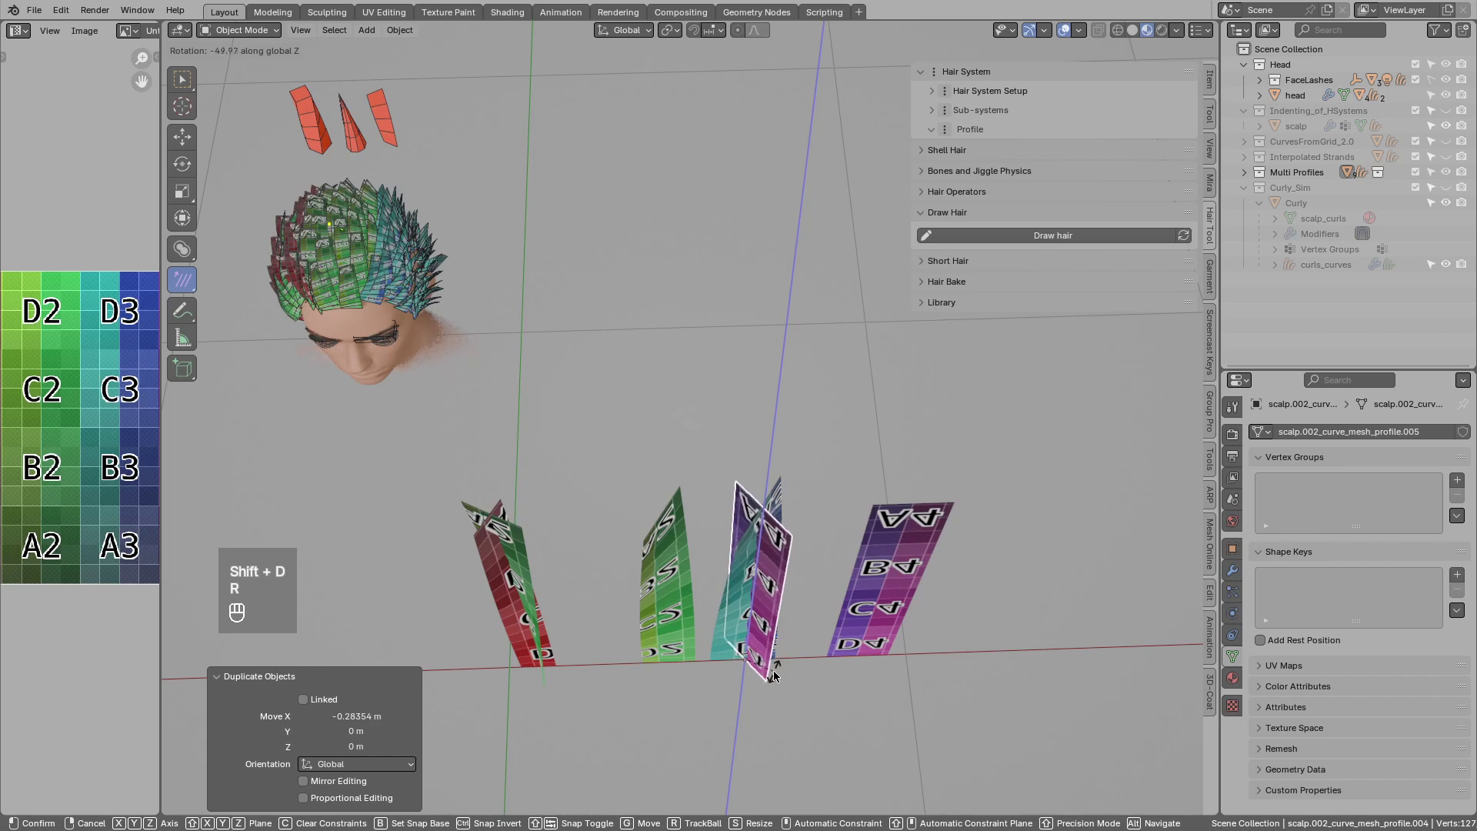
key("ctrl+j")
left_click_drag(449, 372, 547, 436)
left_click_drag(574, 406, 611, 512)
left_click_drag(638, 485, 590, 484)
key("d")
left_click(541, 442)
Check the added purple colours on the head's cards, then show the crossed card's Decimate, Weld and 57.3° SimpleDeform modifiers.
key("d")
key("d")
key("d")
key("d")
left_click(569, 427)
left_click(551, 447)
key("d")
key("d")
left_click_drag(578, 459, 741, 432)
left_click_drag(764, 454, 835, 470)
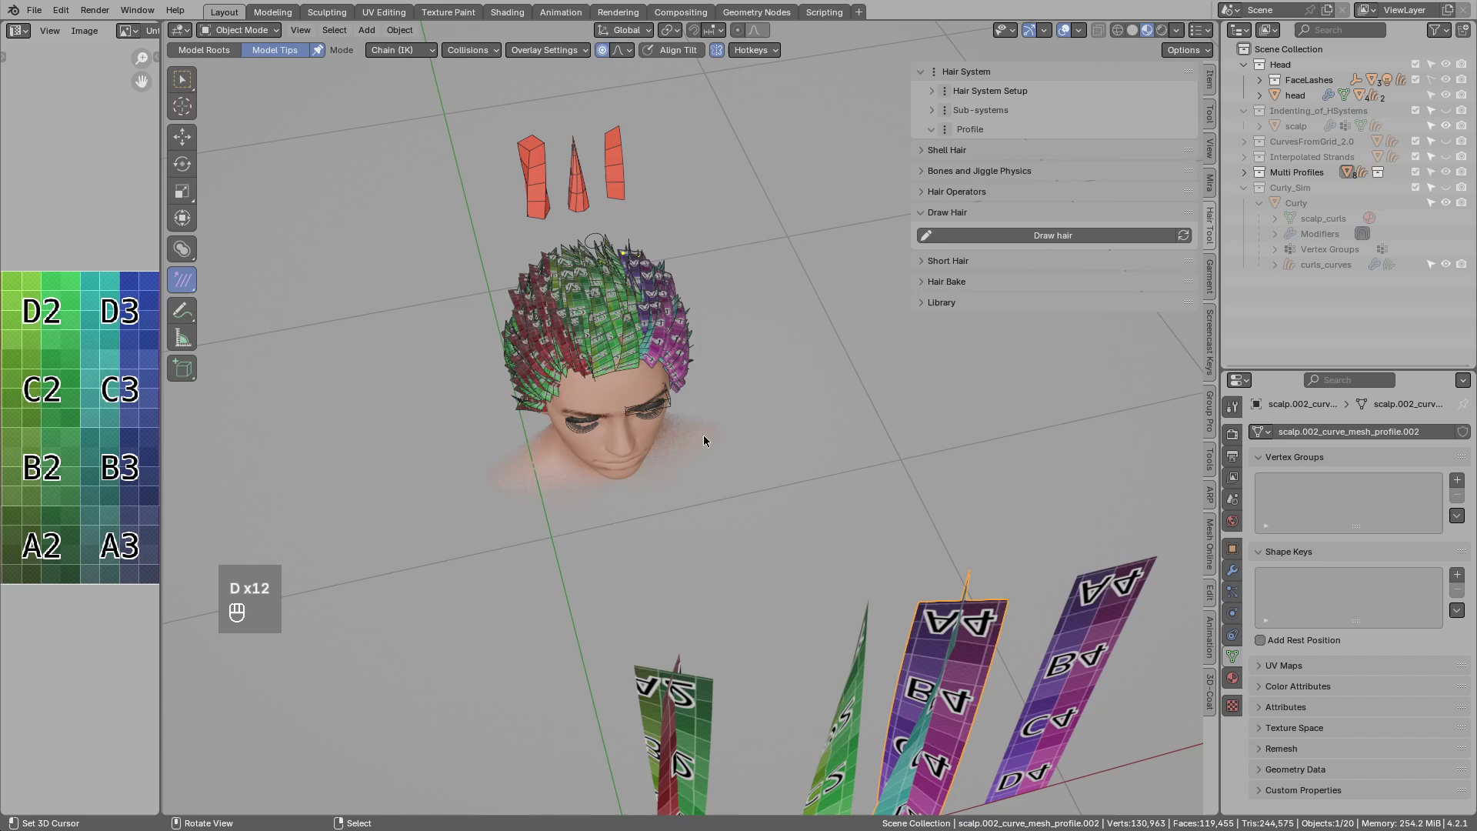
left_click(779, 506)
left_click(877, 592)
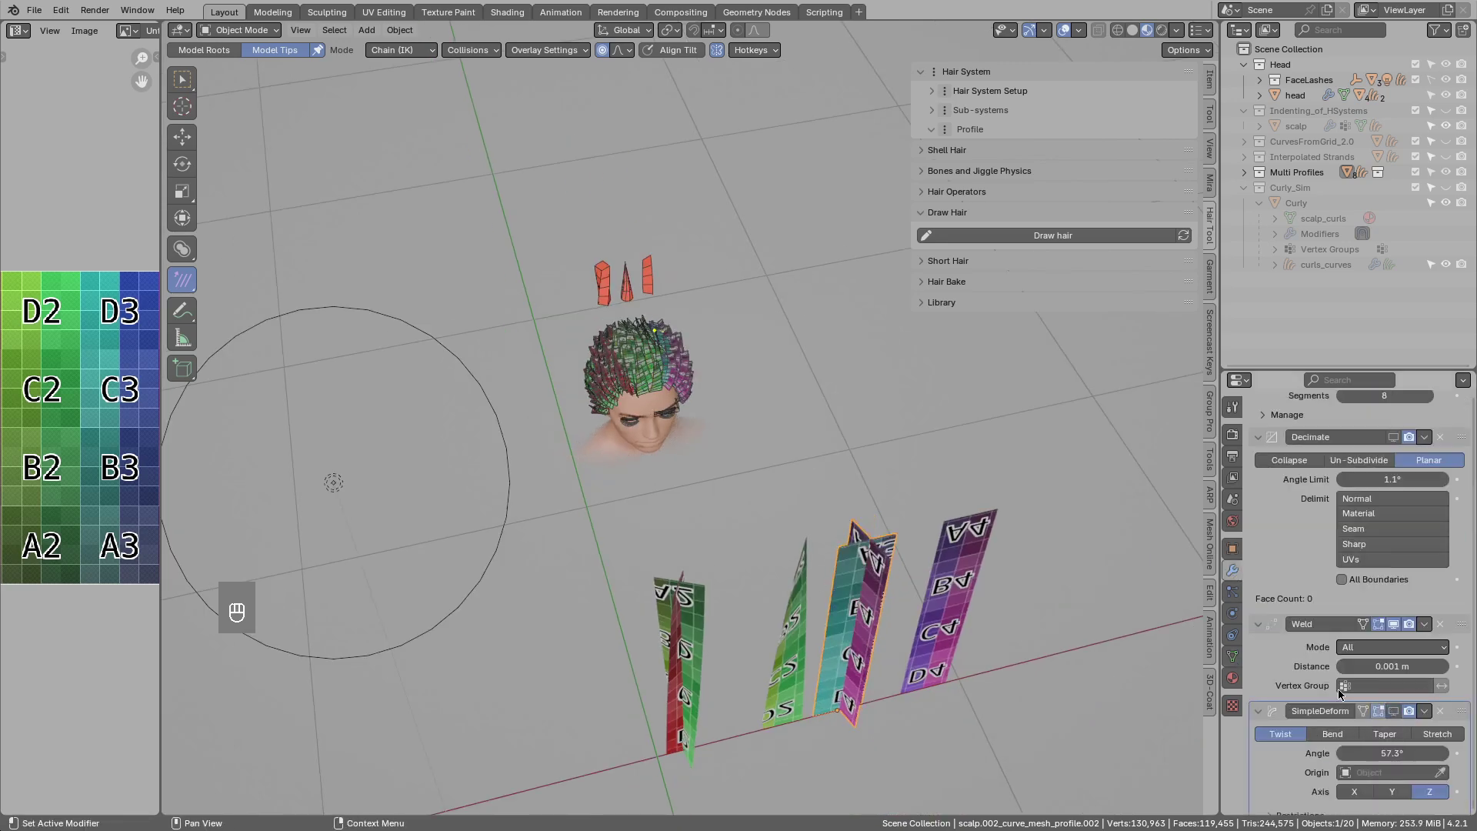
Cut extra edges across the top of the crossed profile card with the Knife tool in Edit Mode.
left_click_drag(921, 559, 896, 534)
left_click_drag(877, 529, 715, 373)
key("Tab")
left_click(689, 577)
key("k")
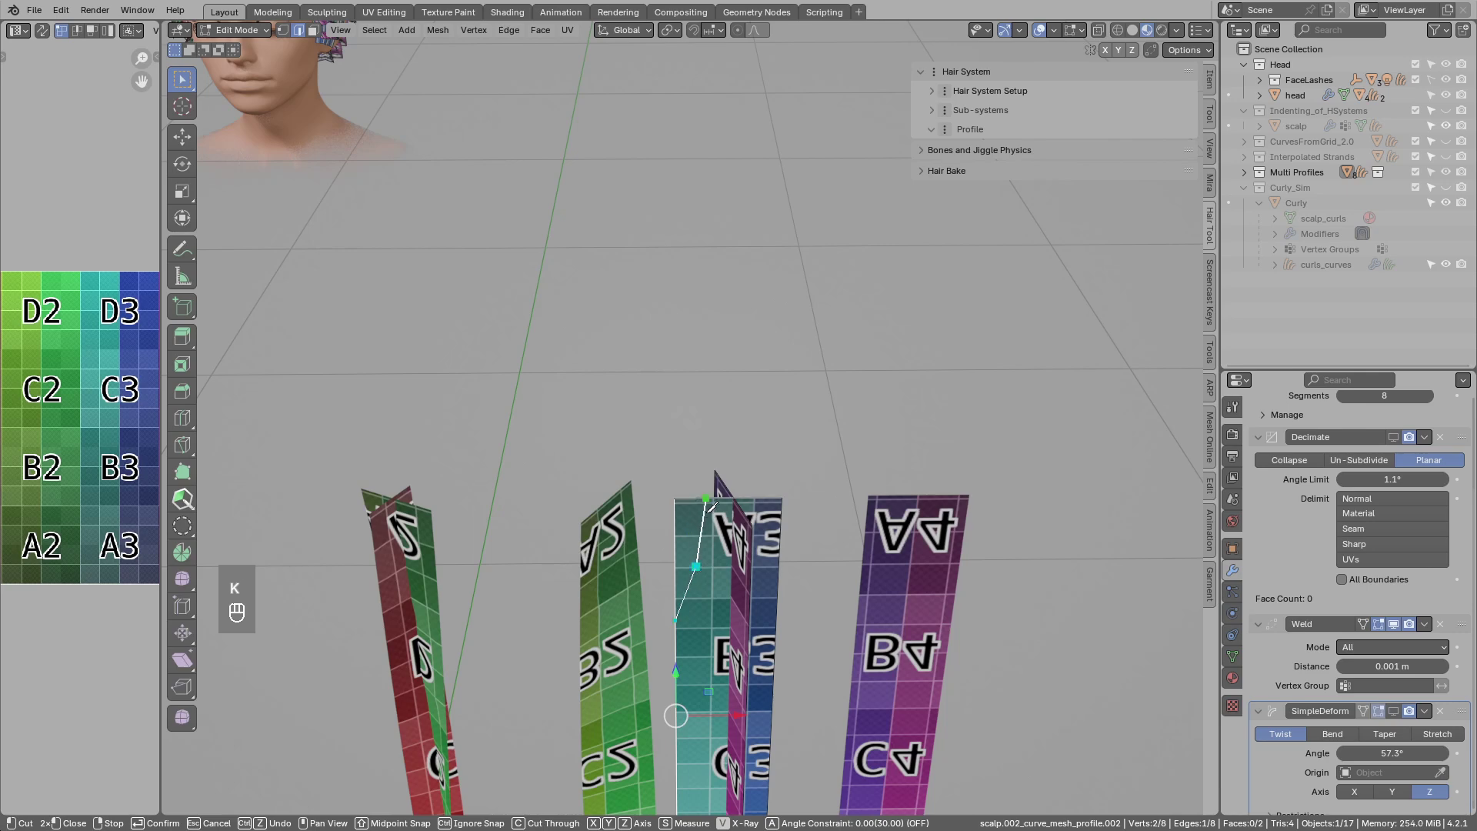
left_click(680, 503)
left_click_drag(680, 503, 733, 520)
key("x")
key("Tab")
Reselect the scalp hair curve object to show its mesh profile settings with three cards.
left_click(734, 520)
left_click(549, 388)
left_click_drag(569, 407, 560, 306)
left_click(560, 305)
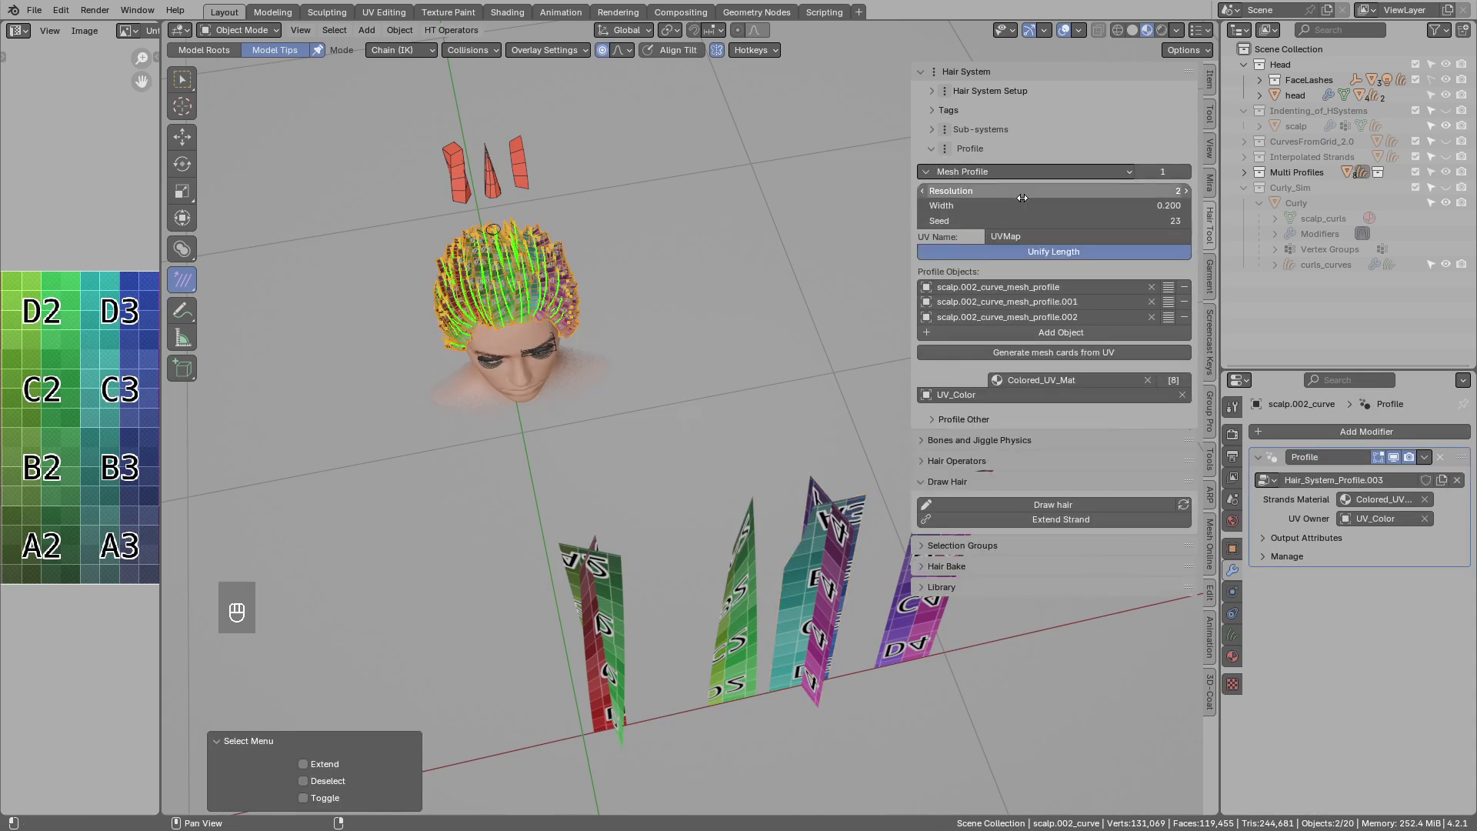
Delete the duplicate crossing card through the Hair Tool Delete menu.
left_click_drag(999, 171, 967, 244)
left_click(646, 578)
left_click(735, 555)
left_click(856, 524)
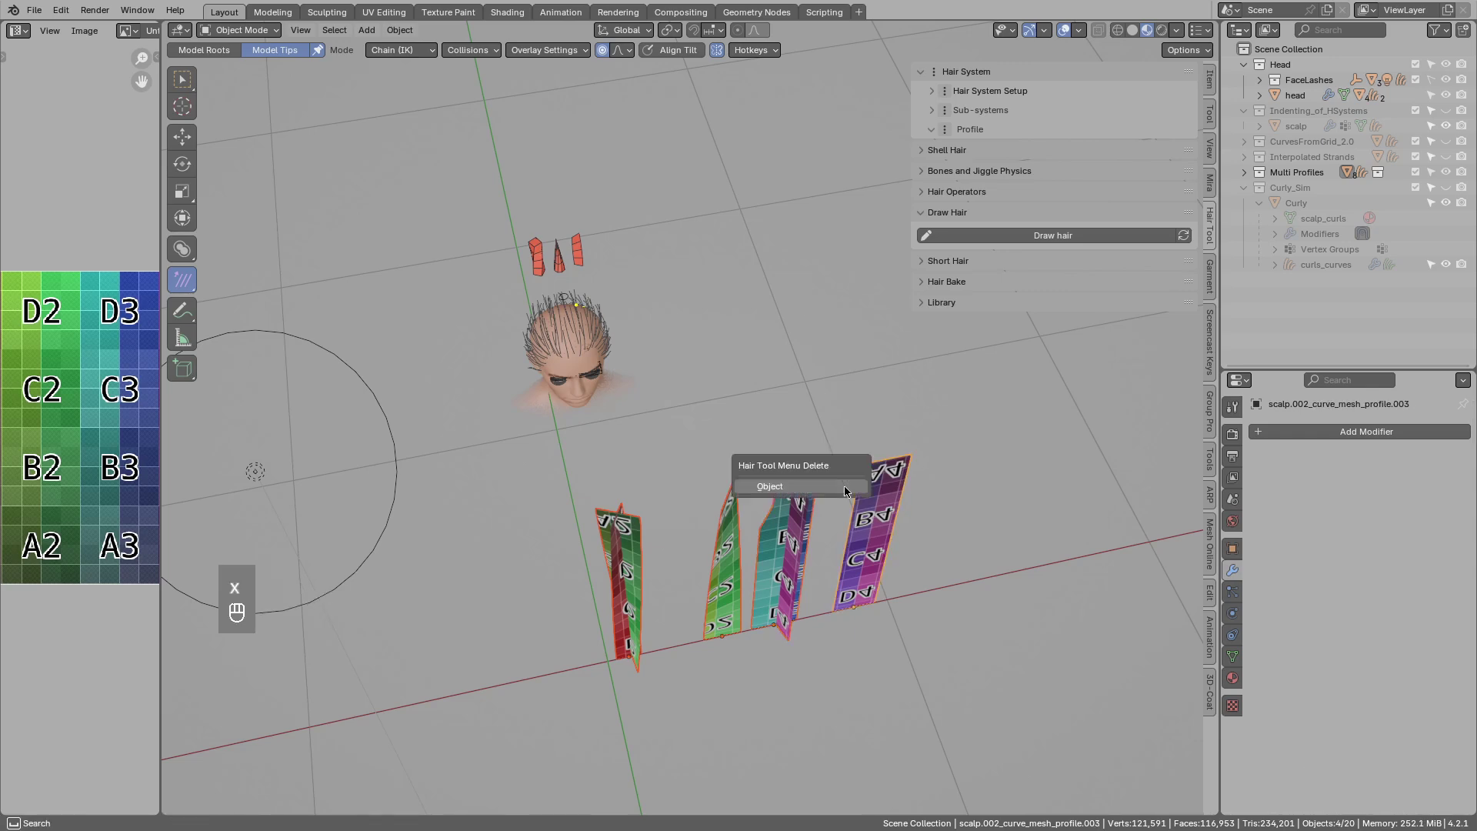
Switch the hair's Profile type from Mesh Profile to Curve Profile UV.
left_click_drag(607, 352, 628, 370)
left_click_drag(628, 371, 665, 398)
middle_click(665, 397)
left_click_drag(644, 363, 622, 367)
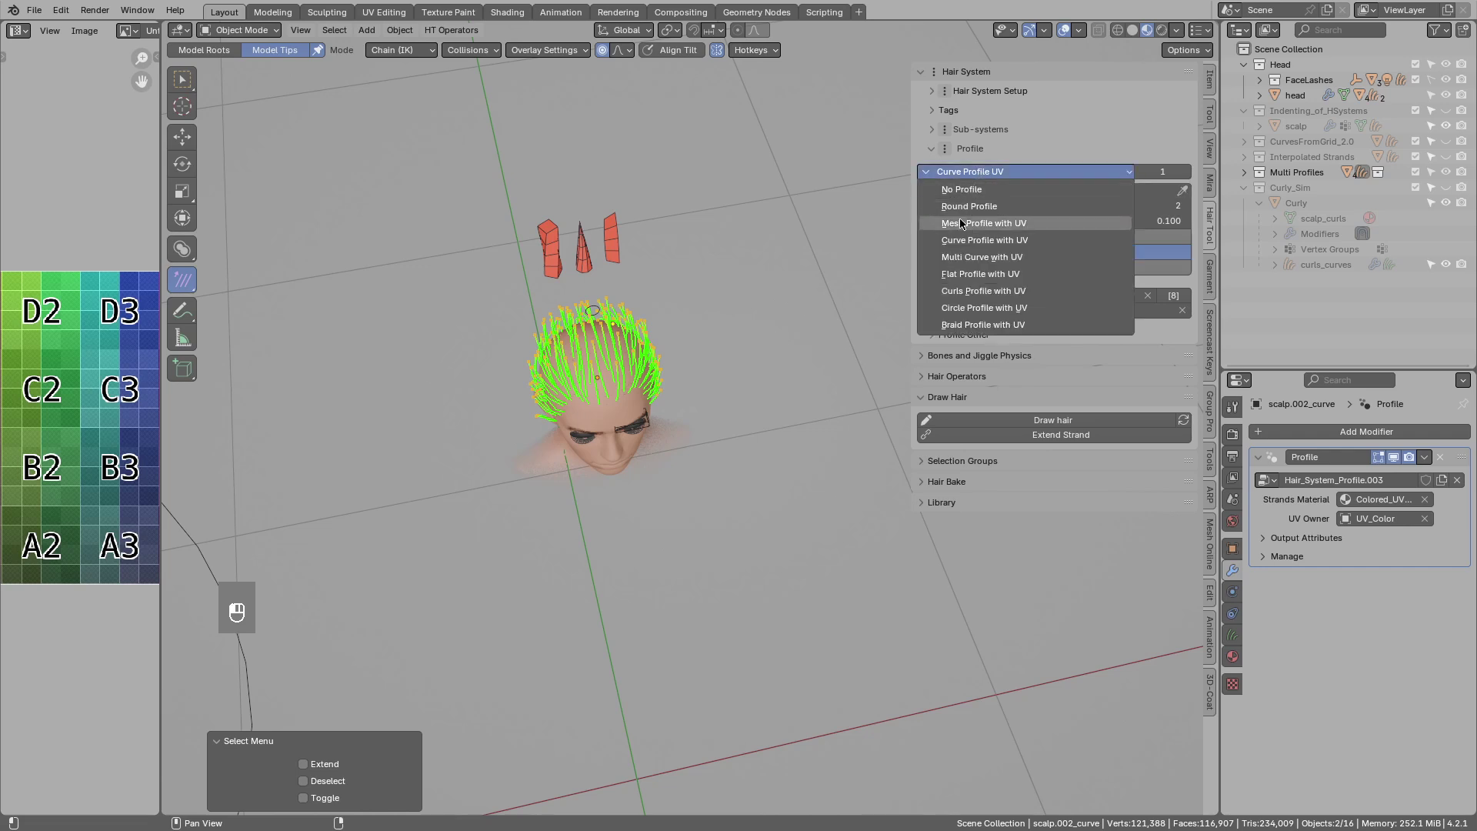
Generate the curve profiles and frame the four lettered Hair_profile cards in view.
left_click_drag(990, 263, 1081, 344)
middle_click(1068, 339)
middle_click(728, 490)
left_click_drag(726, 500, 717, 513)
left_click_drag(718, 513, 584, 553)
left_click_drag(584, 553, 708, 507)
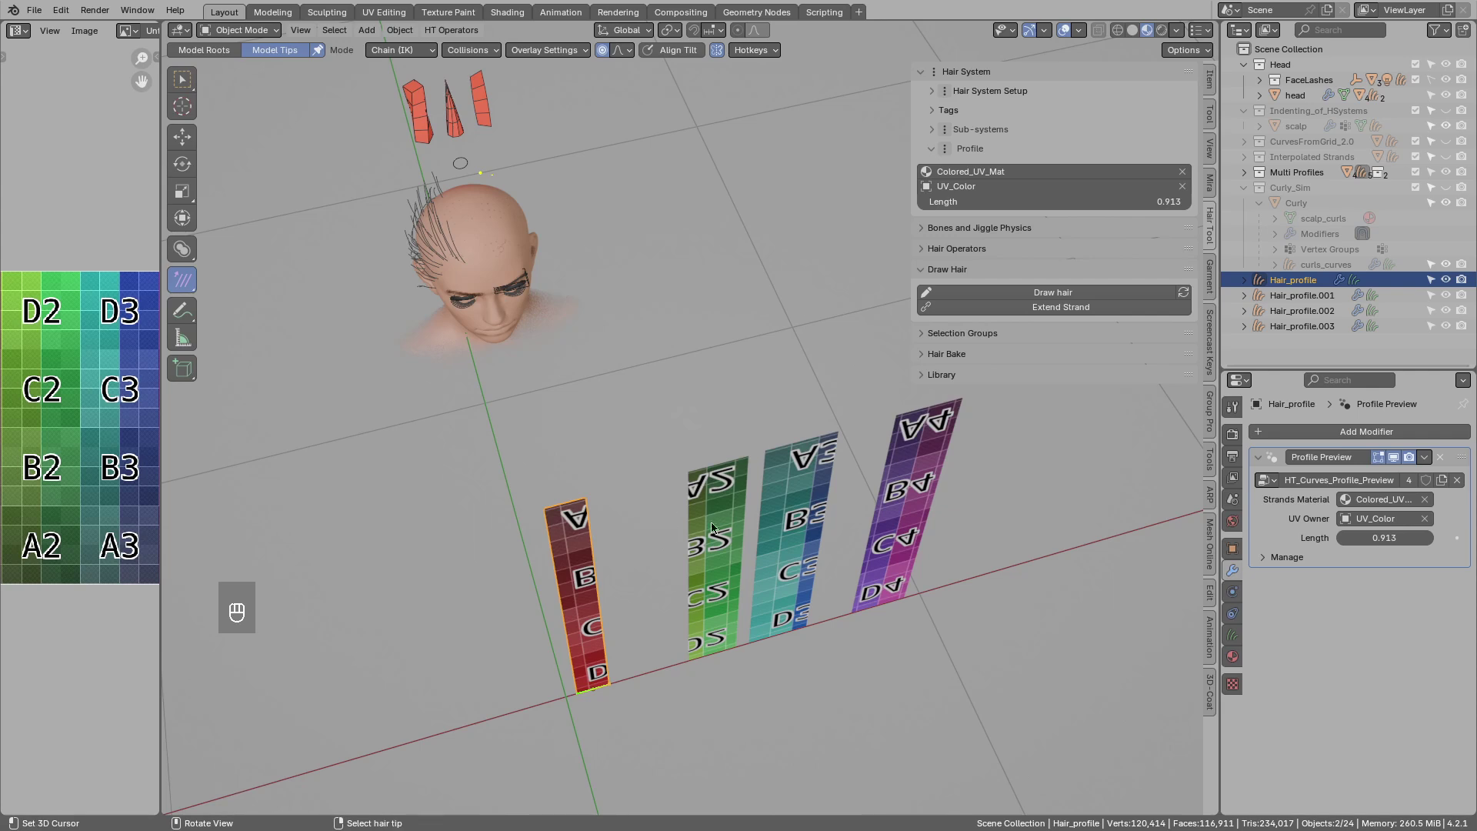
Select Hair_profile.001, then Hair_profile.003, then Hair_profile.001 again from the Outliner.
left_click(711, 518)
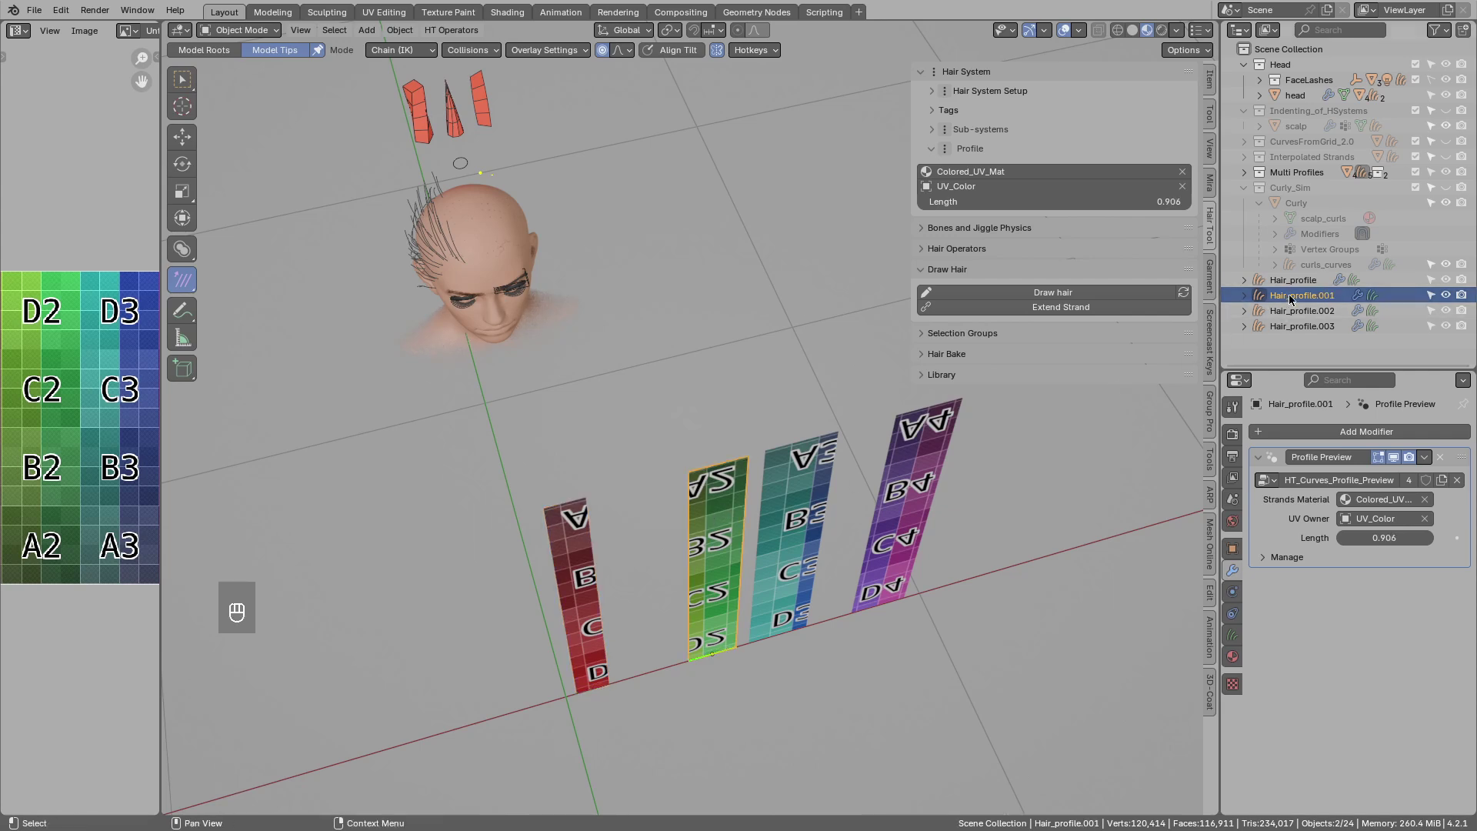
left_click_drag(813, 490, 929, 477)
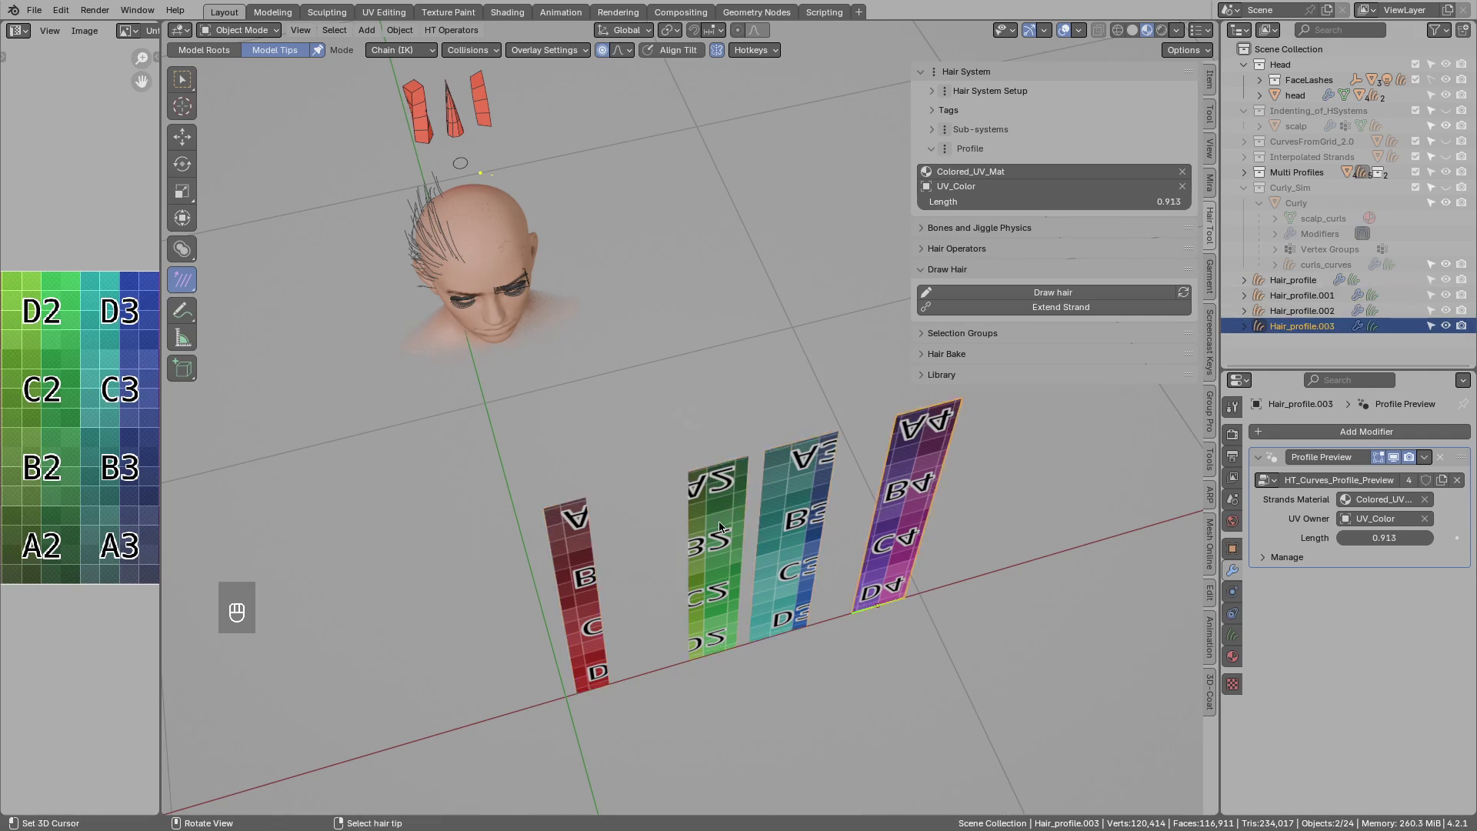
left_click(725, 519)
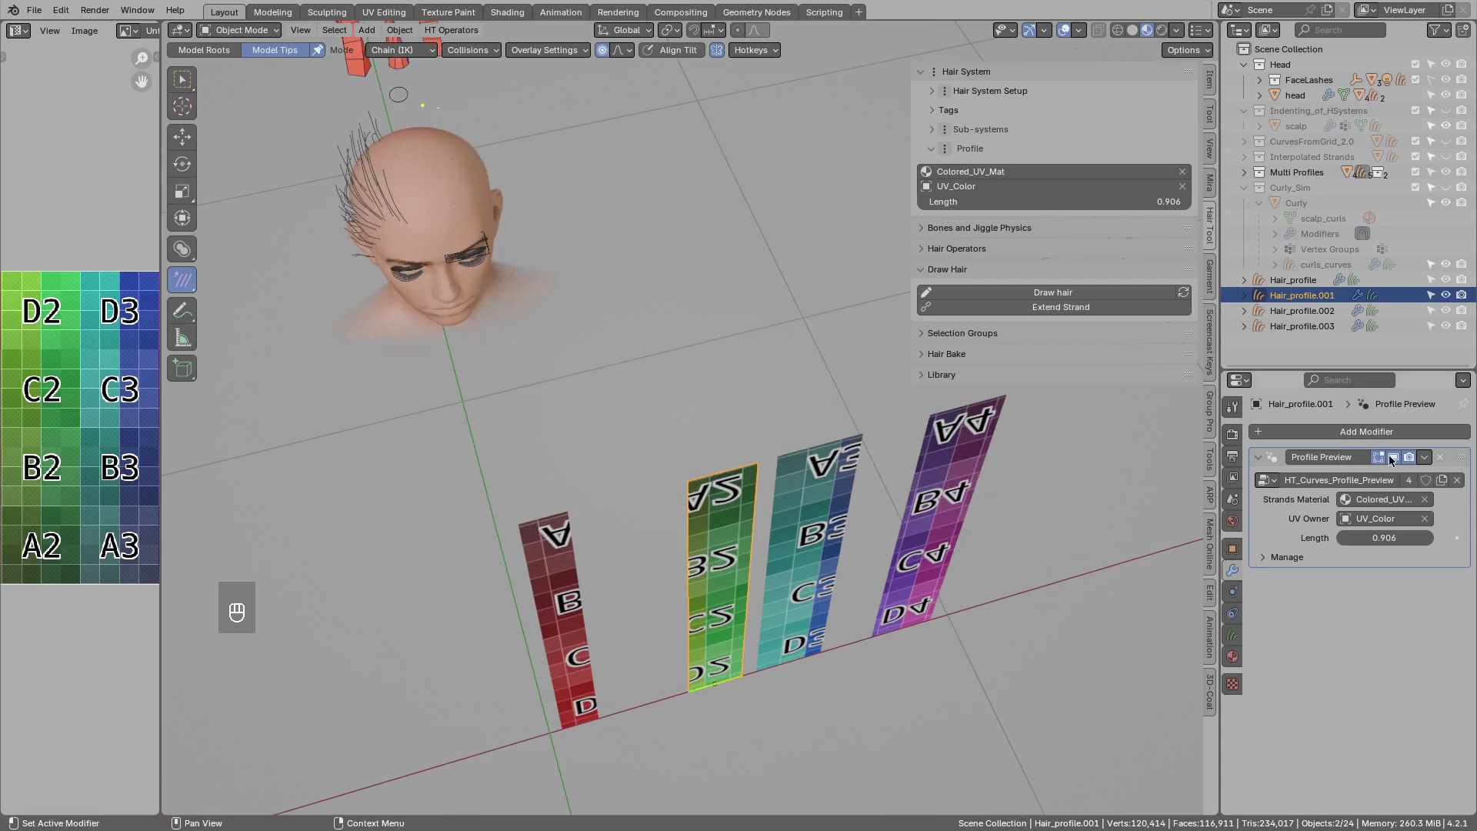
left_click(1398, 464)
left_click_drag(727, 650, 716, 449)
Move the control points of the green Hair_profile.001 curve in Edit Mode.
key("Tab")
key("alt+a")
left_click(686, 648)
key("g")
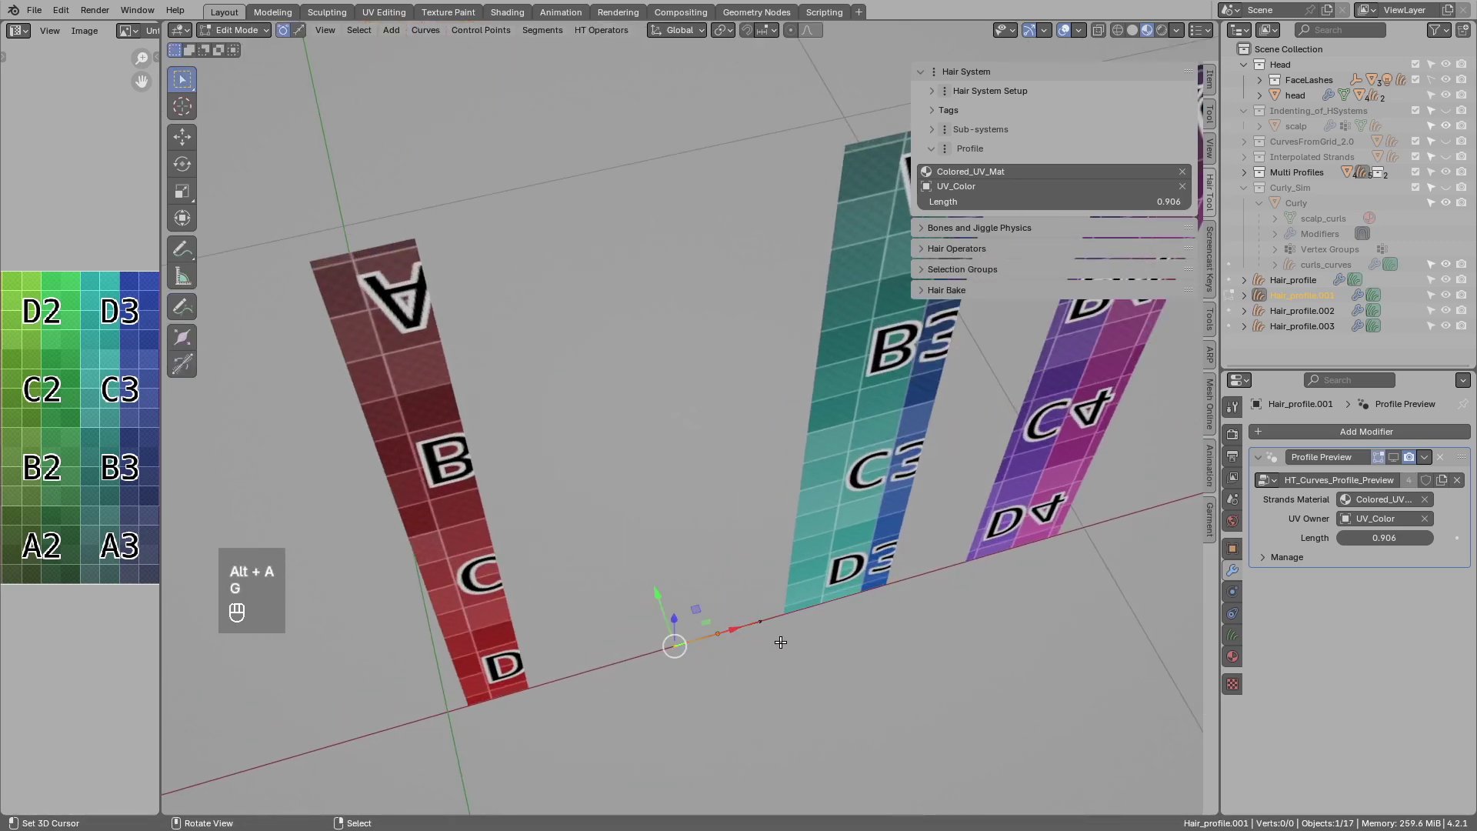
key("Tab")
Cycle the display with repeated D presses while picking cards and adjusting the view of the profile preview.
key("d")
key("d")
left_click(855, 565)
key("d")
key("d")
key("d")
left_click(1009, 511)
left_click(562, 645)
key("d")
key("d")
key("d")
left_click_drag(829, 485, 601, 553)
key("d")
key("d")
key("d")
left_click_drag(752, 511, 809, 482)
left_click_drag(804, 479, 791, 378)
Select the hair object and set its Profile to Multi Curve Profile UV.
key("d")
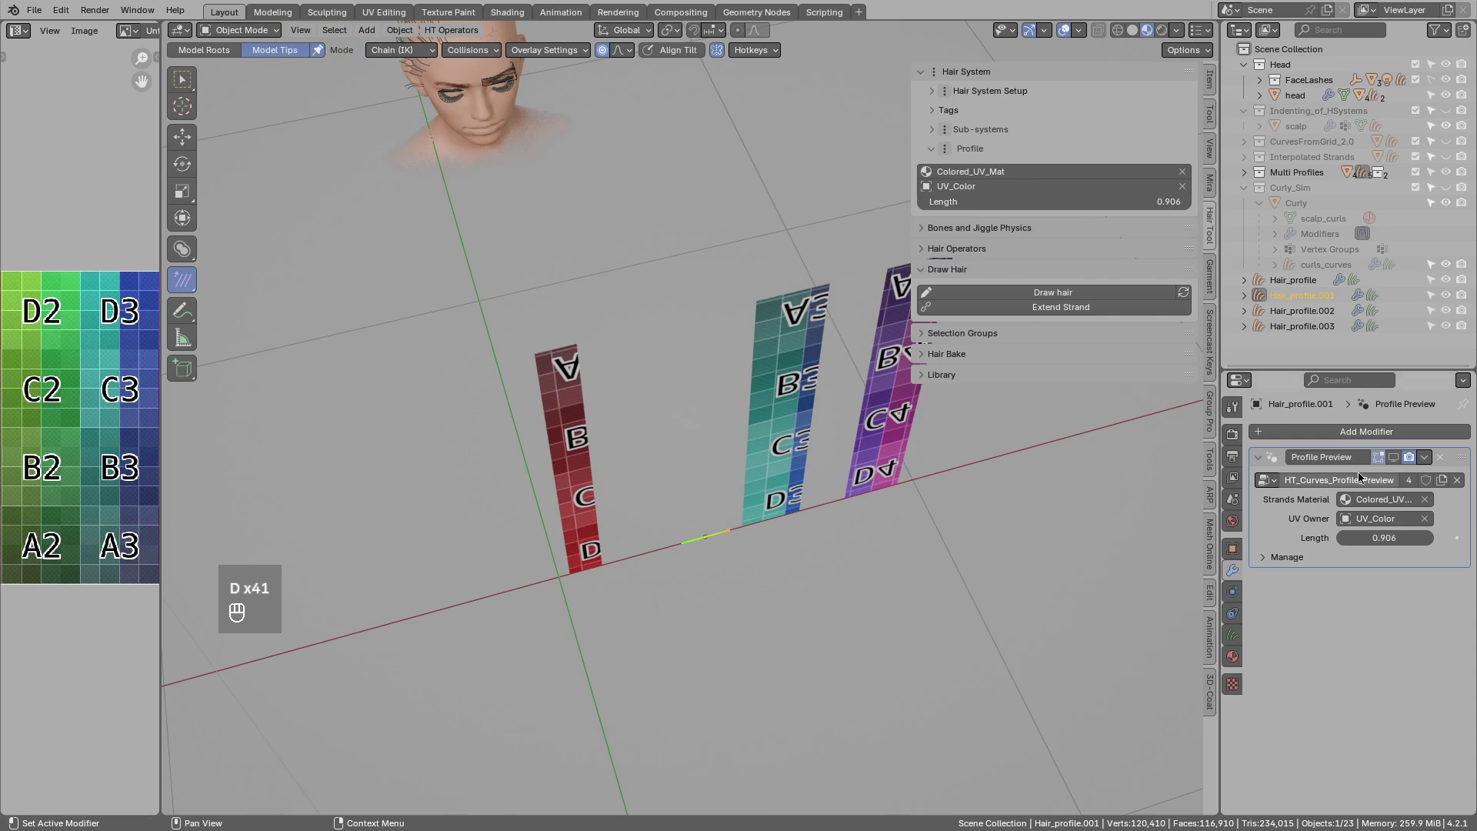
left_click(1395, 462)
left_click_drag(731, 404, 772, 548)
left_click_drag(501, 302, 493, 317)
left_click(534, 317)
left_click(519, 280)
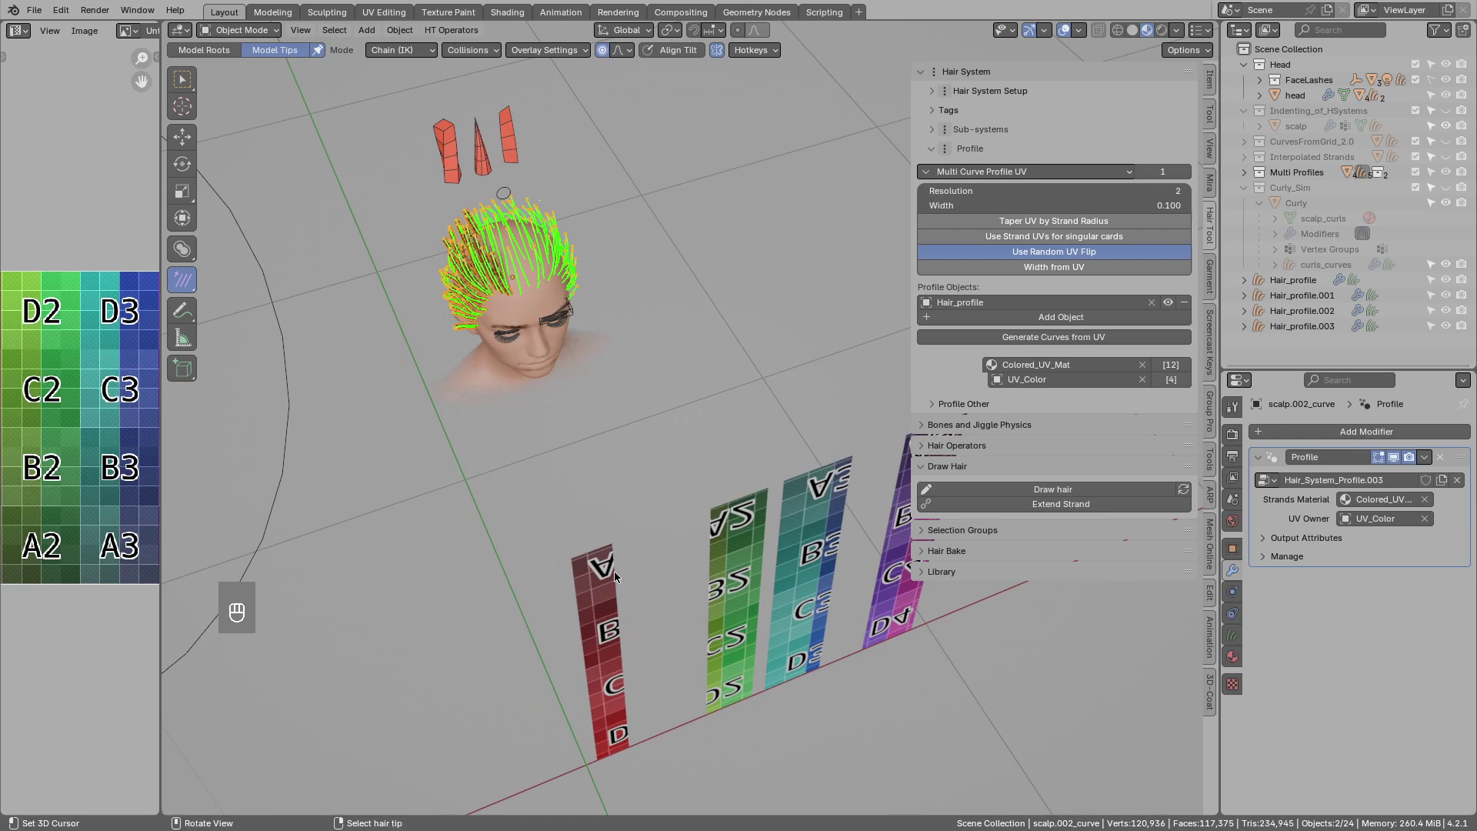
Add profile object slots and eyedrop Hair_profile.001 and Hair_profile.002 into them.
left_click(1142, 327)
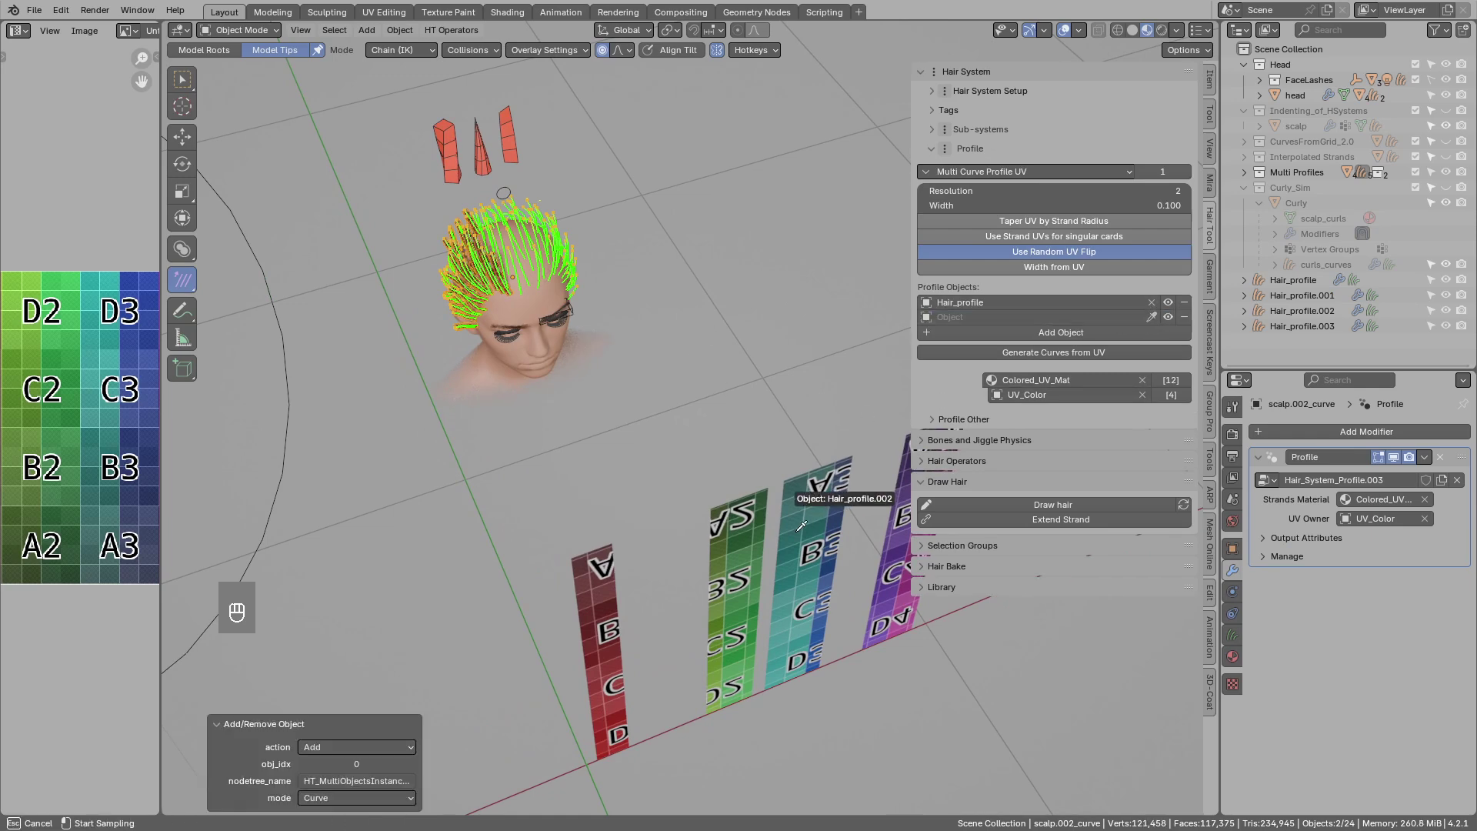
left_click_drag(1160, 342, 804, 512)
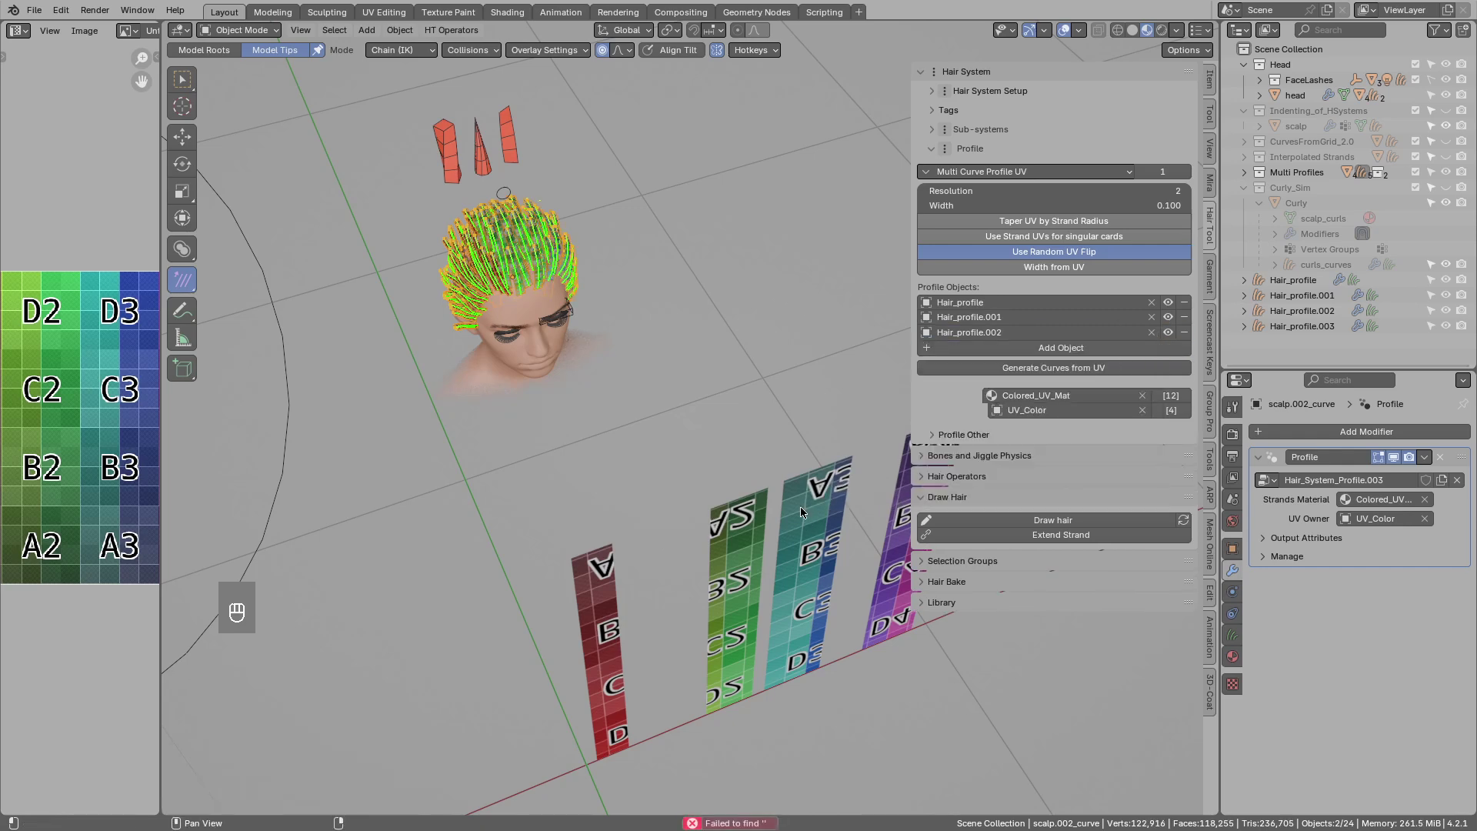
left_click_drag(705, 467, 635, 488)
left_click_drag(600, 336, 687, 478)
left_click(686, 478)
Inspect the mixed red, green and teal cards on the head up close, toggling the view with Alt+Q.
key("alt+q")
left_click(711, 462)
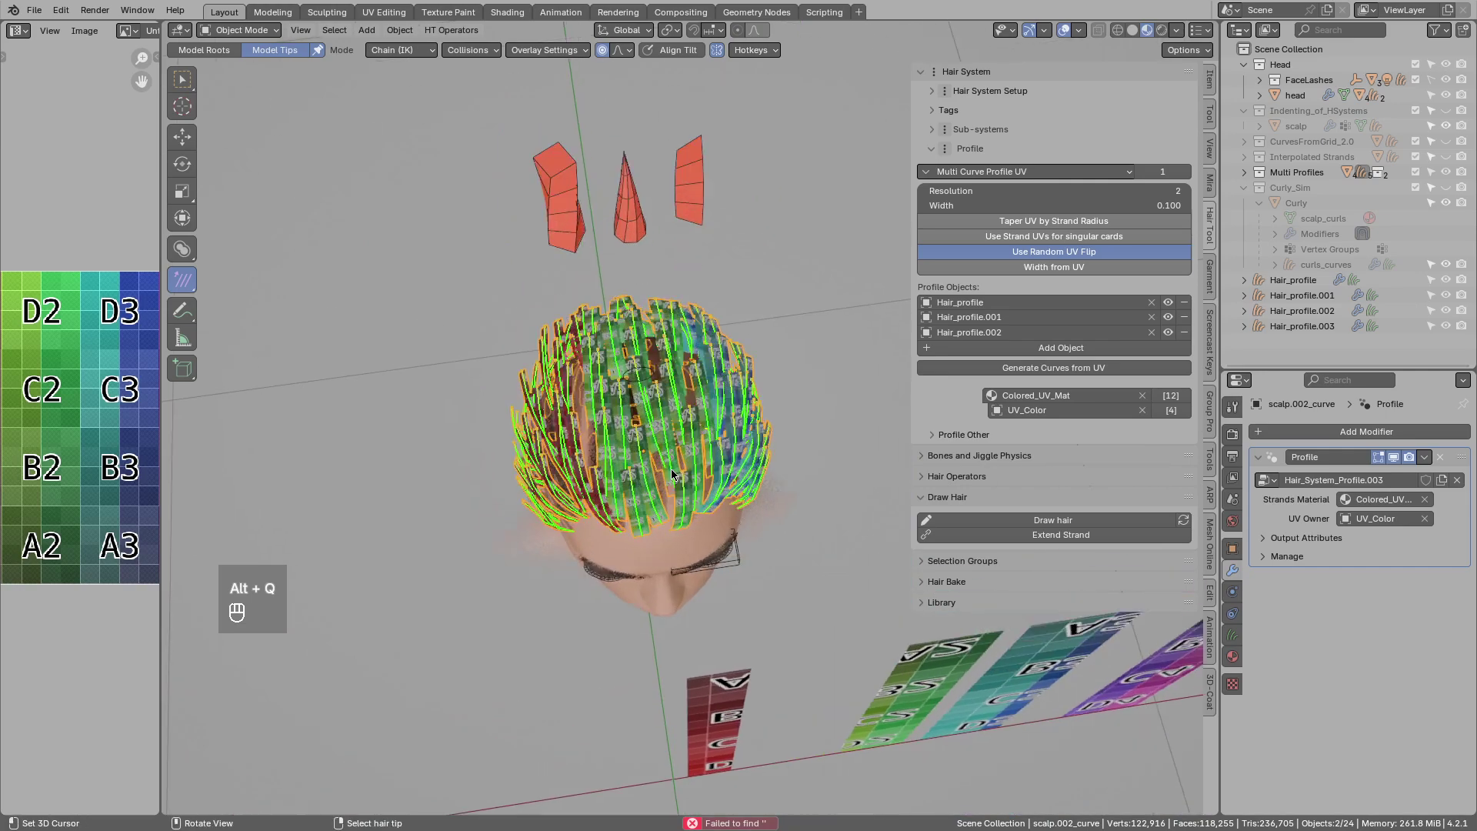
left_click(723, 469)
left_click_drag(751, 454, 712, 485)
left_click(726, 488)
left_click(809, 560)
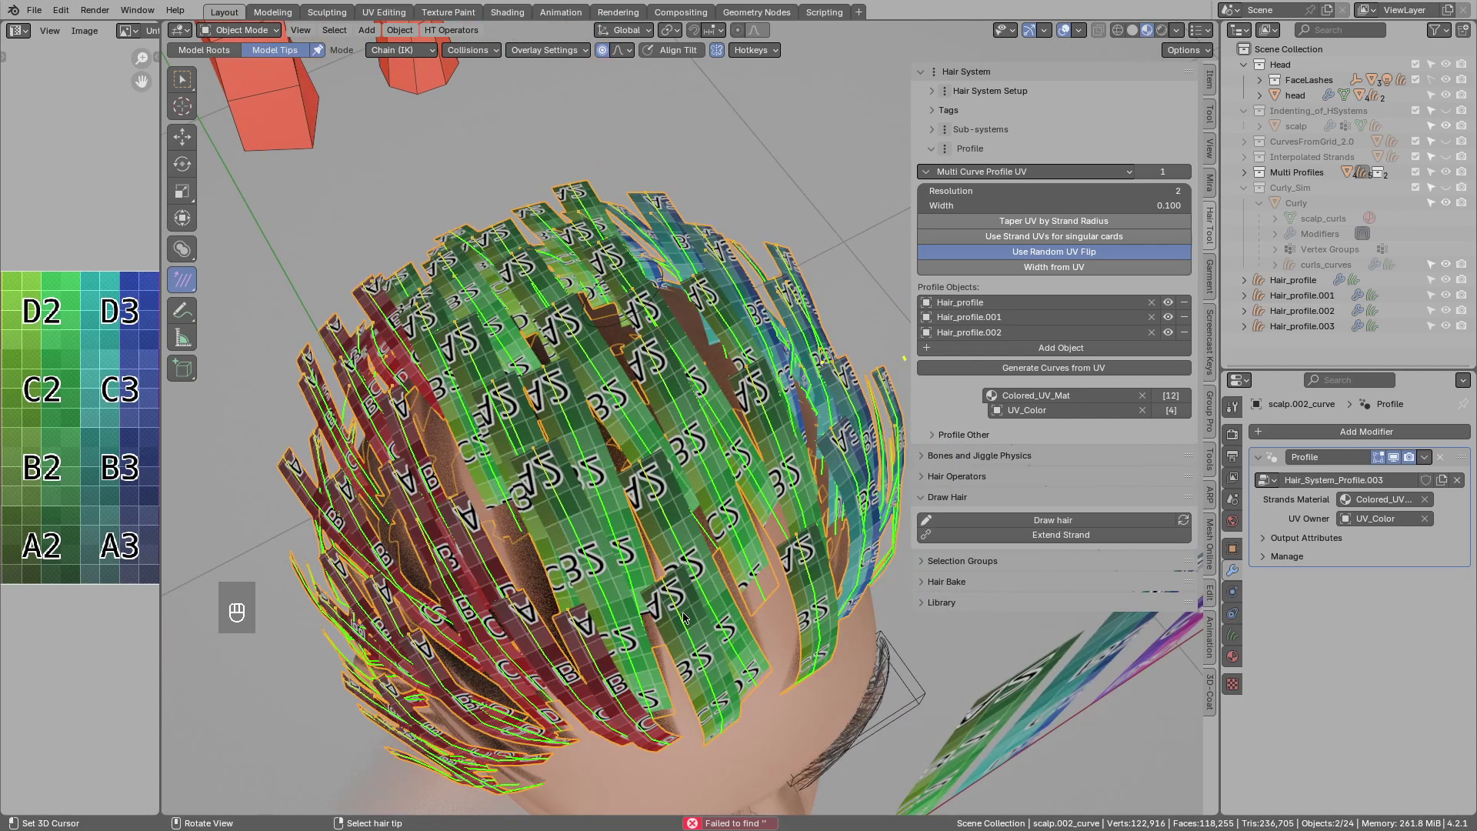
left_click(732, 608)
key("alt+q")
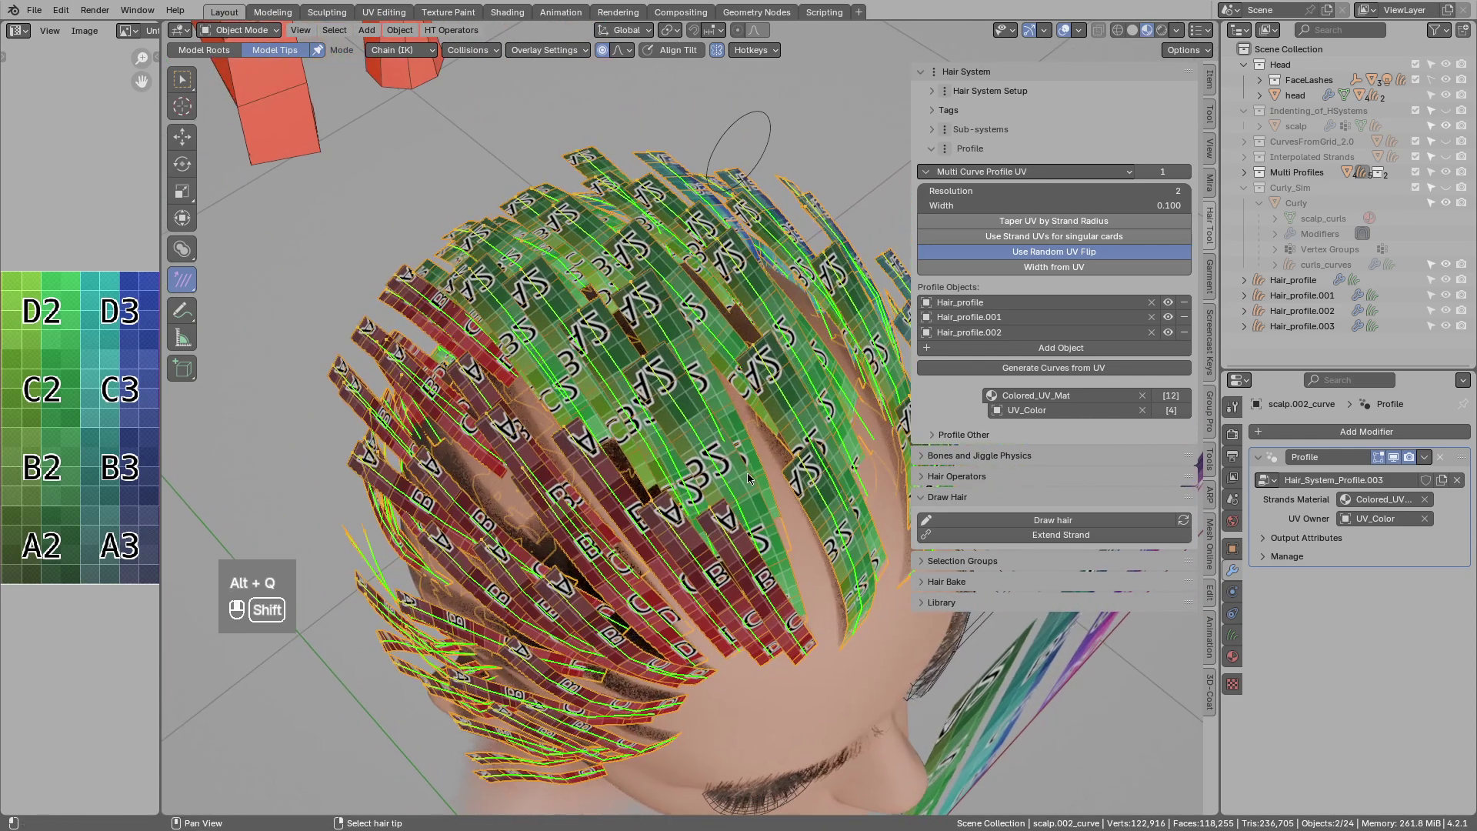
left_click_drag(1079, 38, 808, 346)
left_click_drag(735, 433, 694, 432)
middle_click(694, 432)
Cycle the card display with repeated D presses while picking strands around the head.
left_click(691, 448)
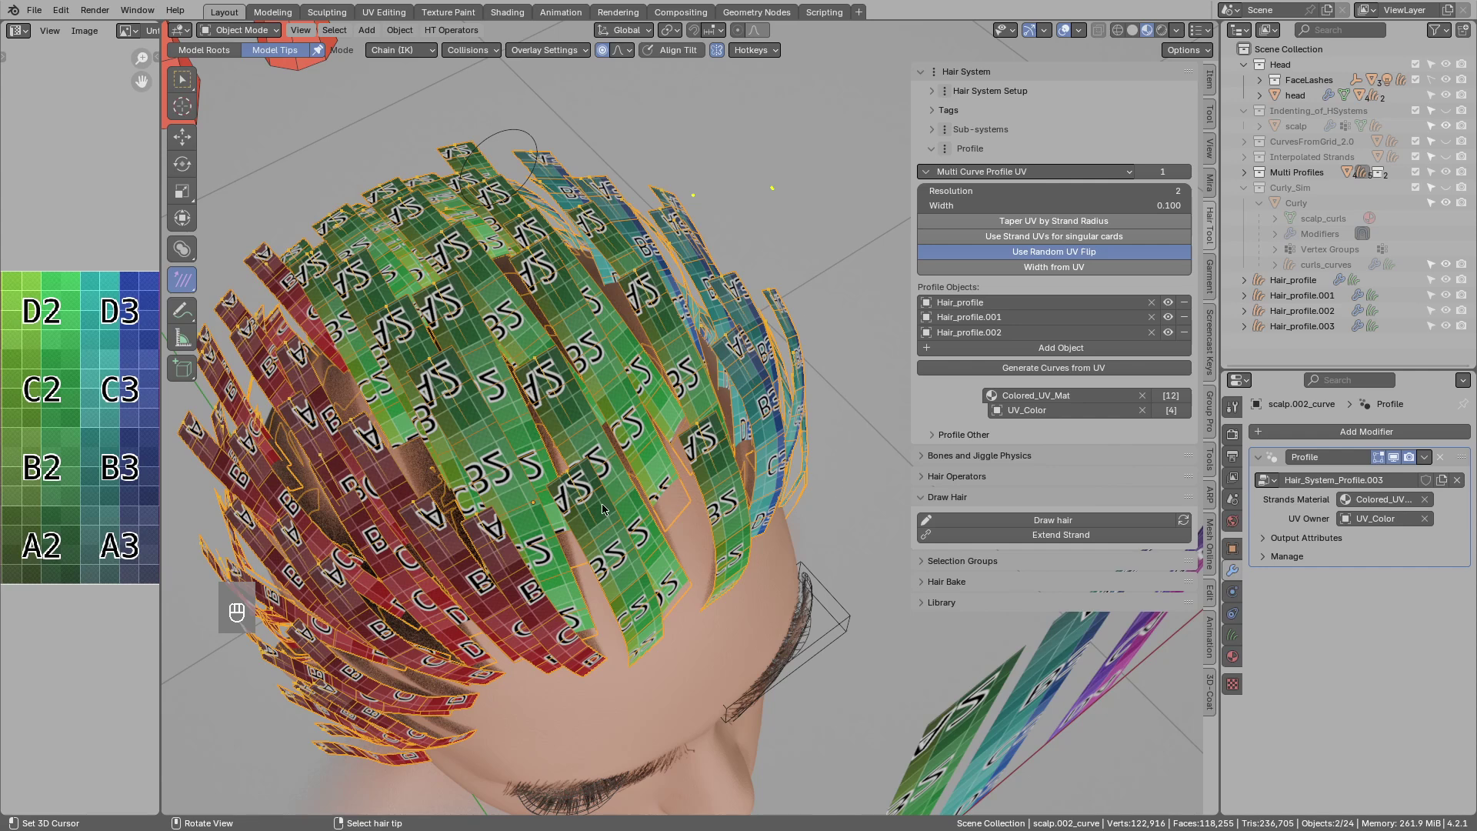
key("d")
key("d")
key("d")
left_click(592, 509)
key("d")
left_click(670, 625)
key("d")
key("d")
left_click(645, 623)
key("d")
key("d")
left_click(638, 610)
Continue cycling the display with D presses and orbiting around the lettered cards.
key("d")
key("d")
key("d")
left_click(630, 585)
left_click(620, 577)
key("d")
left_click(623, 555)
key("d")
key("d")
key("d")
left_click_drag(590, 496, 652, 572)
key("d")
left_click_drag(656, 529, 652, 492)
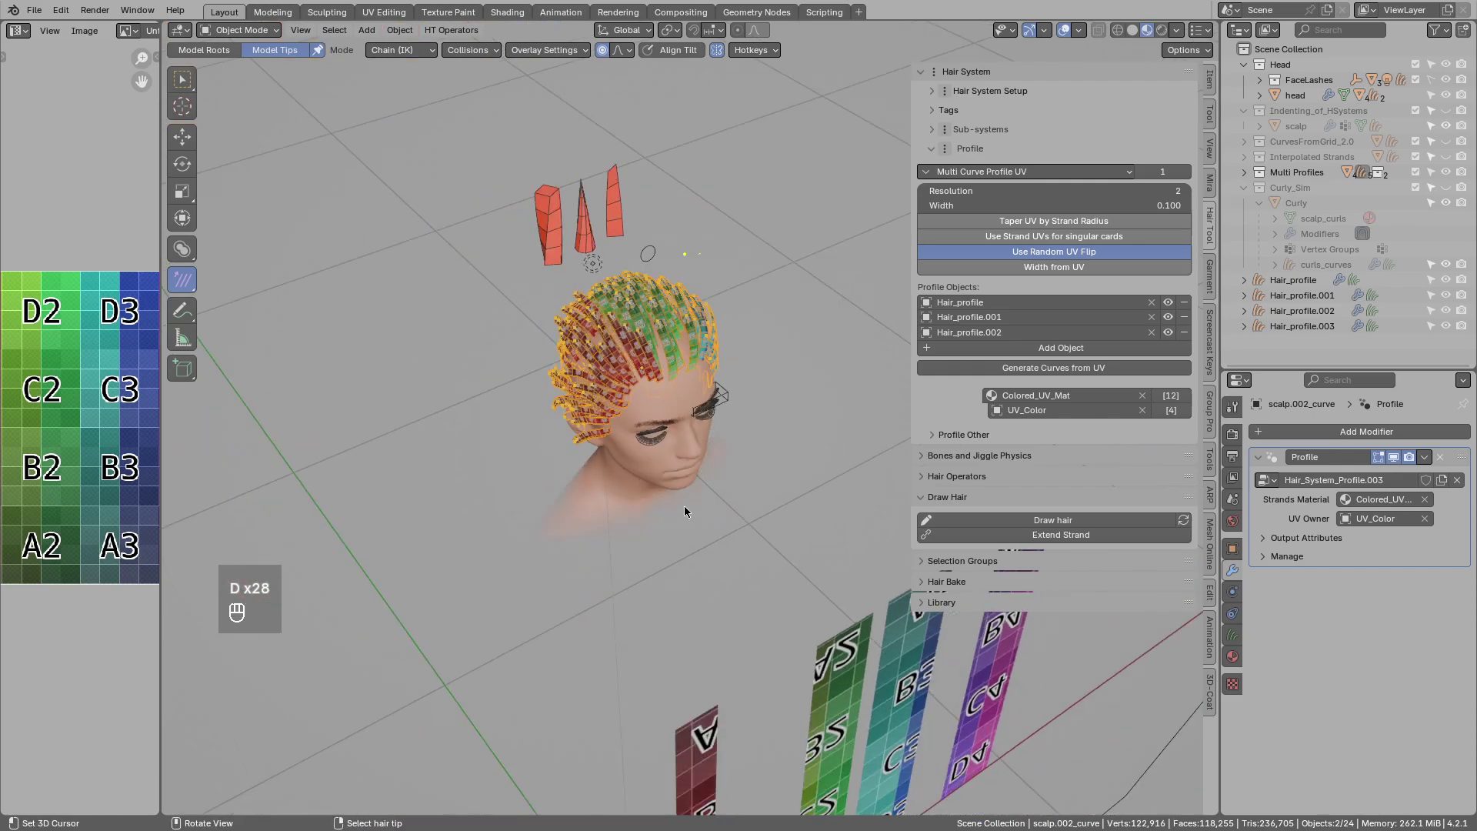
Select the green Hair_profile.001 card and enter Edit Mode on its curve.
left_click(731, 560)
left_click_drag(762, 609, 689, 556)
left_click(749, 591)
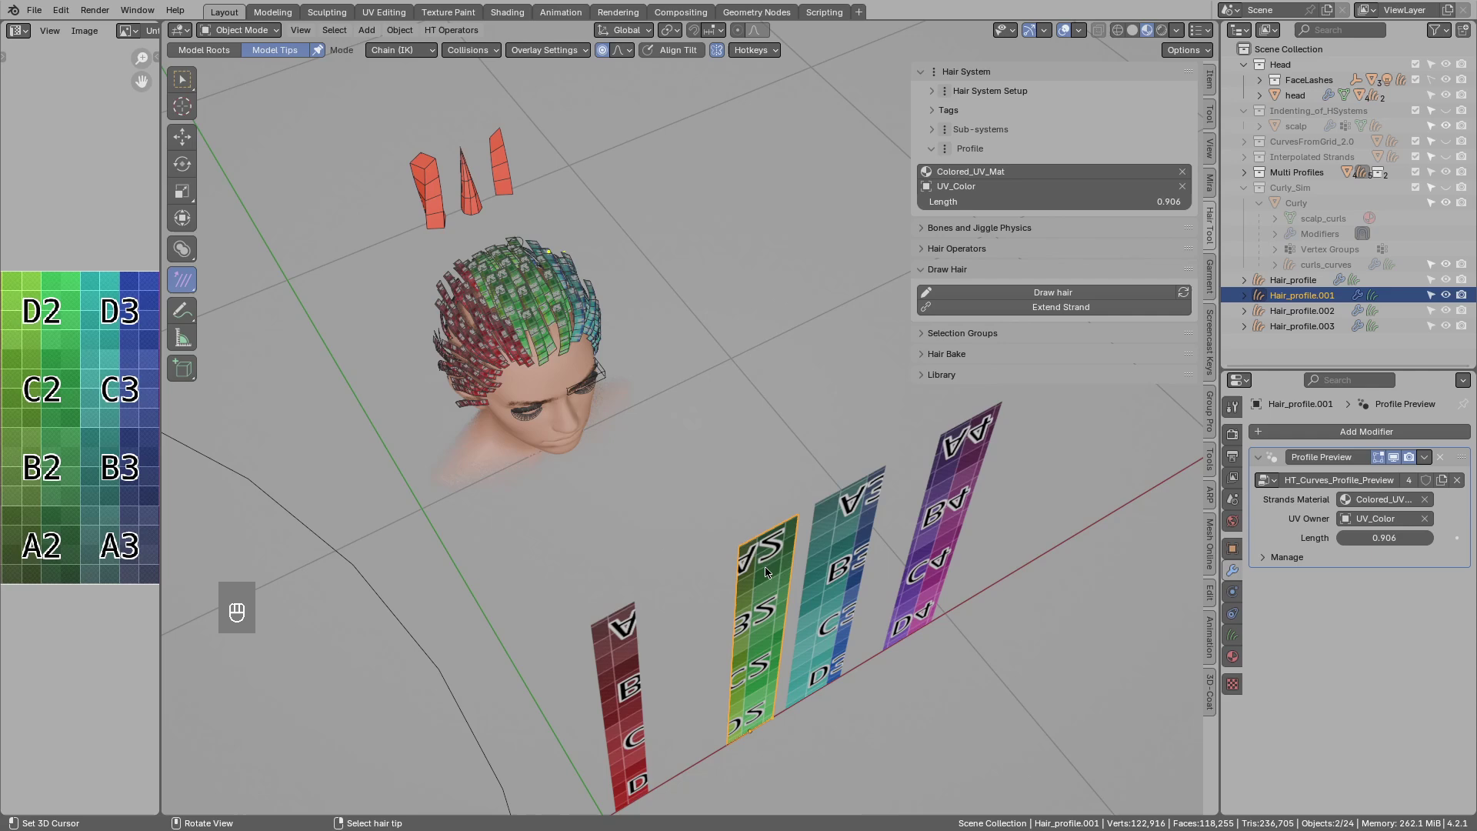
key("Tab")
key("Tab")
left_click_drag(752, 534, 715, 515)
left_click_drag(737, 525, 708, 496)
Adjust the curve so the head's cards bend more, return to Object Mode and orbit to check.
key("d")
key("d")
key("d")
key("d")
key("d")
key("d")
key("d")
key("d")
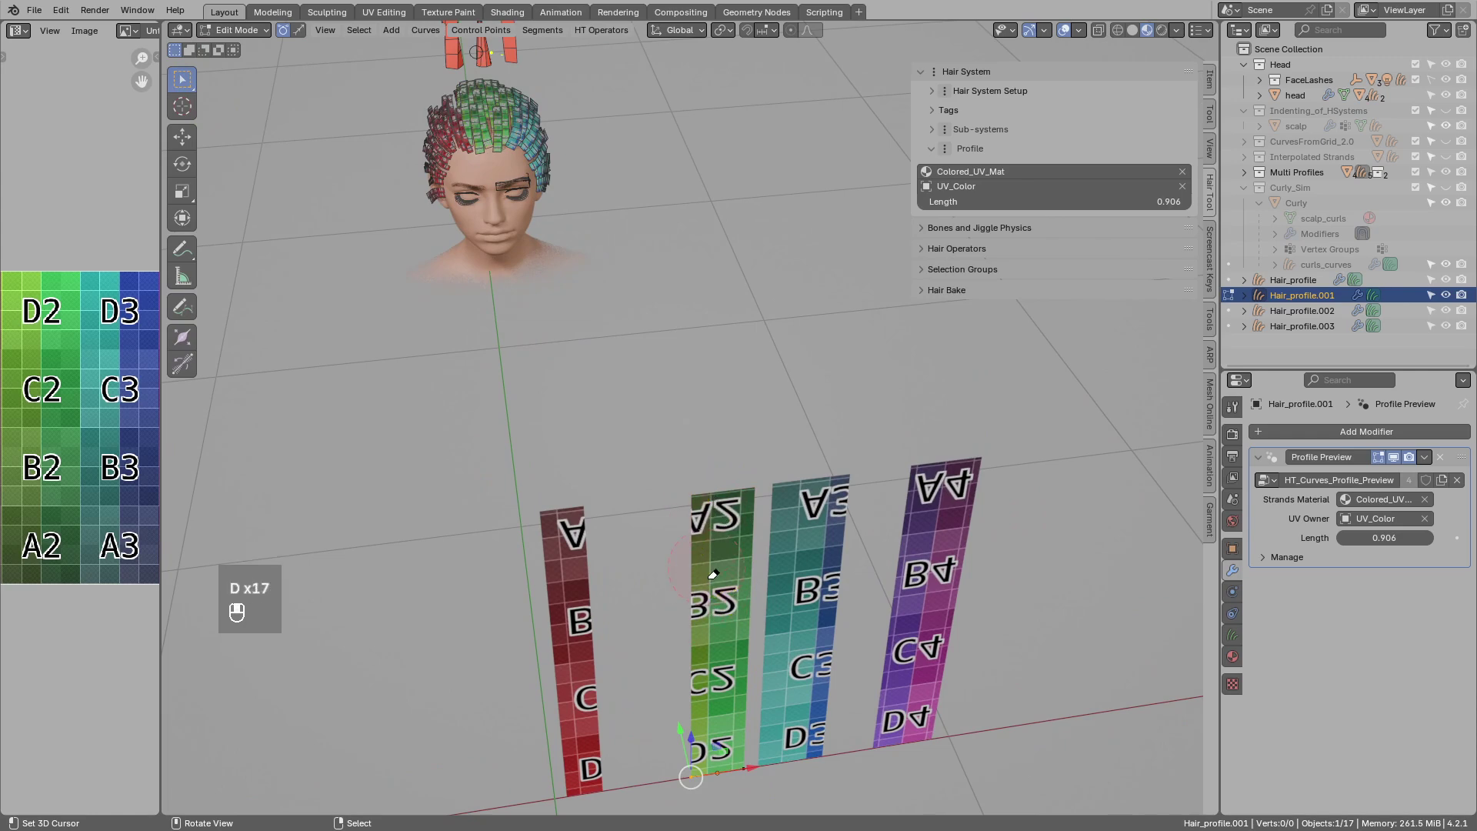
key("d")
key("Tab")
left_click_drag(708, 511, 713, 546)
left_click_drag(620, 377, 706, 462)
Duplicate the red profile curve, rotate it across the card and join it into Hair_profile.
left_click_drag(628, 351, 668, 339)
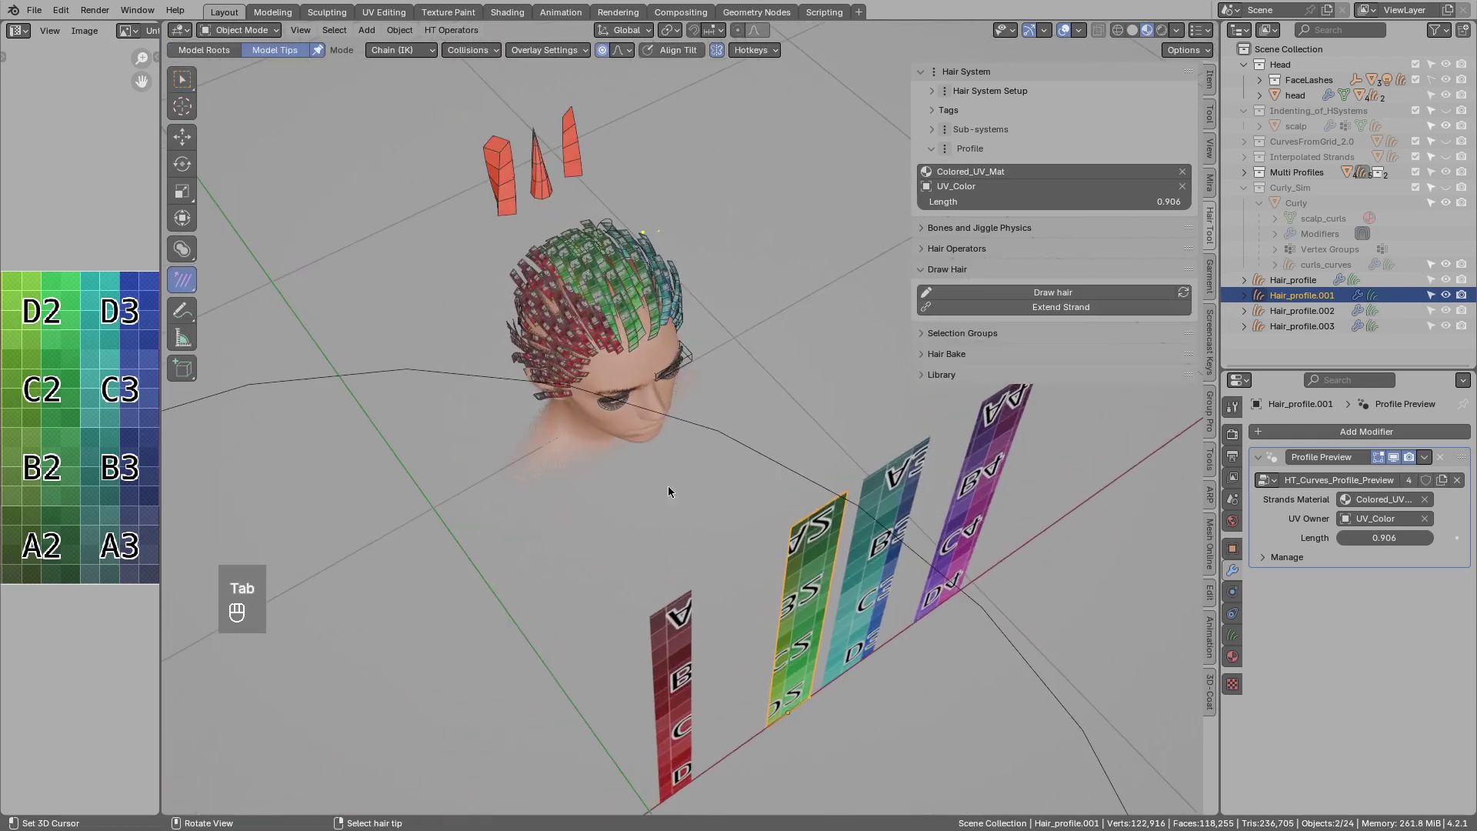
left_click_drag(751, 548, 734, 477)
middle_click(759, 530)
key("shift+d")
key("r")
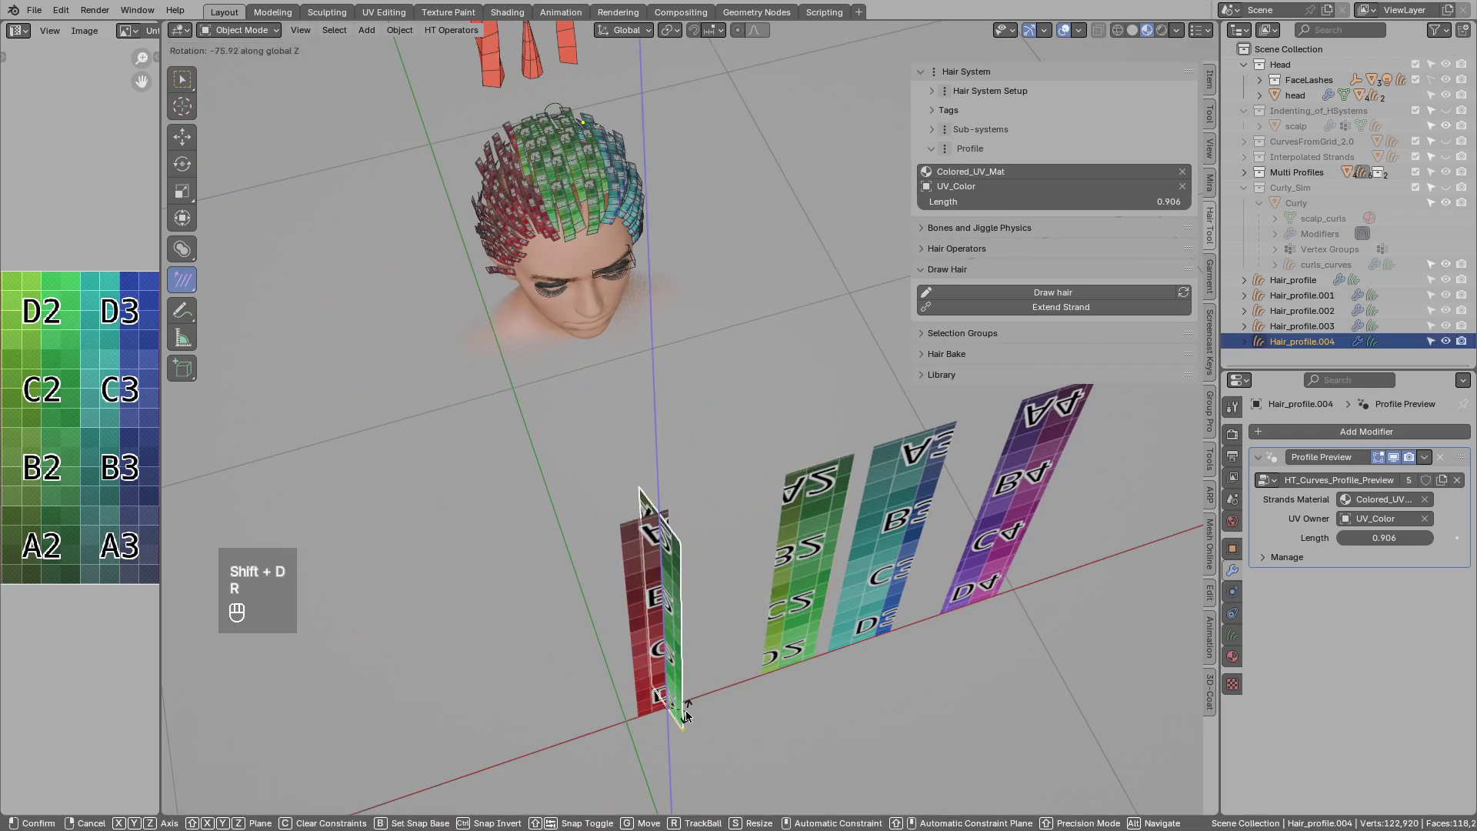
left_click(636, 677)
left_click(643, 671)
left_click_drag(654, 662, 670, 655)
left_click_drag(691, 651, 712, 592)
key("ctrl+j")
Undo and remove the rotated copy, leaving the four original Hair_profile objects.
left_click_drag(708, 597, 659, 531)
middle_click(659, 534)
left_click_drag(682, 565, 659, 513)
key("d")
key("d")
key("d")
key("d")
key("d")
key("d")
Orbit to the teal Hair_profile.002 card and select it.
left_click_drag(705, 412, 560, 409)
left_click_drag(743, 473, 551, 496)
middle_click(741, 527)
middle_click(739, 521)
middle_click(749, 514)
In Edit Mode duplicate the Hair_profile.002 card and rotate the copy around Z into a cross.
middle_click(728, 494)
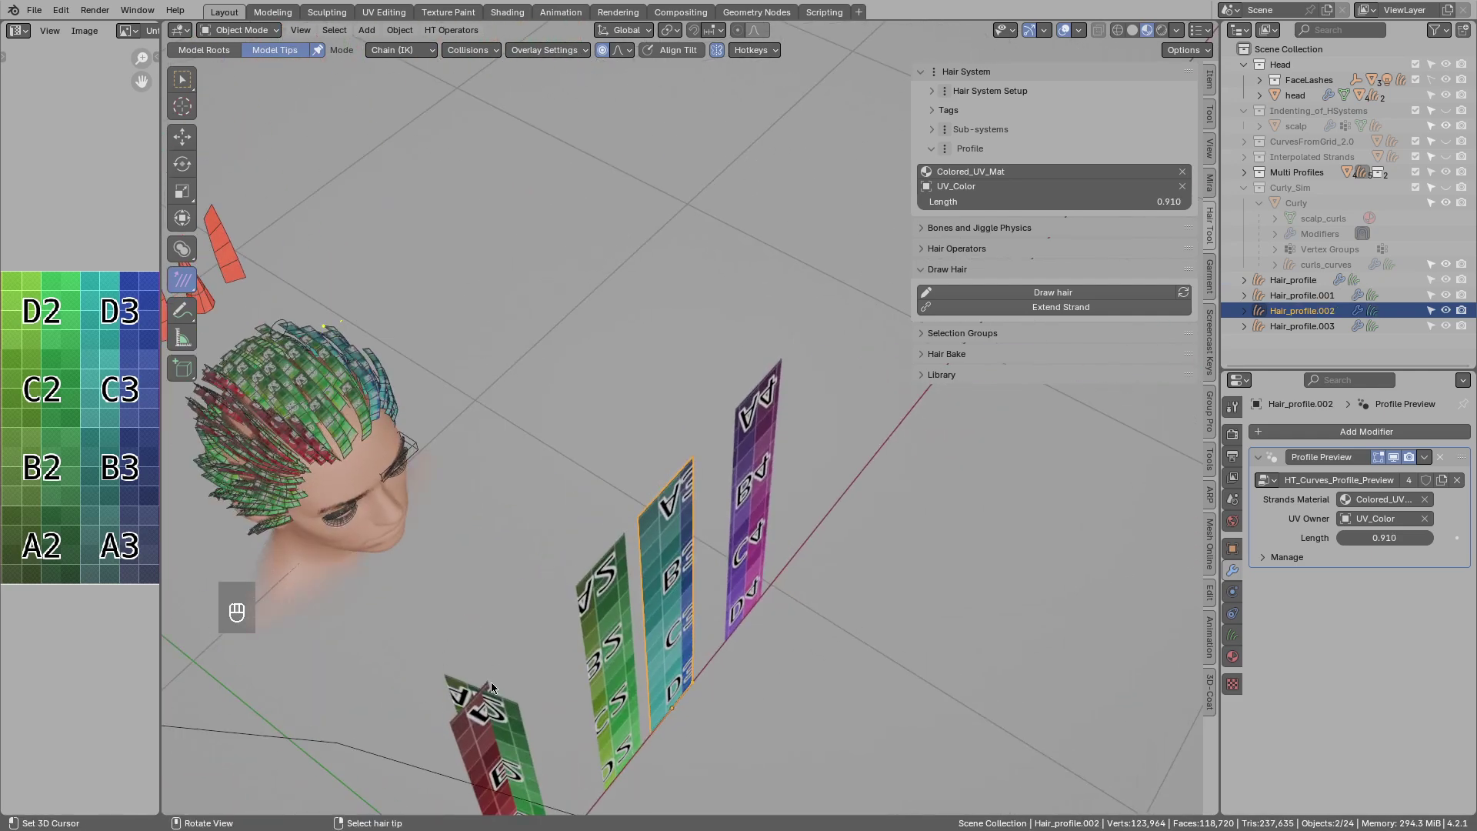
key("Tab")
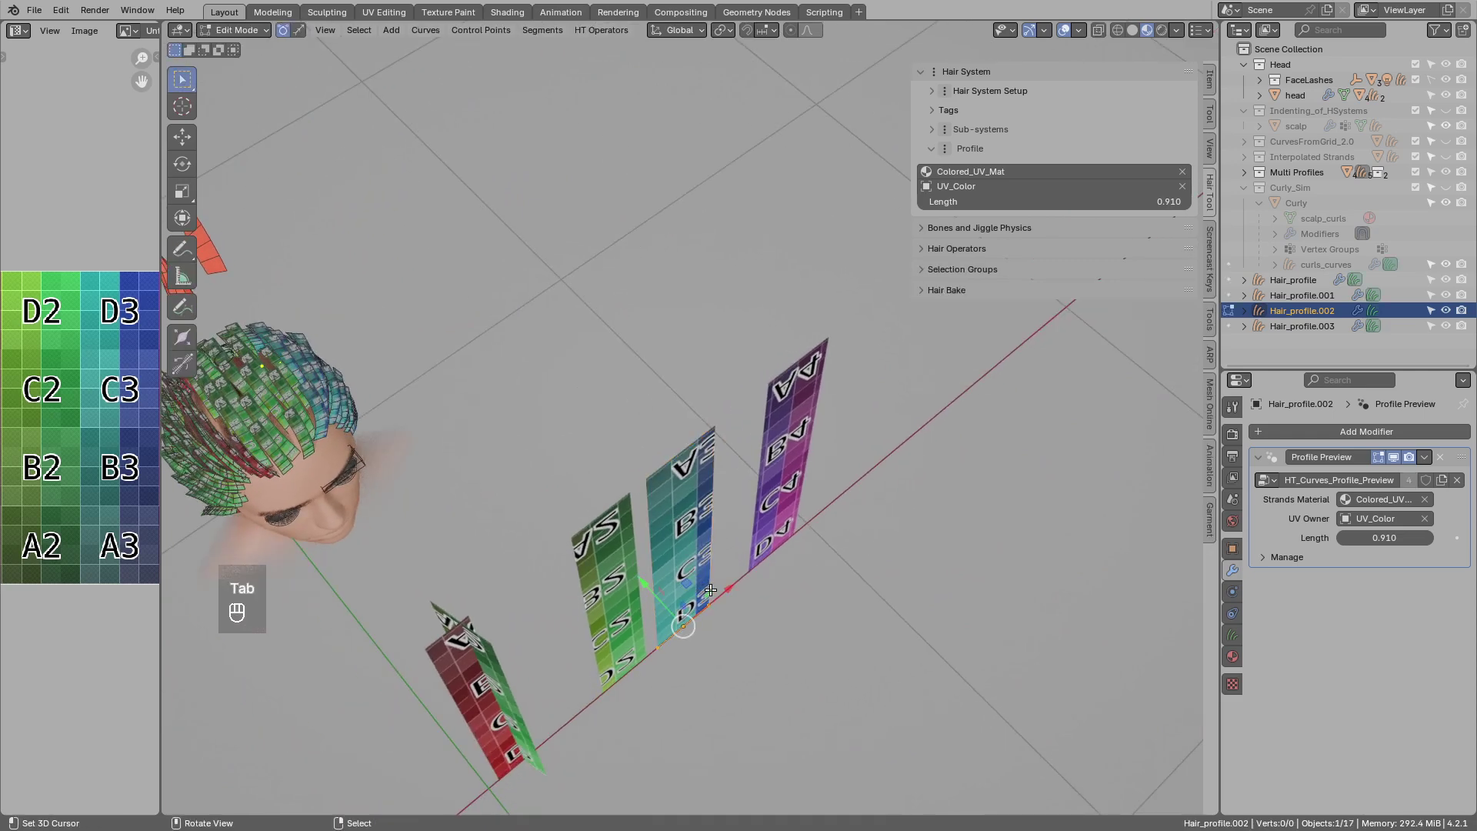
key("shift+d")
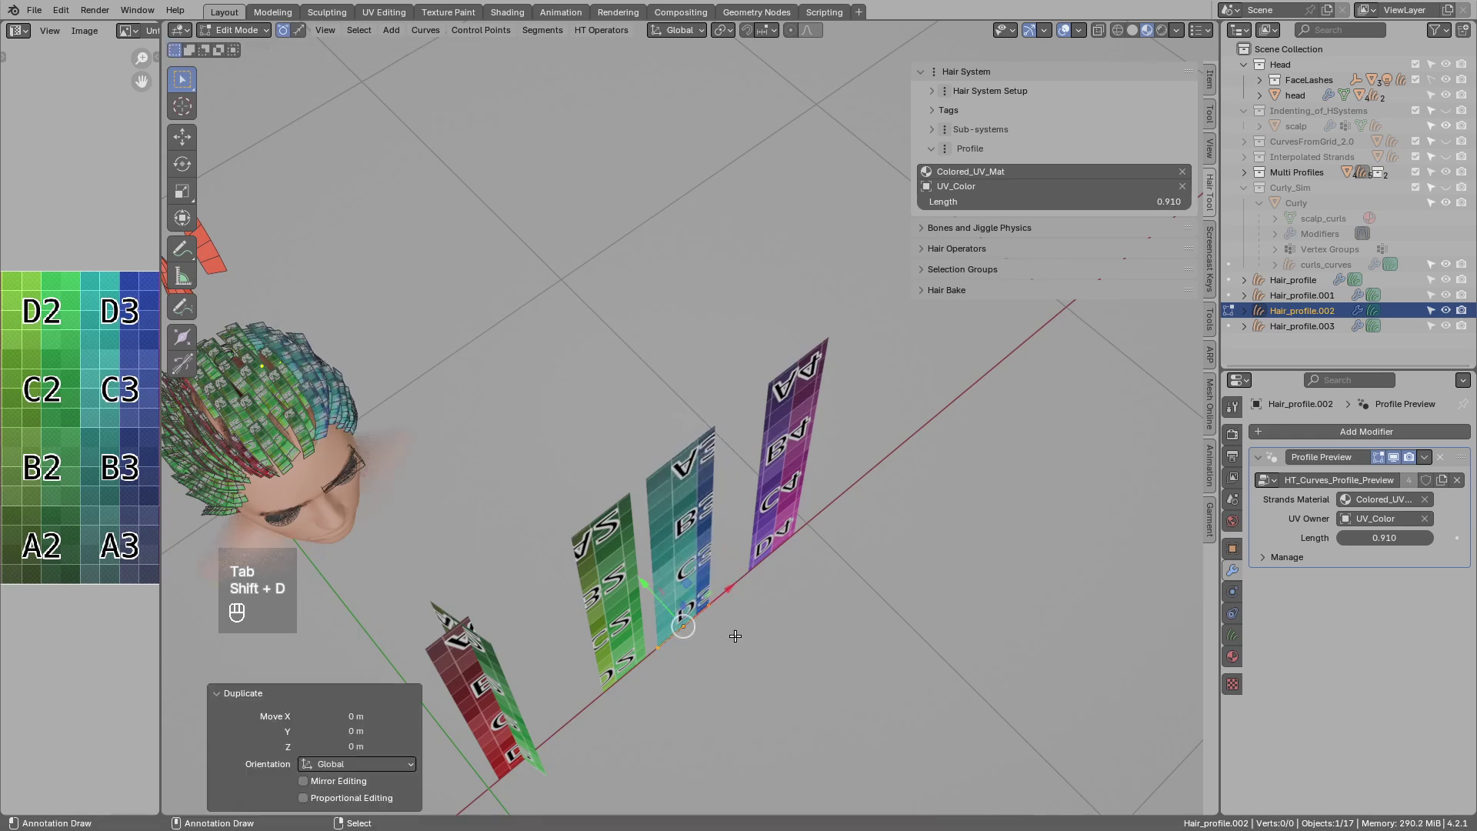
key("r")
left_click_drag(726, 619, 773, 537)
key("g")
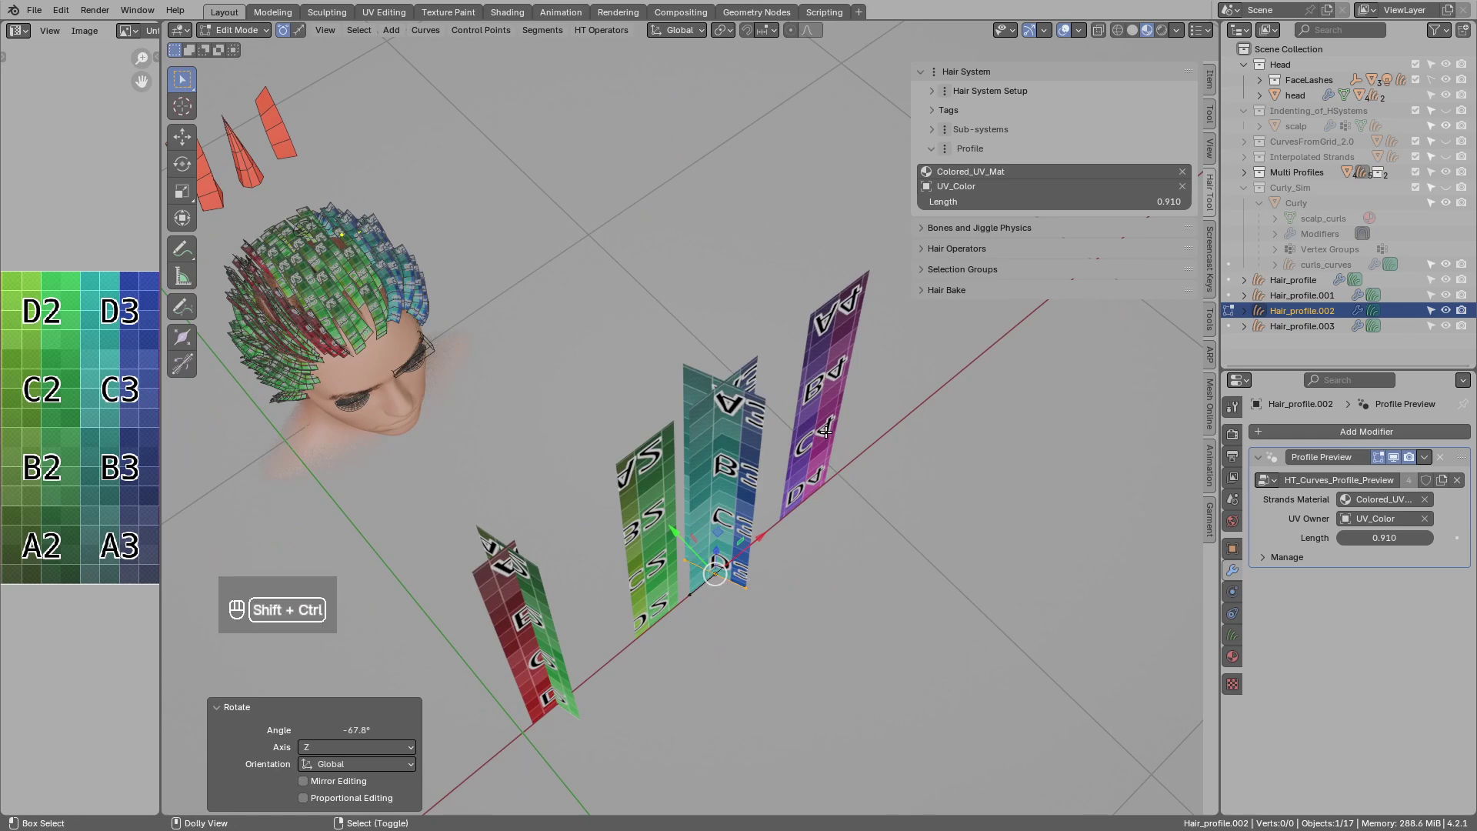
Pick a UV region for the crossed card, return to Object Mode and view the crossed cards on the head.
key("ctrl+shift+h")
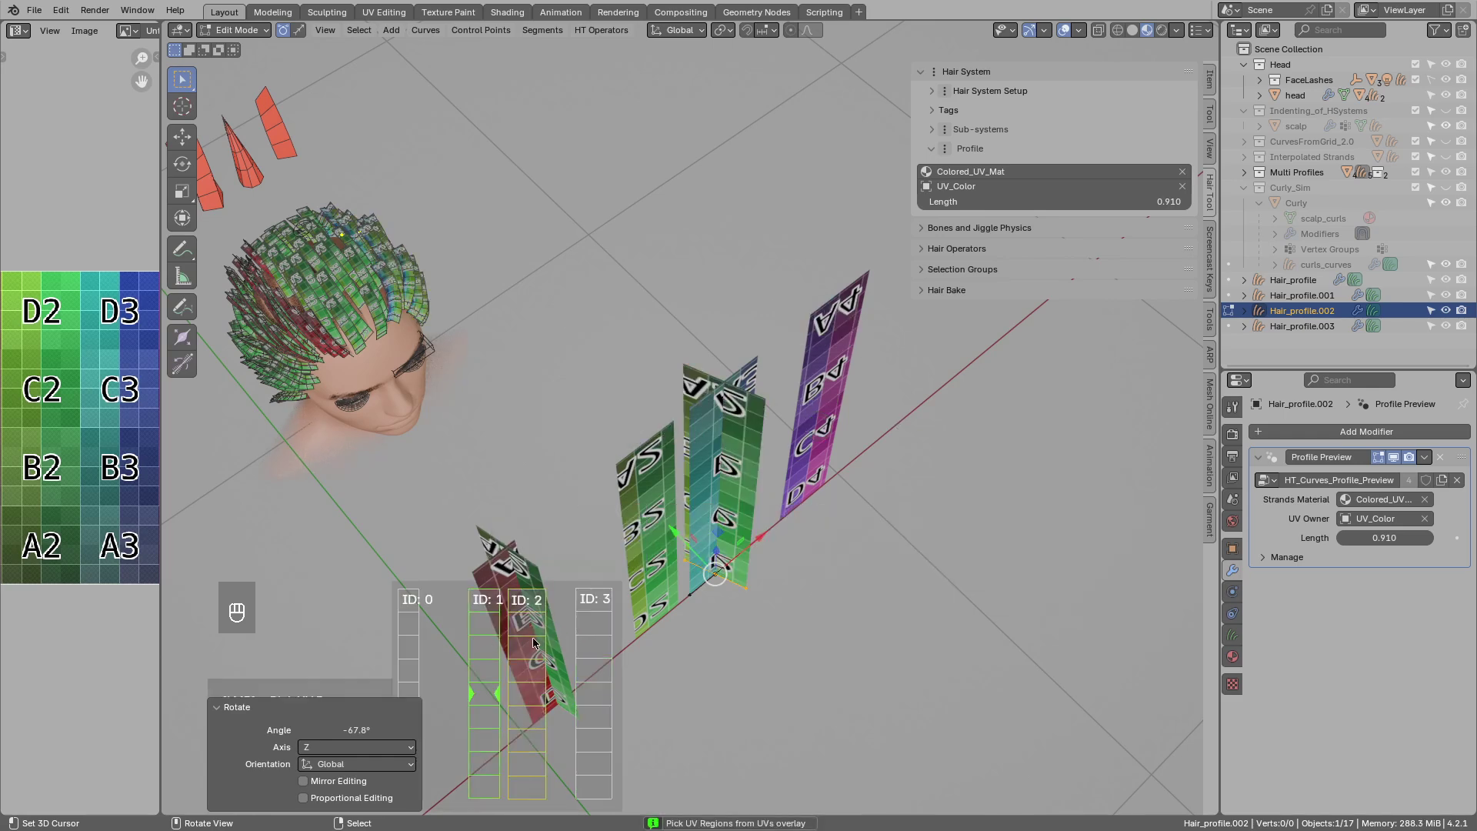
left_click(546, 504)
key("Tab")
left_click_drag(544, 463, 470, 443)
left_click_drag(517, 301, 652, 475)
left_click_drag(630, 455, 556, 463)
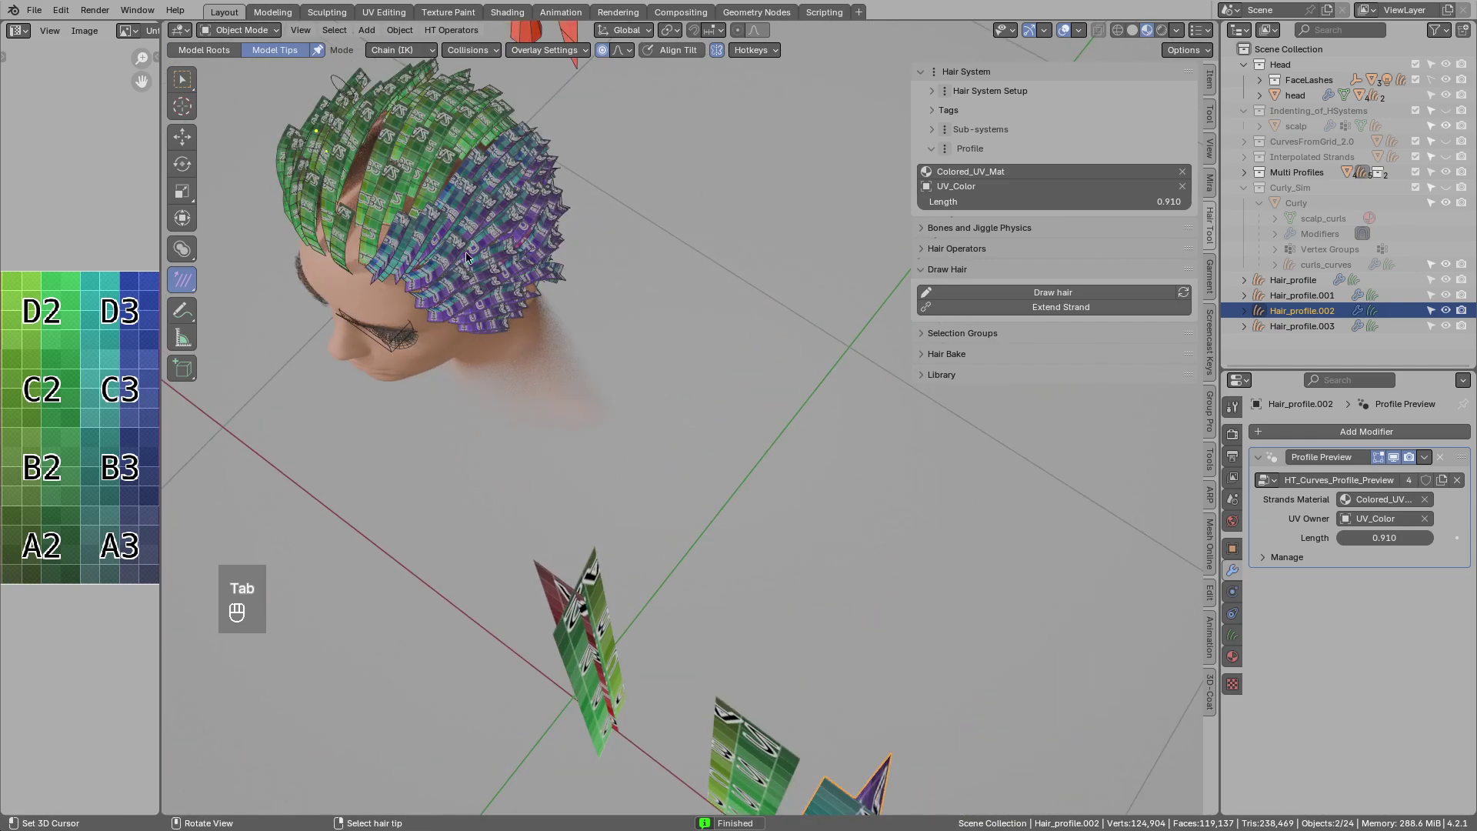
Select the Hair_profile card objects and delete them with X > Object.
left_click_drag(544, 402, 629, 383)
left_click(706, 459)
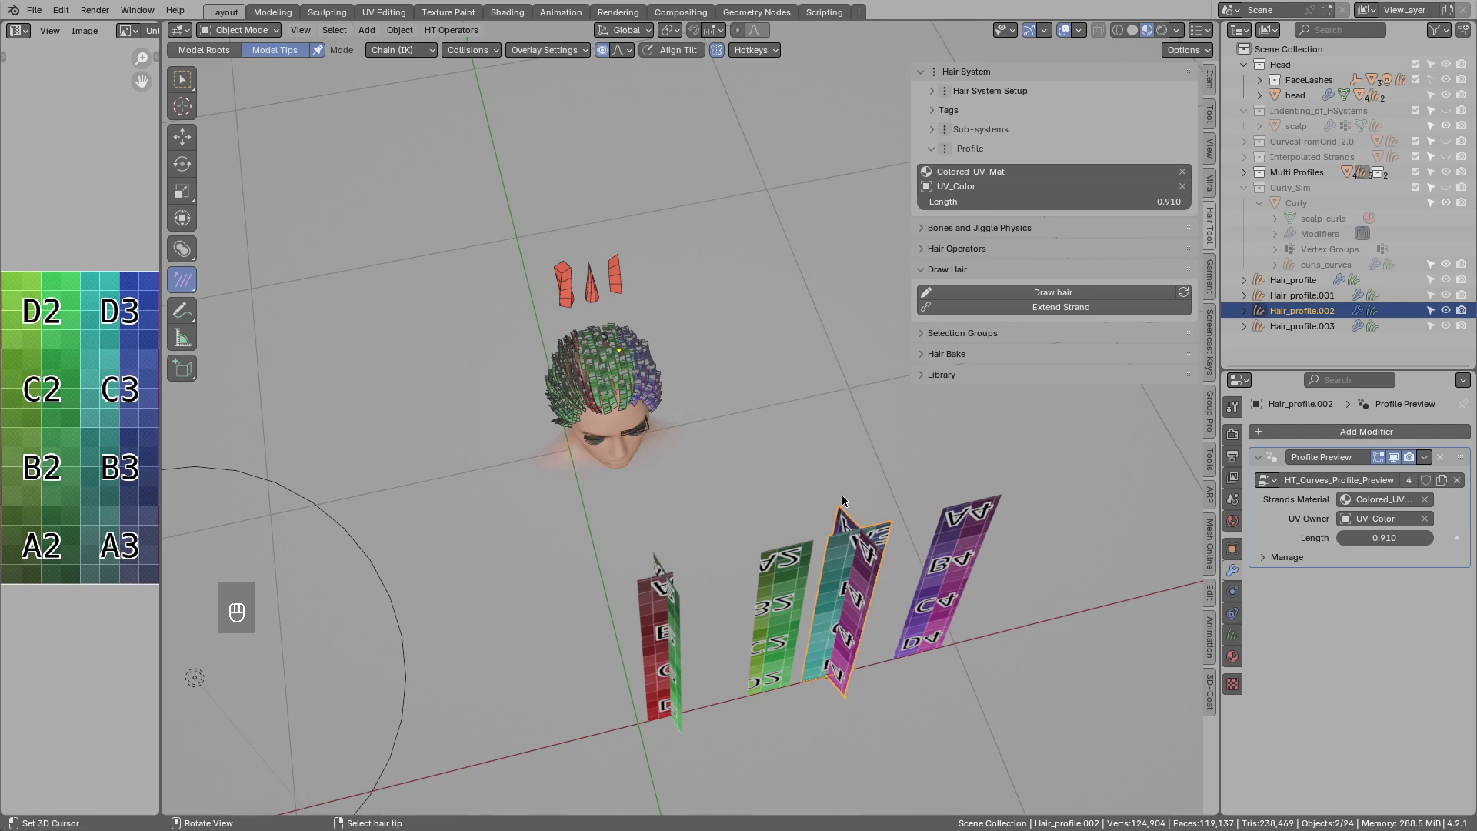
left_click_drag(621, 379, 718, 360)
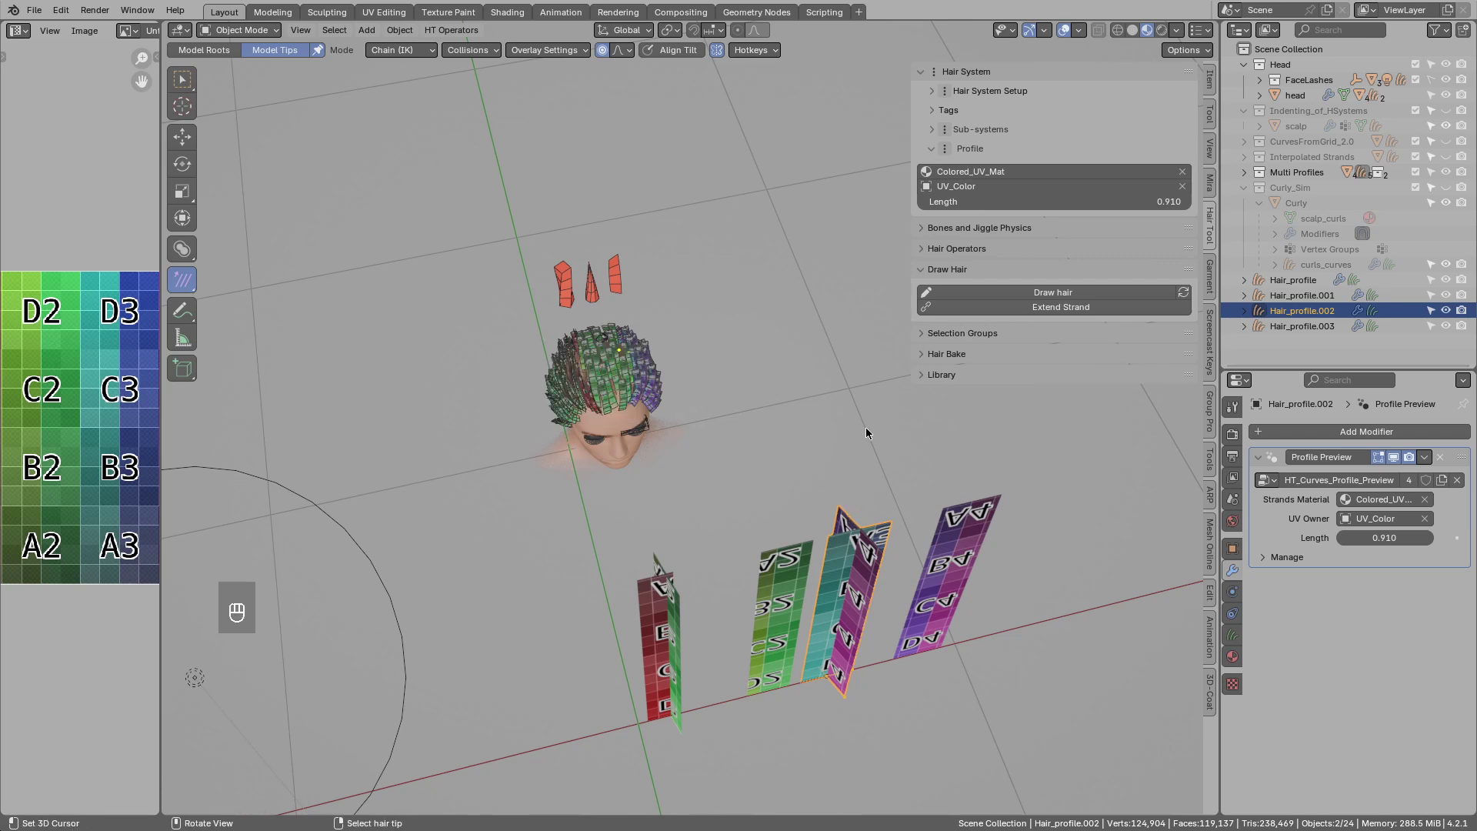
left_click(1449, 171)
left_click_drag(1449, 186, 683, 596)
left_click(669, 602)
left_click_drag(779, 585, 950, 551)
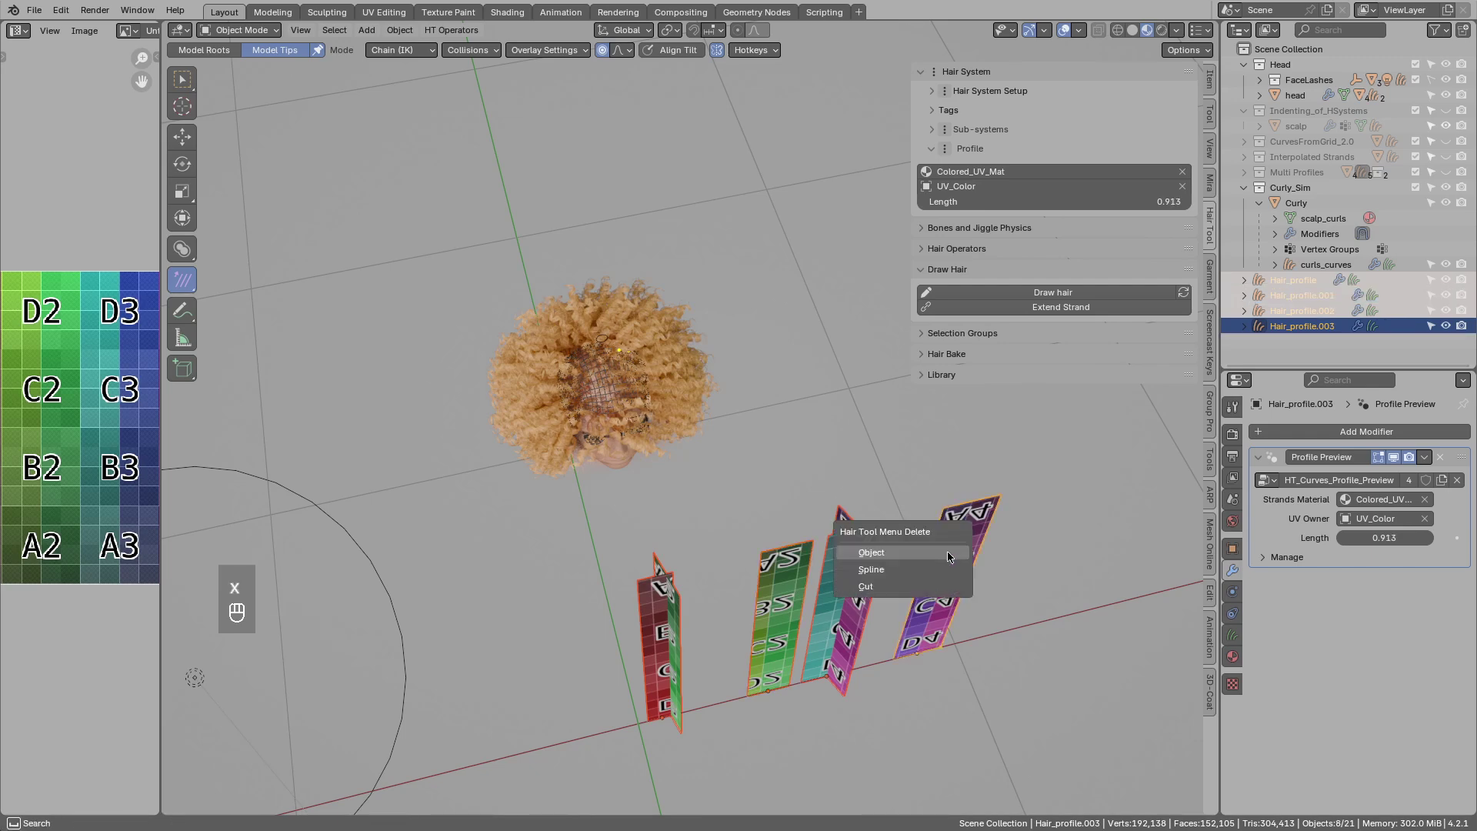
left_click_drag(727, 400, 785, 480)
Show the Curly_Sim collection, select curls_curves and view its Physics deformer.
left_click_drag(774, 469, 750, 408)
left_click(735, 353)
middle_click(739, 347)
left_click_drag(1035, 174, 1362, 250)
key("shift+space")
left_click(716, 393)
left_click_drag(699, 426, 682, 460)
left_click_drag(682, 460, 749, 442)
Reset the curls' transforms and play the curly hair physics simulation.
key("r")
left_click_drag(750, 471, 714, 341)
key("alt+r")
key("alt+r")
left_click_drag(705, 314, 704, 365)
left_click_drag(725, 352, 760, 334)
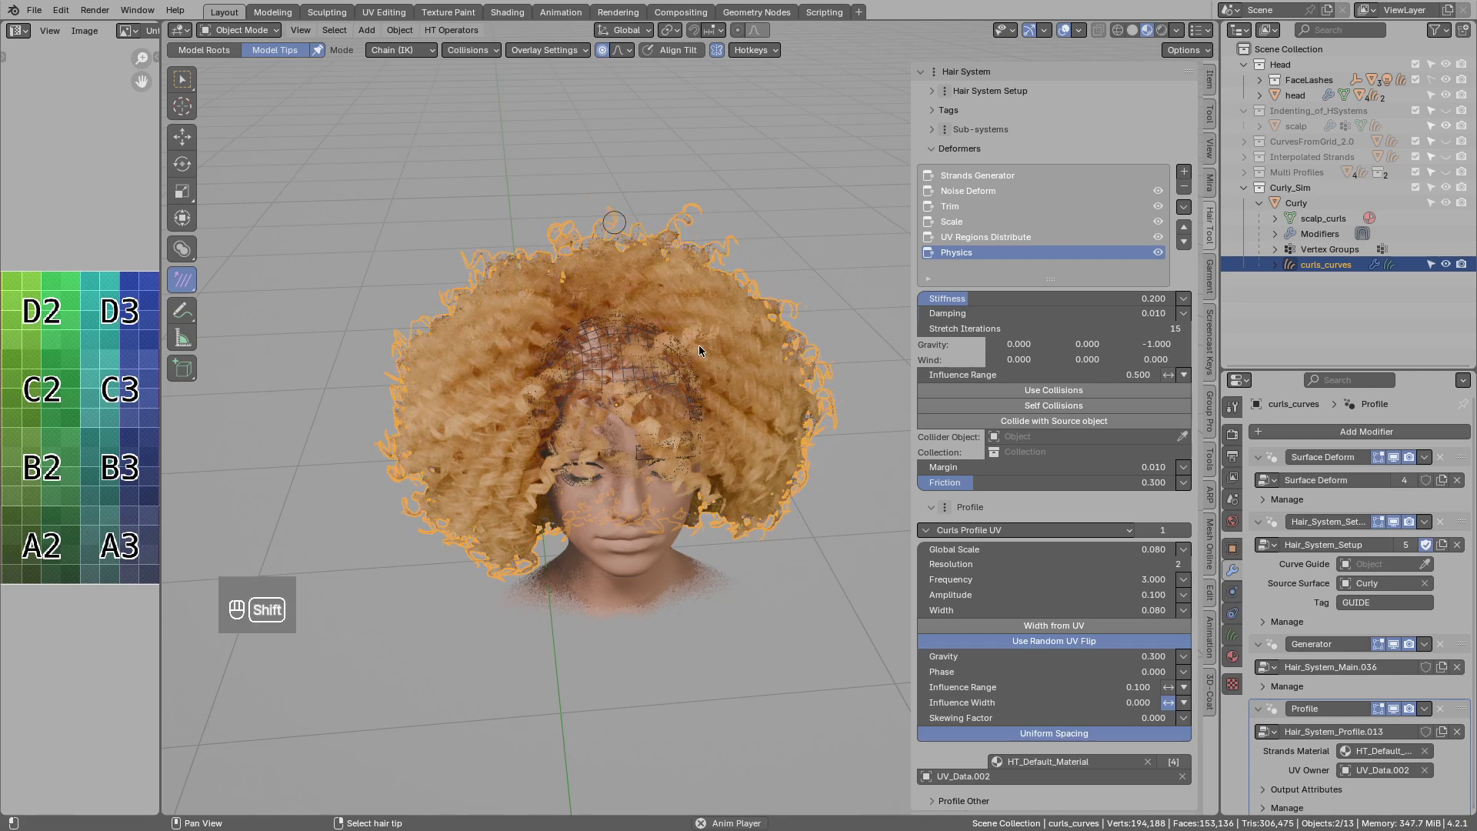
key("shift+space")
Hide Curly_Sim, show Indenting_of_HSystems and orbit around the blonde hairstyle.
left_click_drag(700, 398, 669, 419)
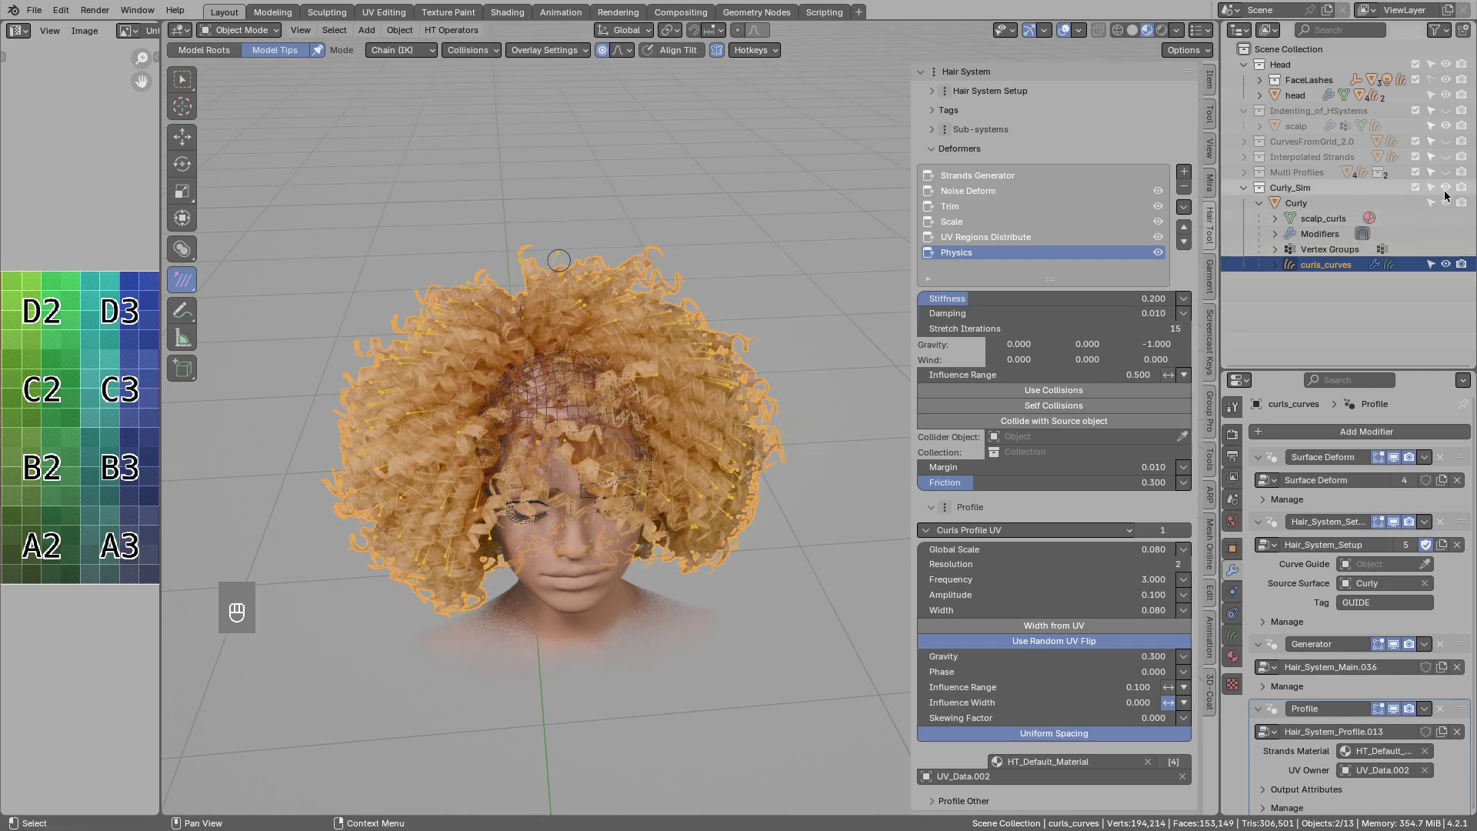
left_click_drag(788, 323, 645, 409)
key("shift+2")
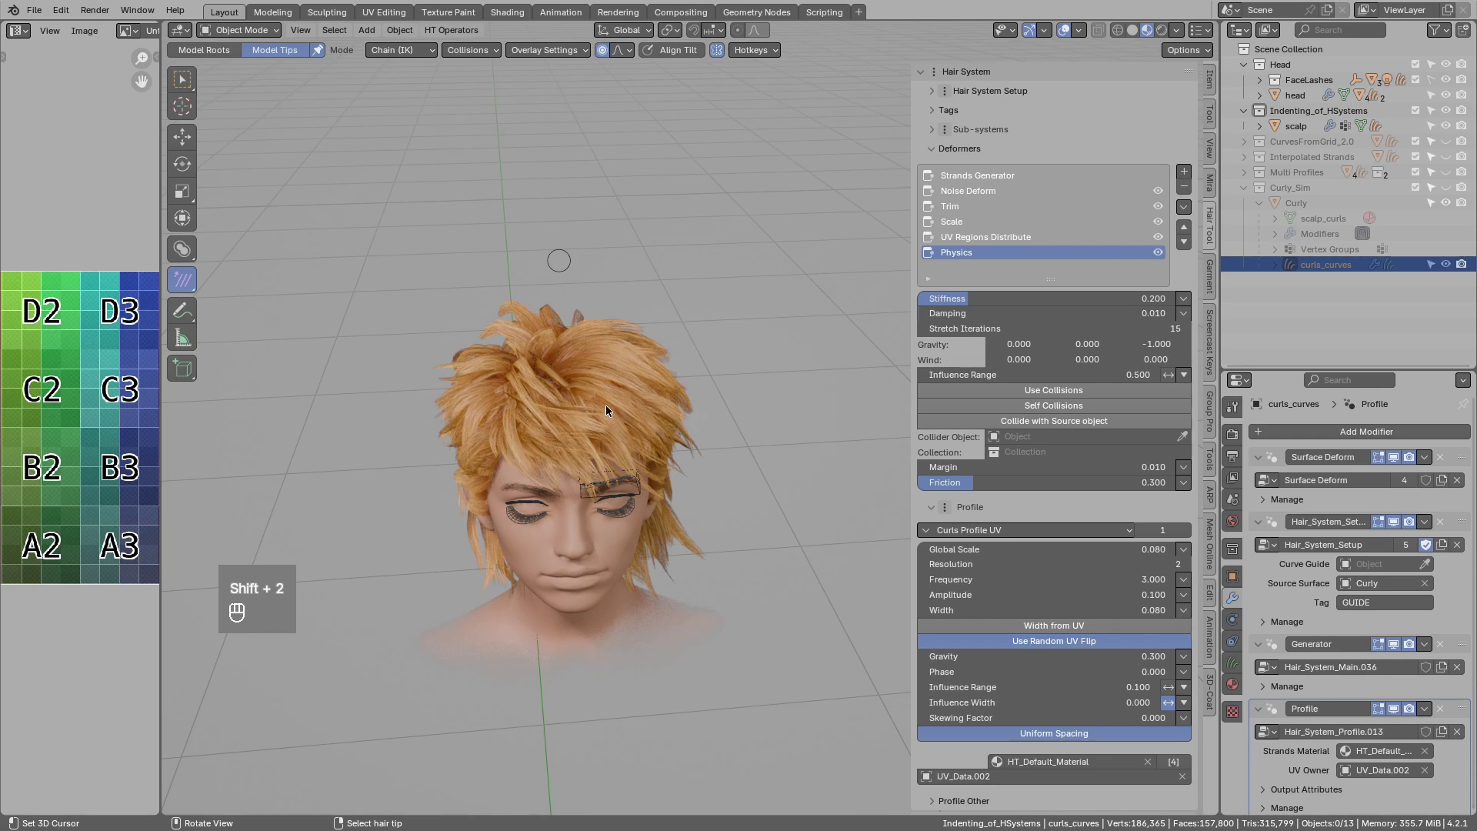
middle_click(524, 388)
left_click_drag(522, 391, 605, 441)
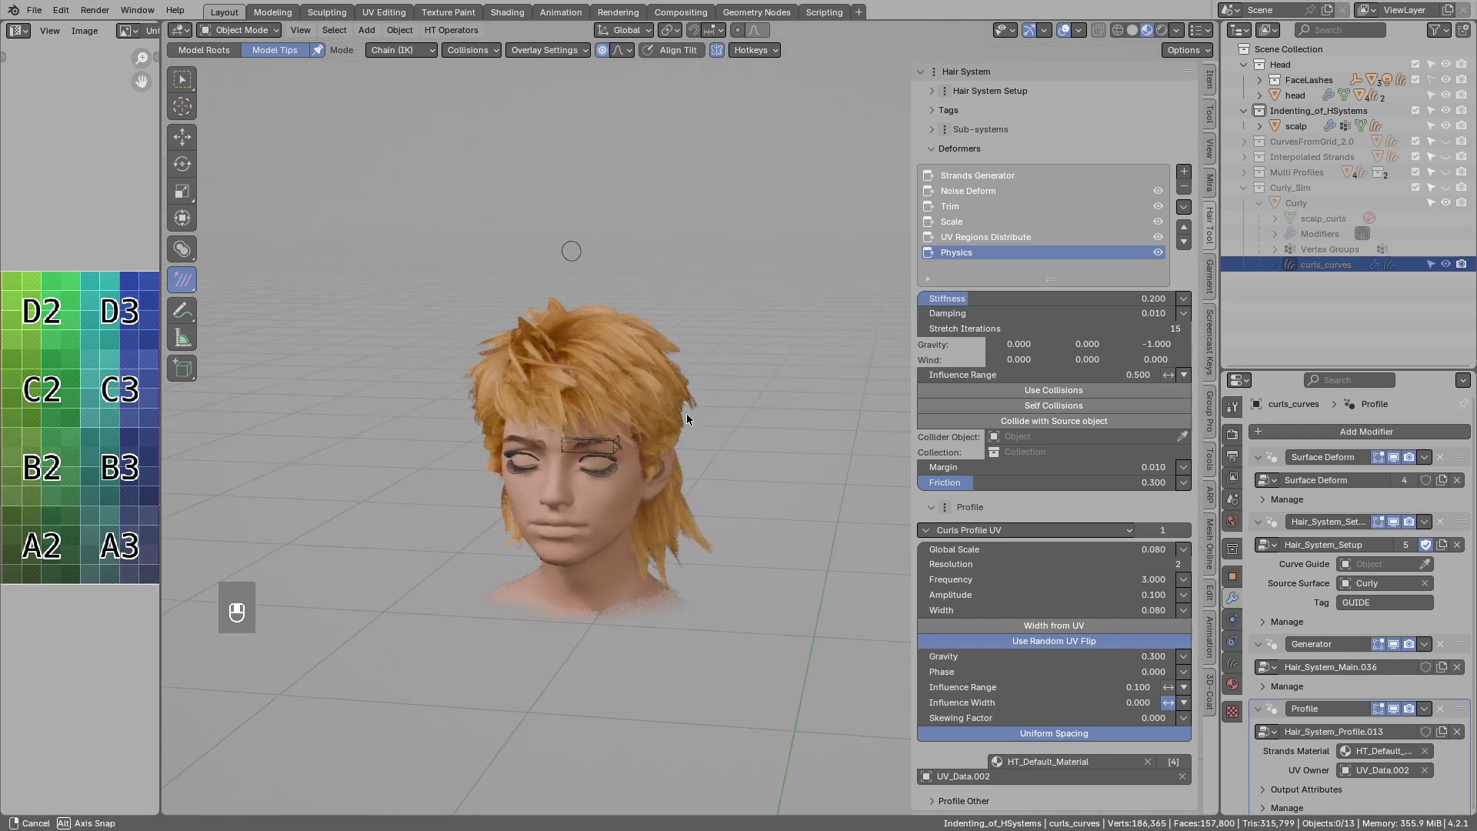
left_click_drag(715, 423, 699, 354)
Select scalp_curve, add a Mirror deformer to its Deformers stack and face the head from the front.
middle_click(722, 347)
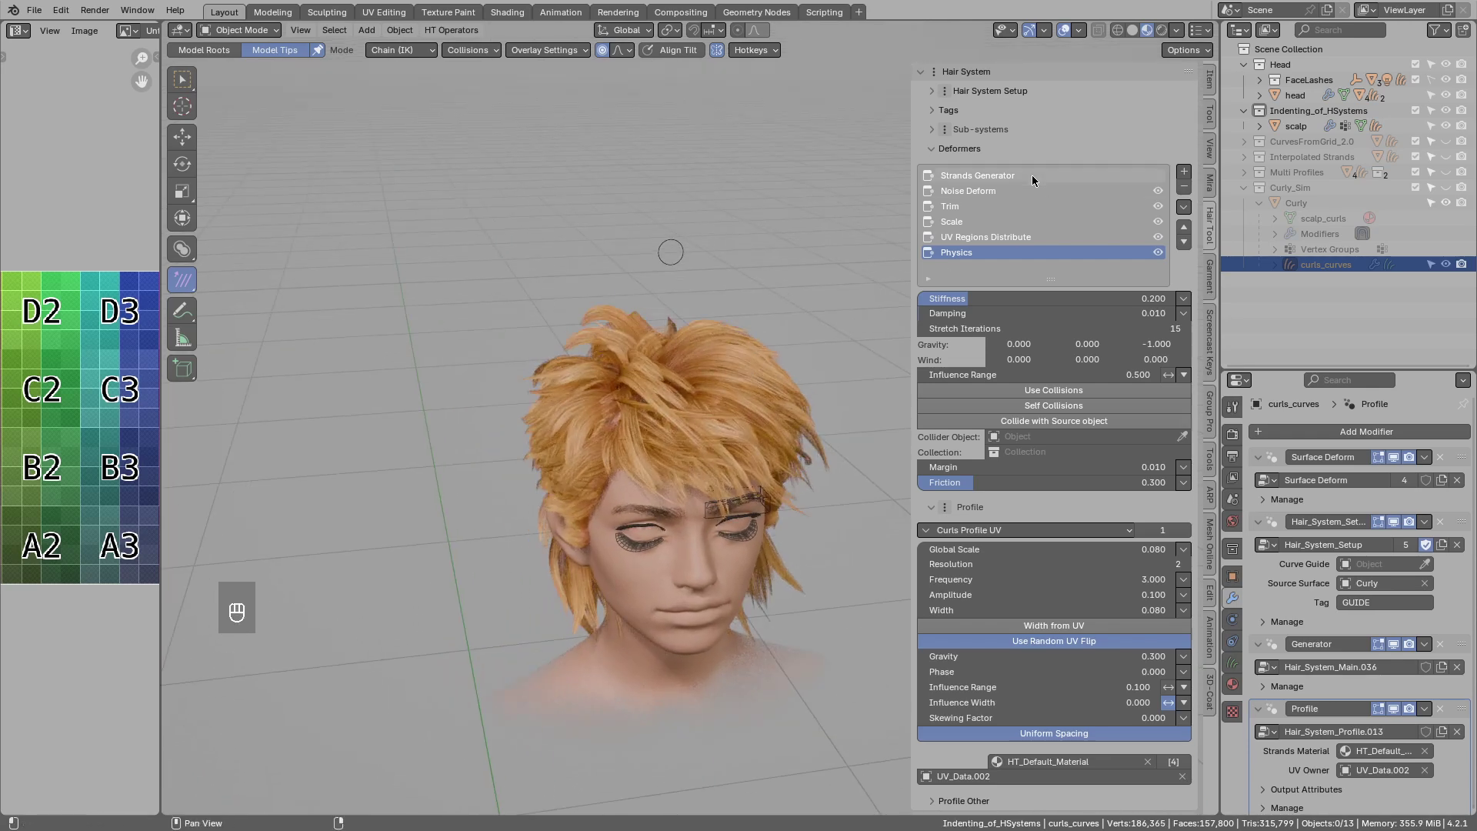
middle_click(981, 133)
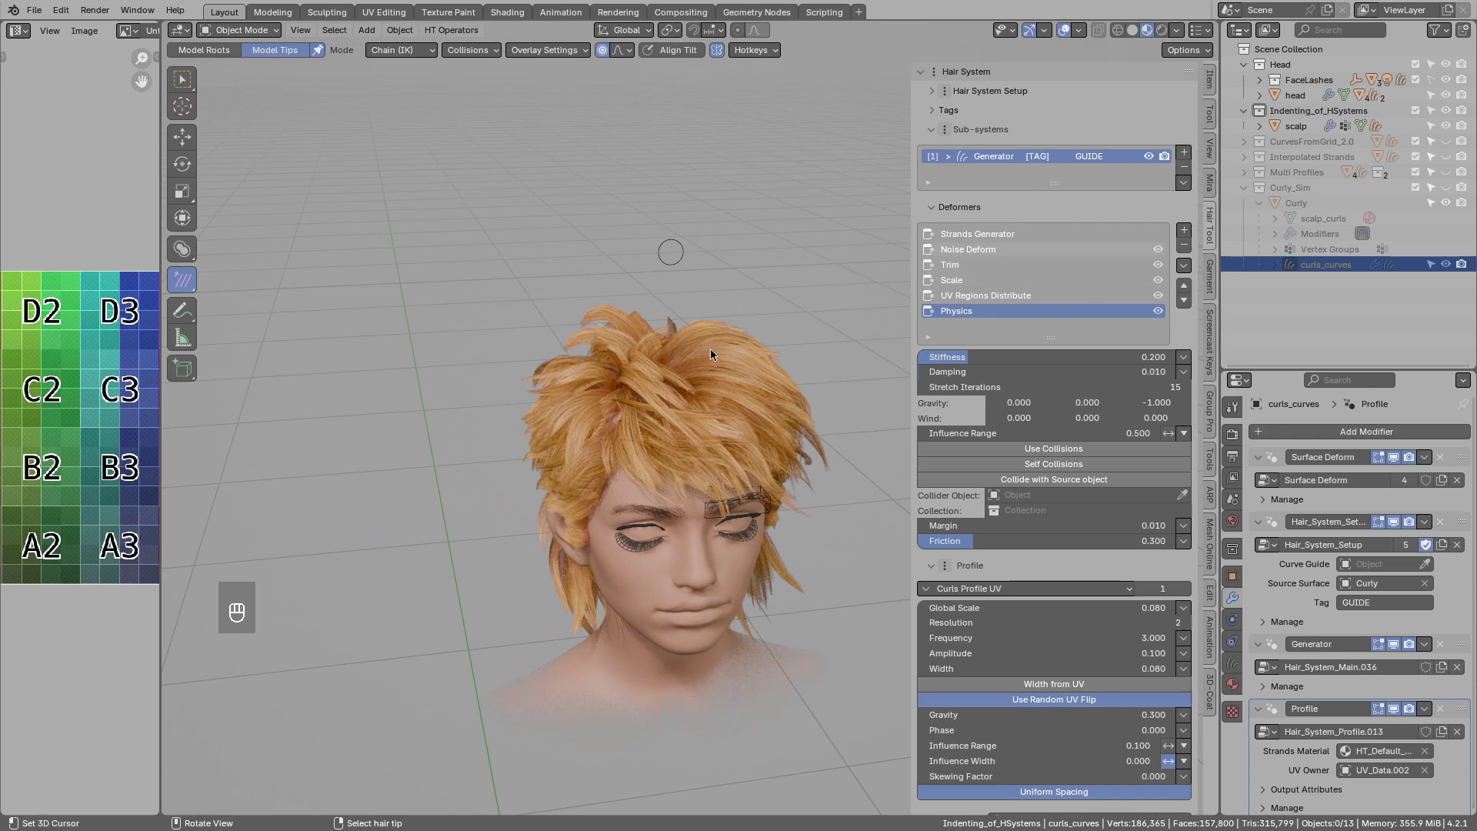
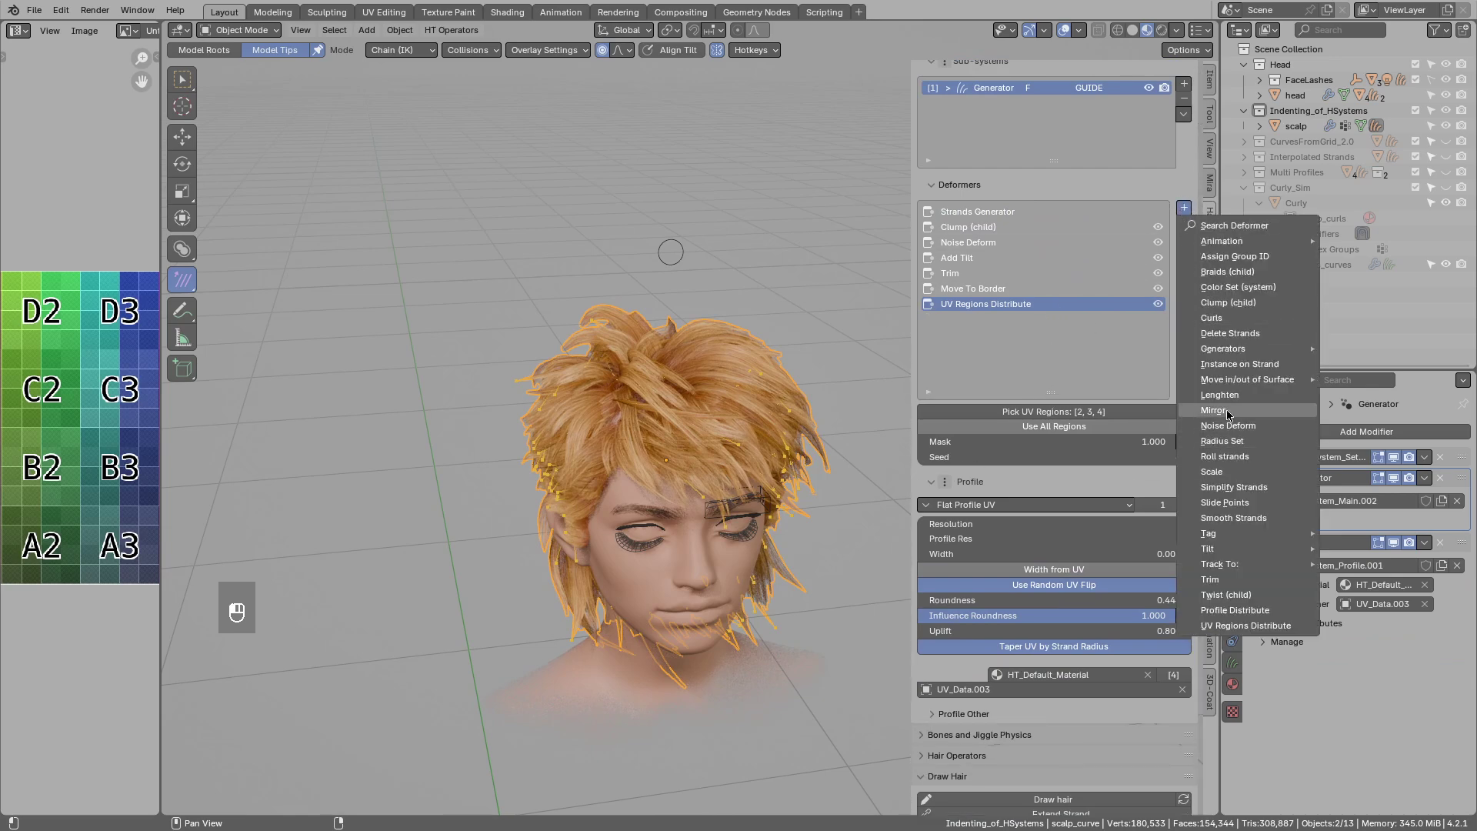
middle_click(1027, 353)
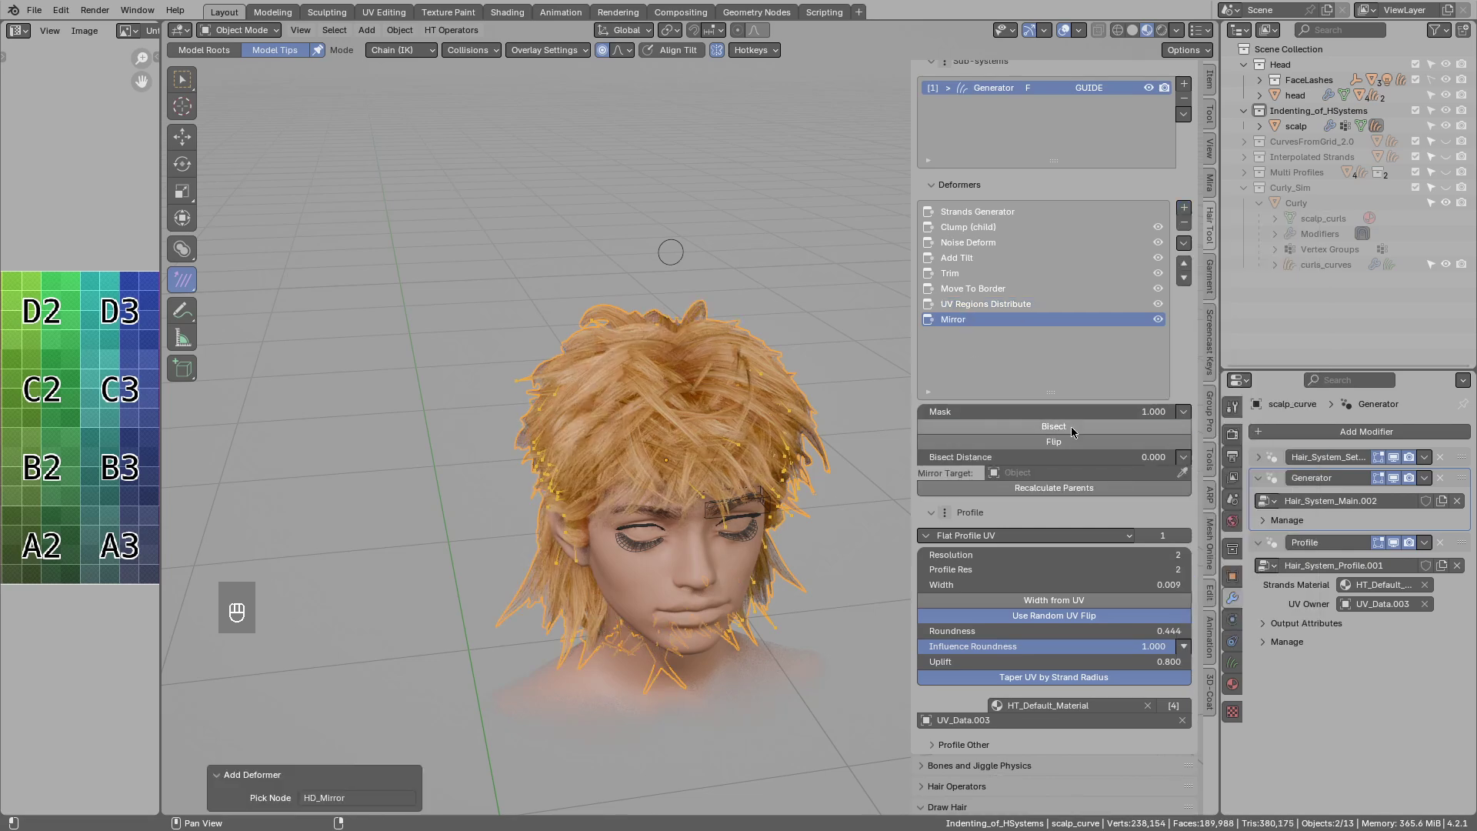
left_click_drag(735, 427, 1055, 449)
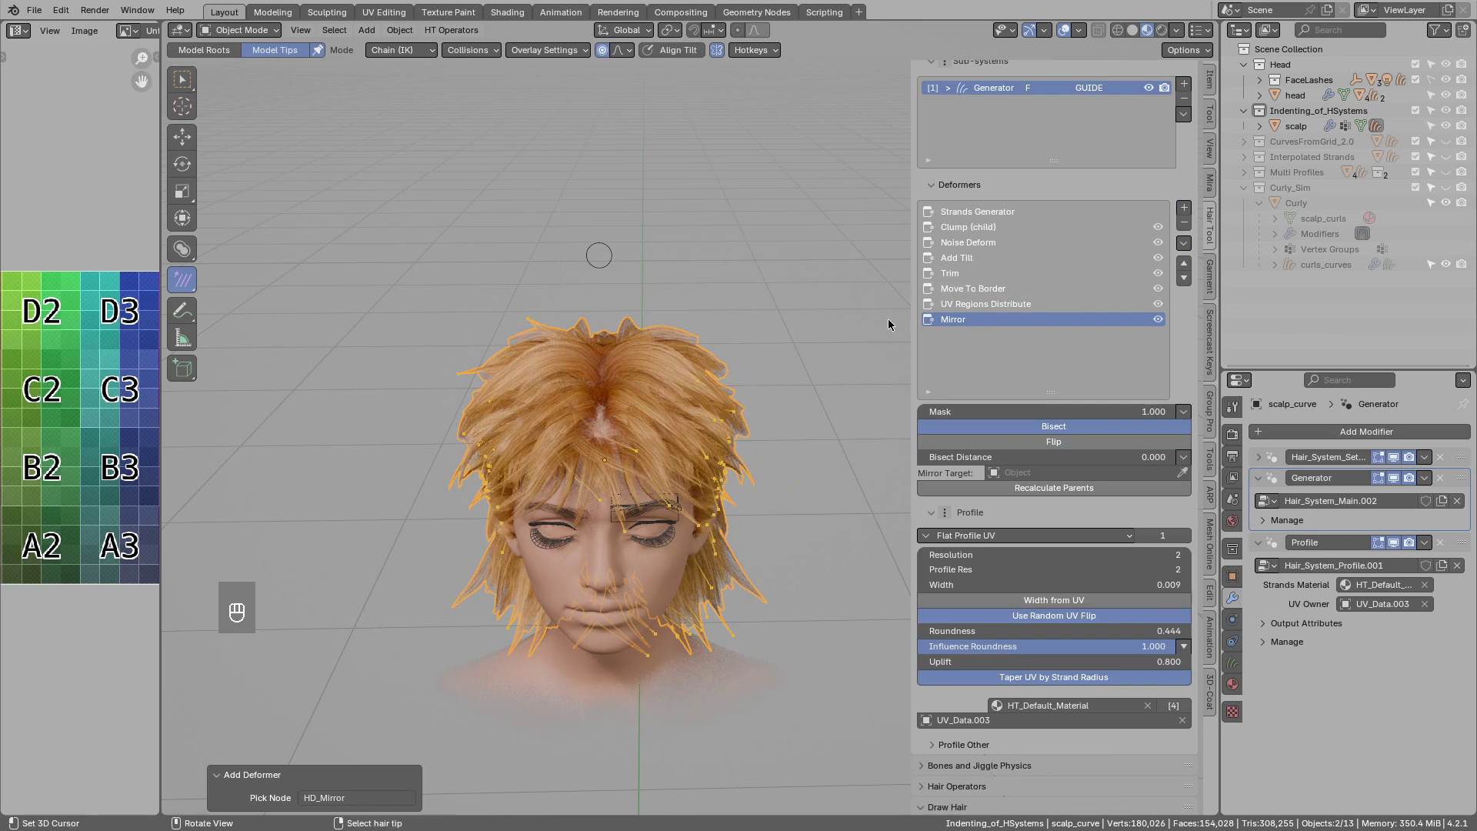
Run Bake All subSystems to turn the blonde hair's sub-systems into editable strands.
middle_click(780, 382)
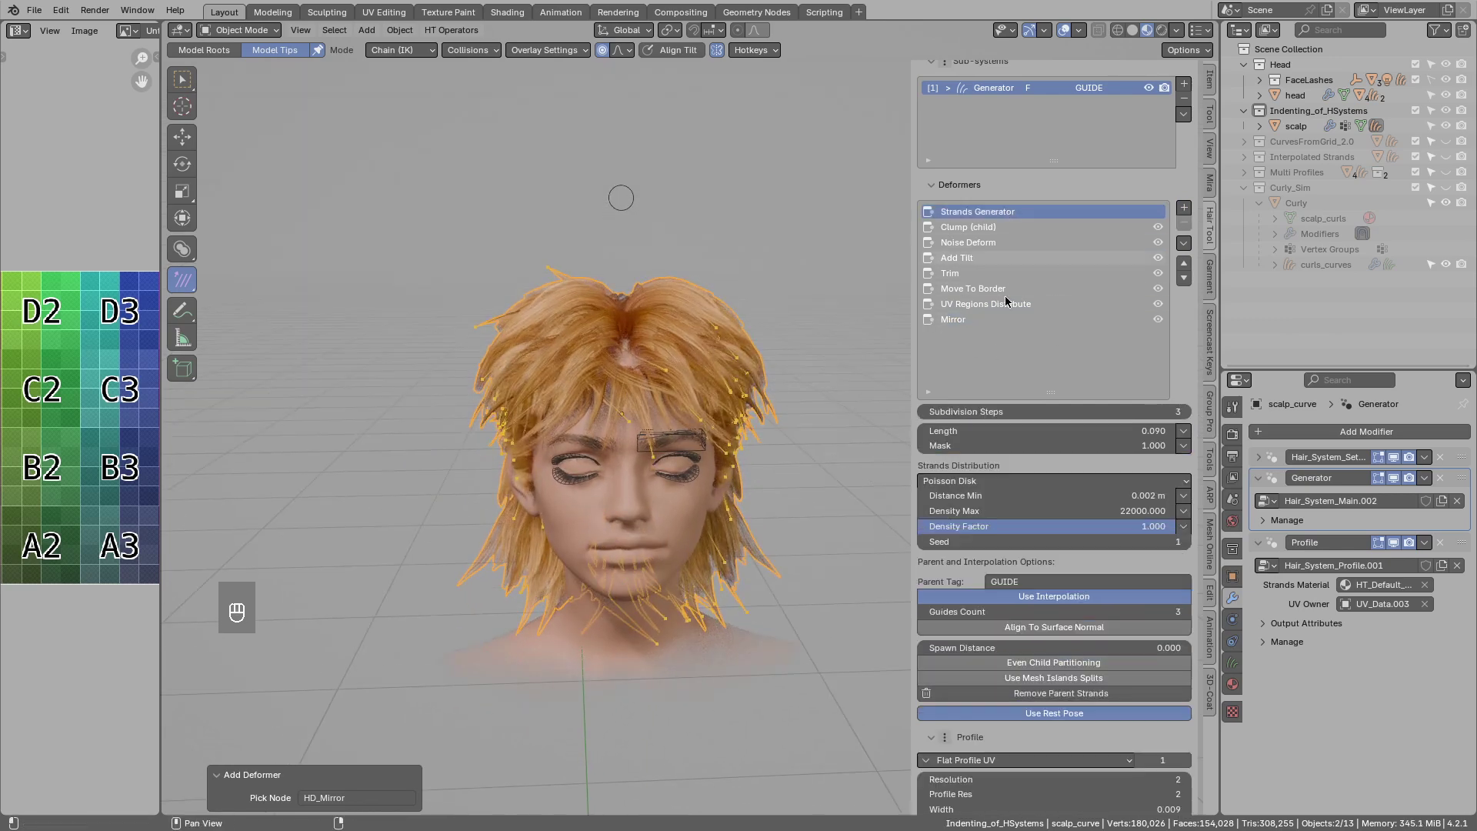
left_click_drag(1060, 683, 1037, 700)
left_click(1037, 701)
key("ctrl+shift+h")
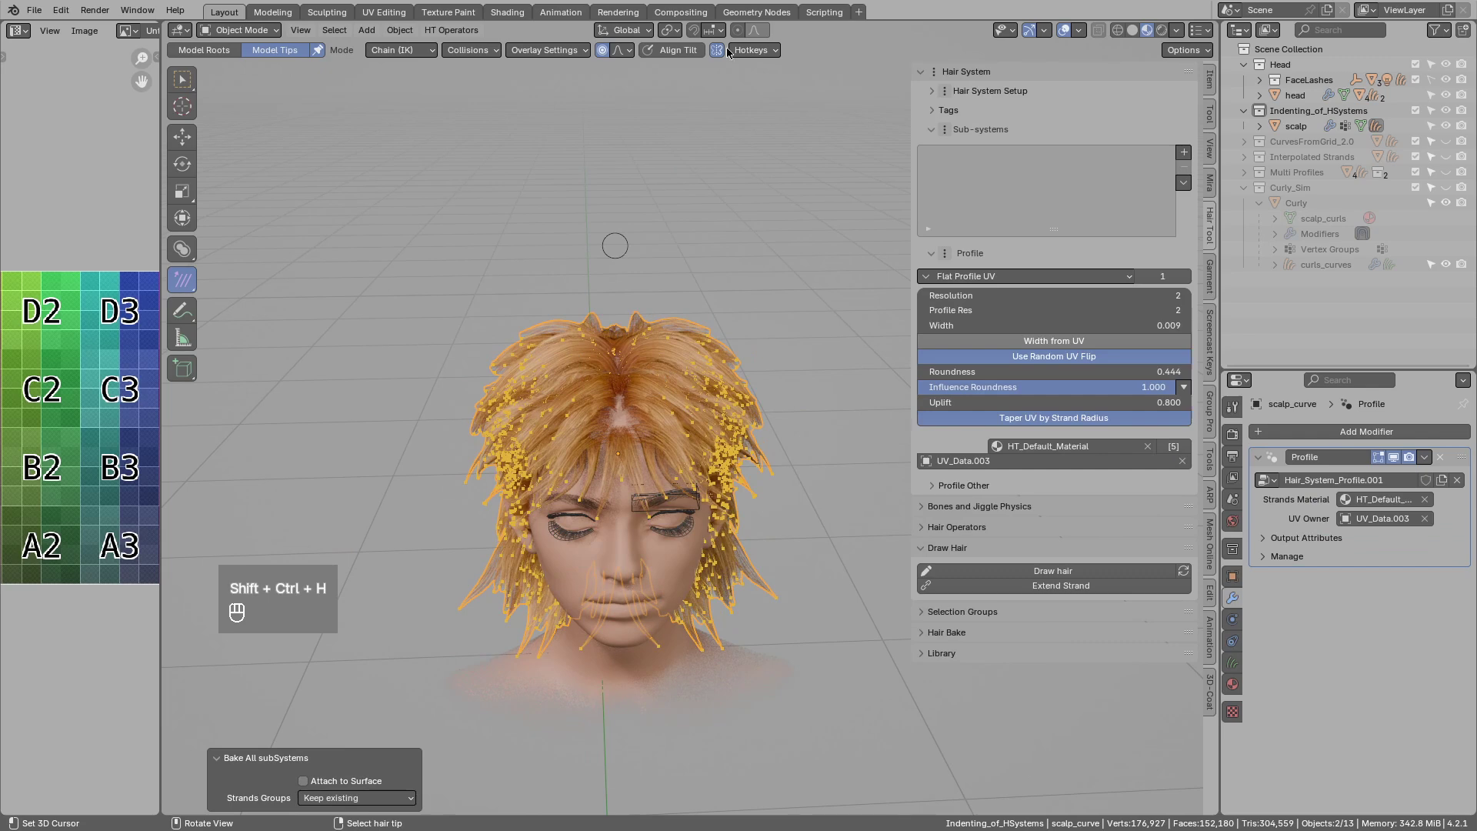
In Model Tips mode select a few crown tips and move them upward with G.
left_click(723, 55)
key("alt+a")
key("b")
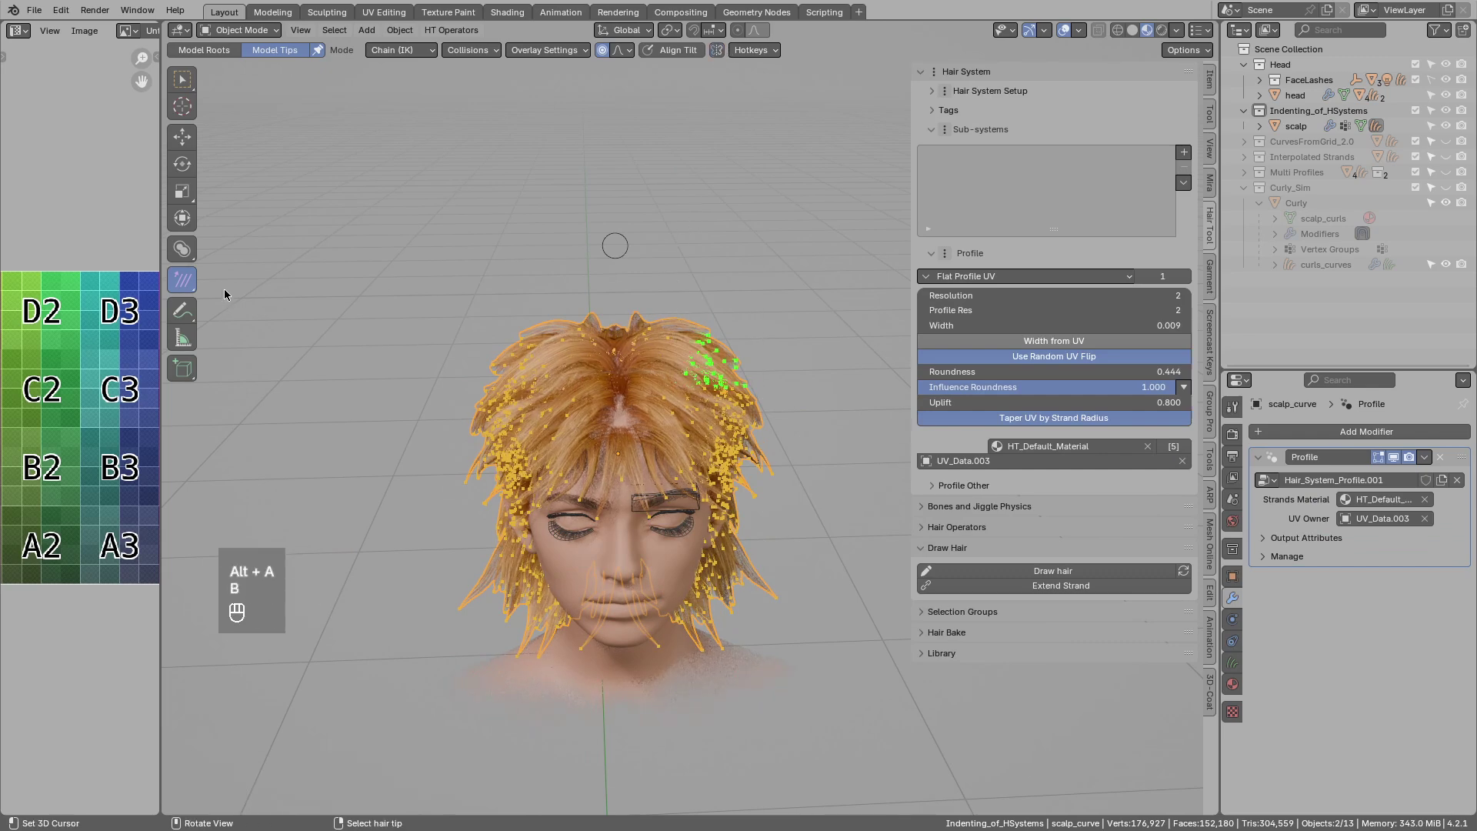
key("g")
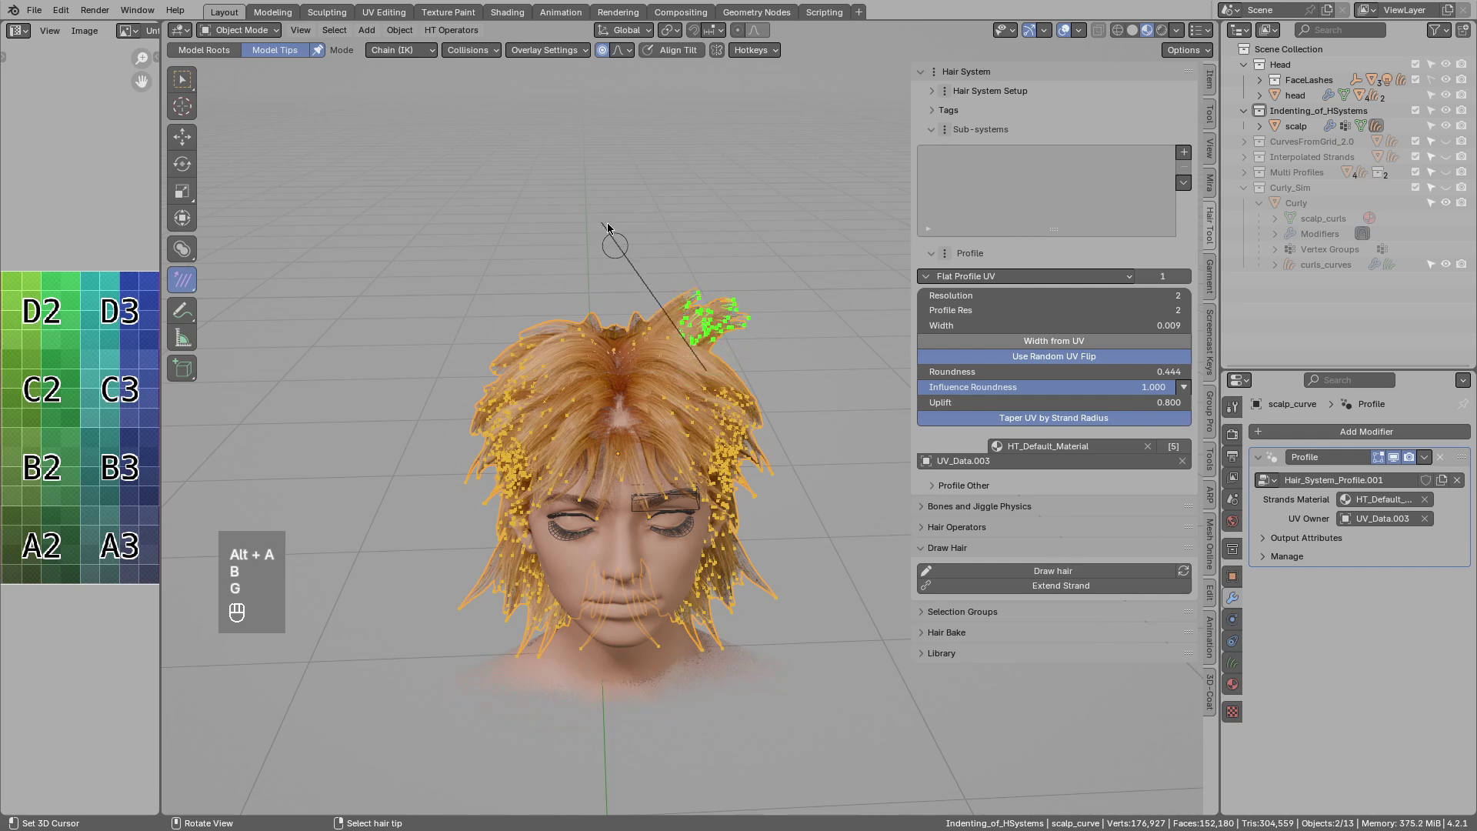
key("alt+a")
Select crown strand tips and scale them with S into a long spike.
key("b")
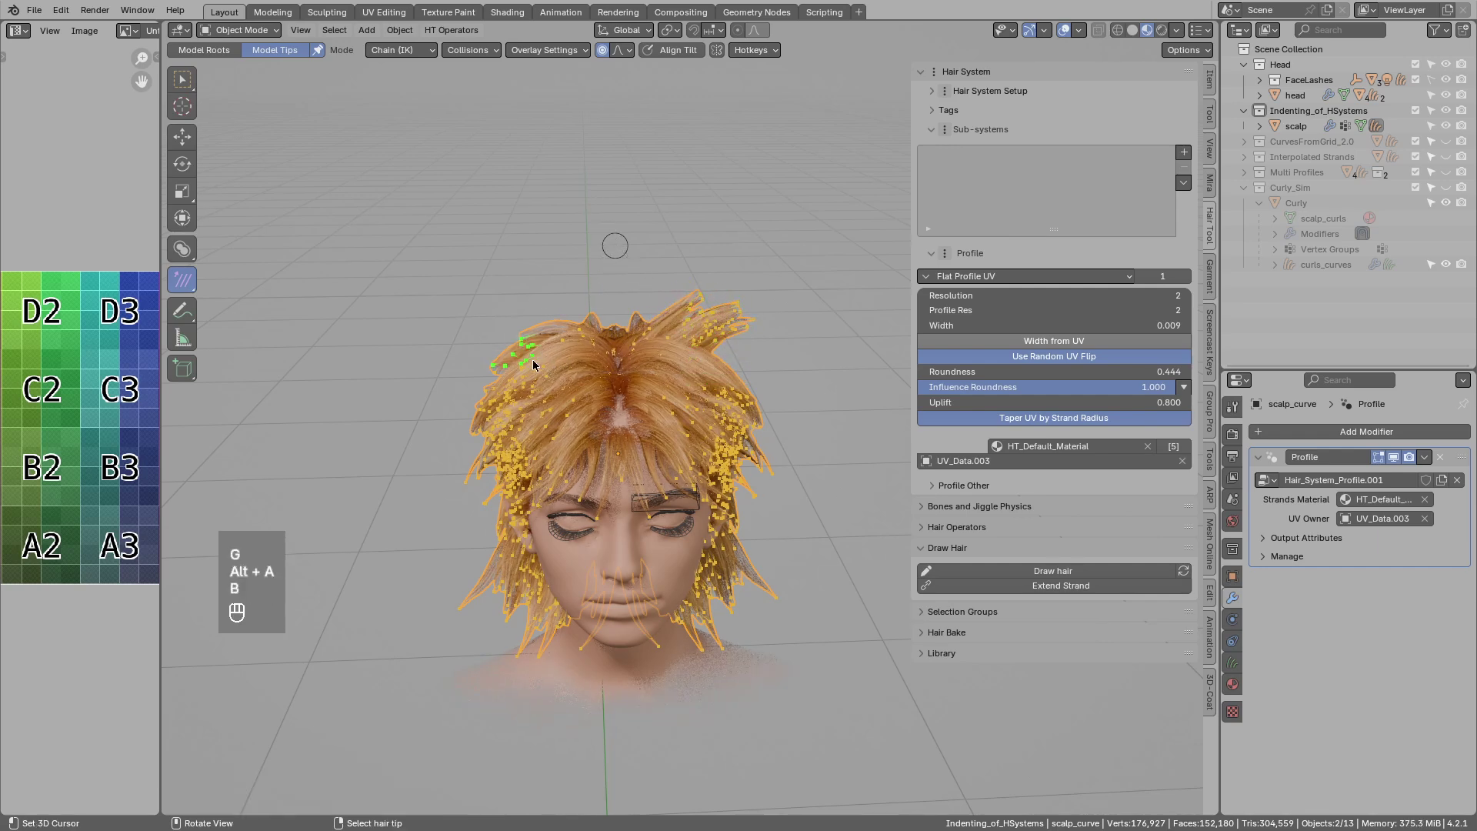
key("g")
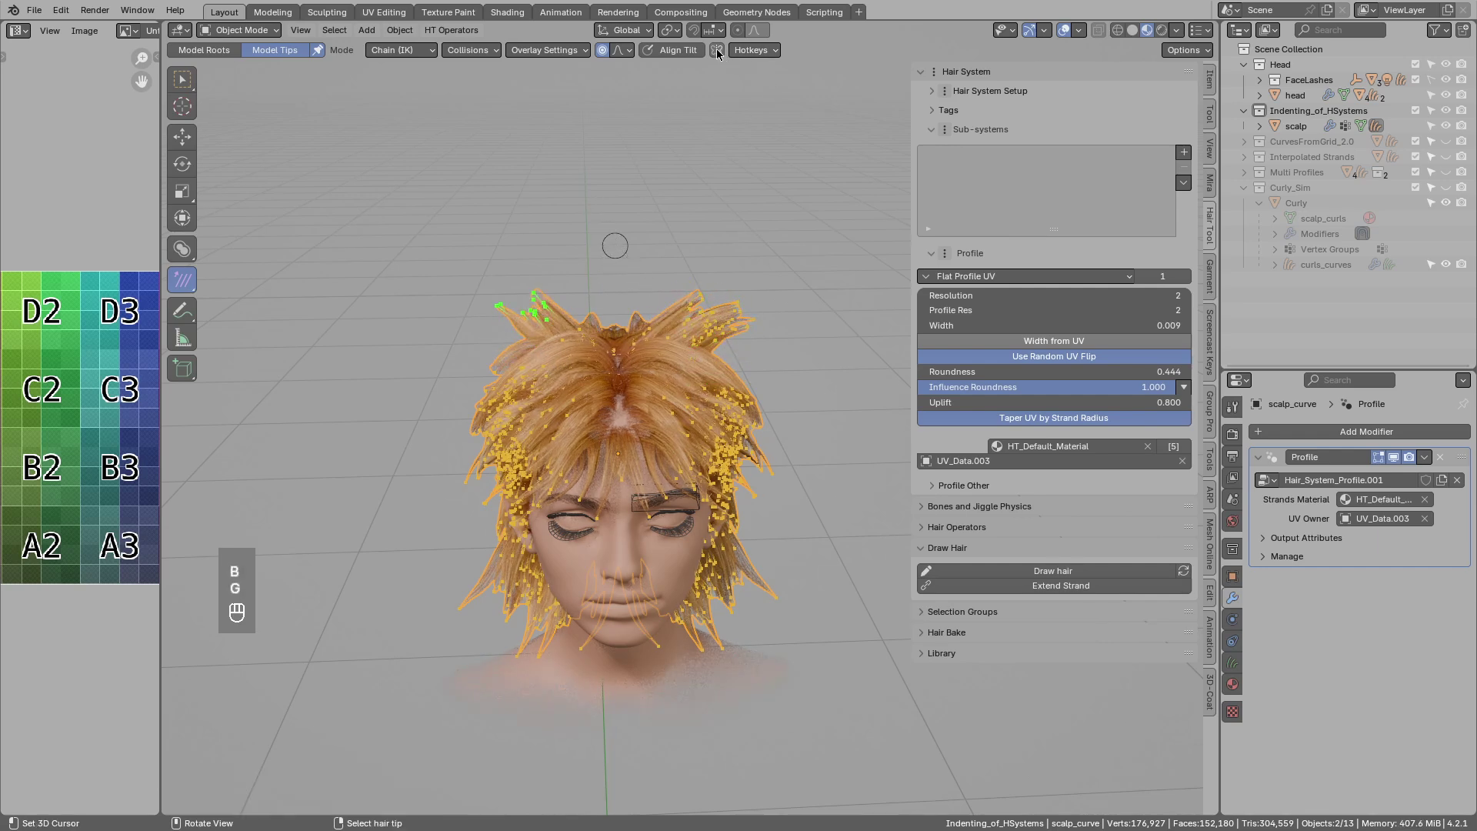
left_click(719, 59)
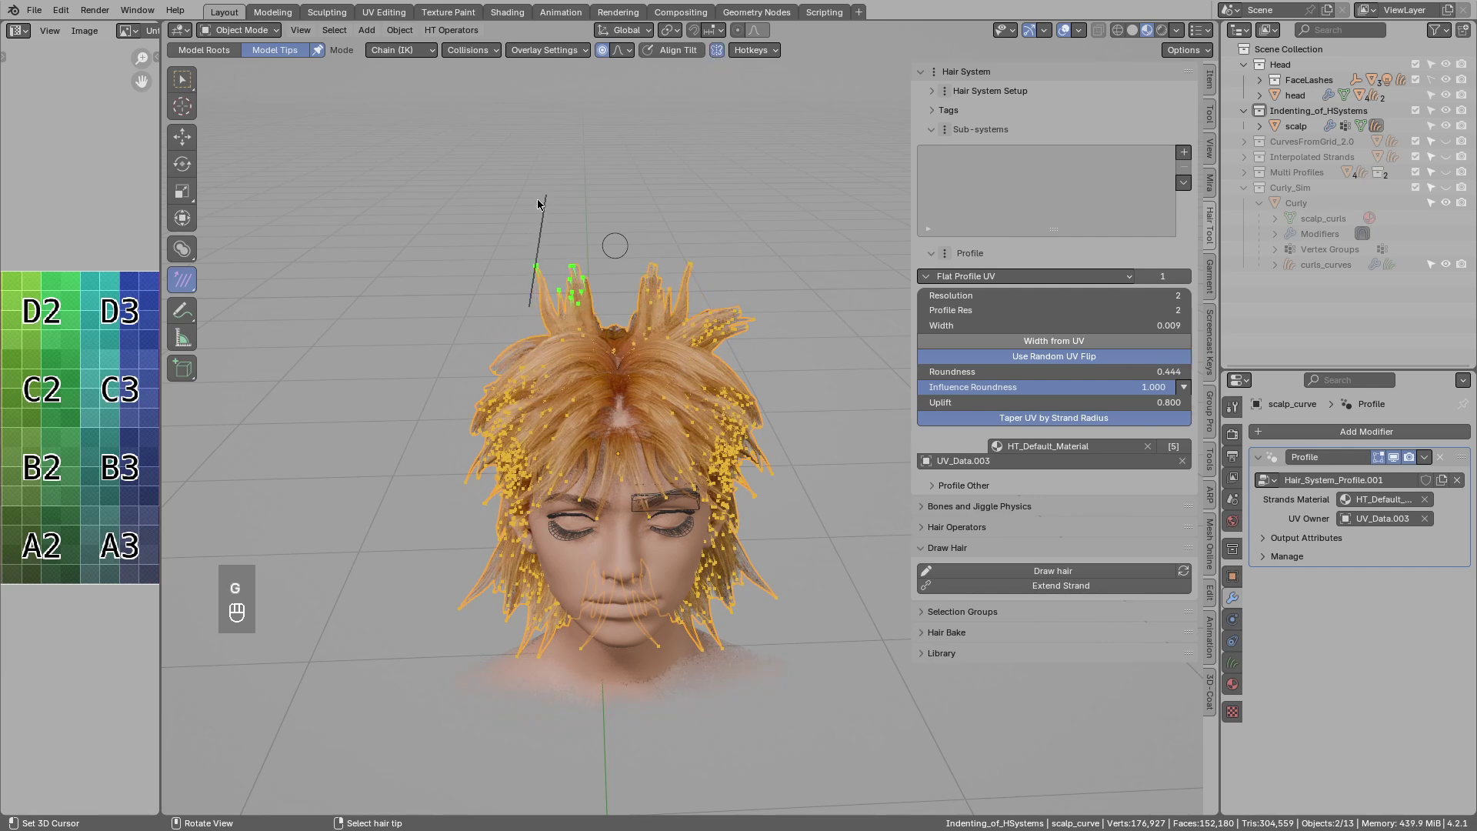
key("alt+a")
key("b")
key("g")
left_click_drag(746, 306, 786, 293)
key("e")
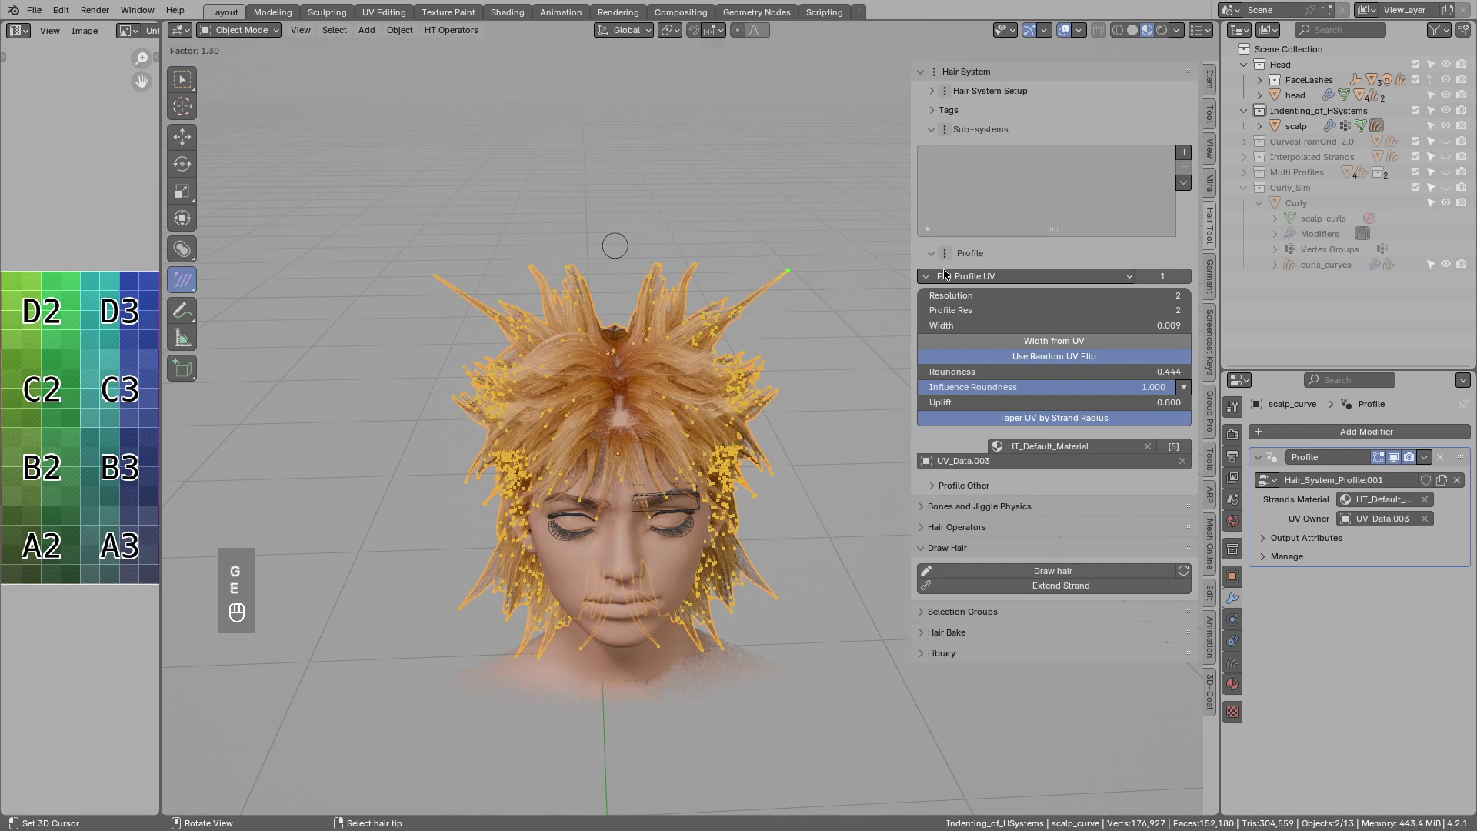
Lengthen another crown strand into a spike, then delete selected strands with X > Spline.
left_click(702, 270)
key("e")
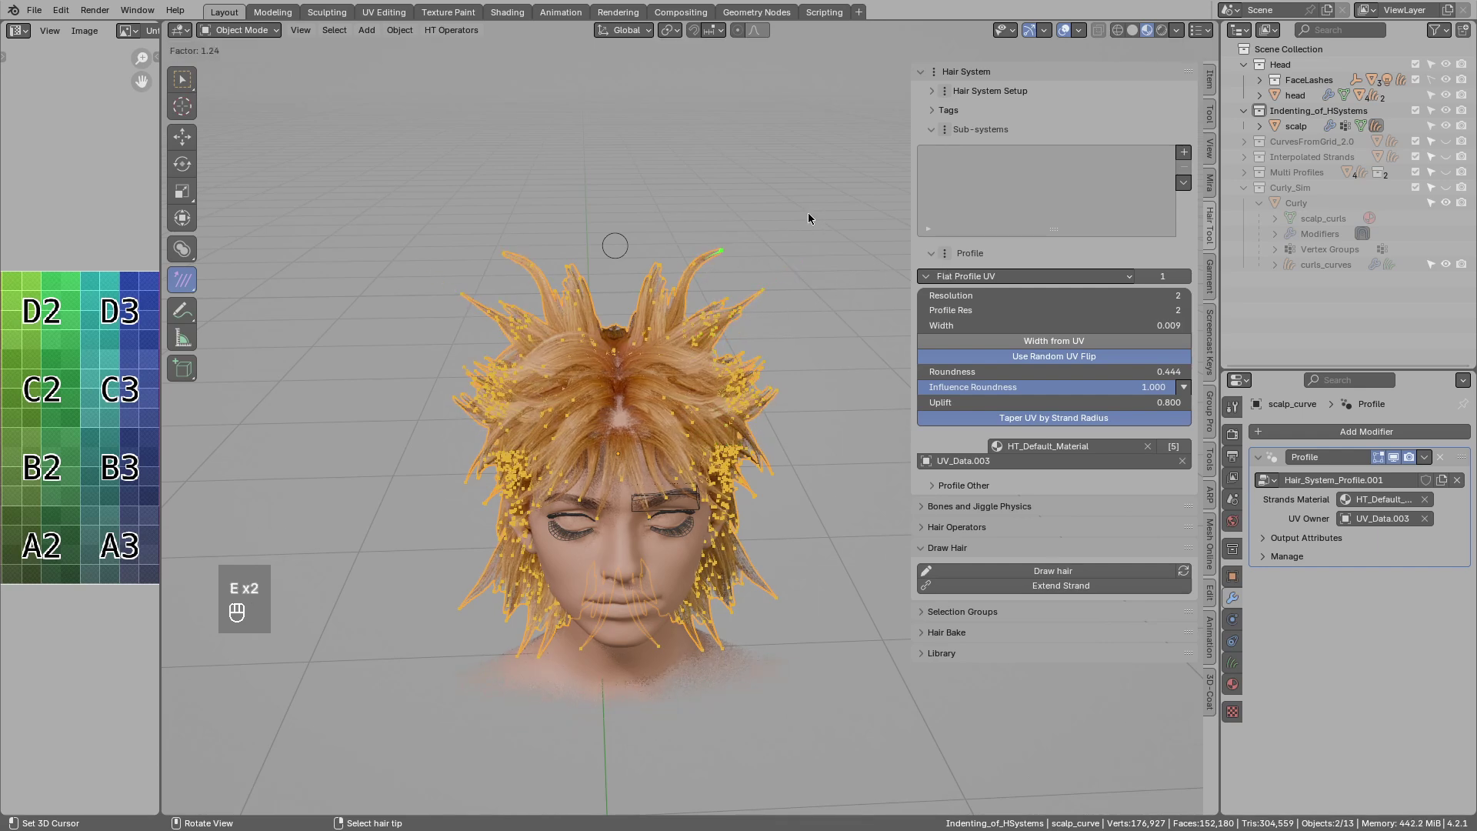
left_click_drag(767, 300, 824, 277)
key("g")
key("x")
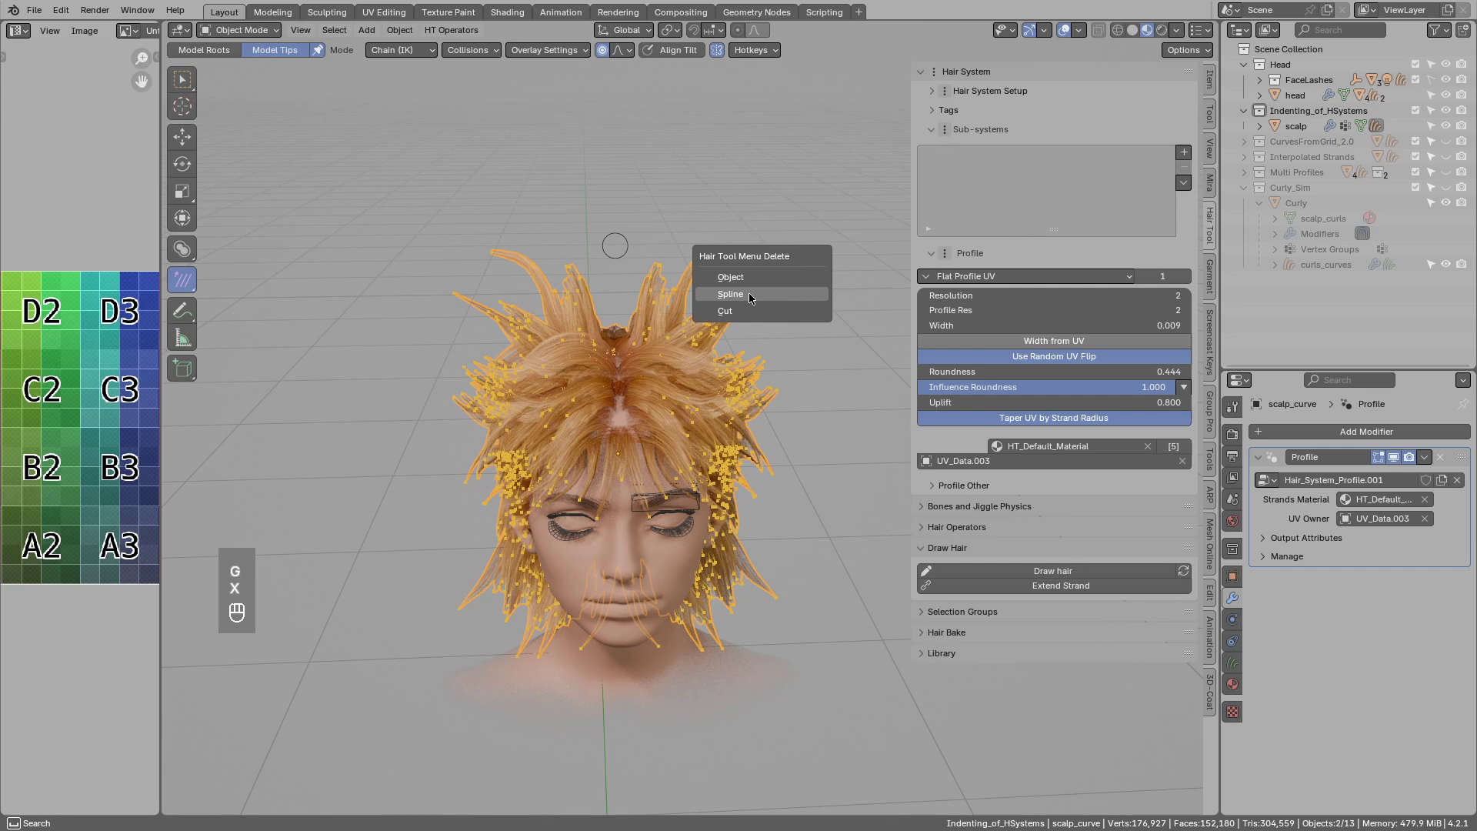
left_click(738, 255)
Duplicate two crown strands with Shift+D, then select strands near the jaw.
key("shift+d")
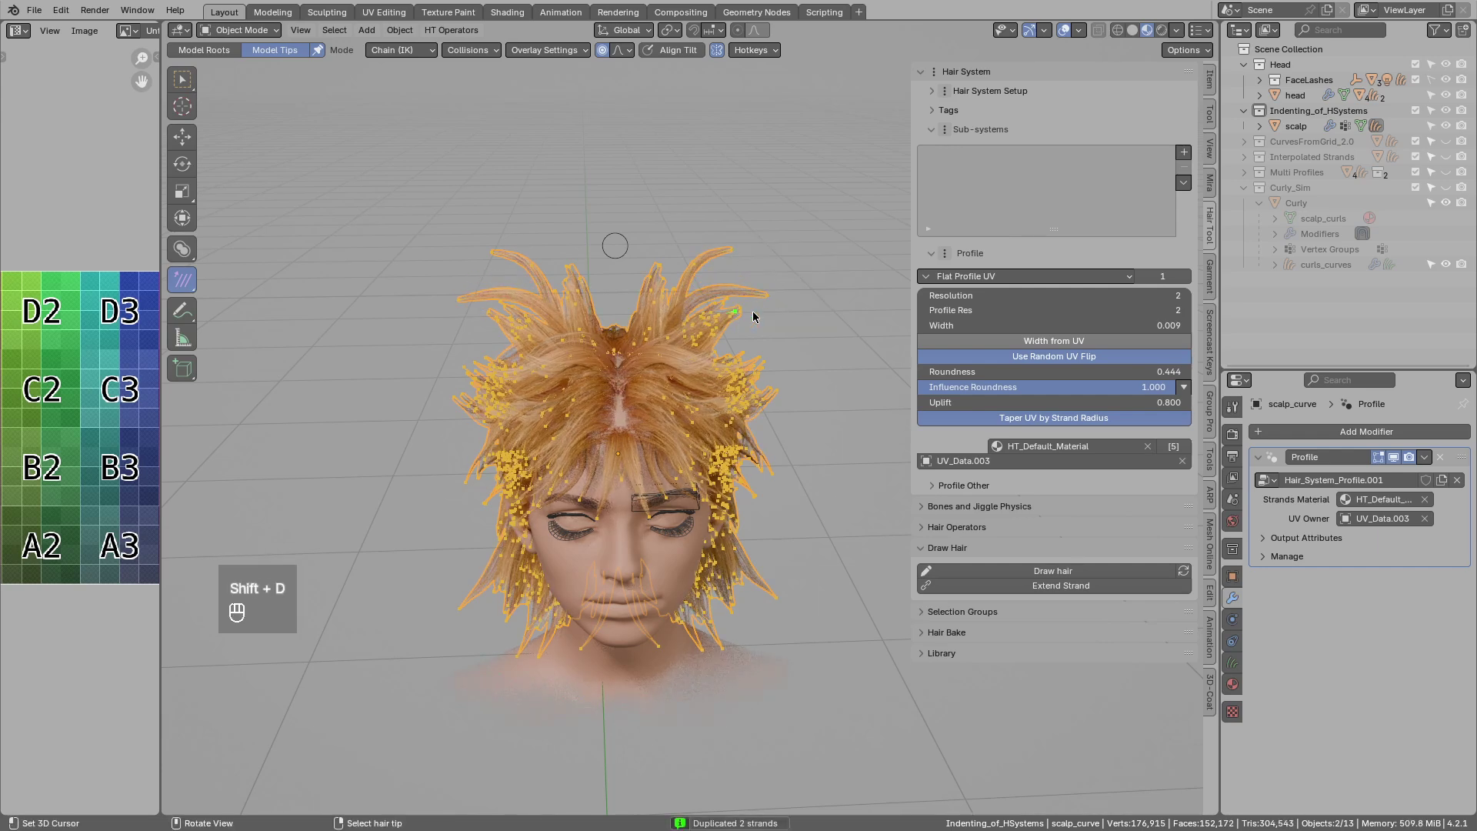
key("g")
key("alt+a")
middle_click(746, 551)
middle_click(725, 519)
key("b")
left_click(737, 539)
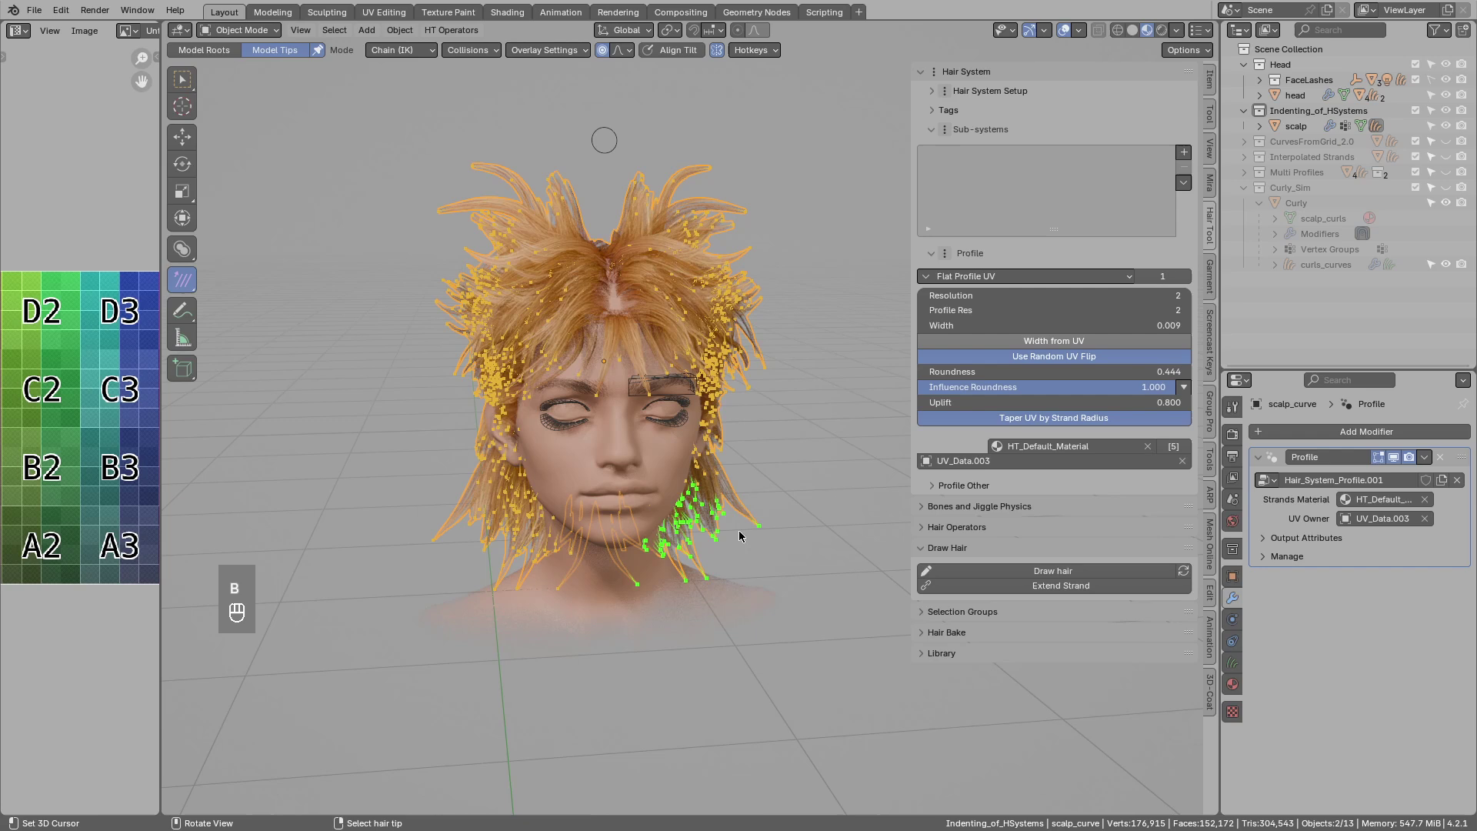
Delete the selected strands near the chin, nudge lower tips into place and deselect all.
key("k")
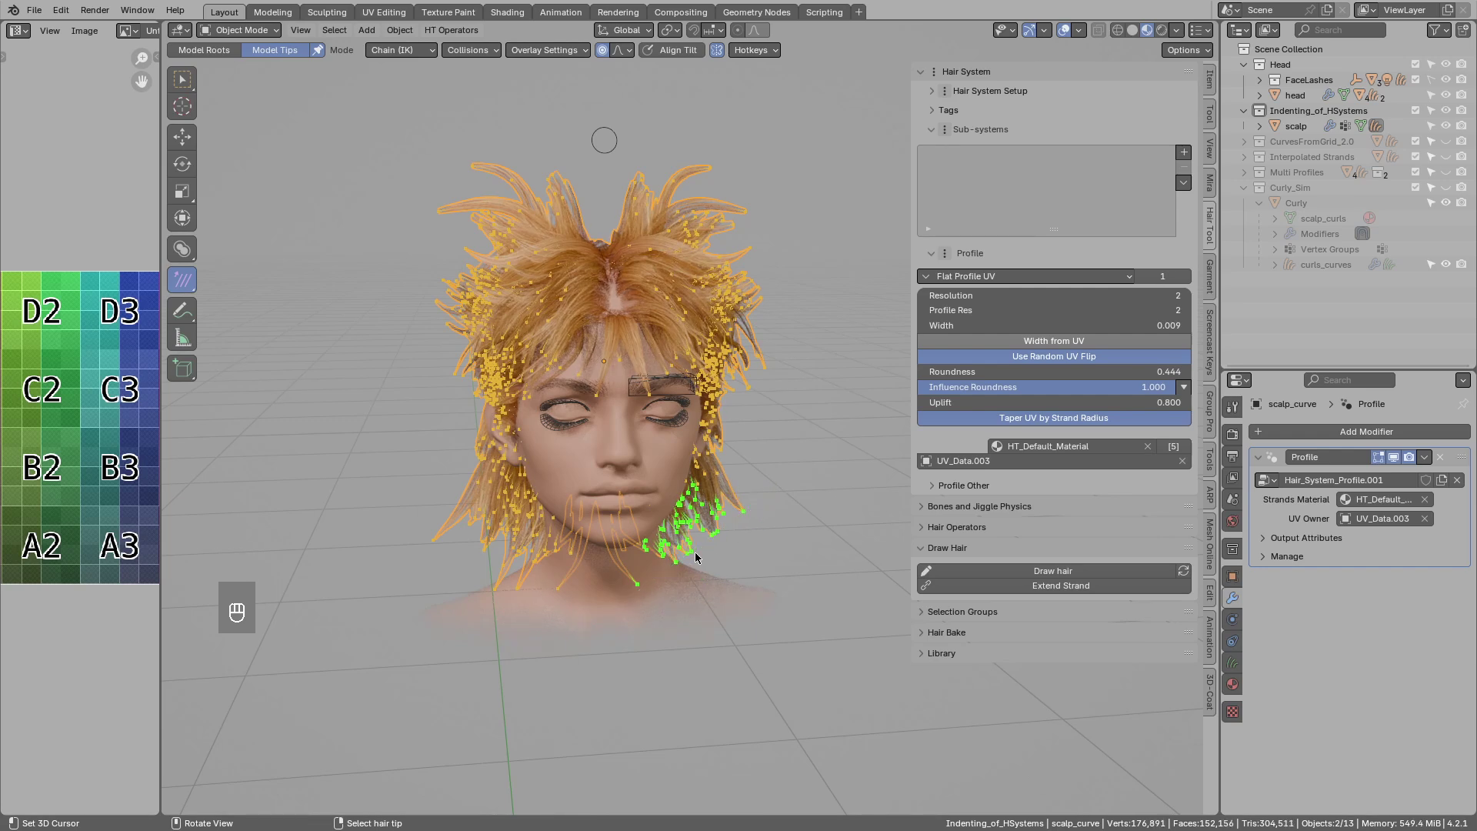
left_click_drag(694, 498, 681, 508)
key("alt+a")
key("b")
key("alt+a")
key("b")
key("g")
key("alt+a")
Orbit and zoom in to inspect the finished spiky blonde hairstyle.
left_click_drag(682, 357, 543, 356)
left_click_drag(576, 379, 701, 393)
middle_click(1060, 44)
left_click_drag(604, 341, 477, 368)
left_click_drag(636, 338, 680, 374)
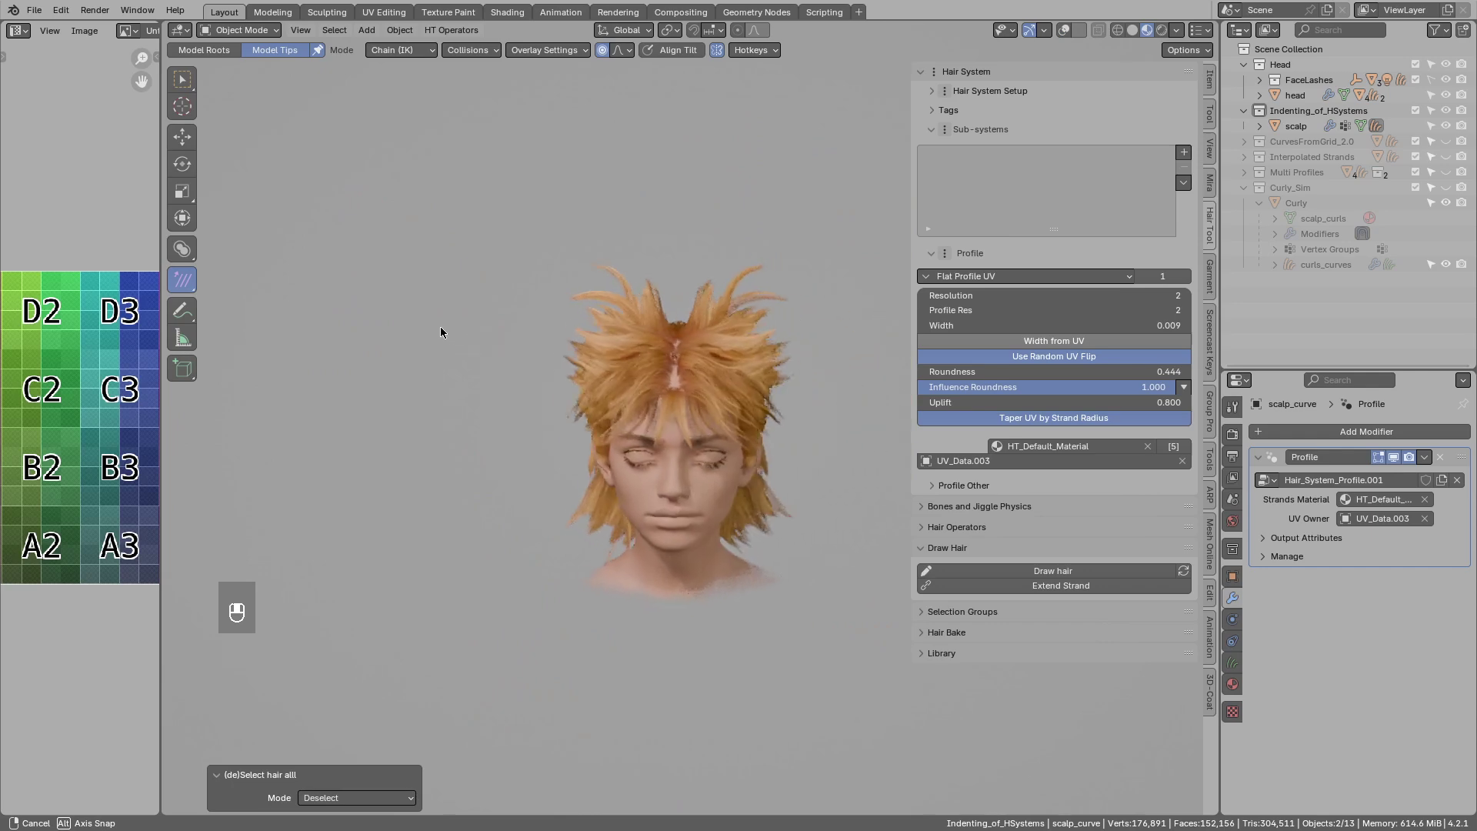
key("ctrl+shift+Insert")
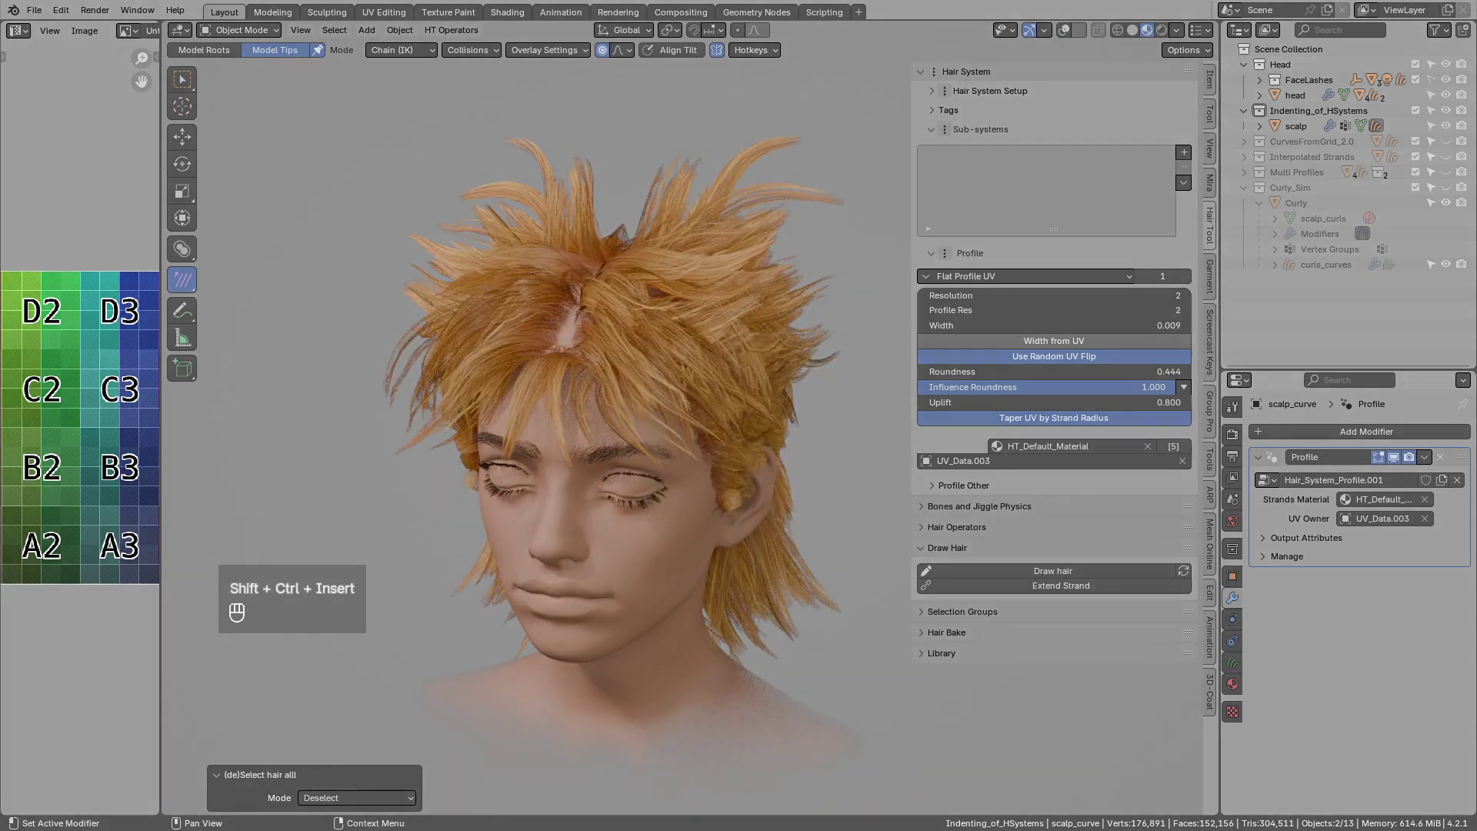